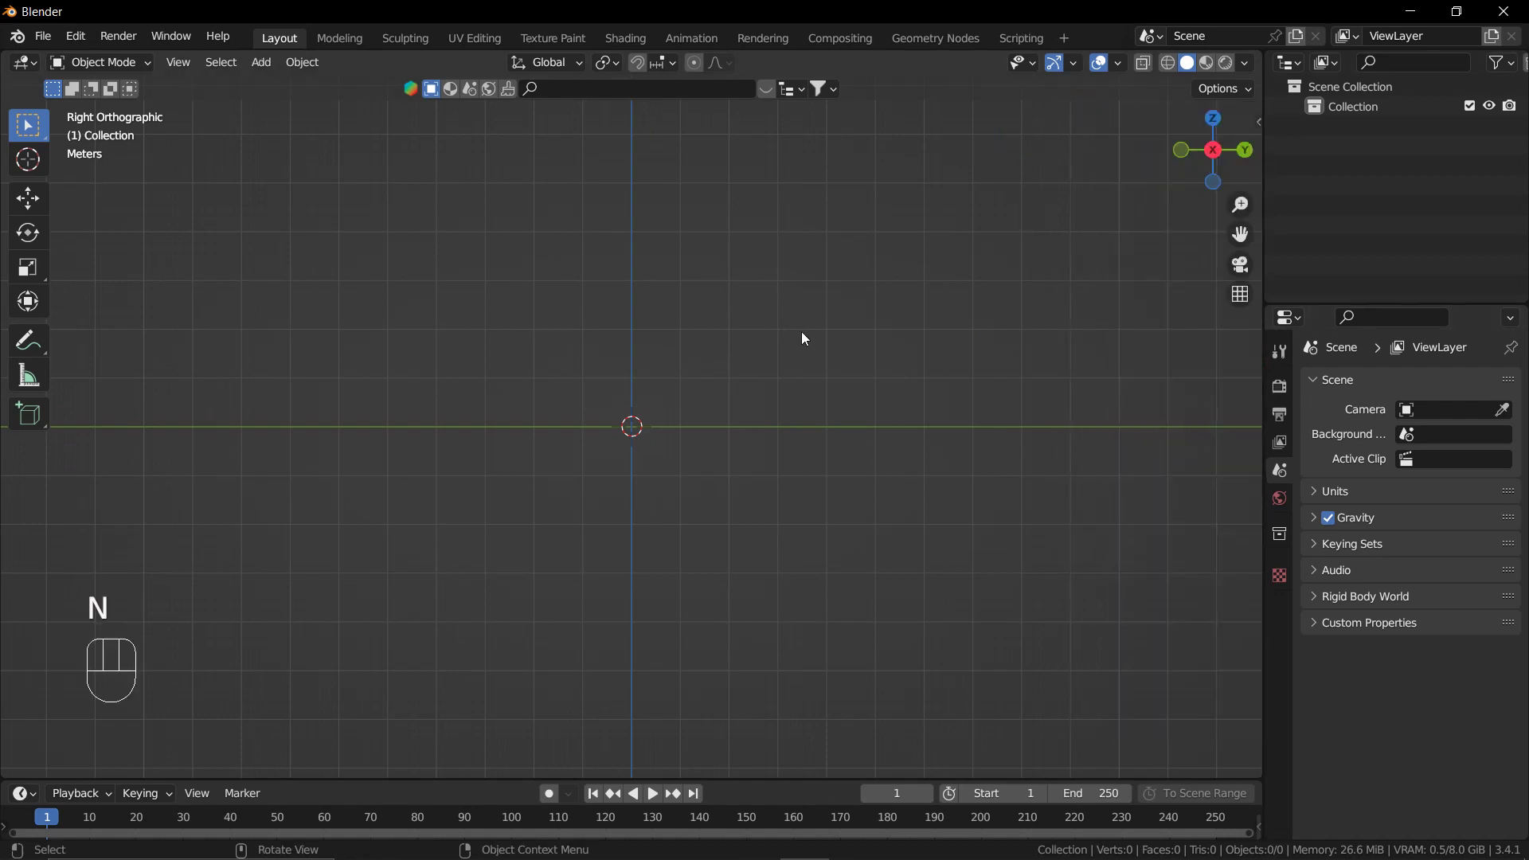
Turn on the screencast keys display from the sidebar and hide the panel again.
key("n")
left_click(1108, 129)
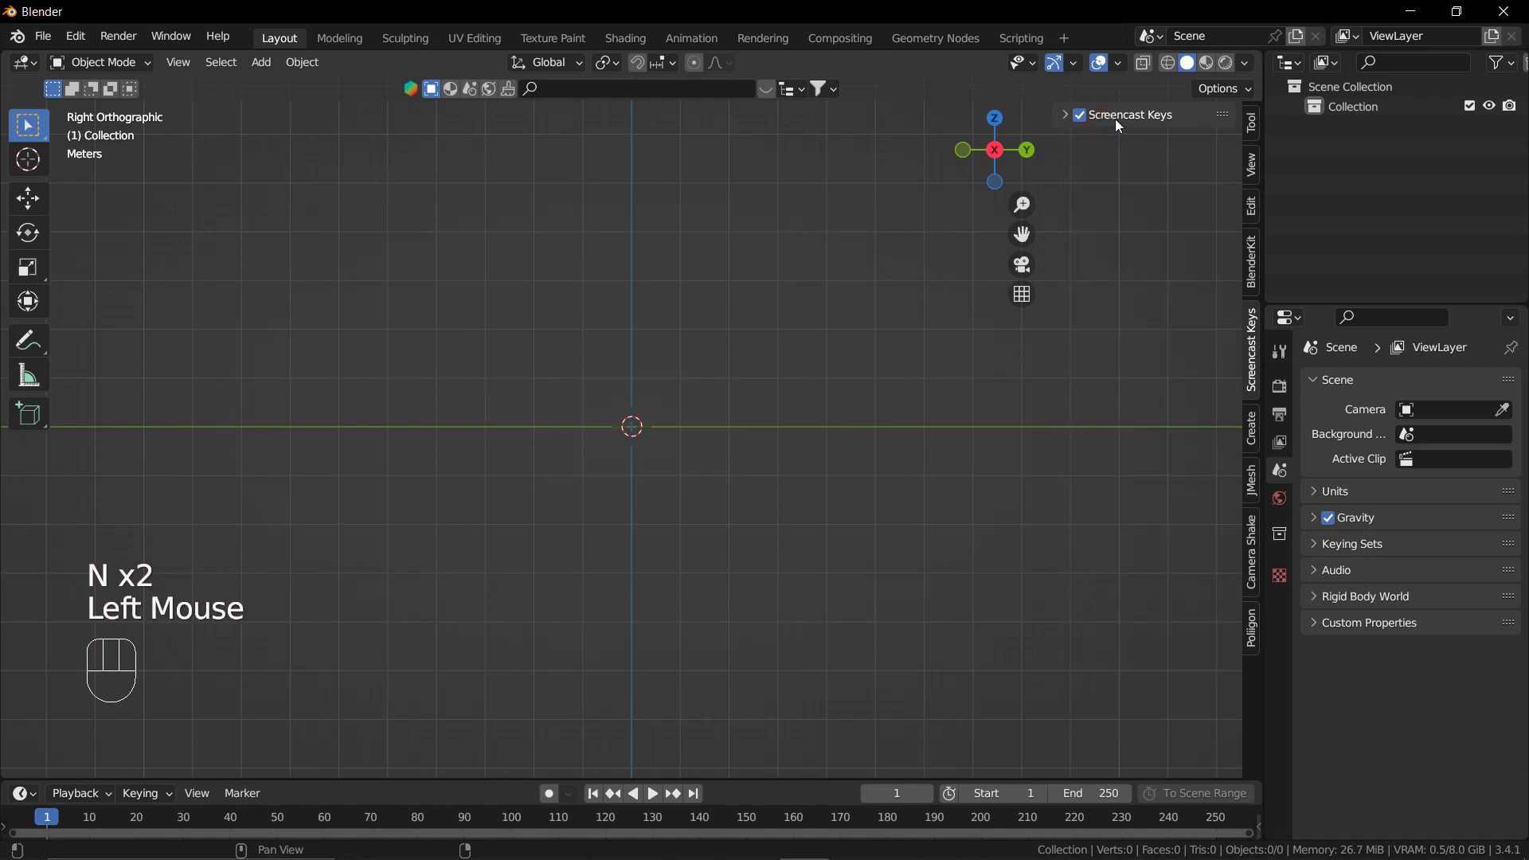
key("n")
middle_click(722, 498)
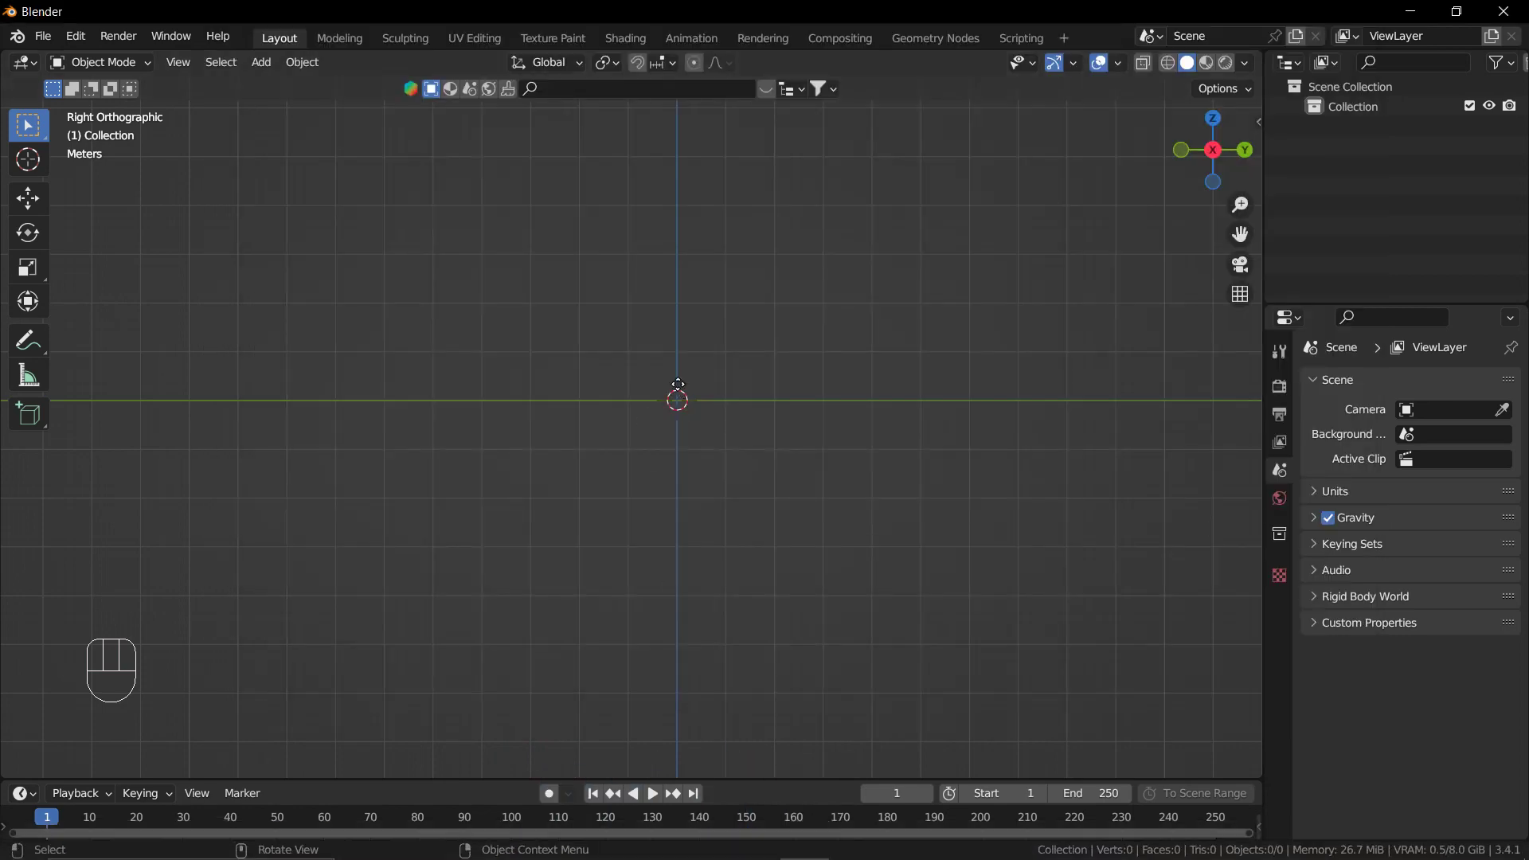
Add the side-view bee blueprint as a reference image and move it to about X -13 m.
key("s")
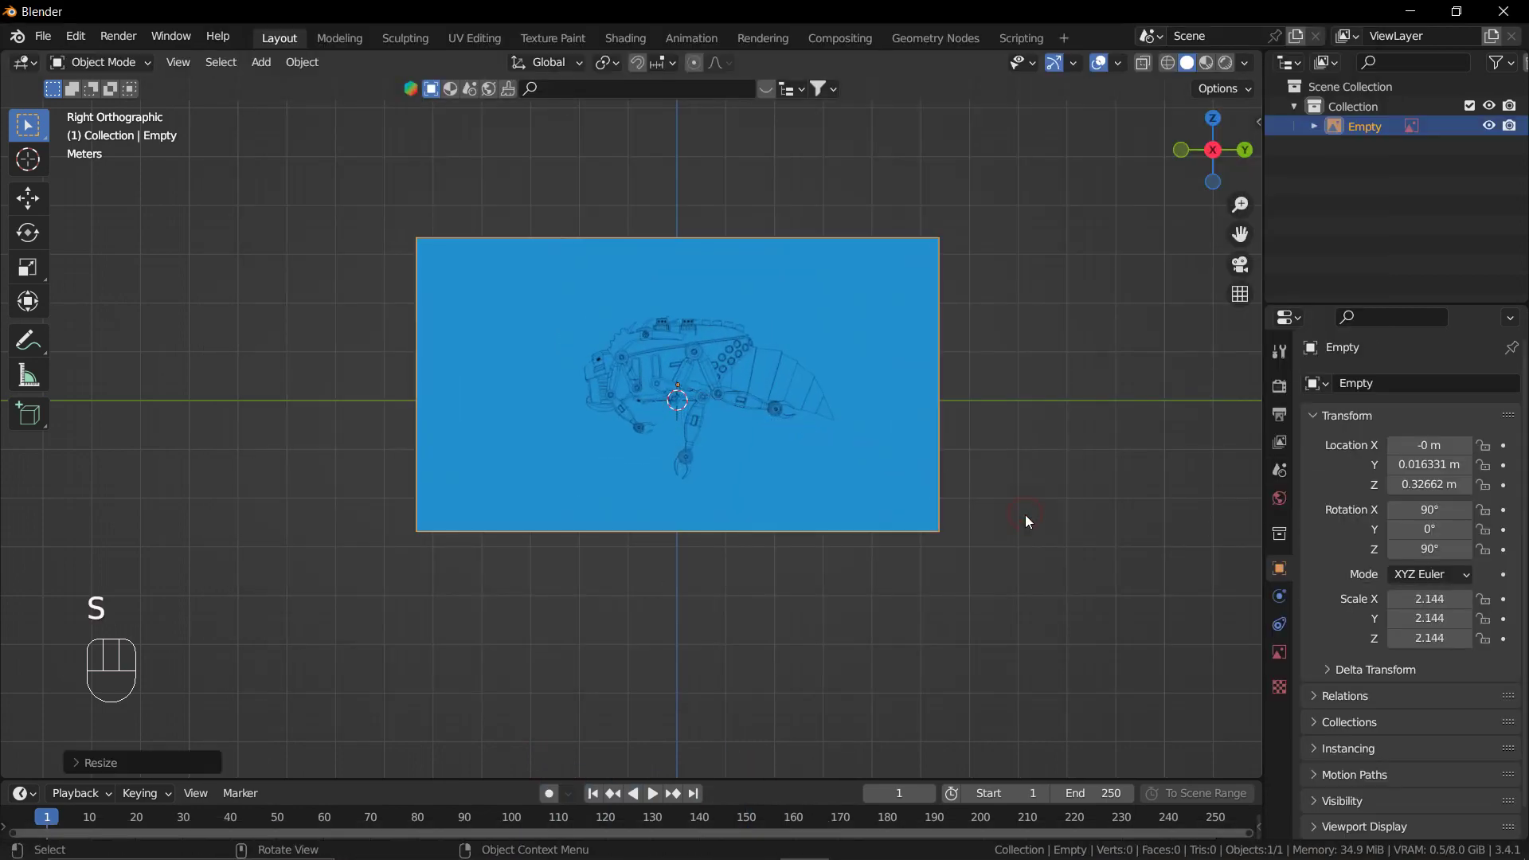
left_click_drag(1014, 522, 911, 561)
key("g")
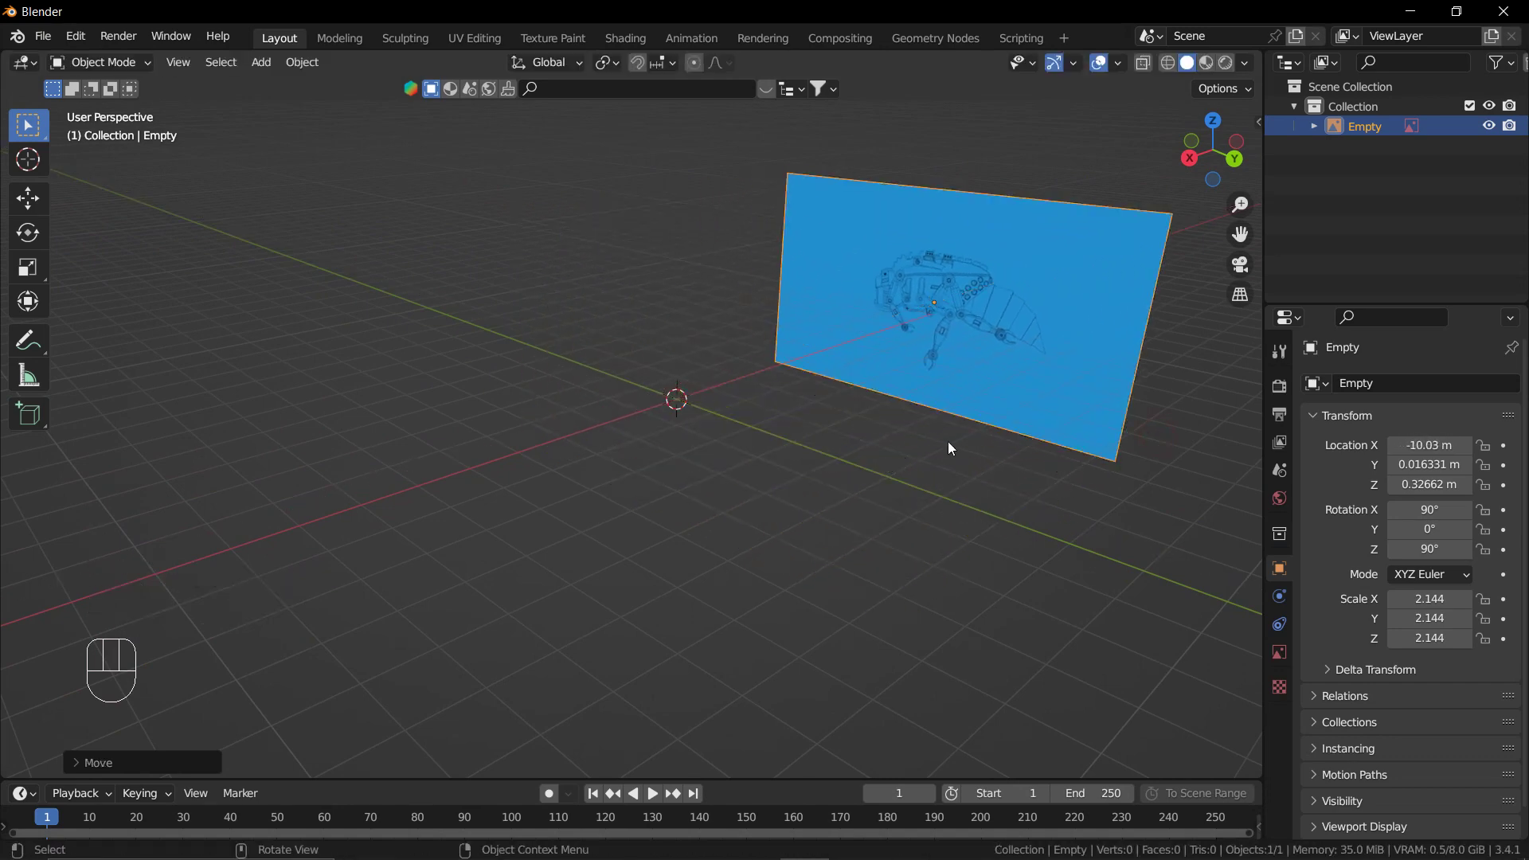
key("g")
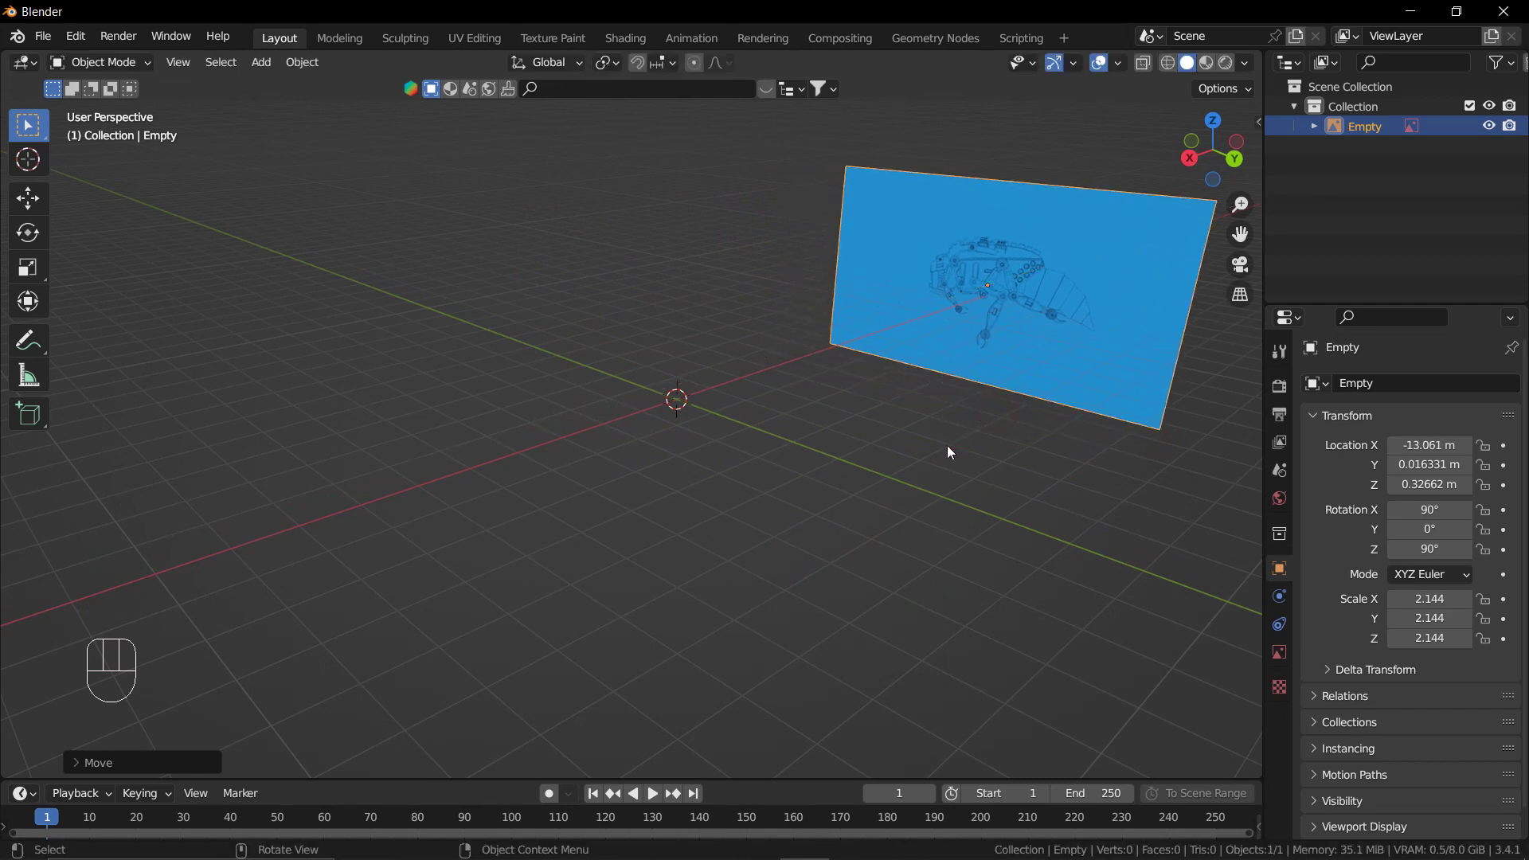
Return to the straight front view and frame the scene for the next image.
key("KP_1")
scroll("down", 3)
left_click_drag(879, 434, 685, 426)
middle_click(904, 405)
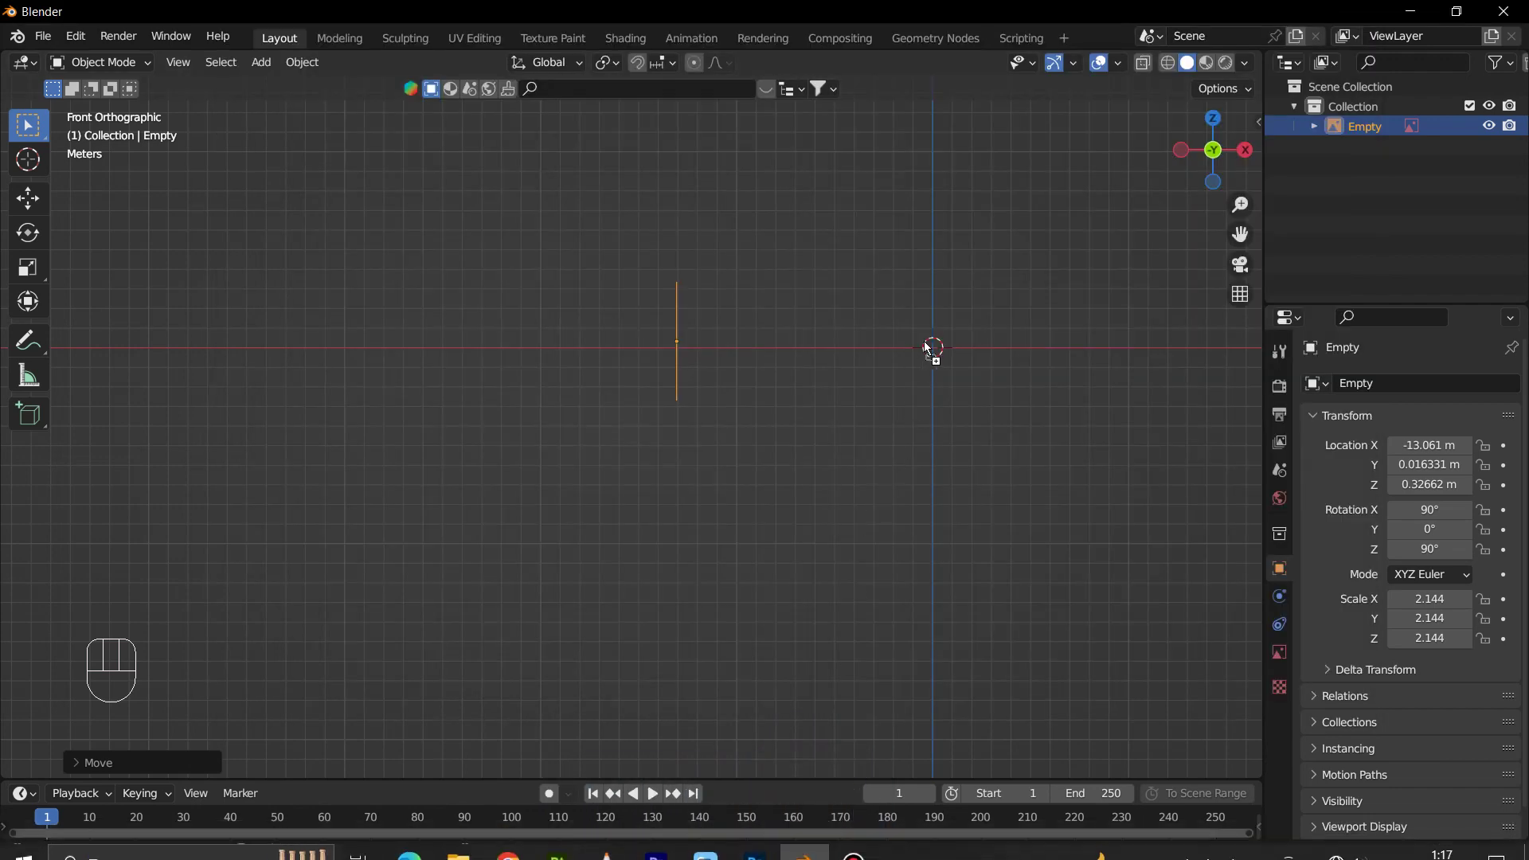
Add the front-view bee blueprint as a reference image and move it out to about Y 17 m.
key("s")
left_click_drag(1044, 501, 894, 539)
key("g")
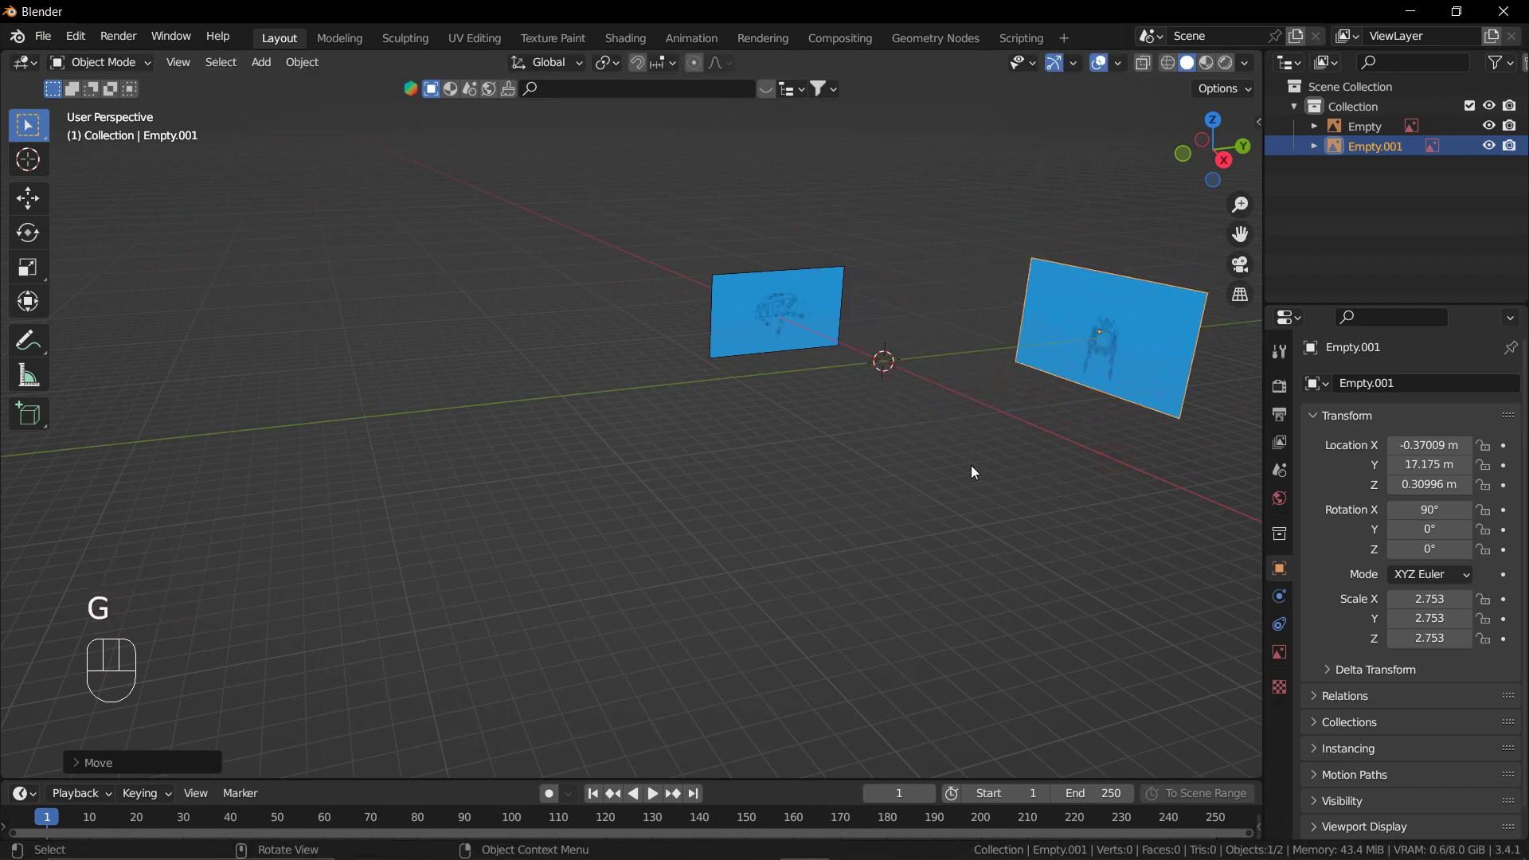
key("KP_7")
scroll("down", 3)
left_click_drag(1035, 532, 982, 447)
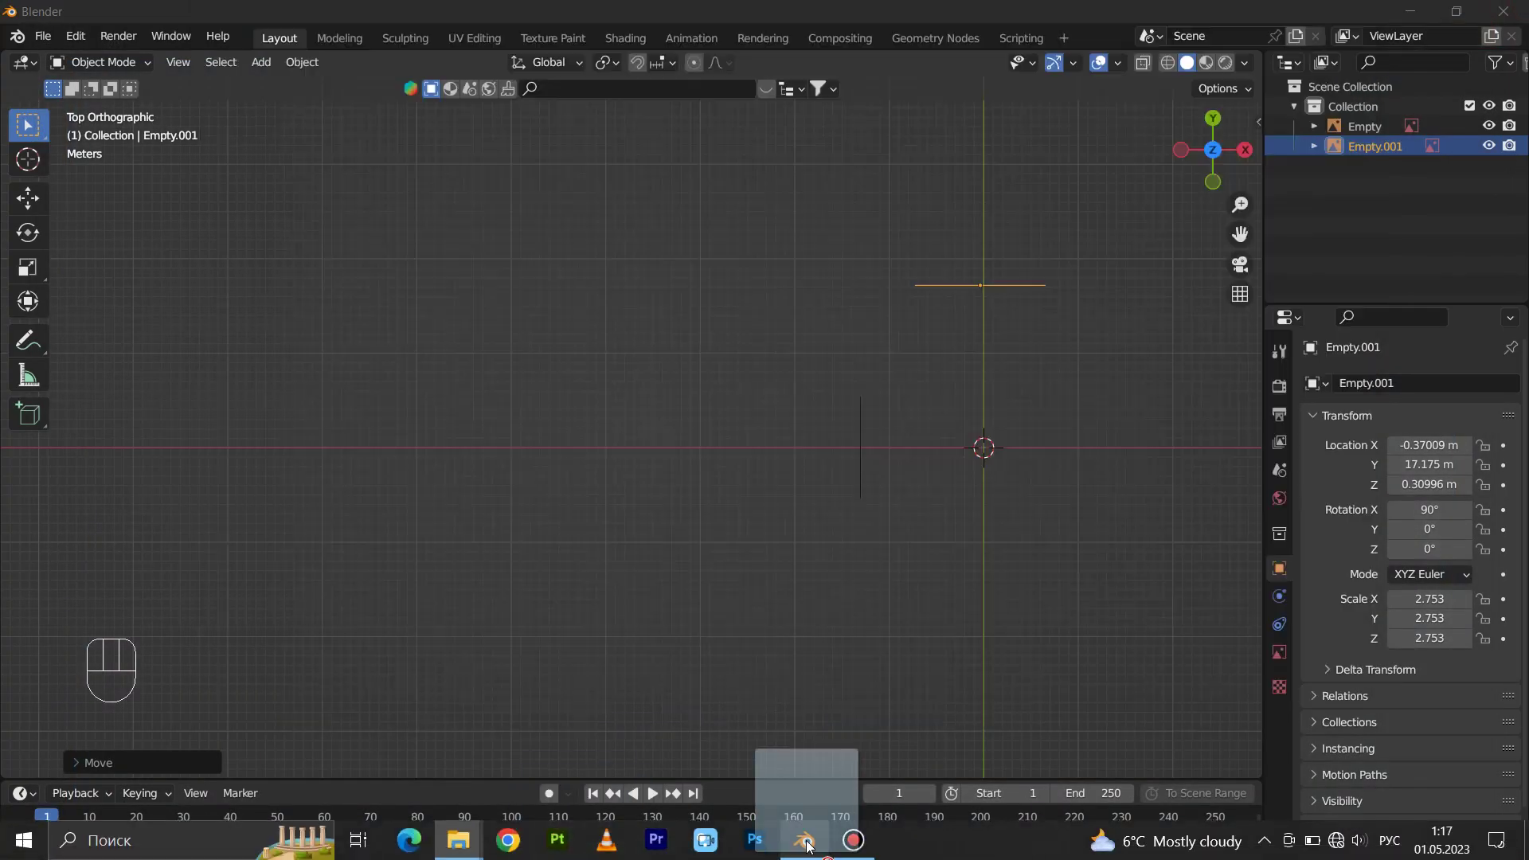
Add the top-view bee blueprint as a reference image from the top view.
scroll("up", 3)
key("s")
left_click_drag(1161, 605, 1036, 595)
scroll("down", 3)
middle_click(1048, 574)
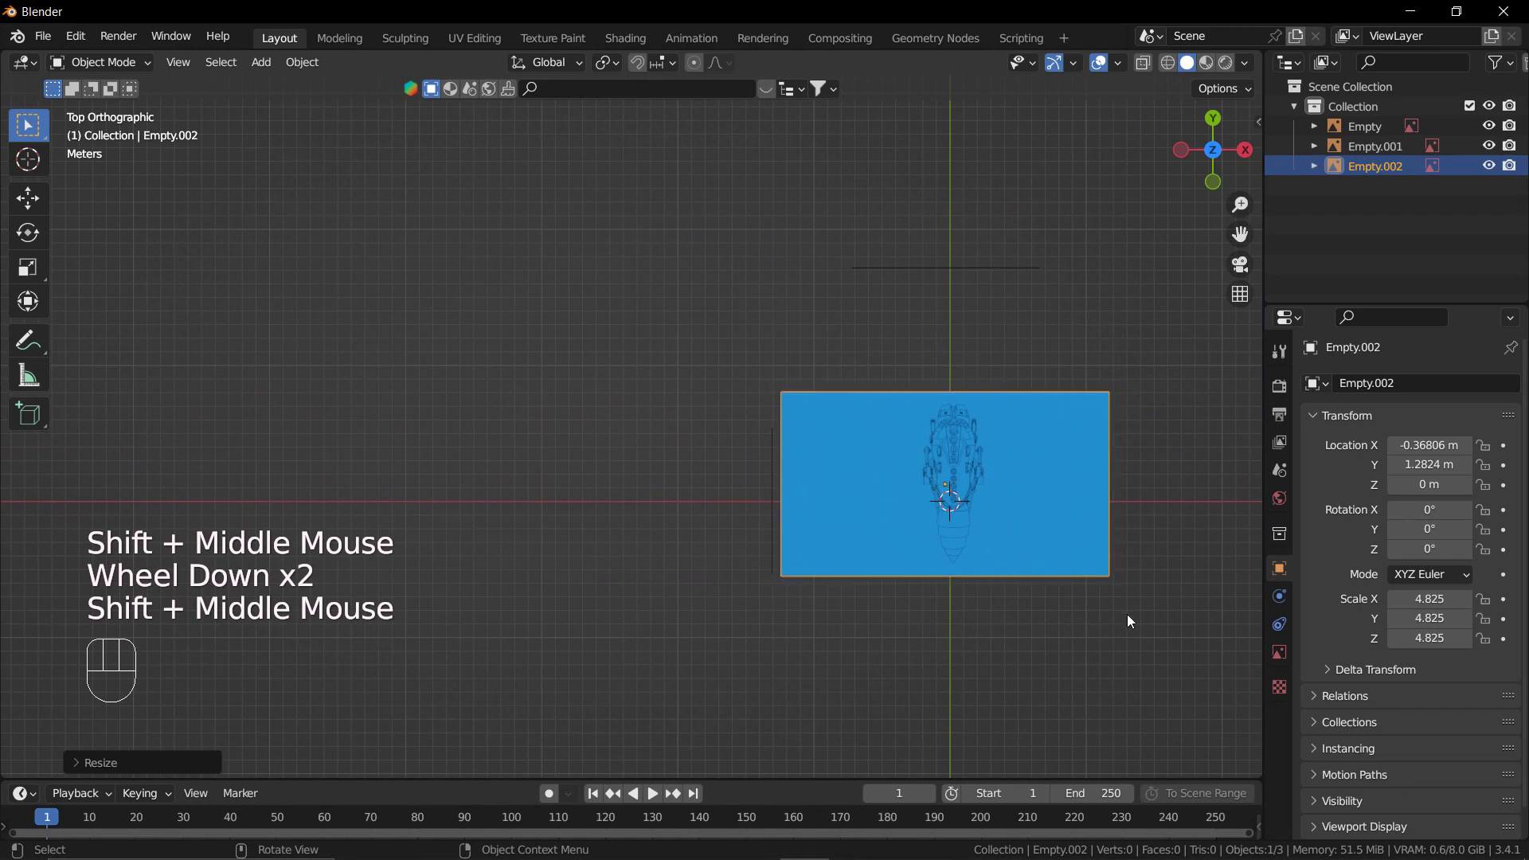
Rotate the top-view image 180° on Z, scale it to about 5.84 and lower it about 12 m on Z.
key("r")
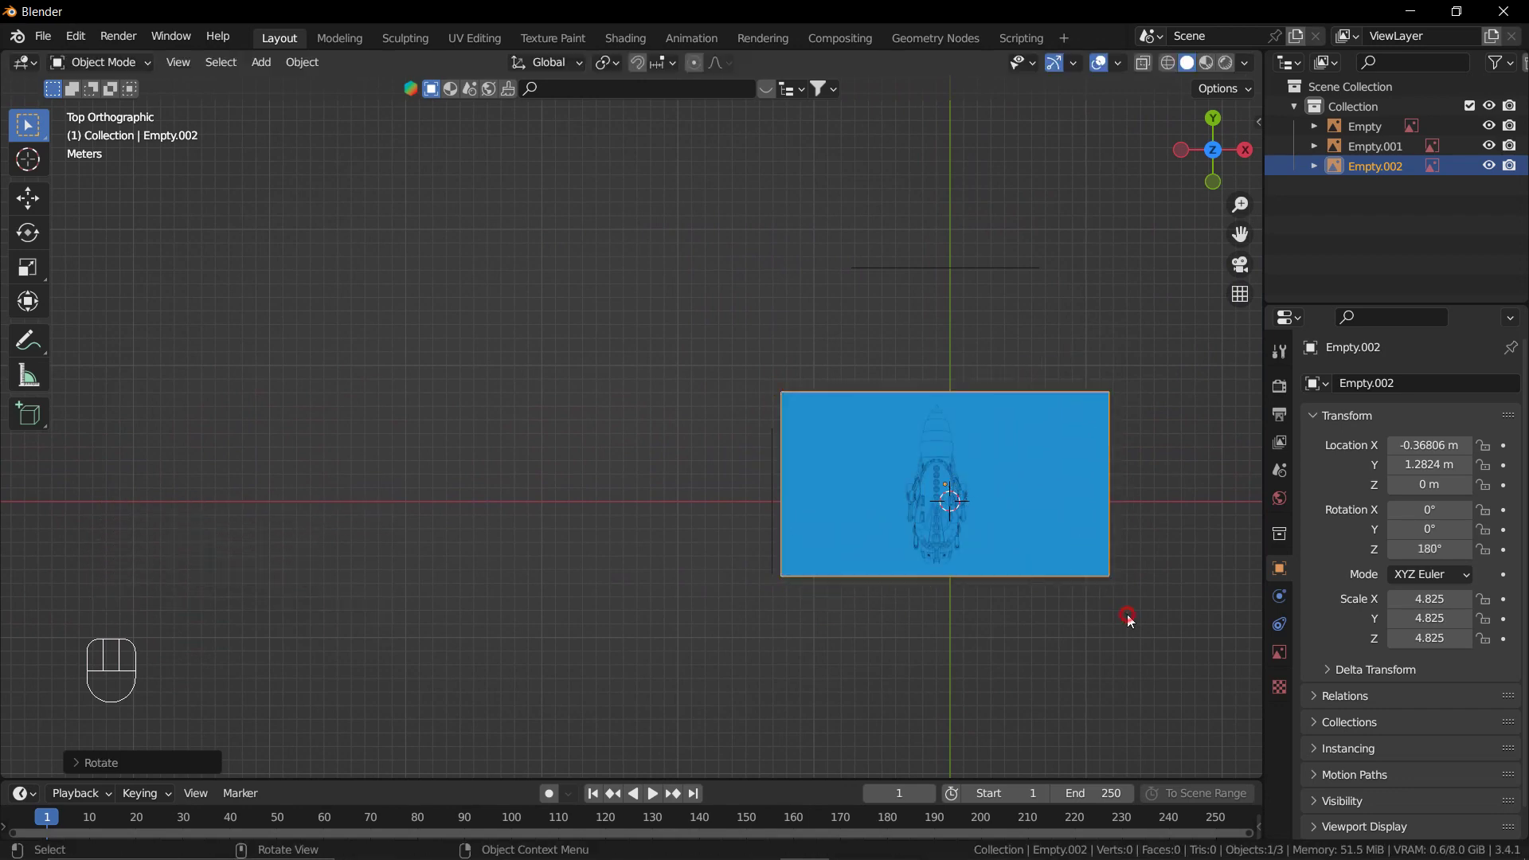
key("s")
key("g")
left_click_drag(1039, 604, 982, 444)
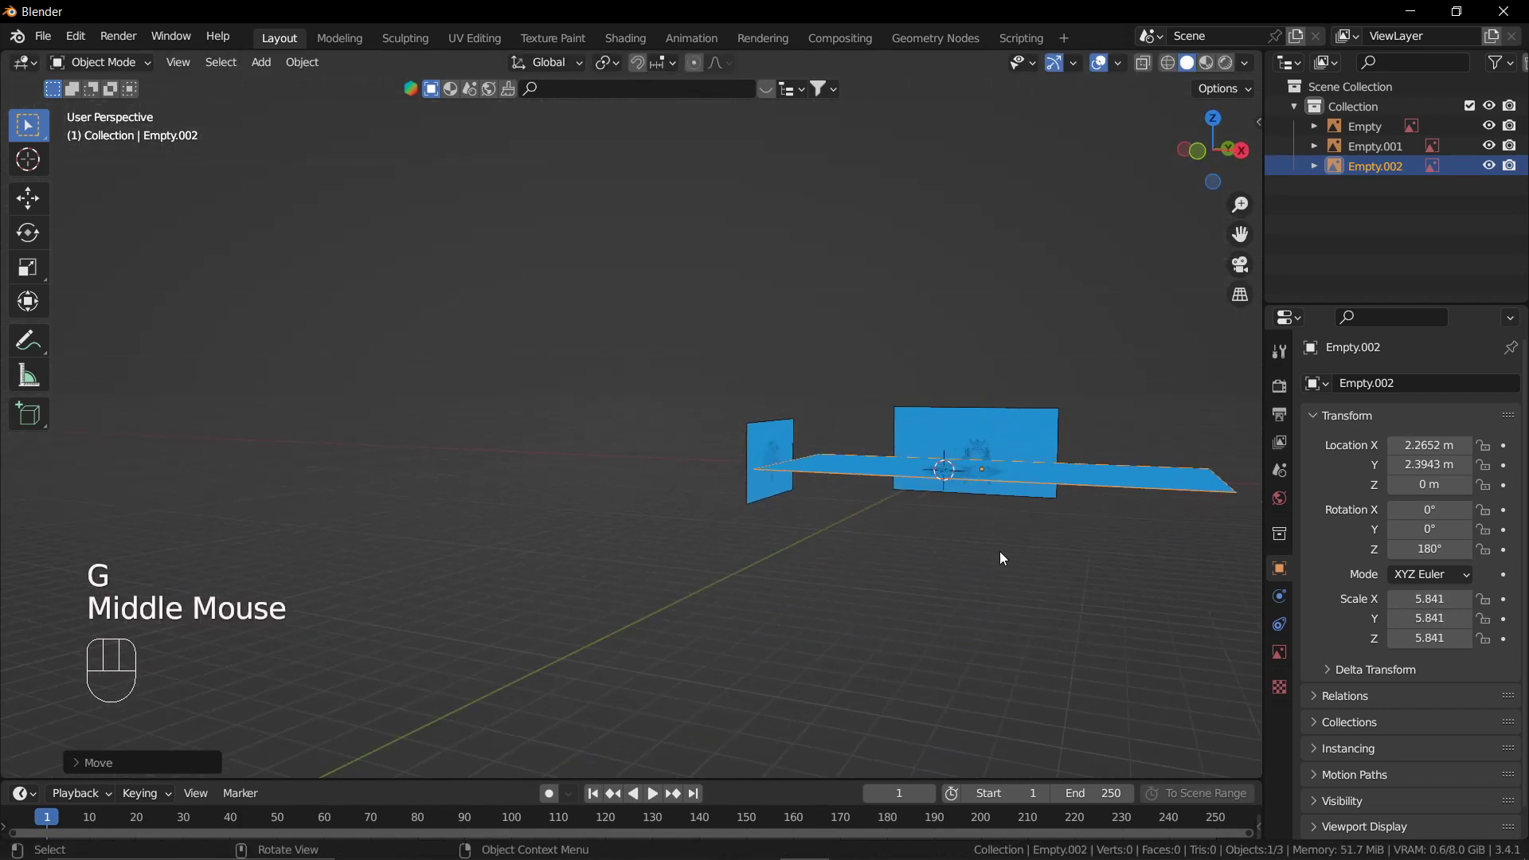
middle_click(990, 560)
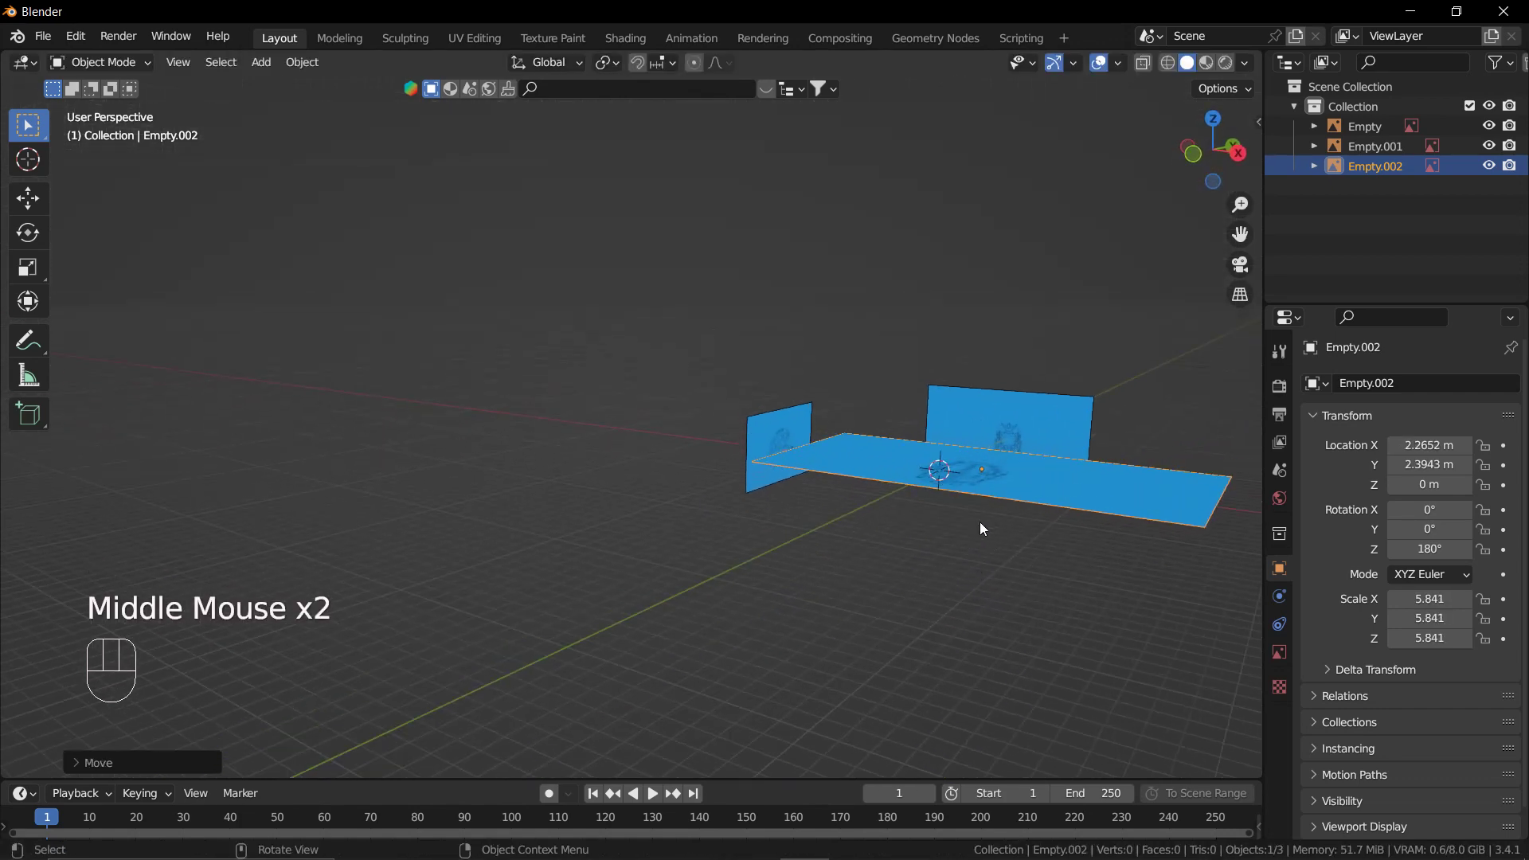
key("g")
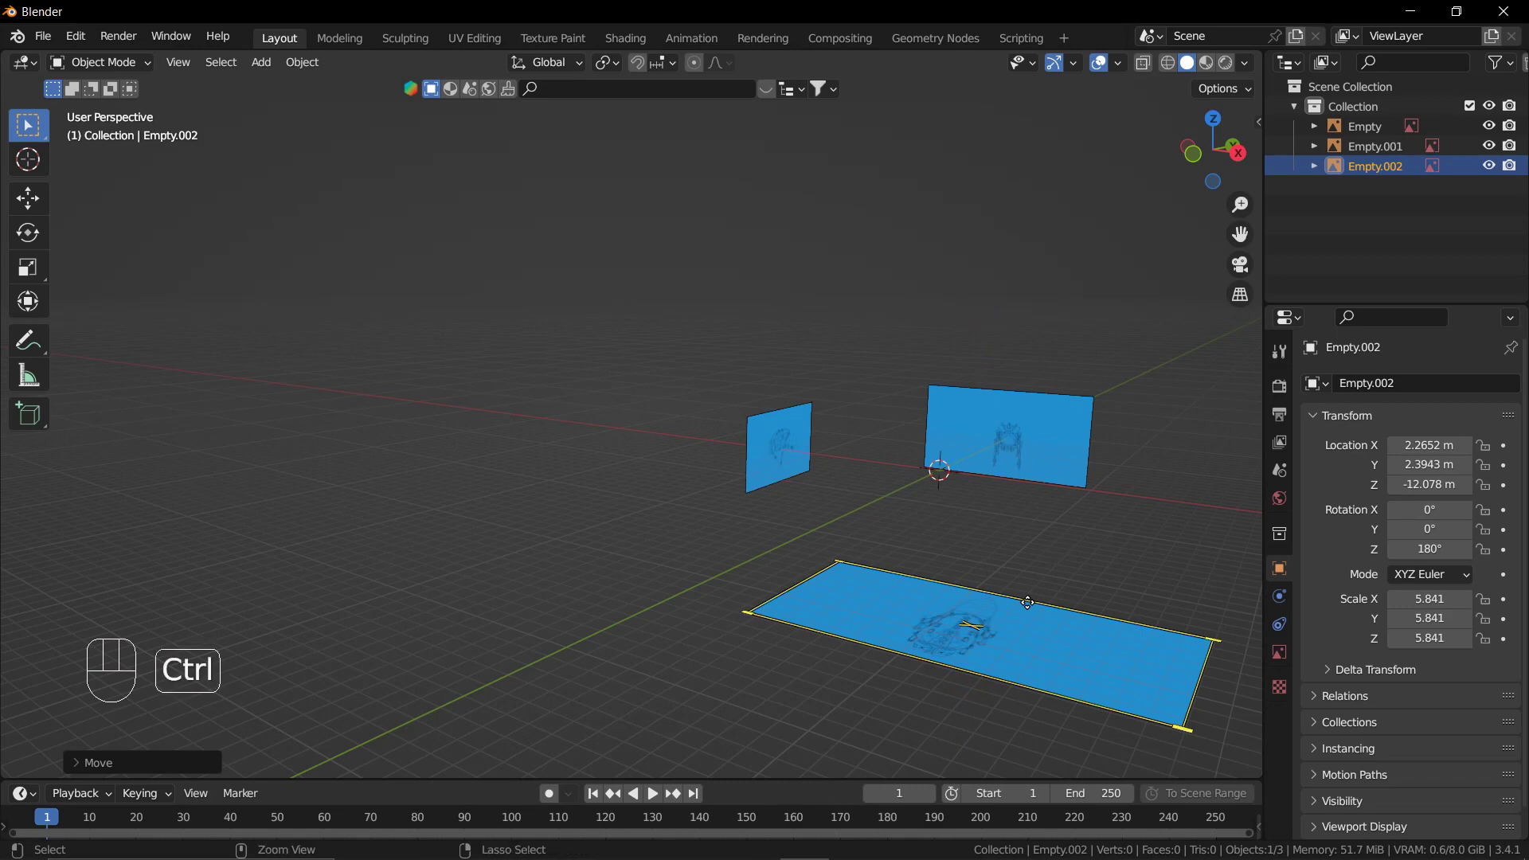
Add the opposite side-view bee blueprint as a reference image from the other side view.
key("ctrl+KP_3")
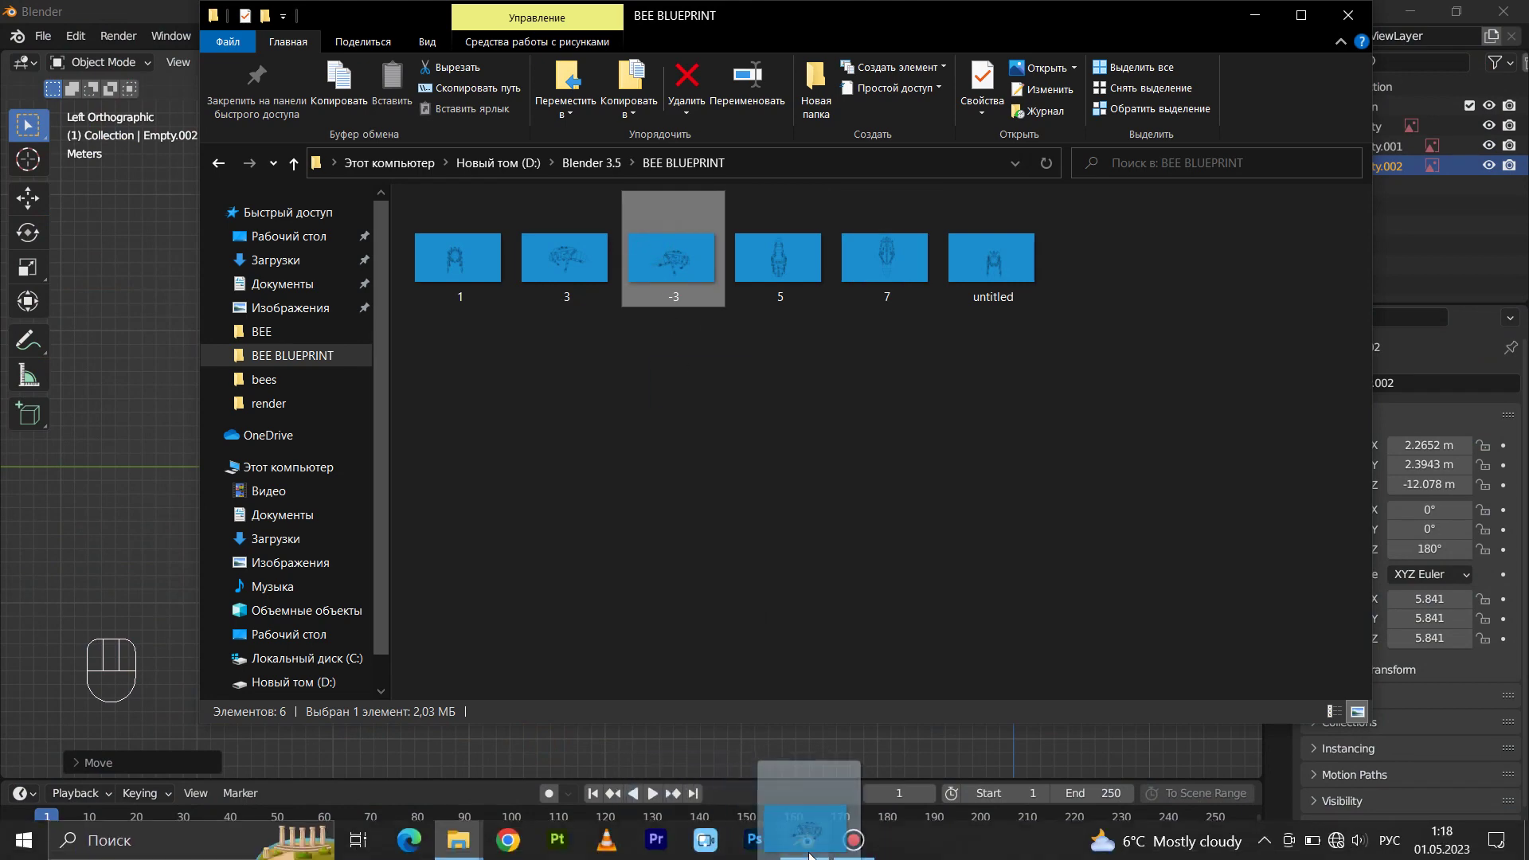
scroll("up", 3)
key("s")
scroll("up", 3)
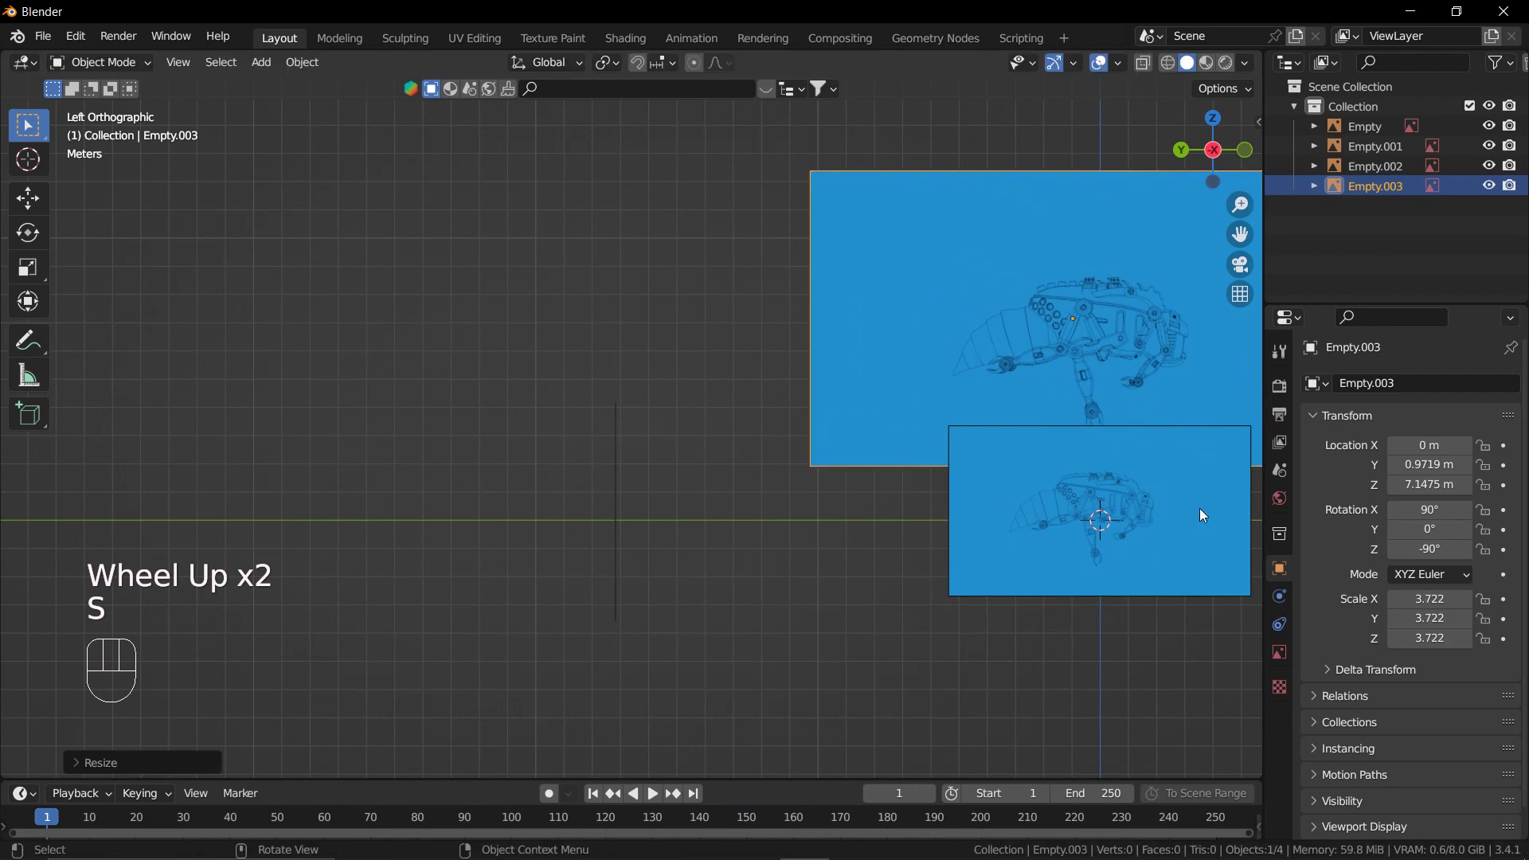
left_click_drag(1130, 479, 1006, 397)
Move the new side image out to about X 22 m and orbit to check it.
key("g")
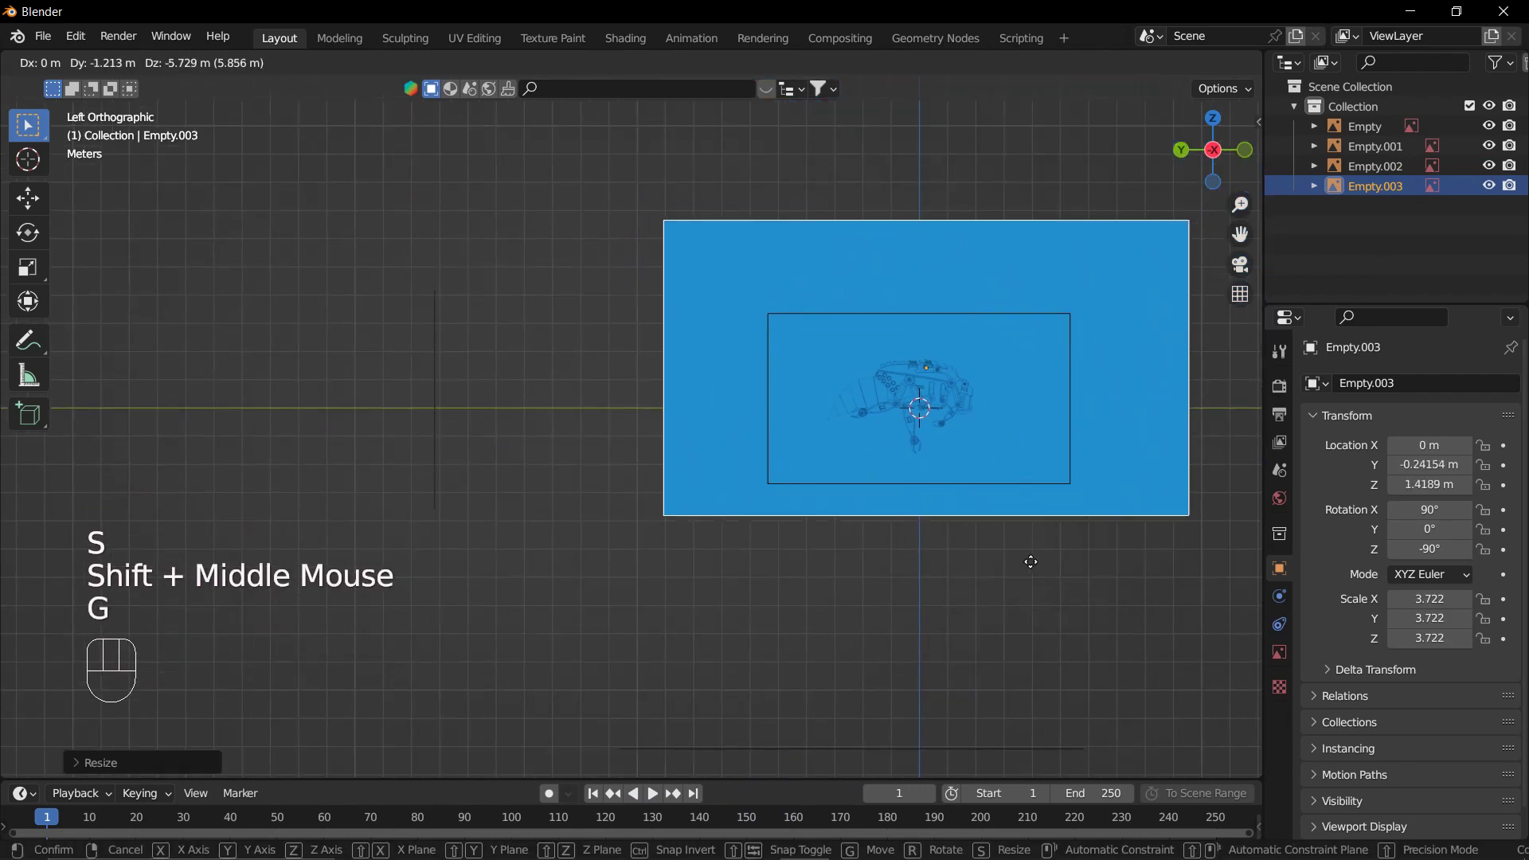
left_click_drag(1025, 608, 914, 630)
key("g")
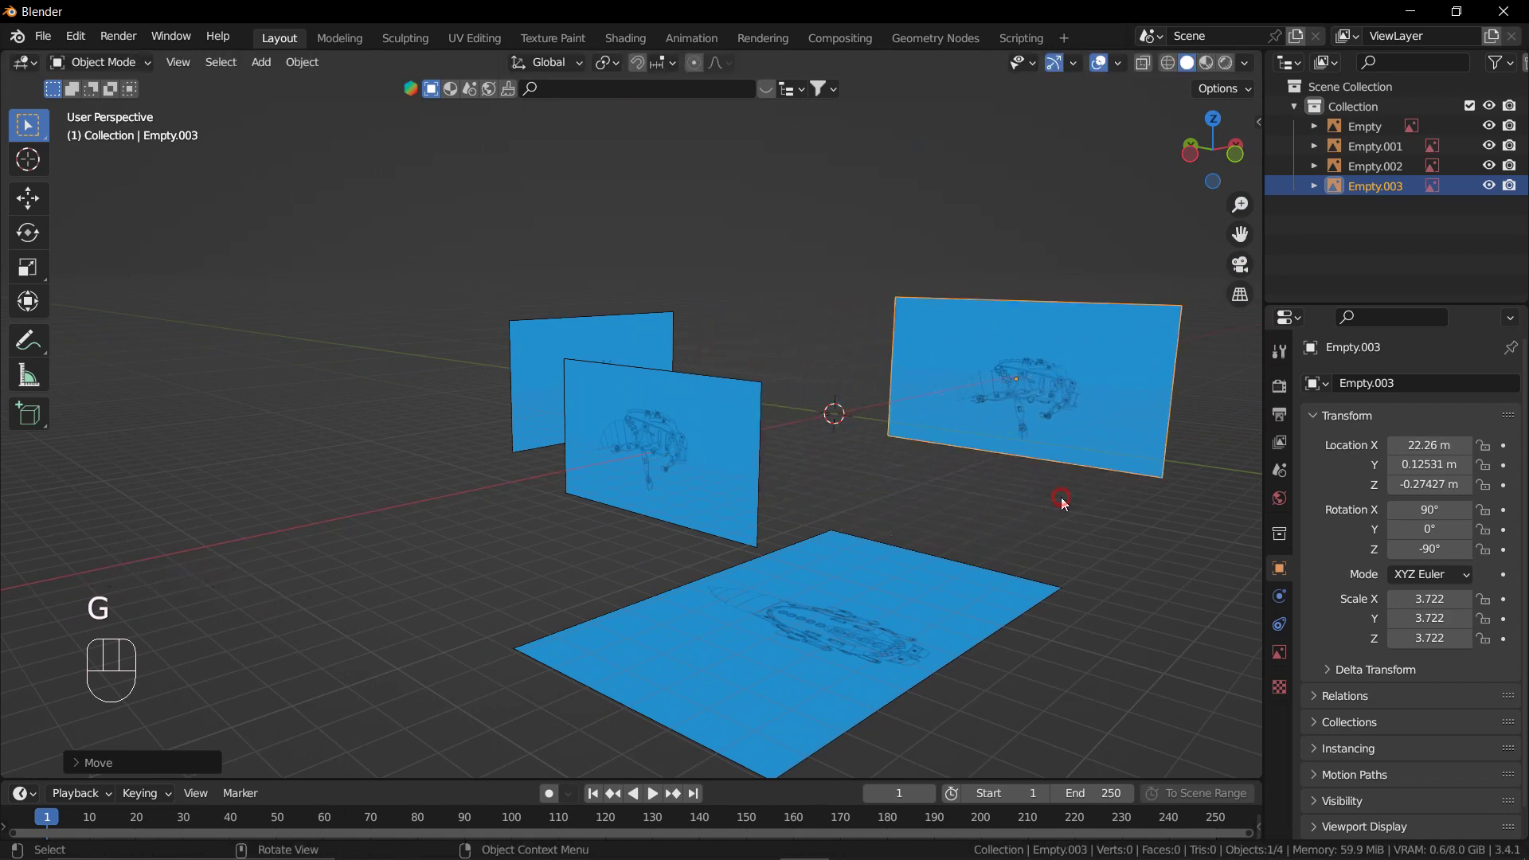
middle_click(1042, 514)
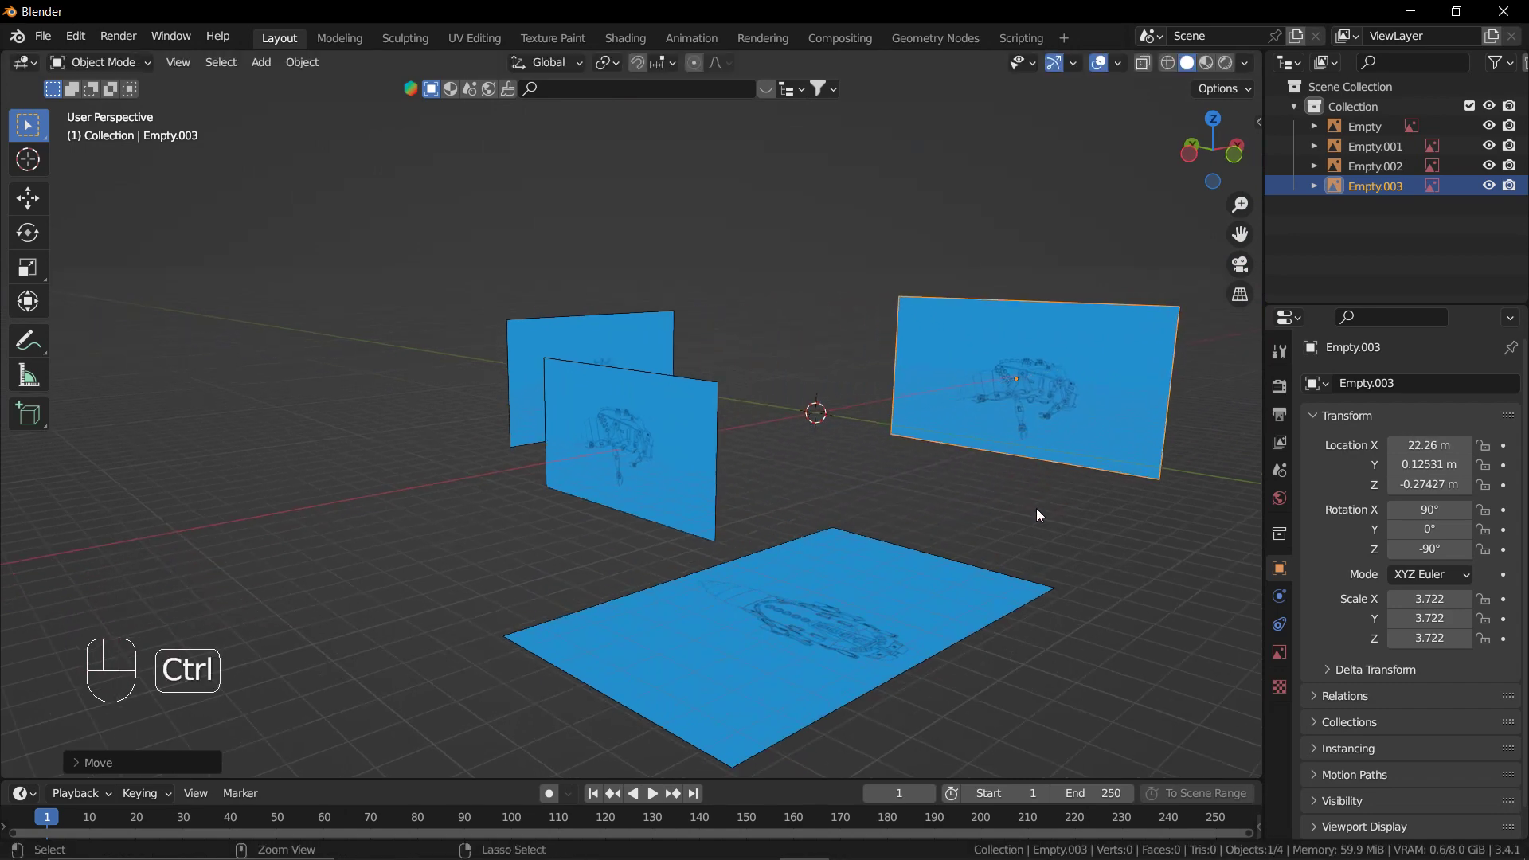
Snap to the back view and frame the scene for the next blueprint.
key("ctrl+KP_1")
scroll("down", 3)
middle_click(1022, 473)
left_click_drag(889, 407, 773, 472)
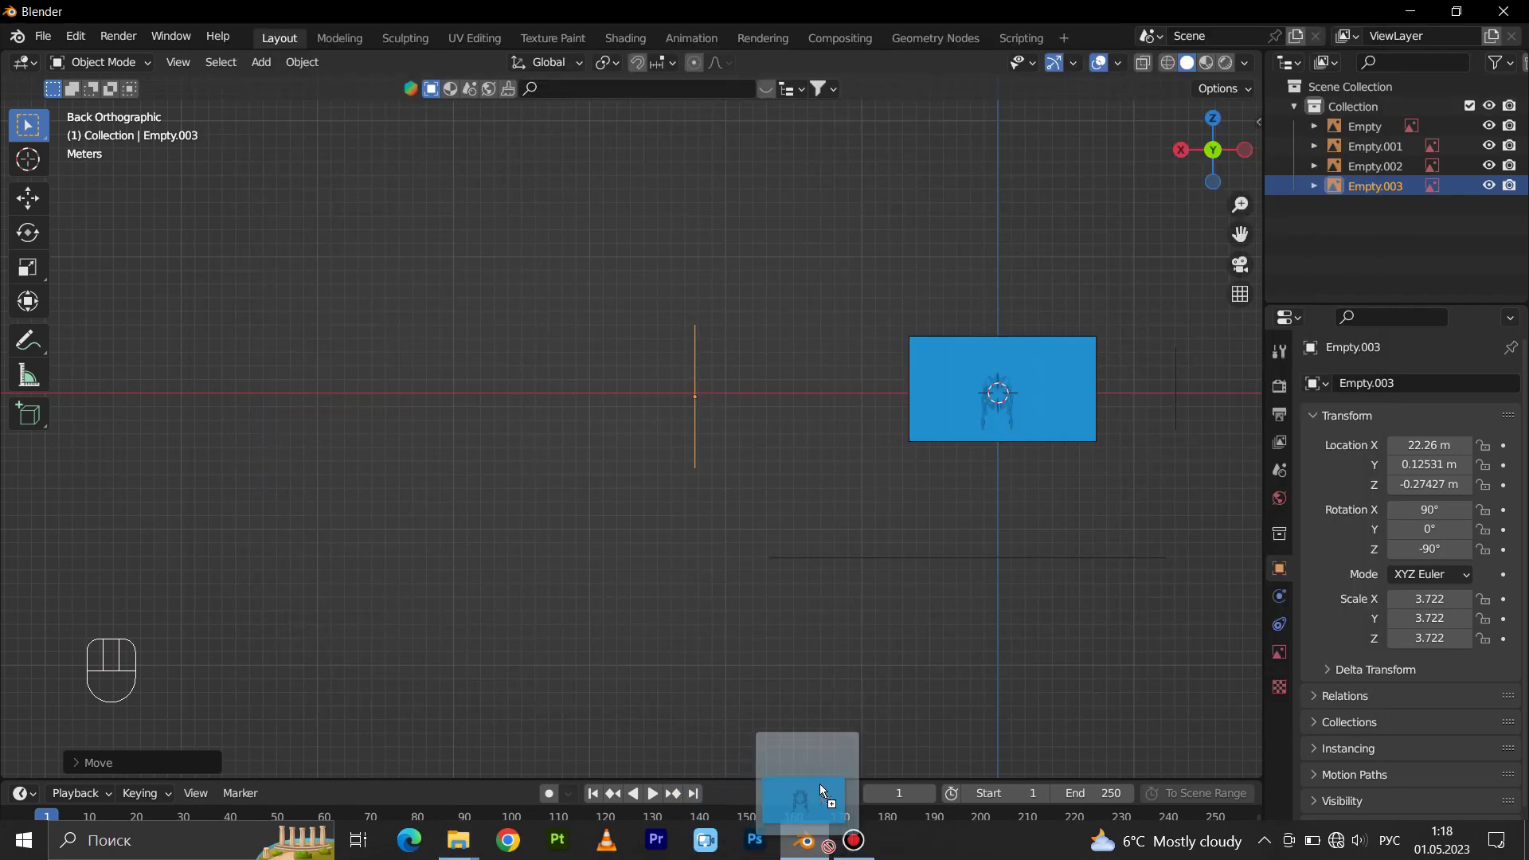
Add another blueprint image, scale it up and move it out to about Y -18 m.
left_click_drag(859, 493, 762, 507)
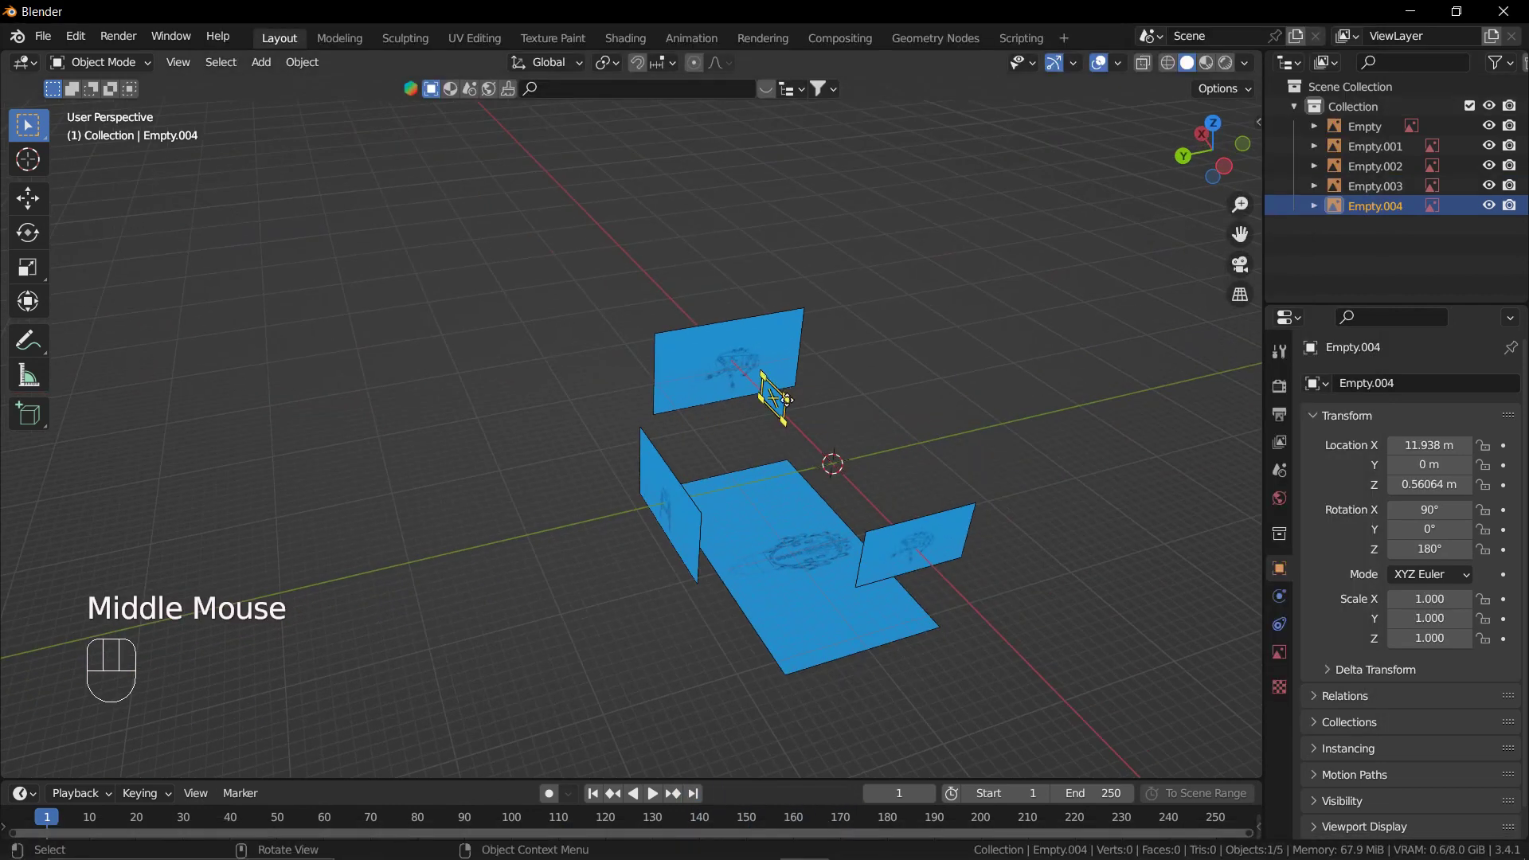
key("g")
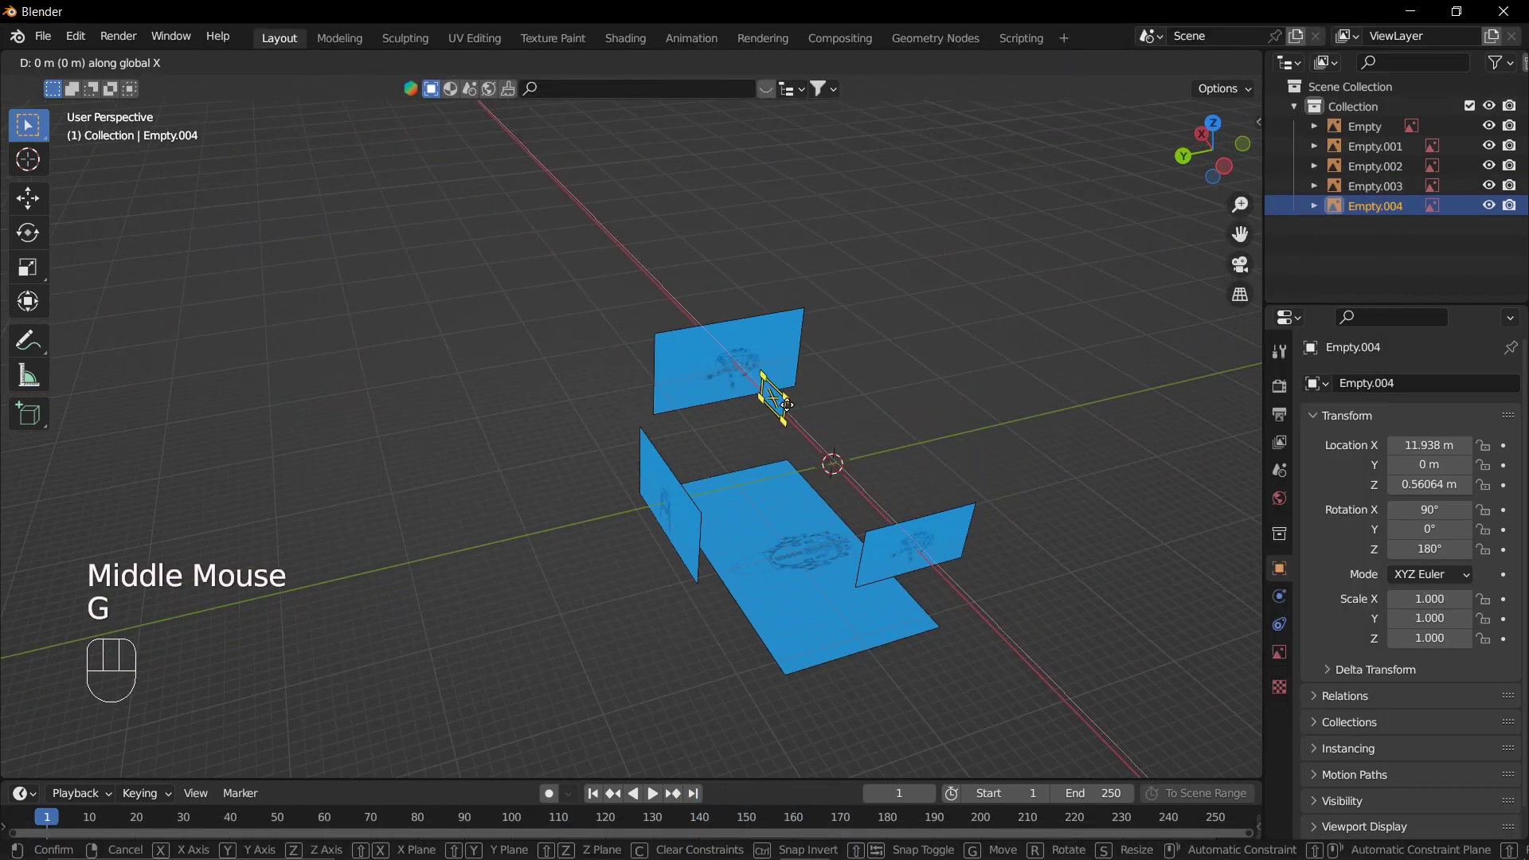
key("s")
left_click_drag(954, 420, 975, 415)
middle_click(957, 464)
key("ctrl+KP_7")
left_click_drag(1052, 463, 1021, 364)
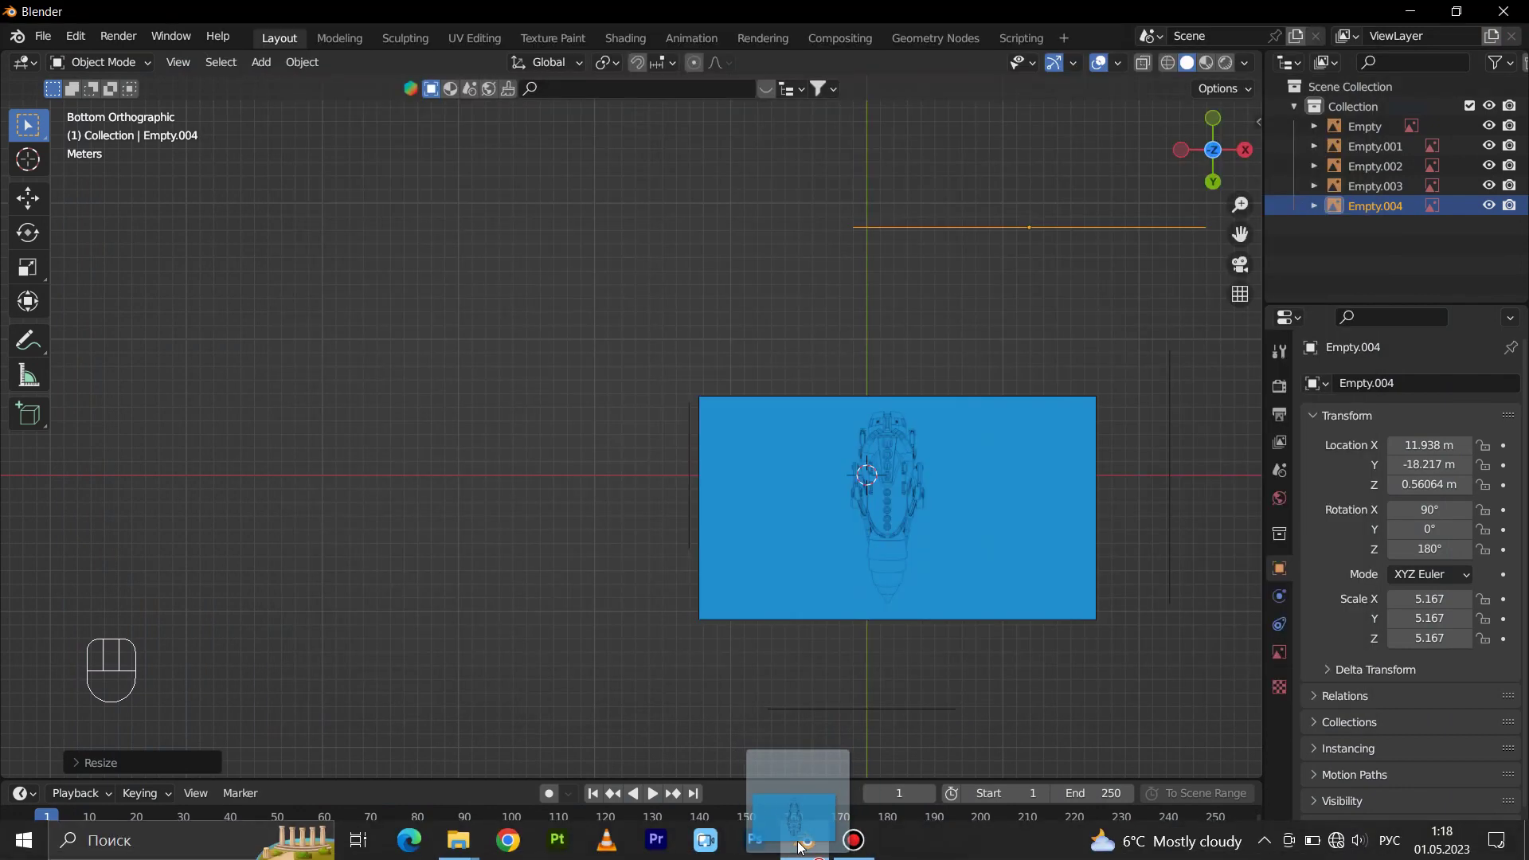
Scale the newest image to about 4.12 and raise it to about Z 10.7 m above the origin.
middle_click(877, 399)
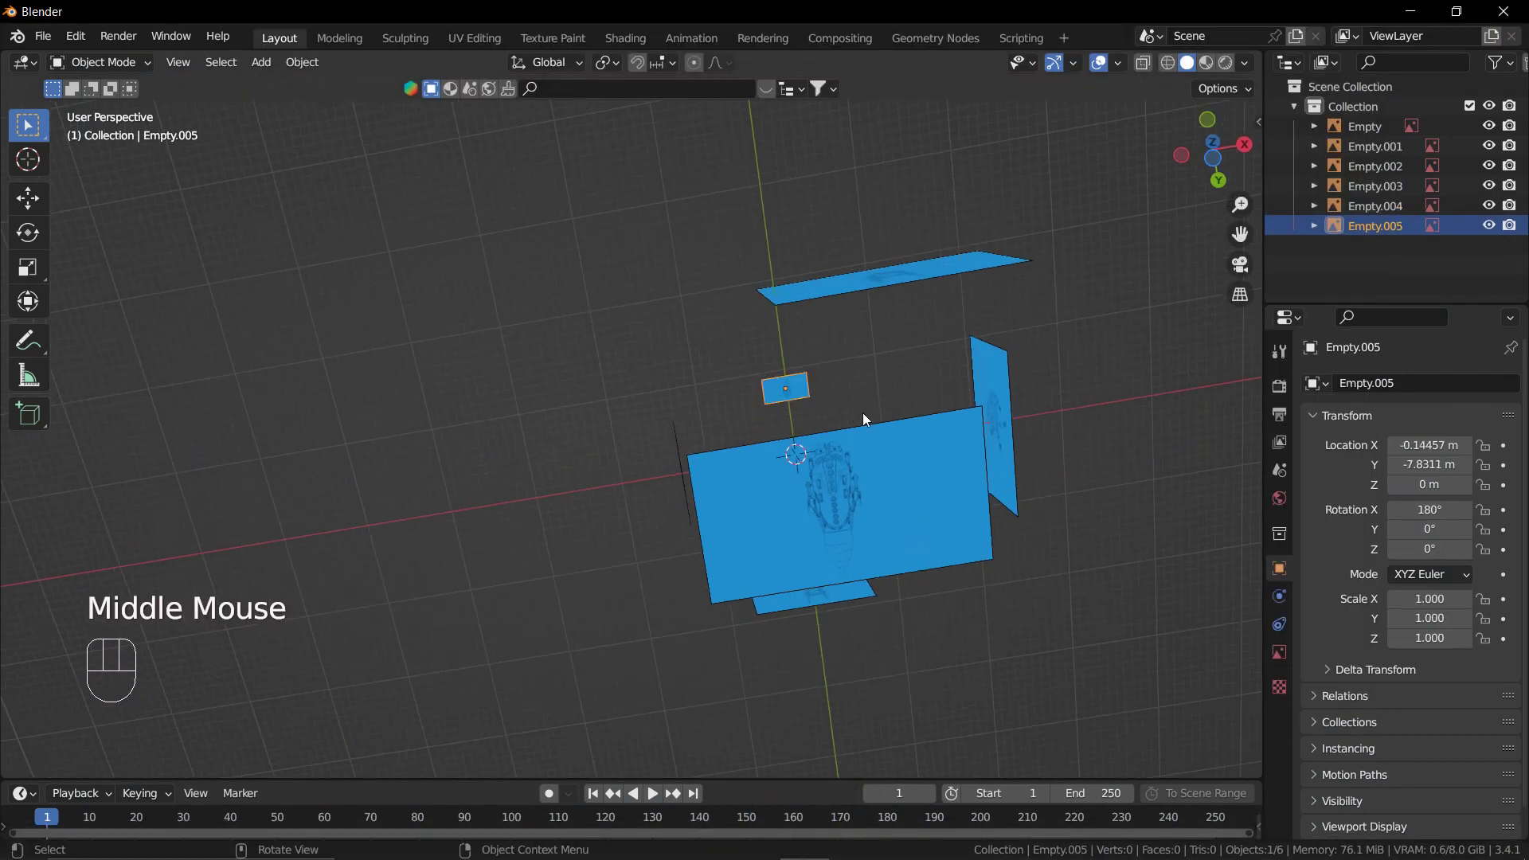
key("s")
left_click_drag(848, 403, 921, 510)
left_click_drag(840, 433, 828, 465)
key("g")
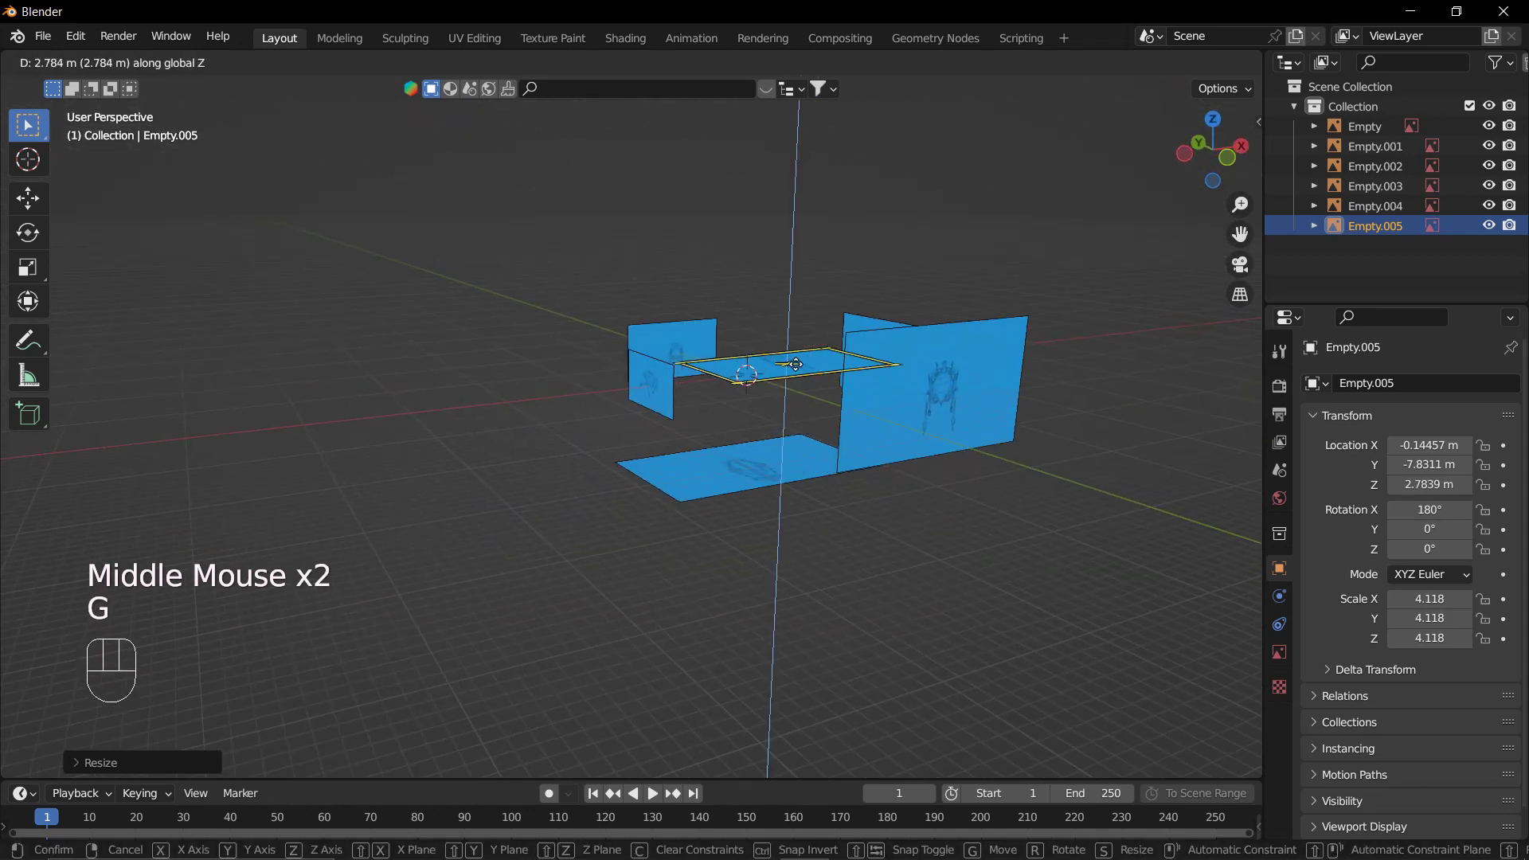
left_click_drag(798, 442, 877, 443)
middle_click(812, 411)
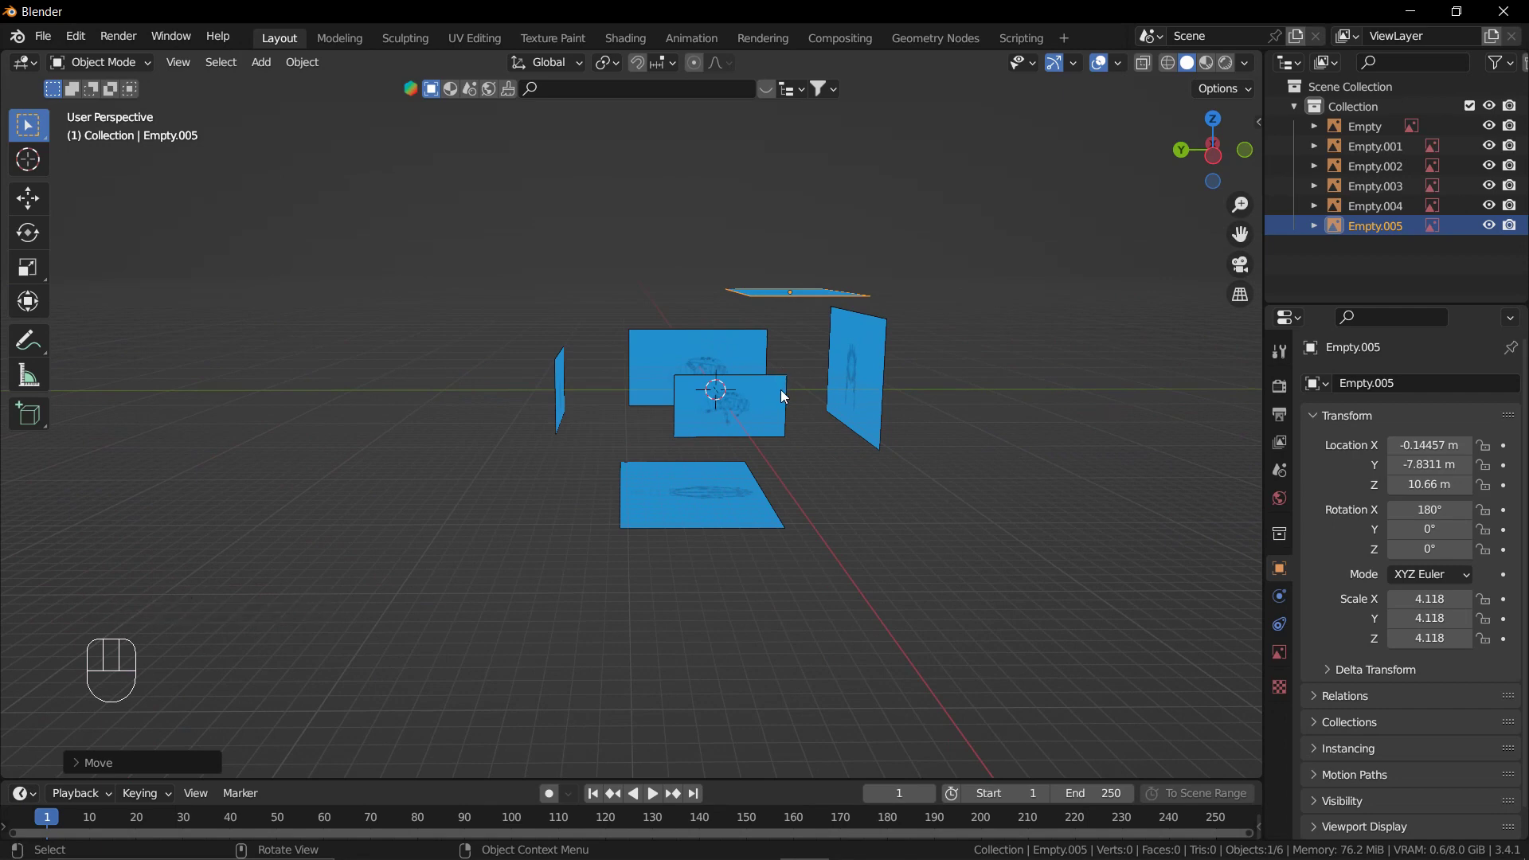
middle_click(781, 435)
middle_click(792, 445)
Scale the default cube up to about 3.08 inside the reference images.
key("shift+a")
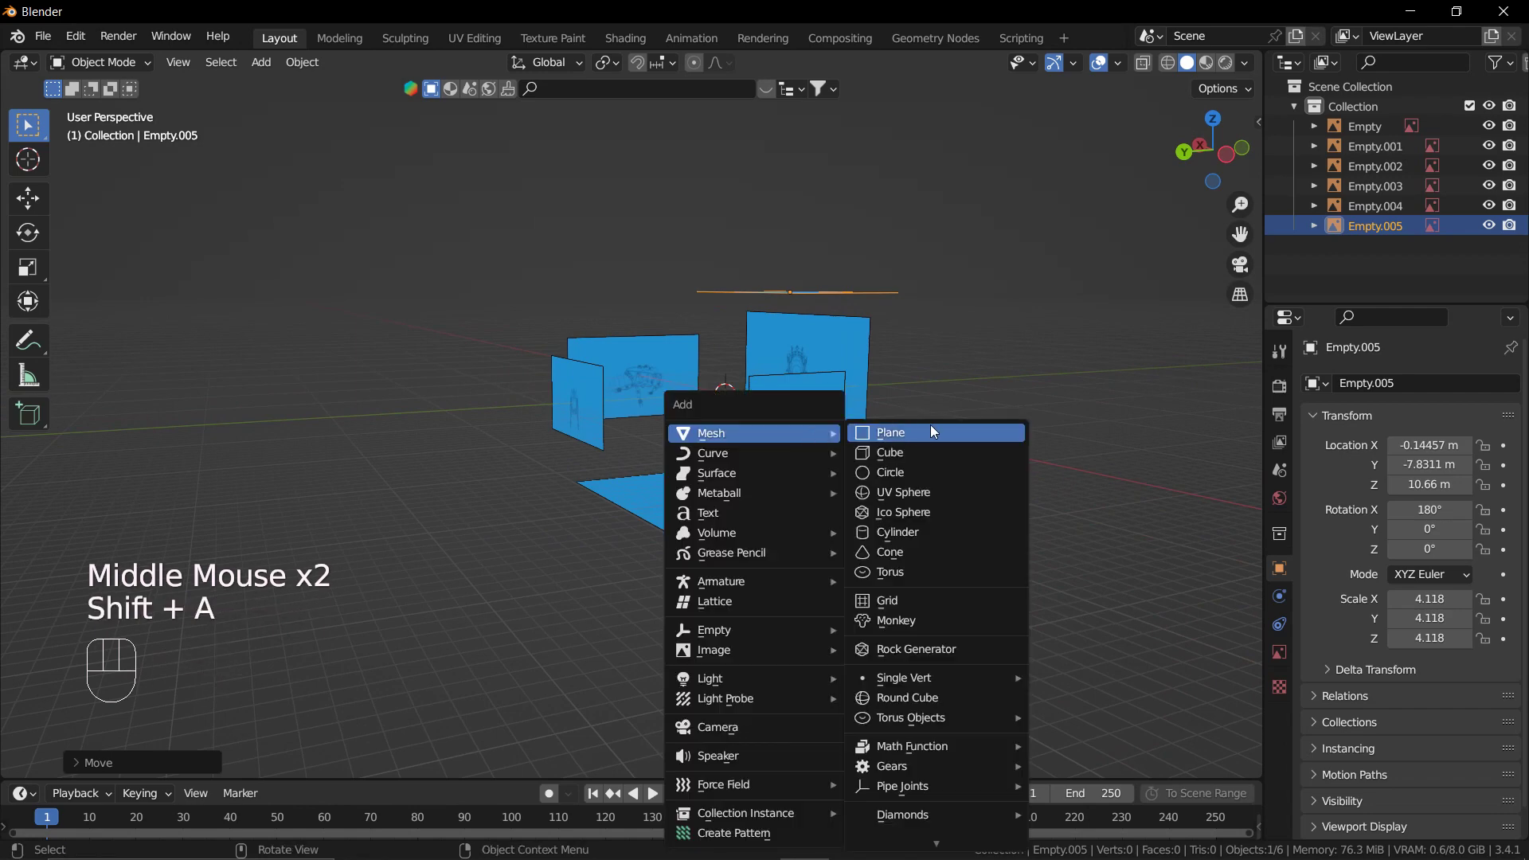
key("s")
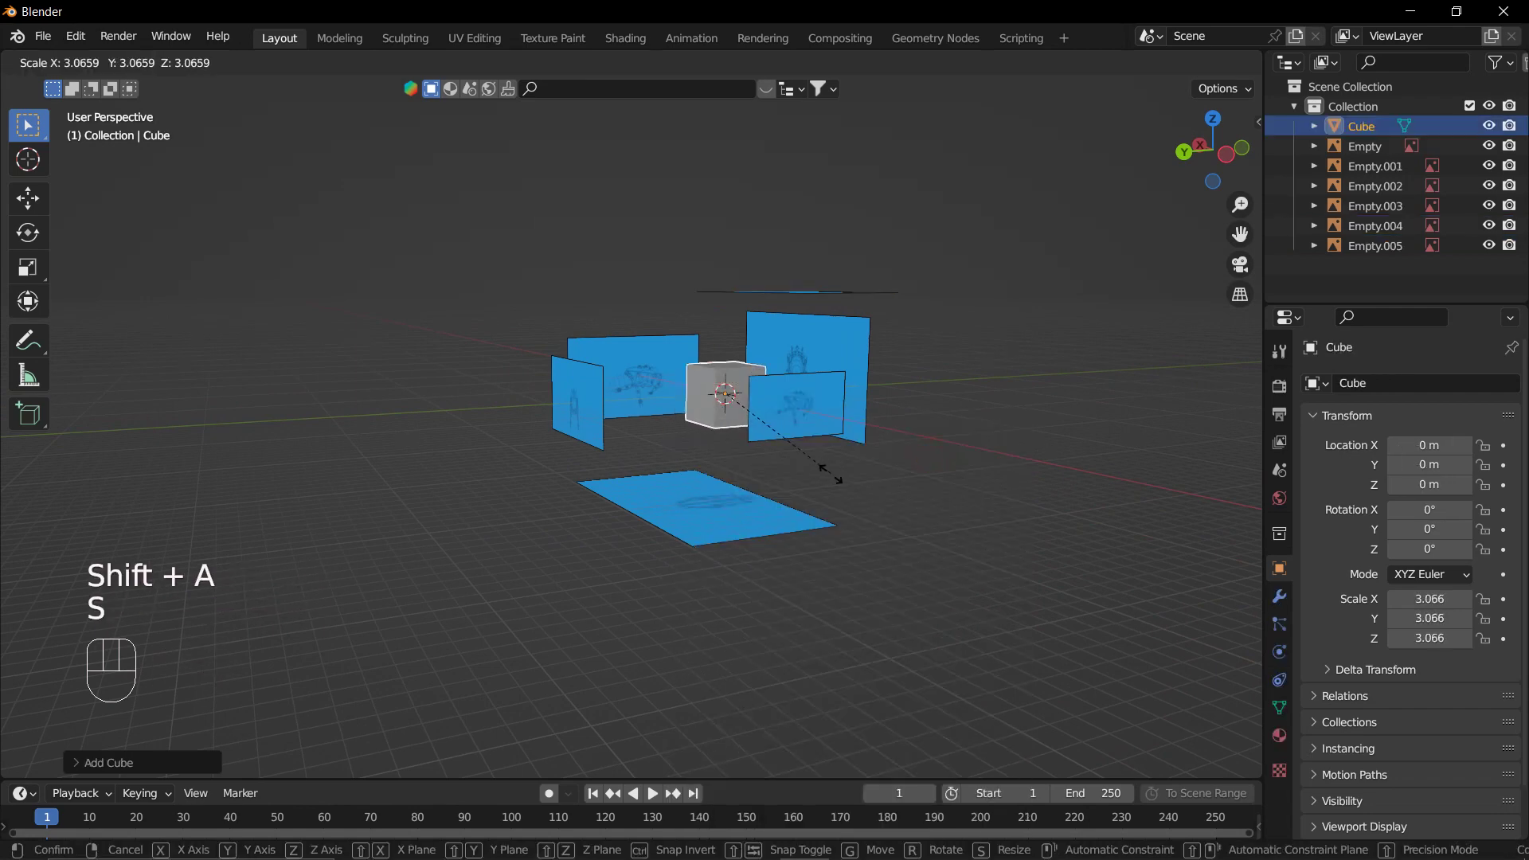
middle_click(775, 440)
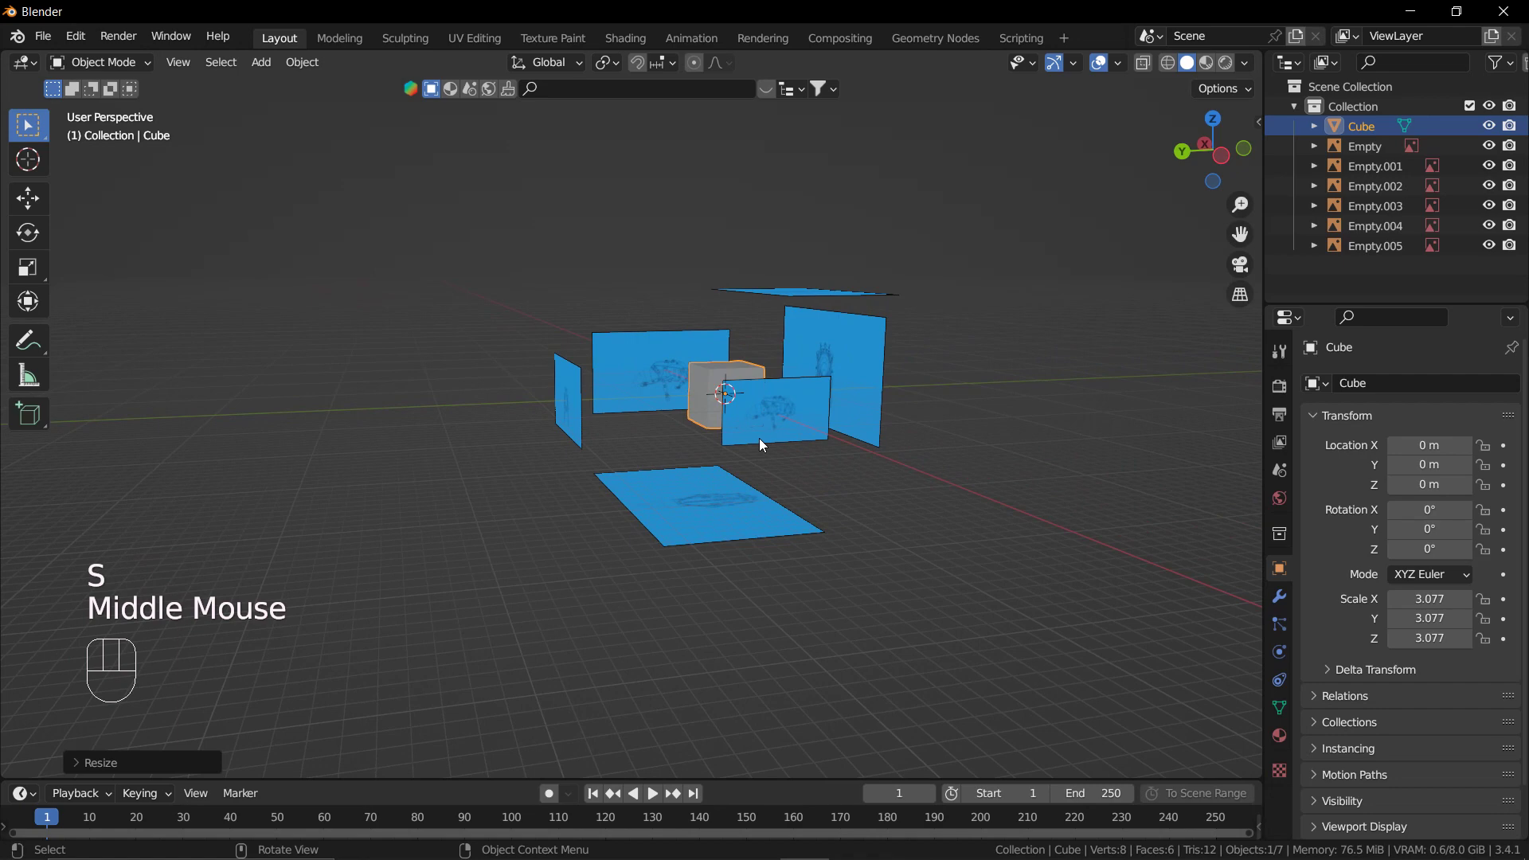
key("KP_3")
scroll("up", 3)
Switch the viewport to wireframe shading and select the 22 m side-image empty's settings.
key("z")
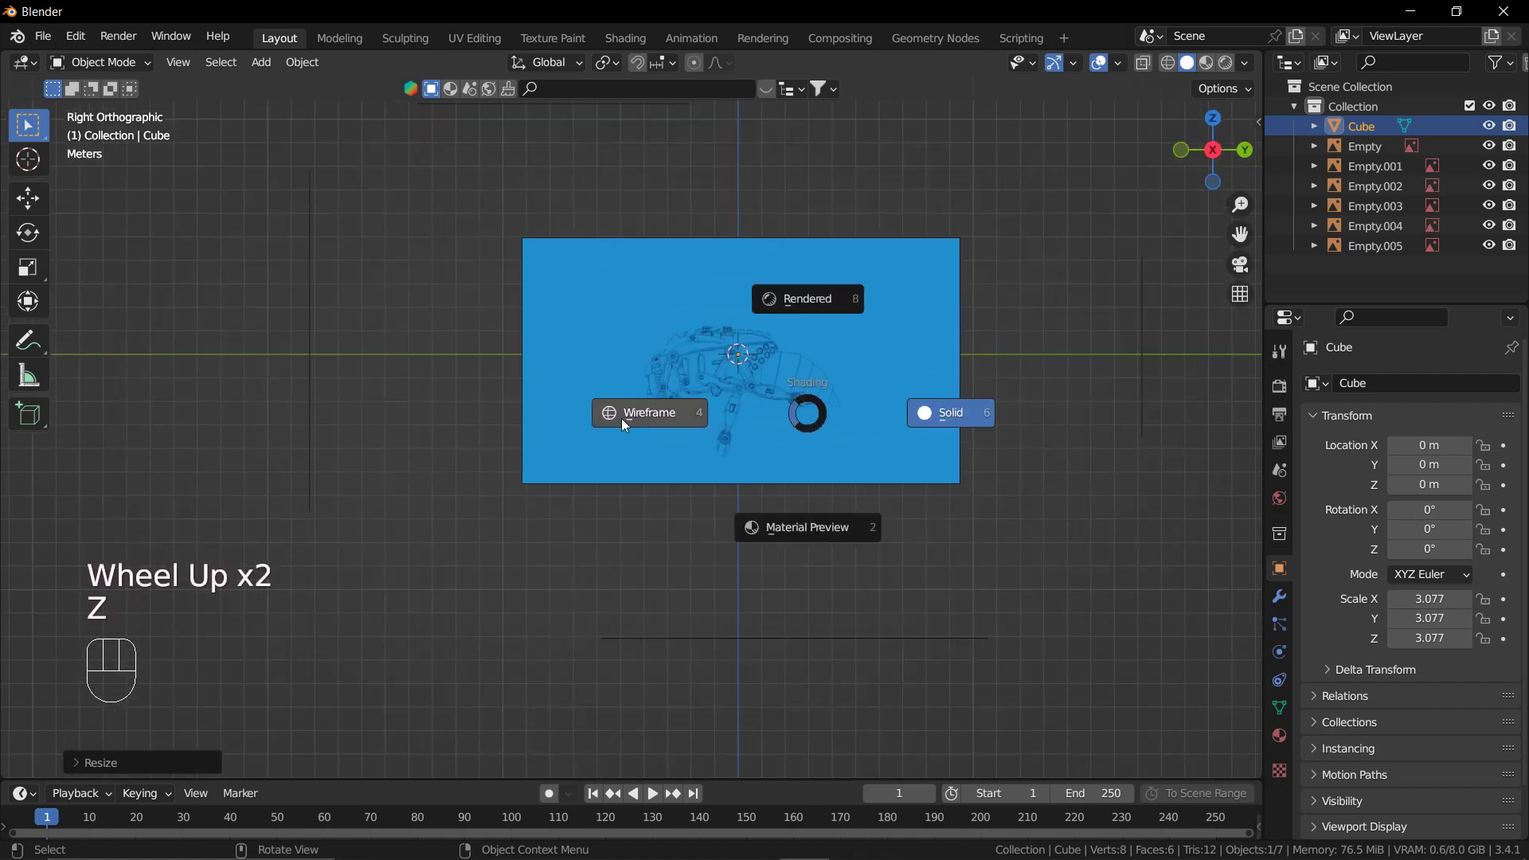
left_click(627, 424)
left_click_drag(703, 417, 705, 424)
left_click(904, 285)
left_click(863, 274)
left_click(1287, 651)
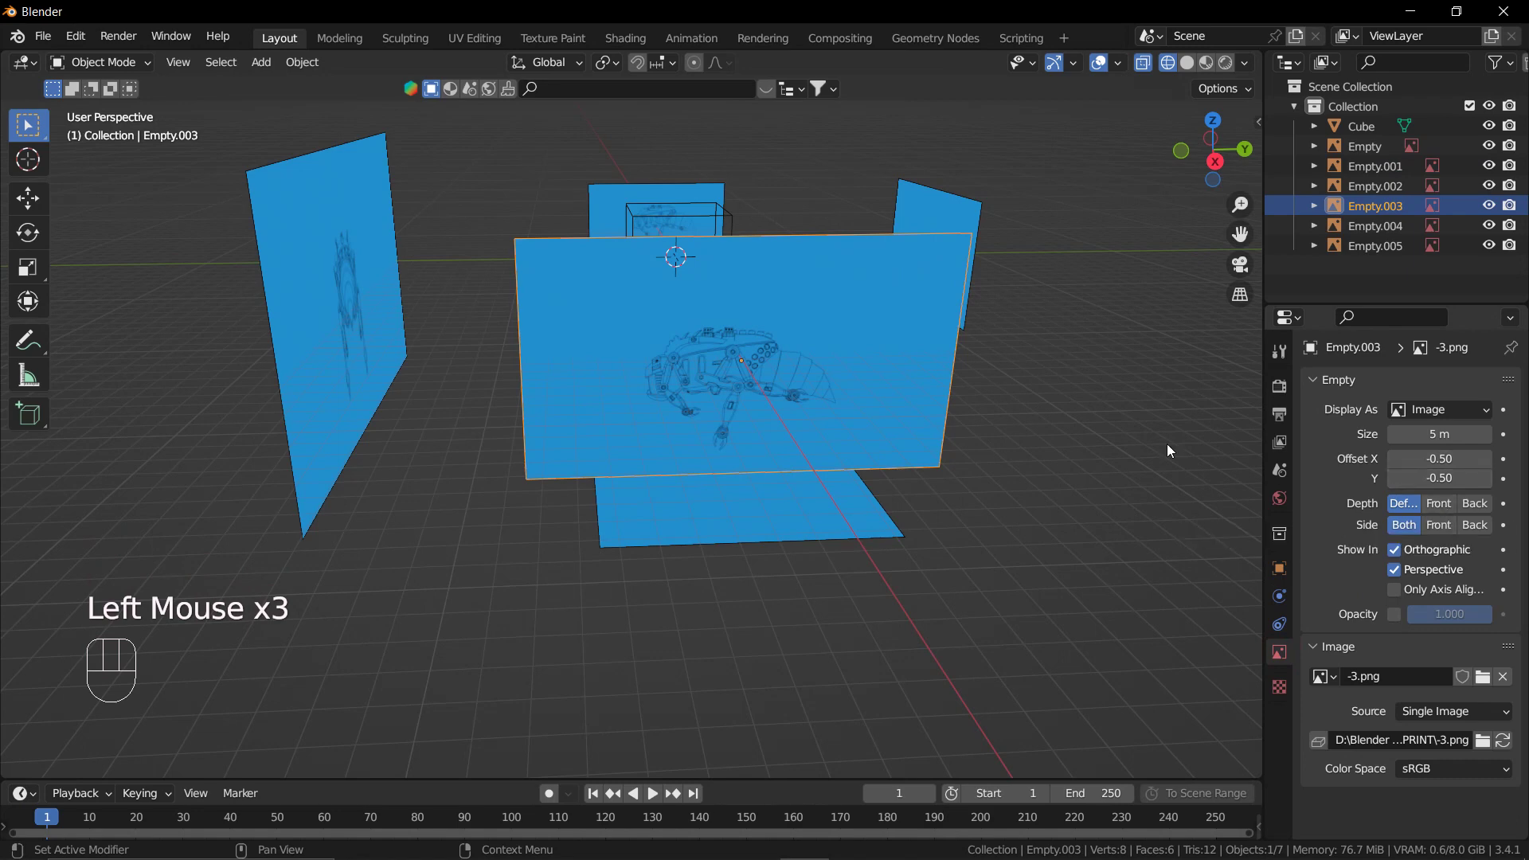
Set the first image empty to show only its front side, keeping default depth, and check from behind.
left_click_drag(1030, 449, 925, 451)
left_click_drag(771, 528, 1012, 490)
left_click_drag(897, 521, 697, 549)
middle_click(1017, 571)
left_click(930, 491)
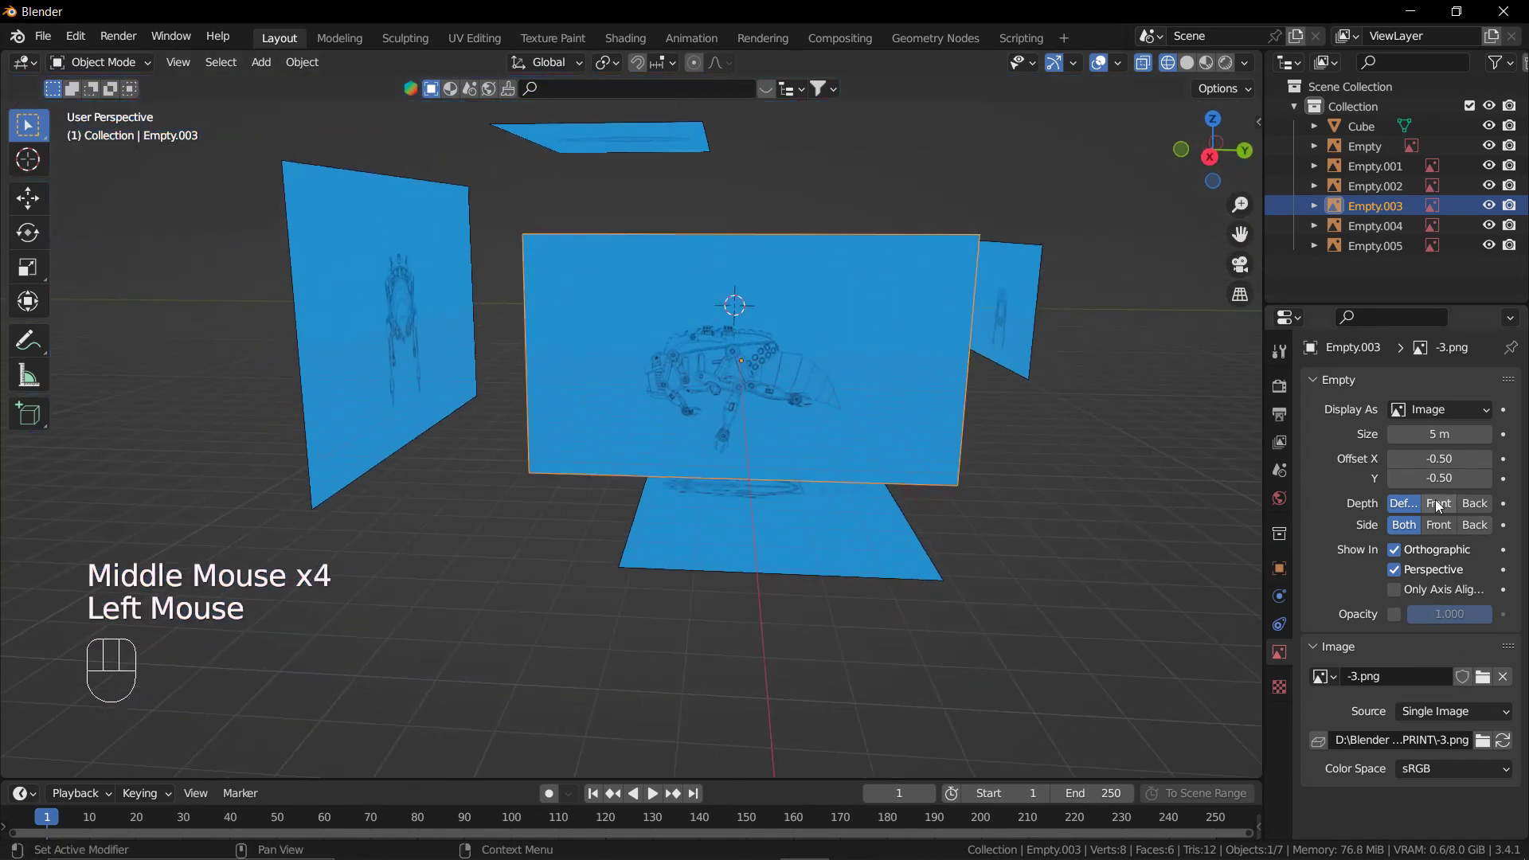
left_click(1441, 505)
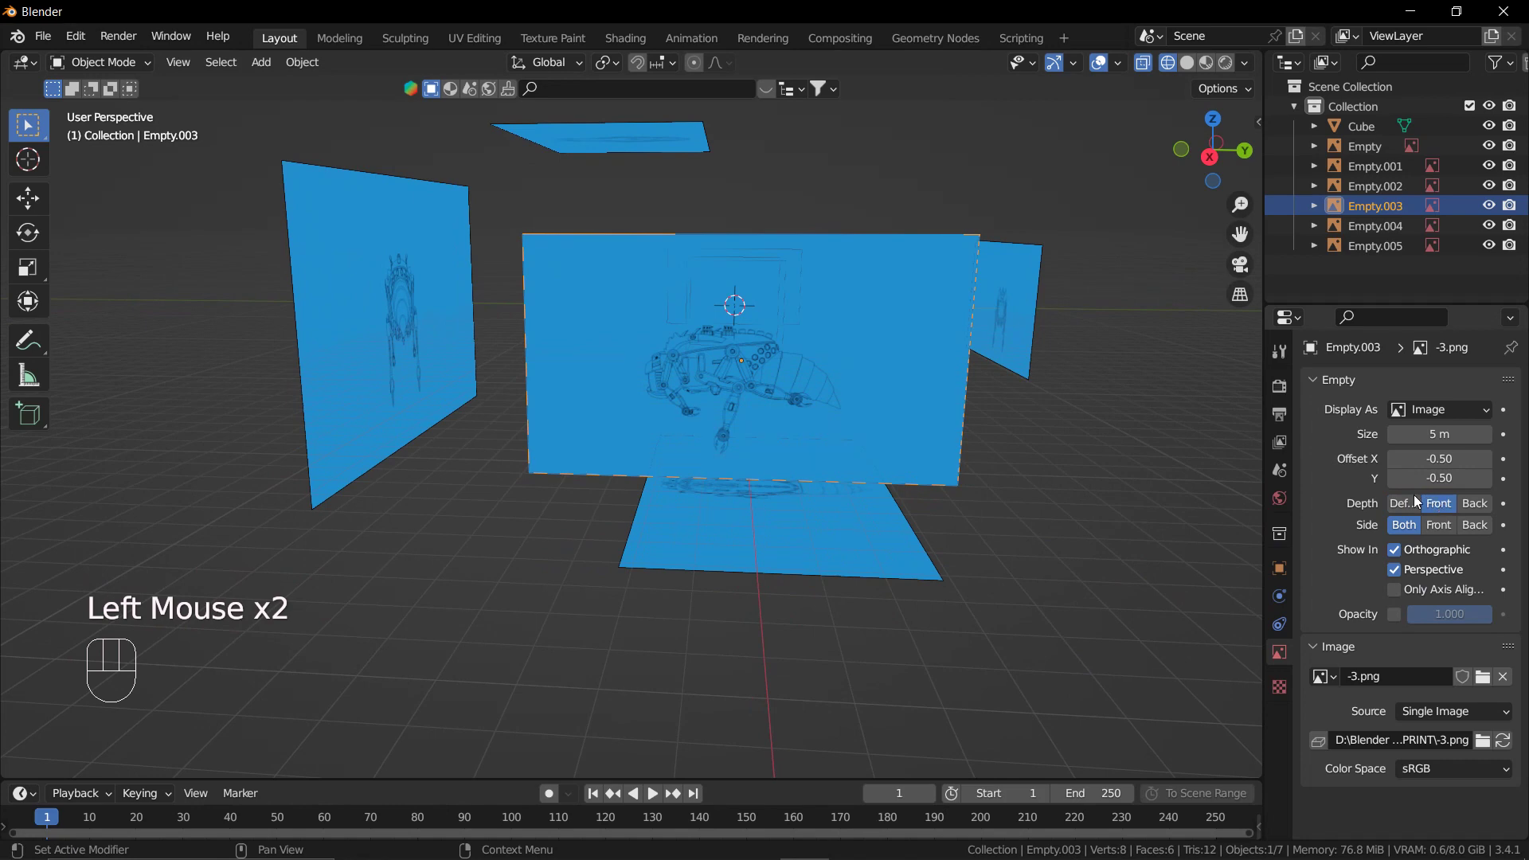
left_click(1413, 511)
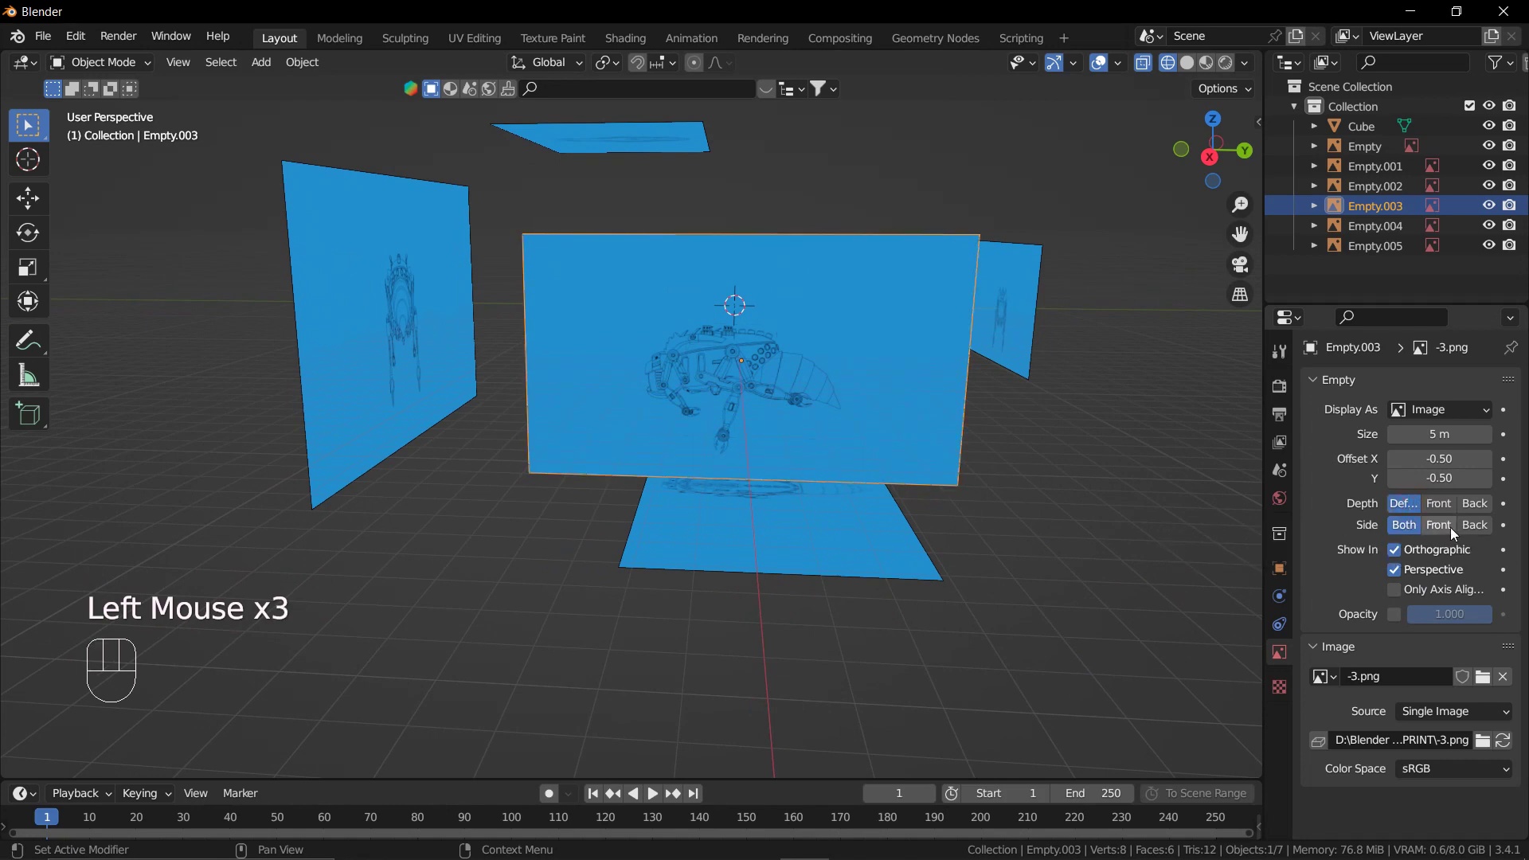
left_click(1446, 530)
left_click_drag(1109, 472, 1103, 450)
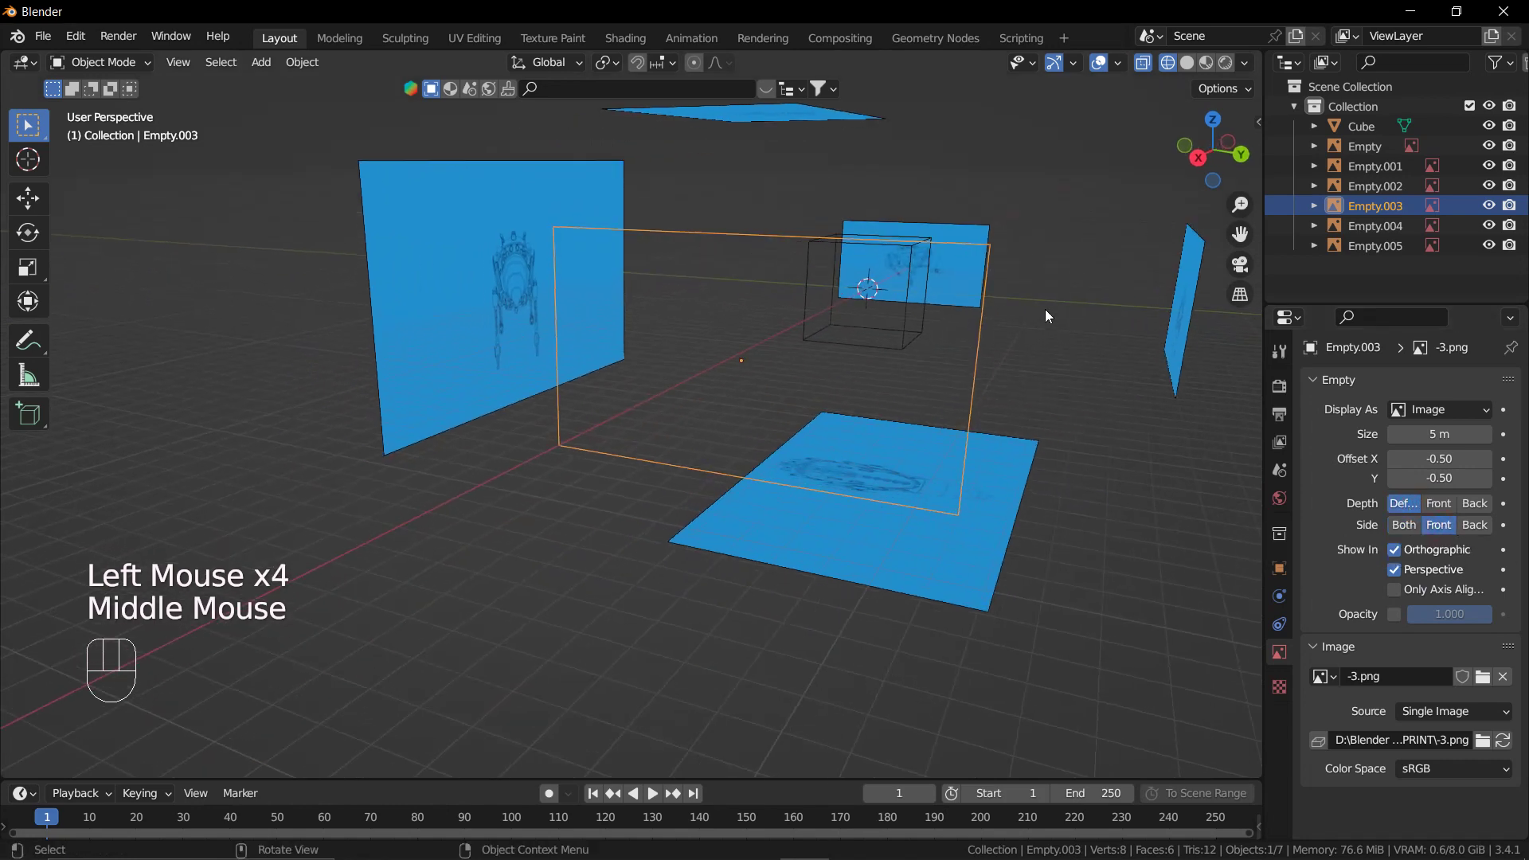
middle_click(1121, 465)
left_click_drag(1153, 511, 1051, 461)
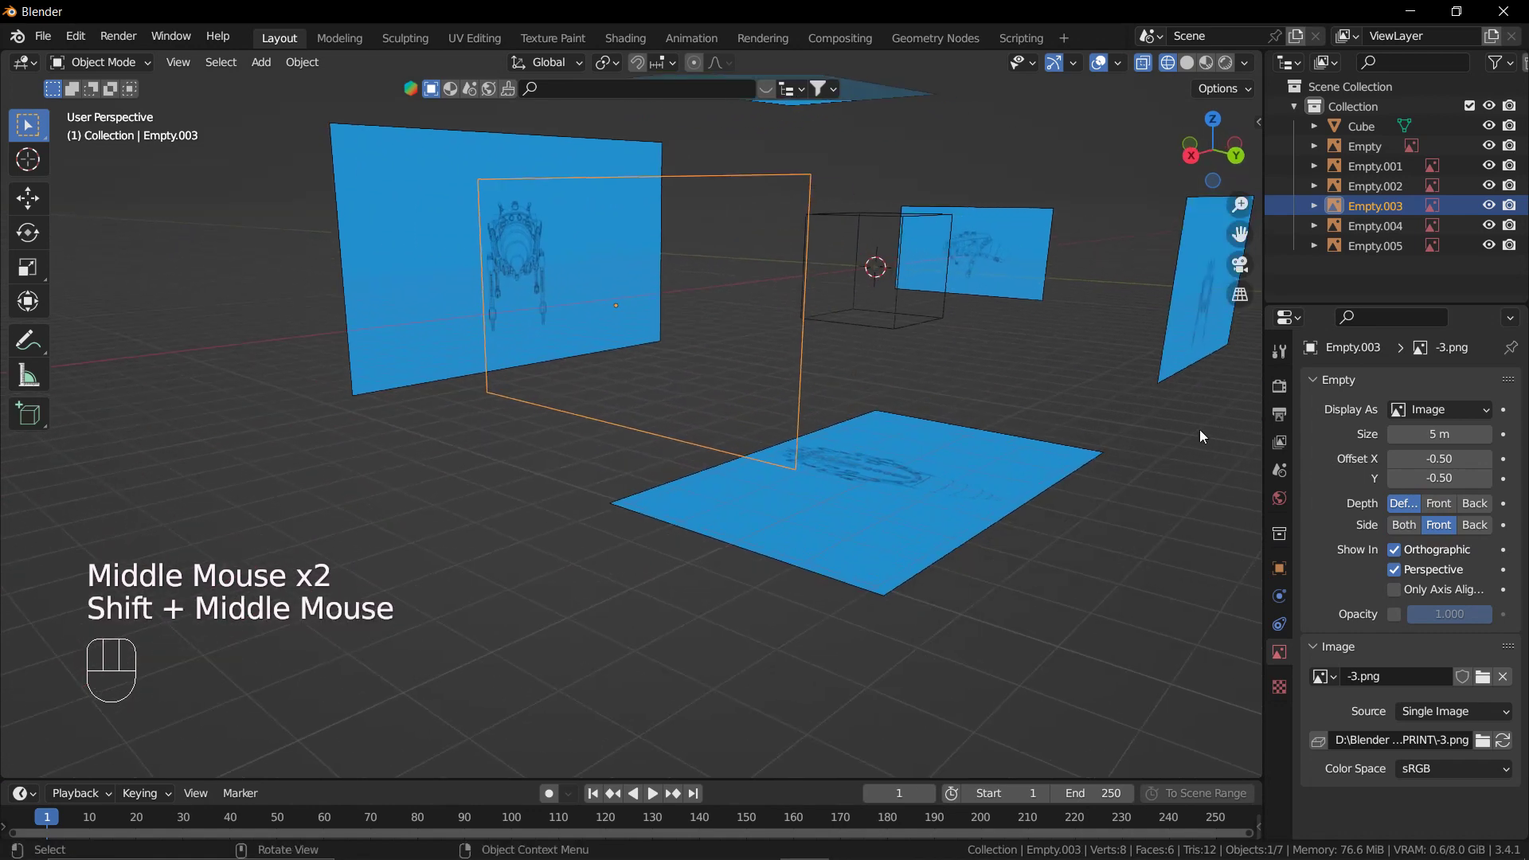
Set a second image empty to show only its front side from a straight side view.
key("ctrl+KP_3")
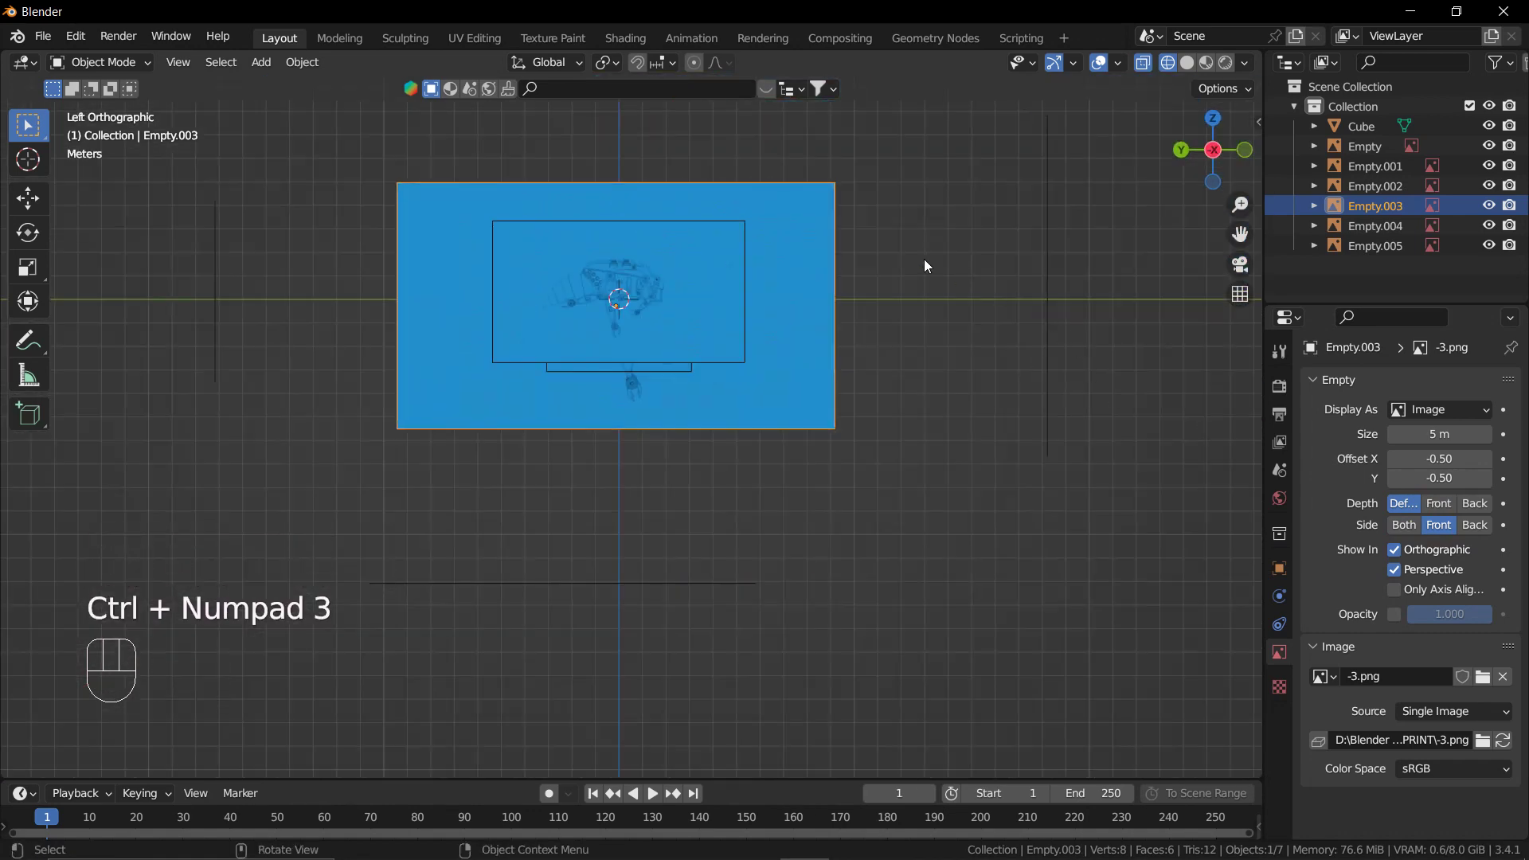
left_click(840, 276)
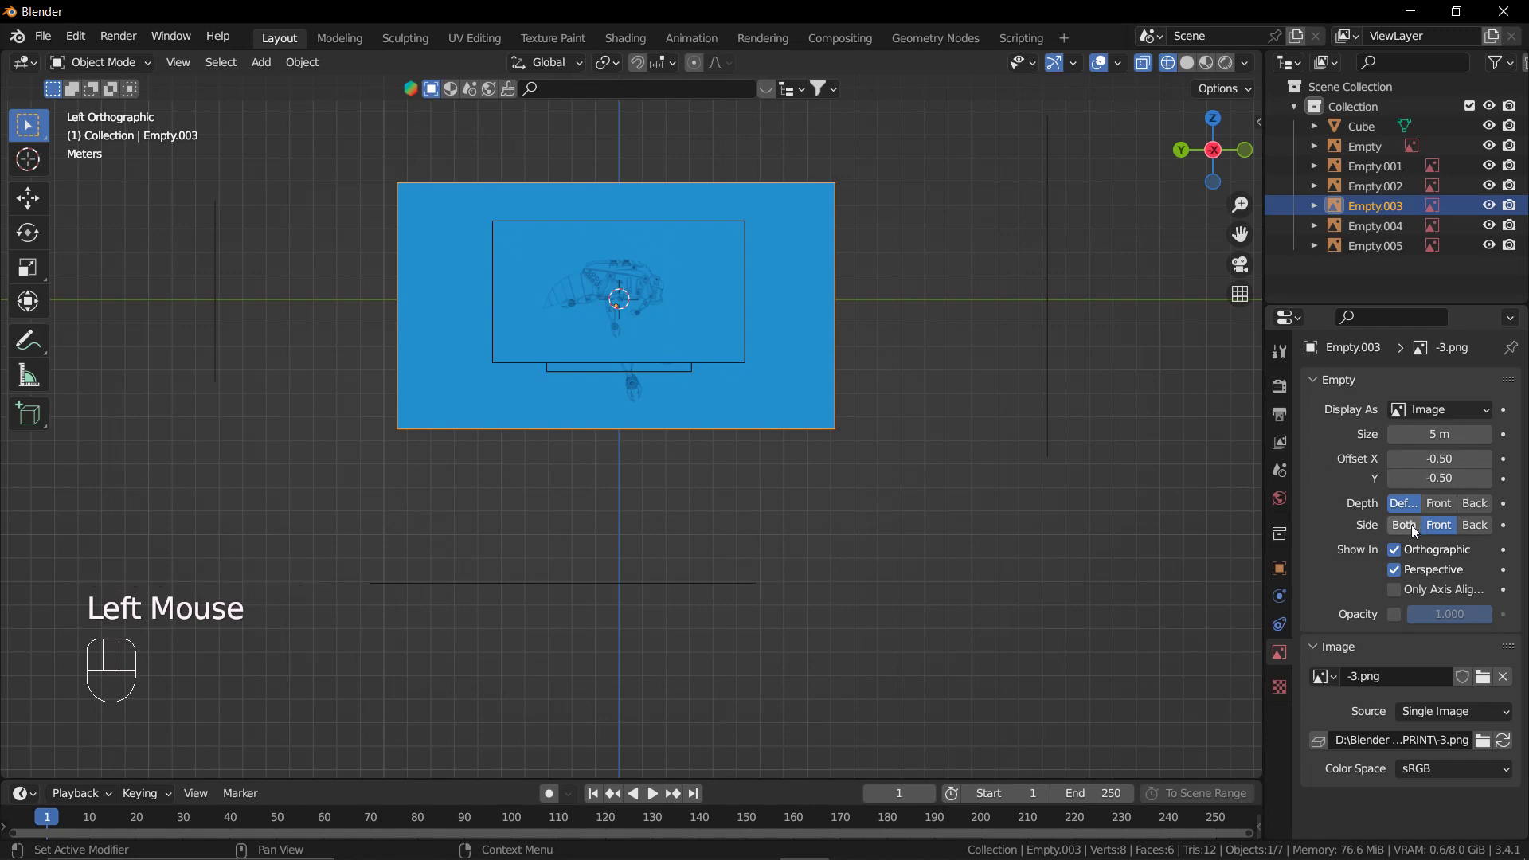
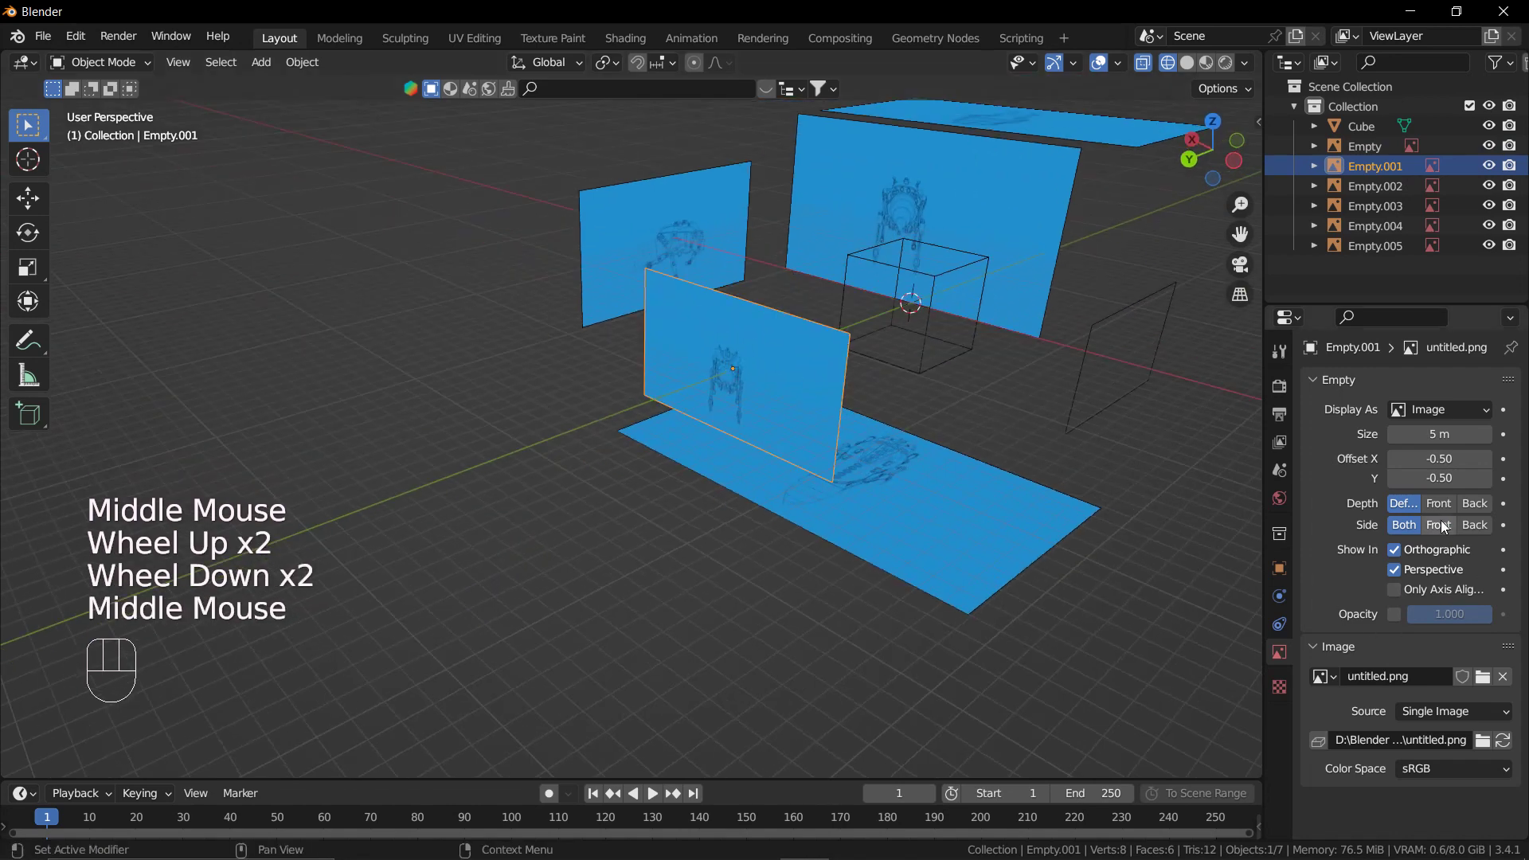
left_click(1446, 525)
left_click_drag(987, 445, 817, 435)
left_click_drag(974, 492, 808, 416)
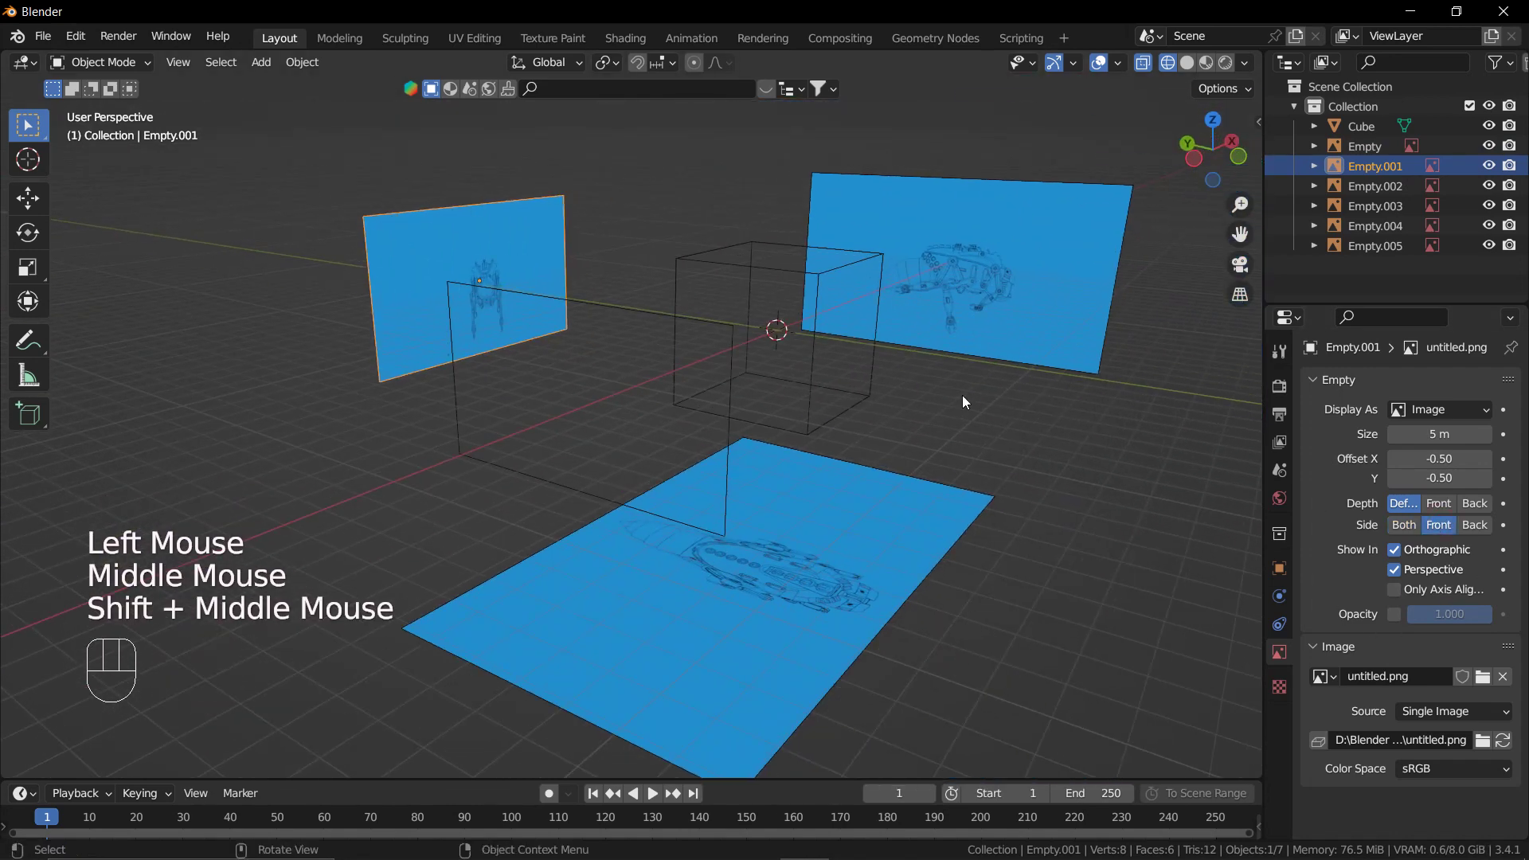
scroll("down", 3)
middle_click(955, 485)
Set the remaining side and top image empties to show only their front sides.
left_click(1123, 481)
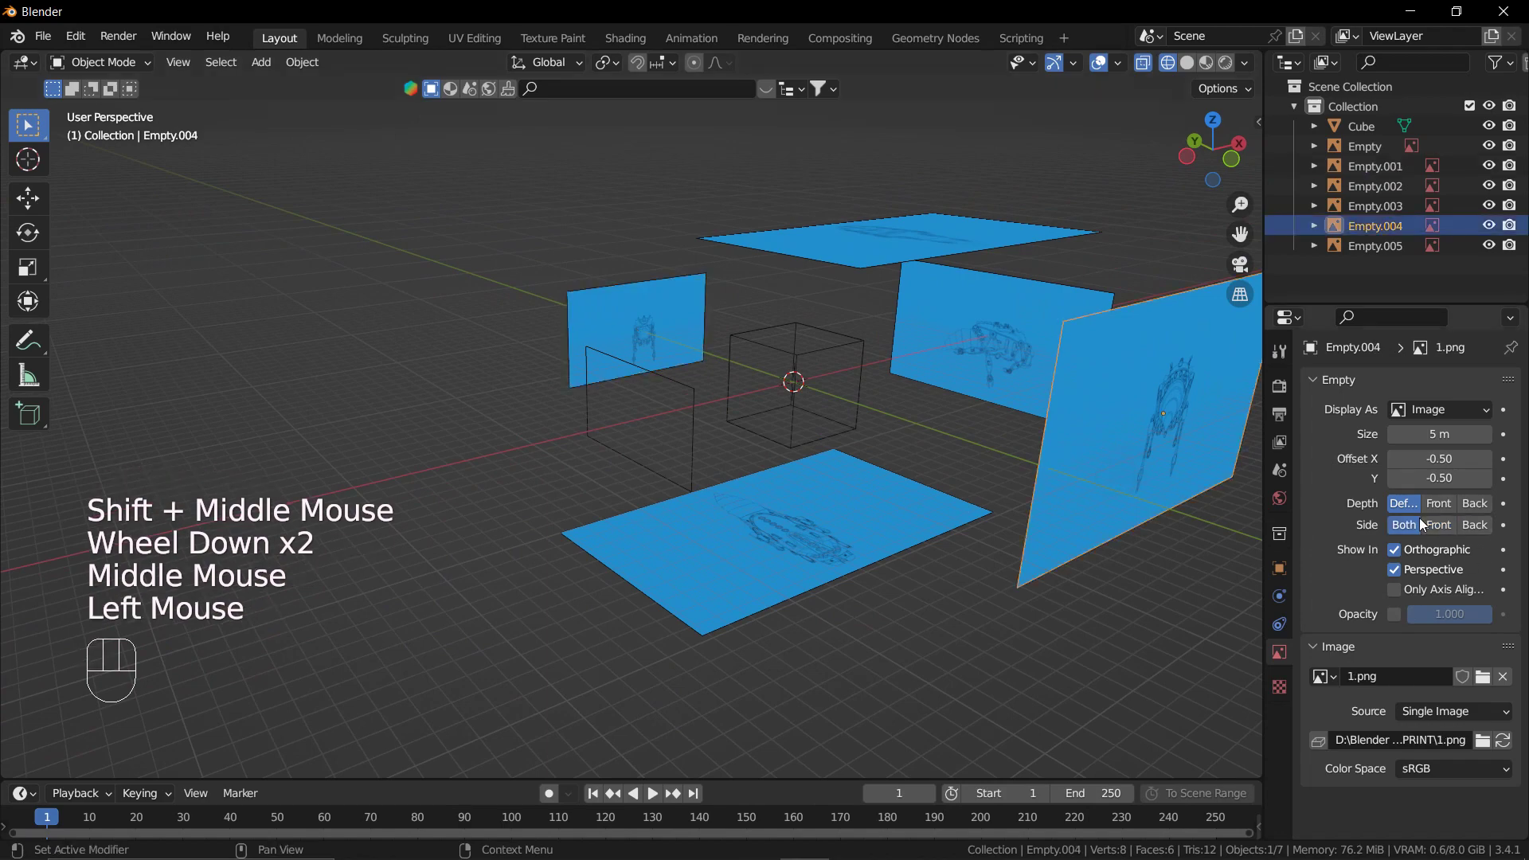
left_click(1435, 534)
left_click(954, 245)
left_click_drag(930, 302, 1003, 382)
left_click(1438, 529)
left_click_drag(1034, 510, 882, 453)
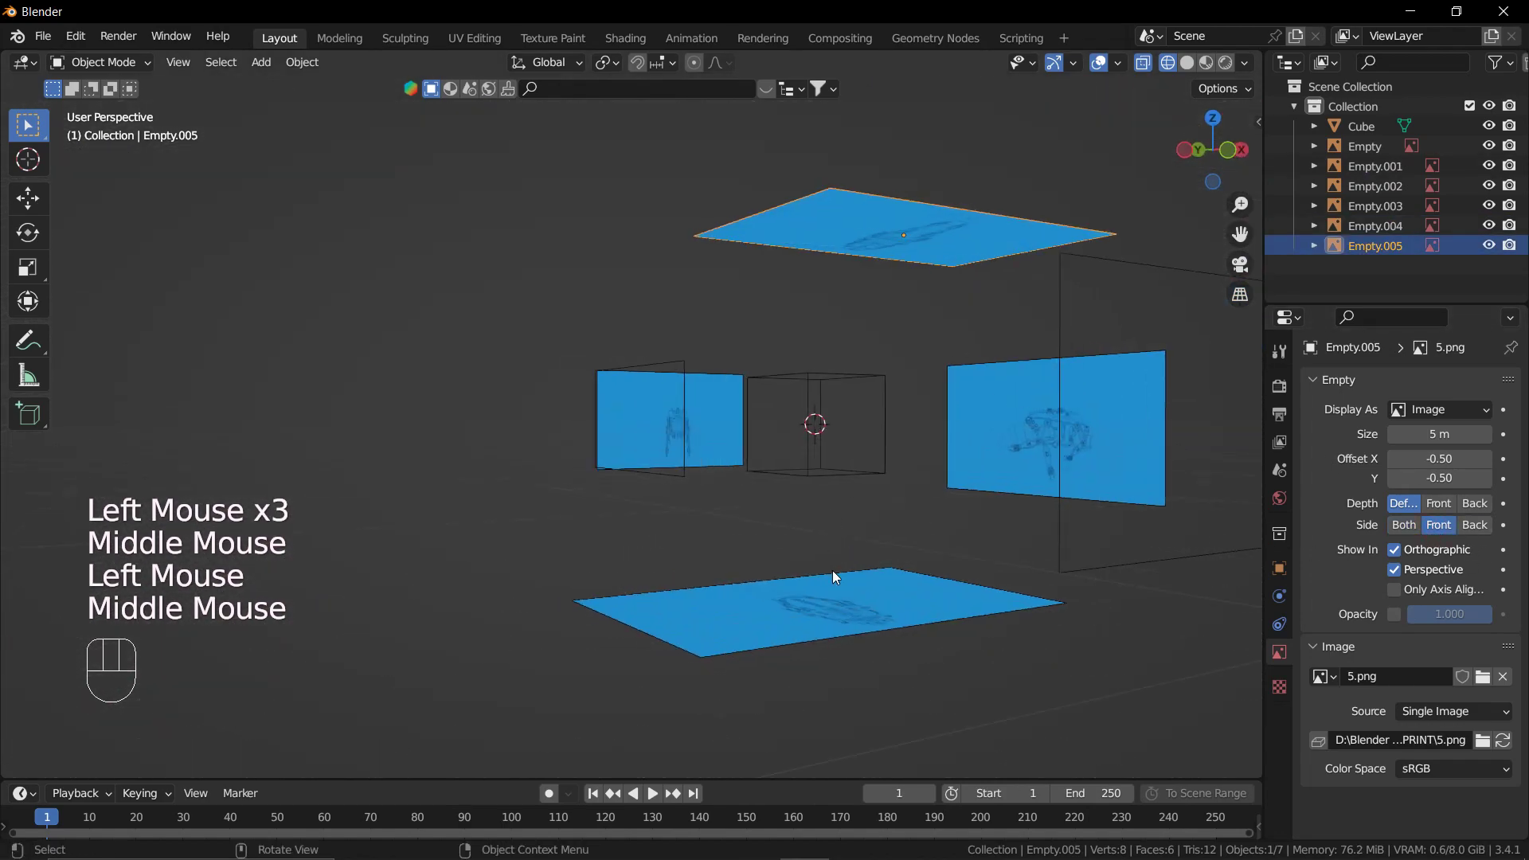
left_click(838, 575)
left_click_drag(876, 534, 884, 494)
left_click(1442, 537)
left_click_drag(839, 451, 858, 510)
scroll("down", 3)
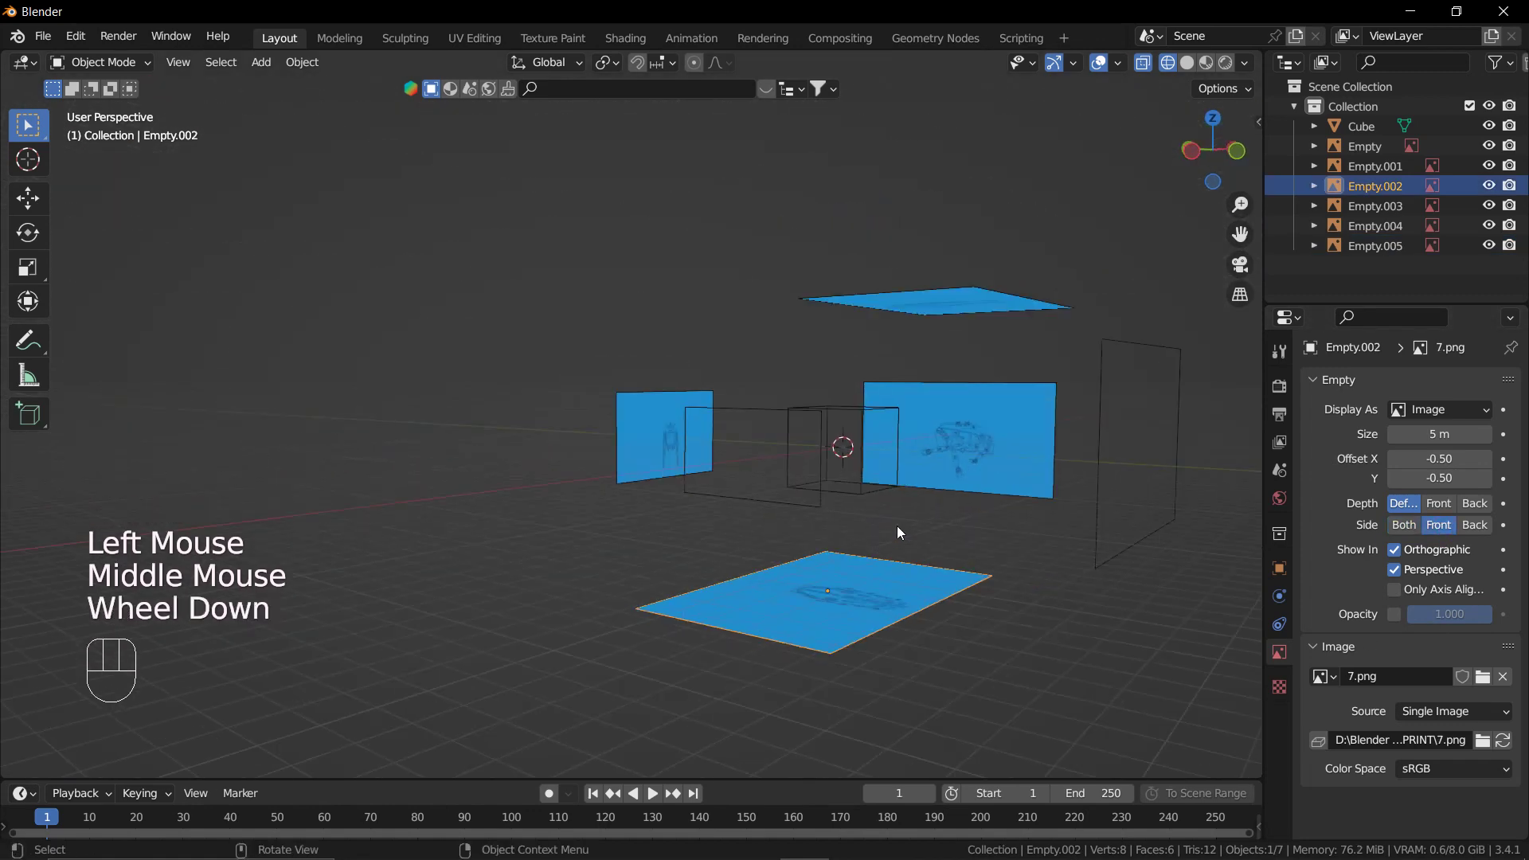
Check the reference images from top, front, back, side and bottom axis views.
key("KP_7")
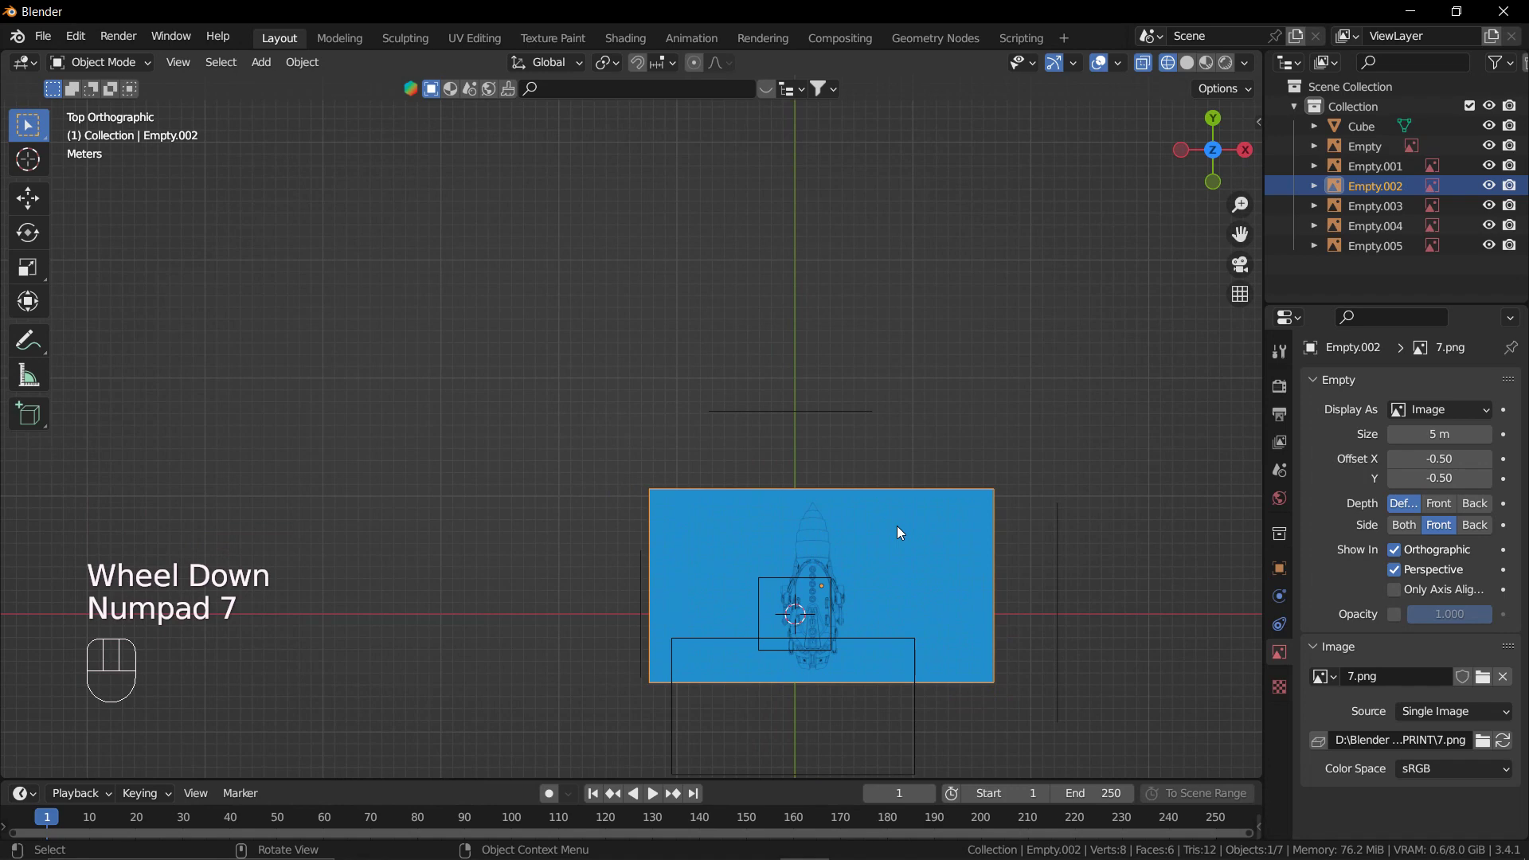
key("KP_1")
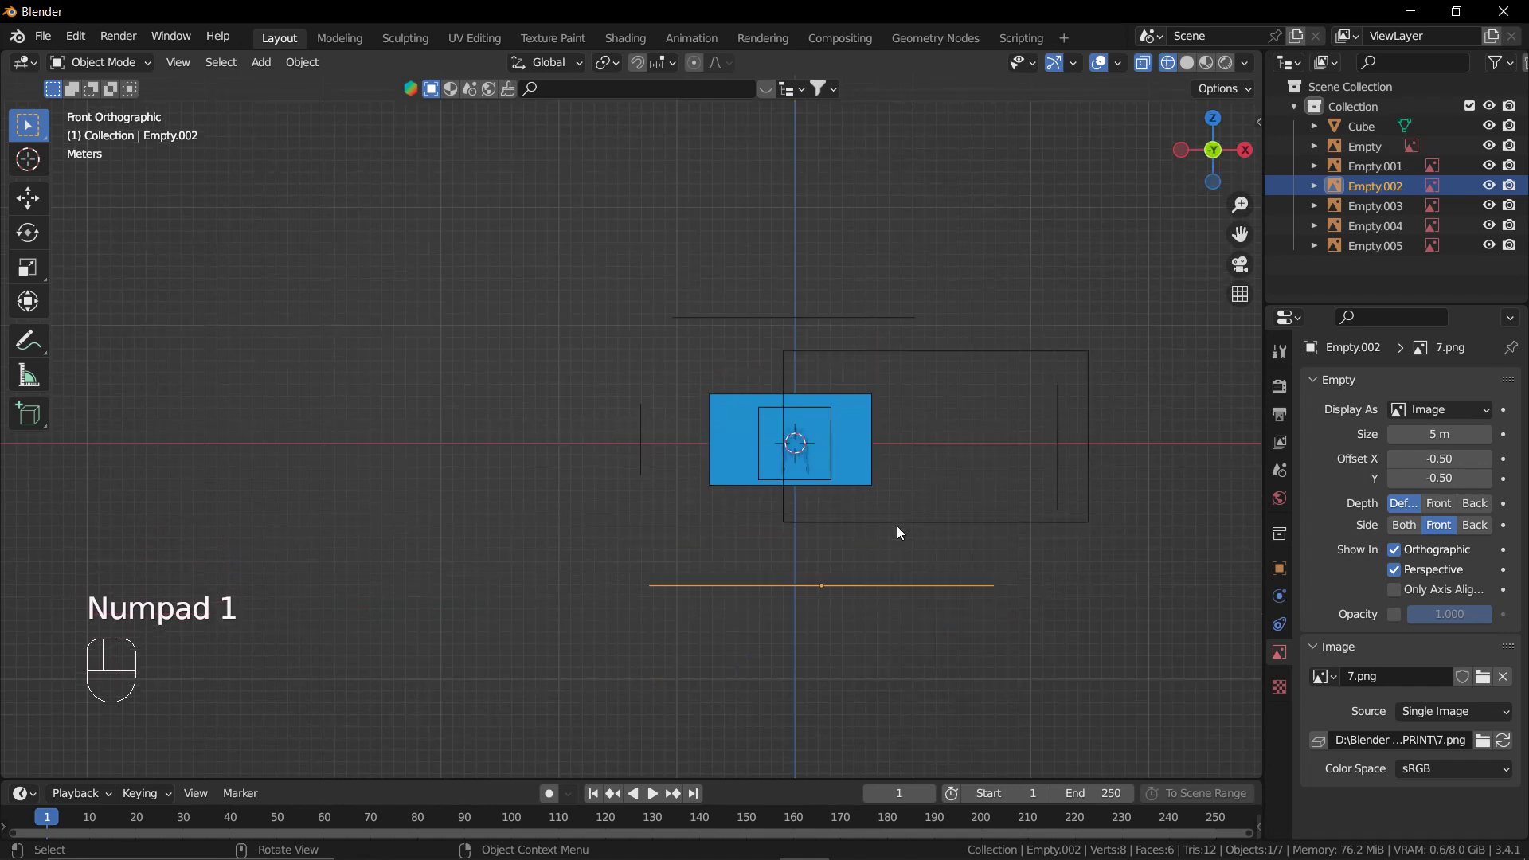
key("ctrl+KP_1")
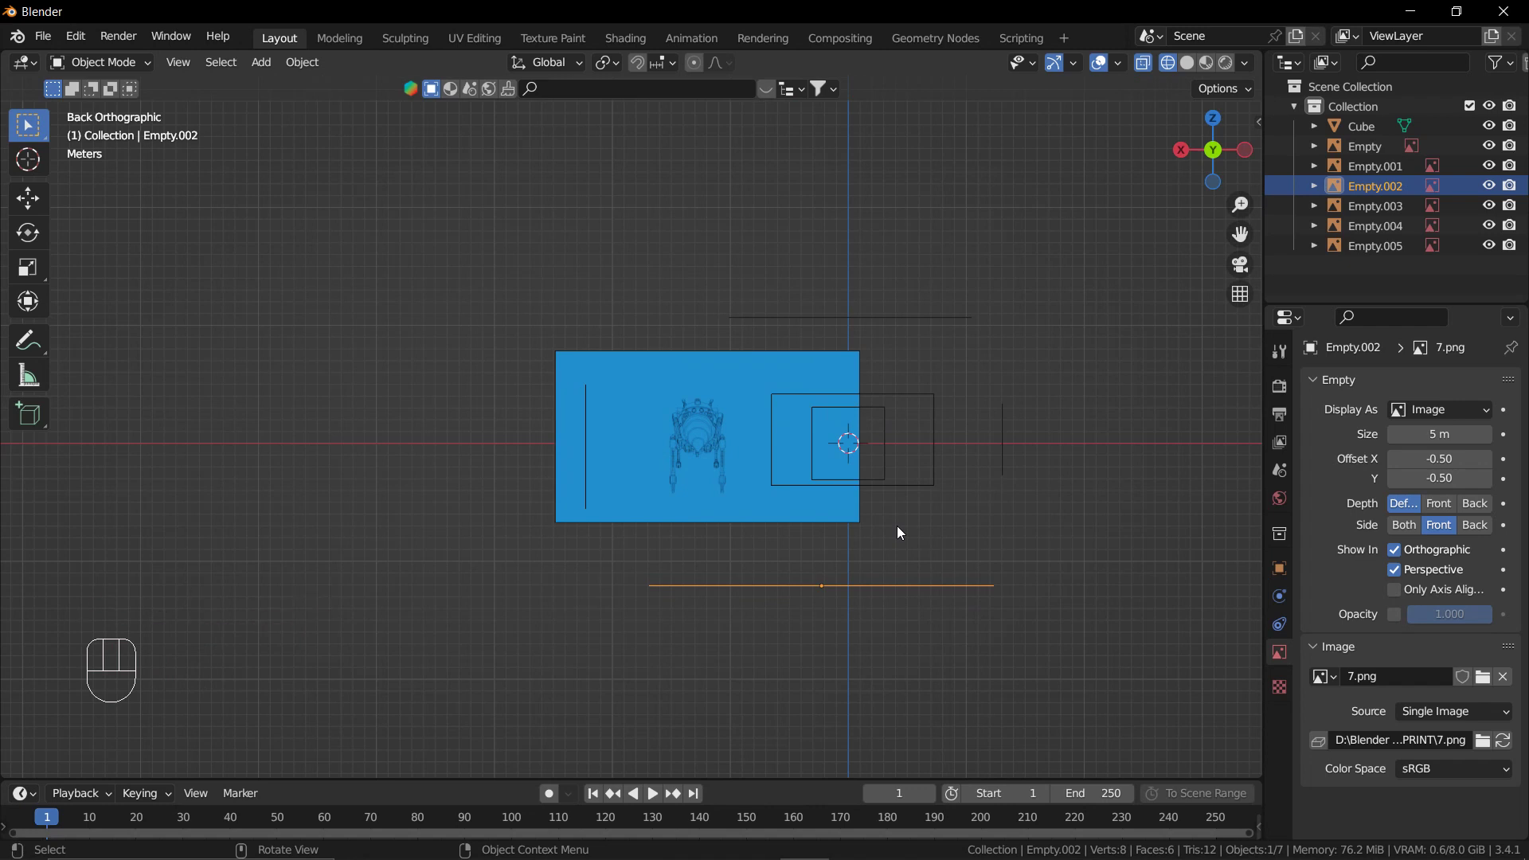
key("ctrl+KP_3")
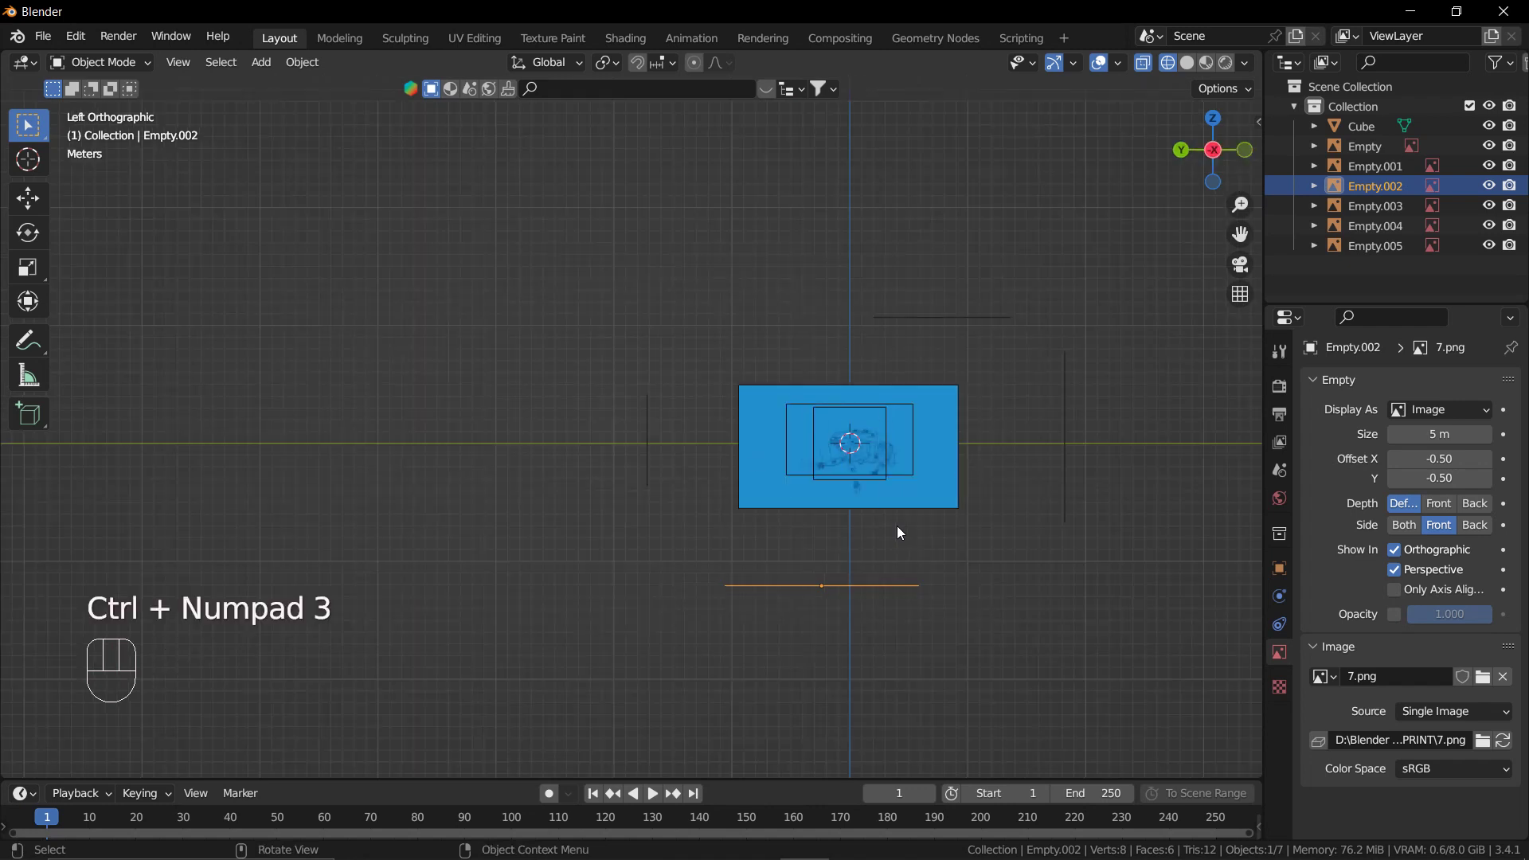
key("ctrl+KP_7")
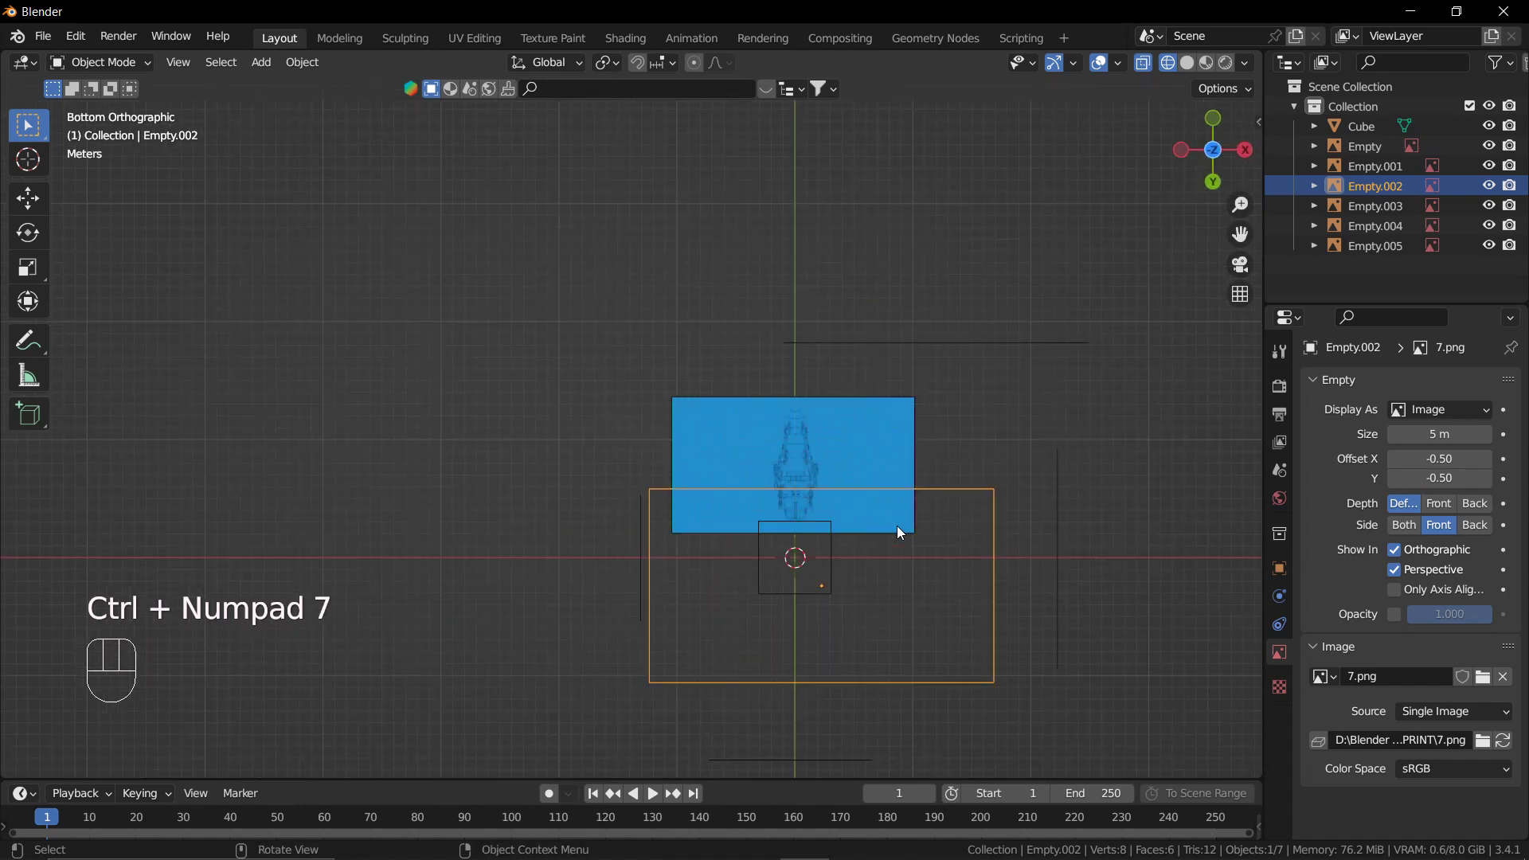
scroll("down", 3)
left_click_drag(636, 405, 736, 434)
left_click_drag(725, 413, 759, 505)
Deselect everything, then select the cube and show its mesh data properties.
left_click(965, 372)
left_click_drag(807, 367, 767, 366)
scroll("up", 3)
left_click_drag(767, 372, 823, 361)
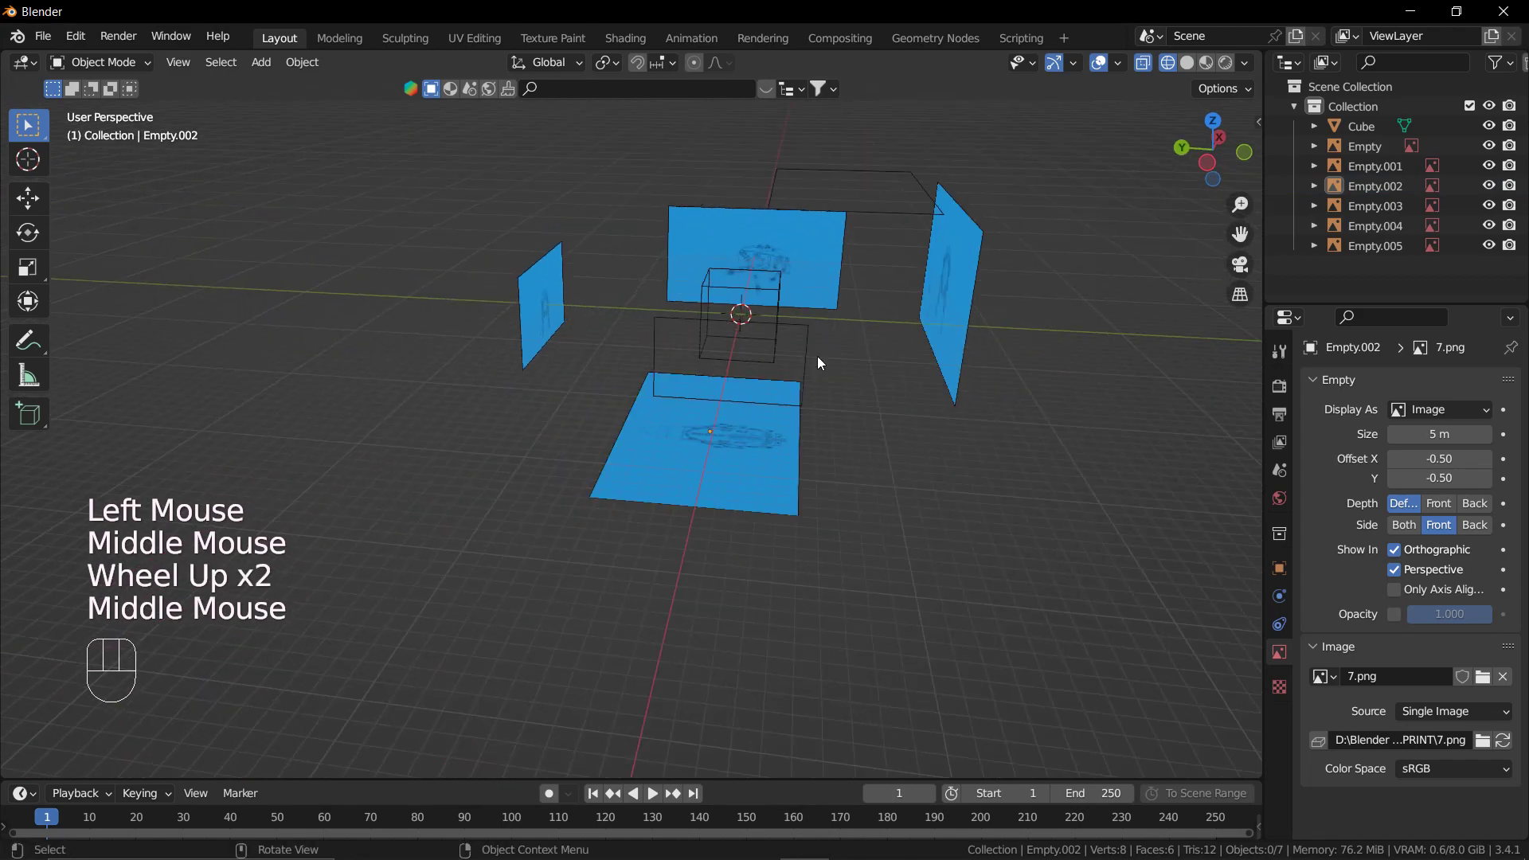
key("KP_3")
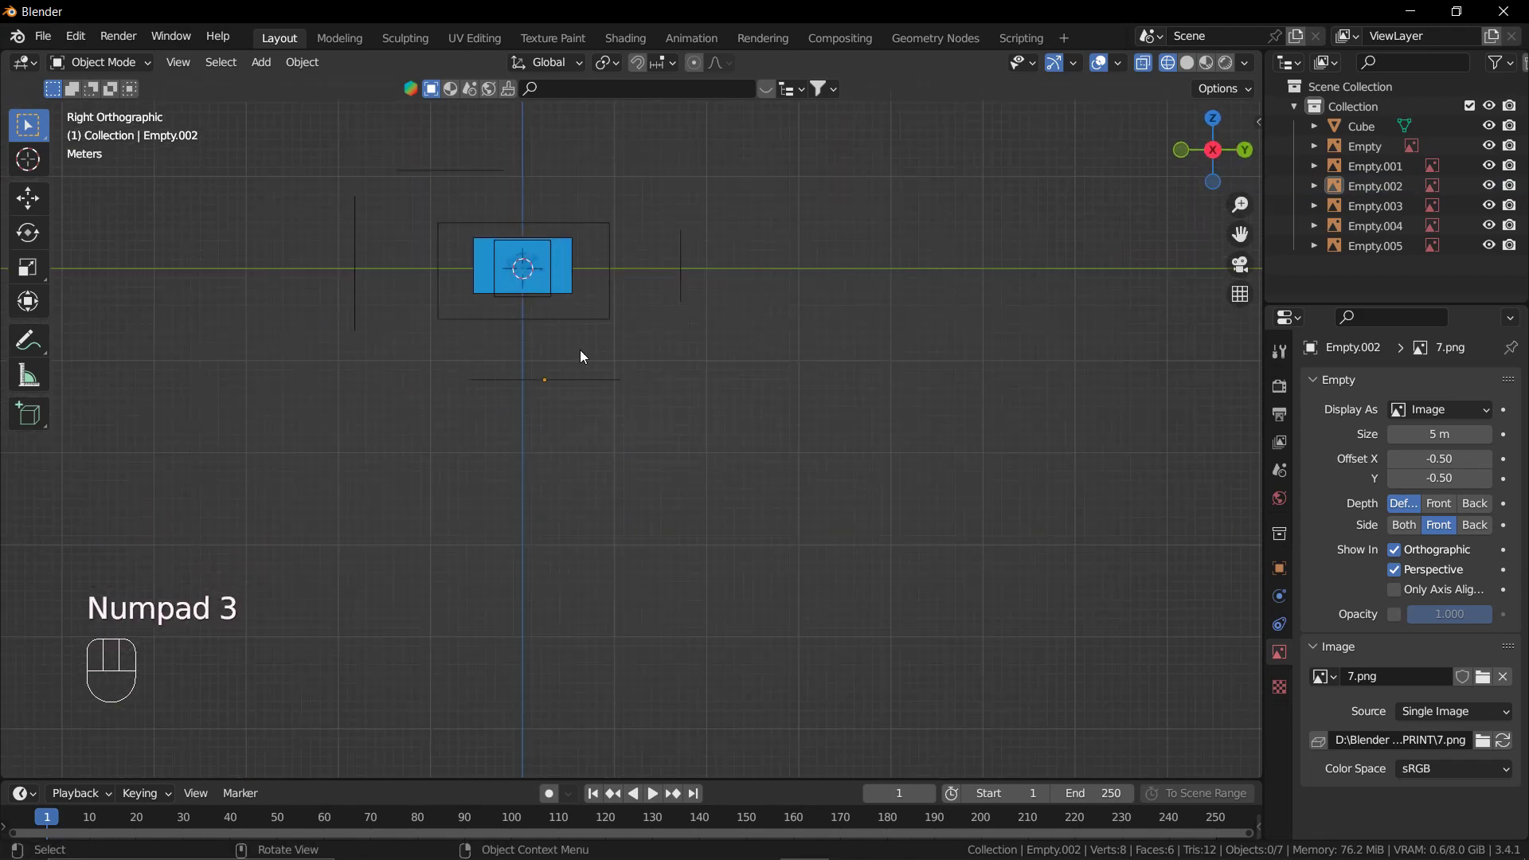
scroll("up", 3)
left_click_drag(645, 227, 675, 422)
left_click(726, 368)
scroll("up", 3)
left_click(794, 483)
left_click(799, 487)
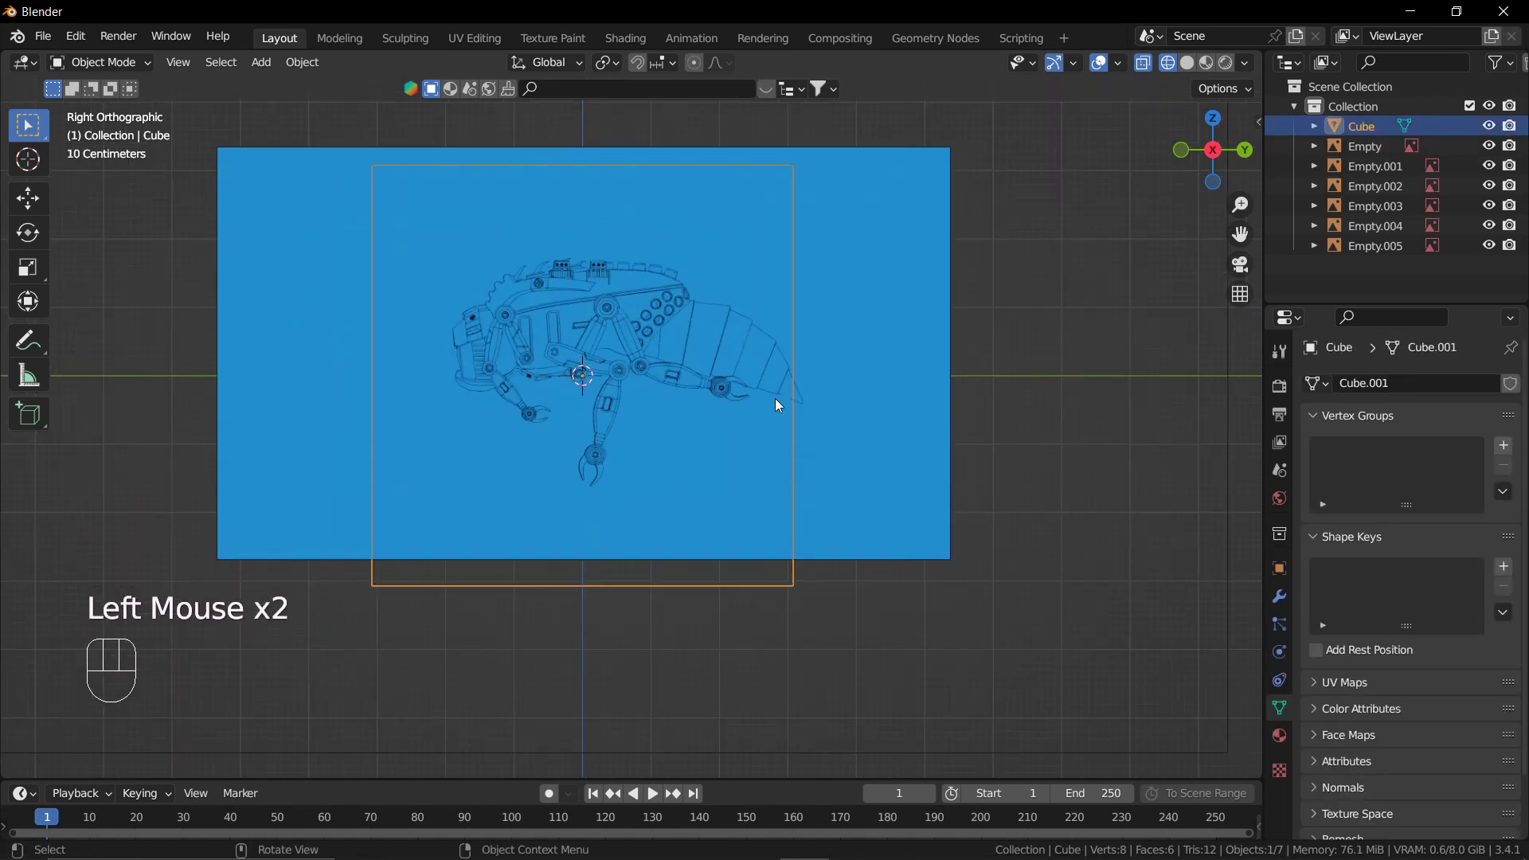
Orbit and zoom around the cube to inspect it before editing.
scroll("down", 3)
left_click_drag(769, 403, 782, 435)
scroll("down", 3)
scroll("down", 3)
left_click_drag(843, 432, 994, 423)
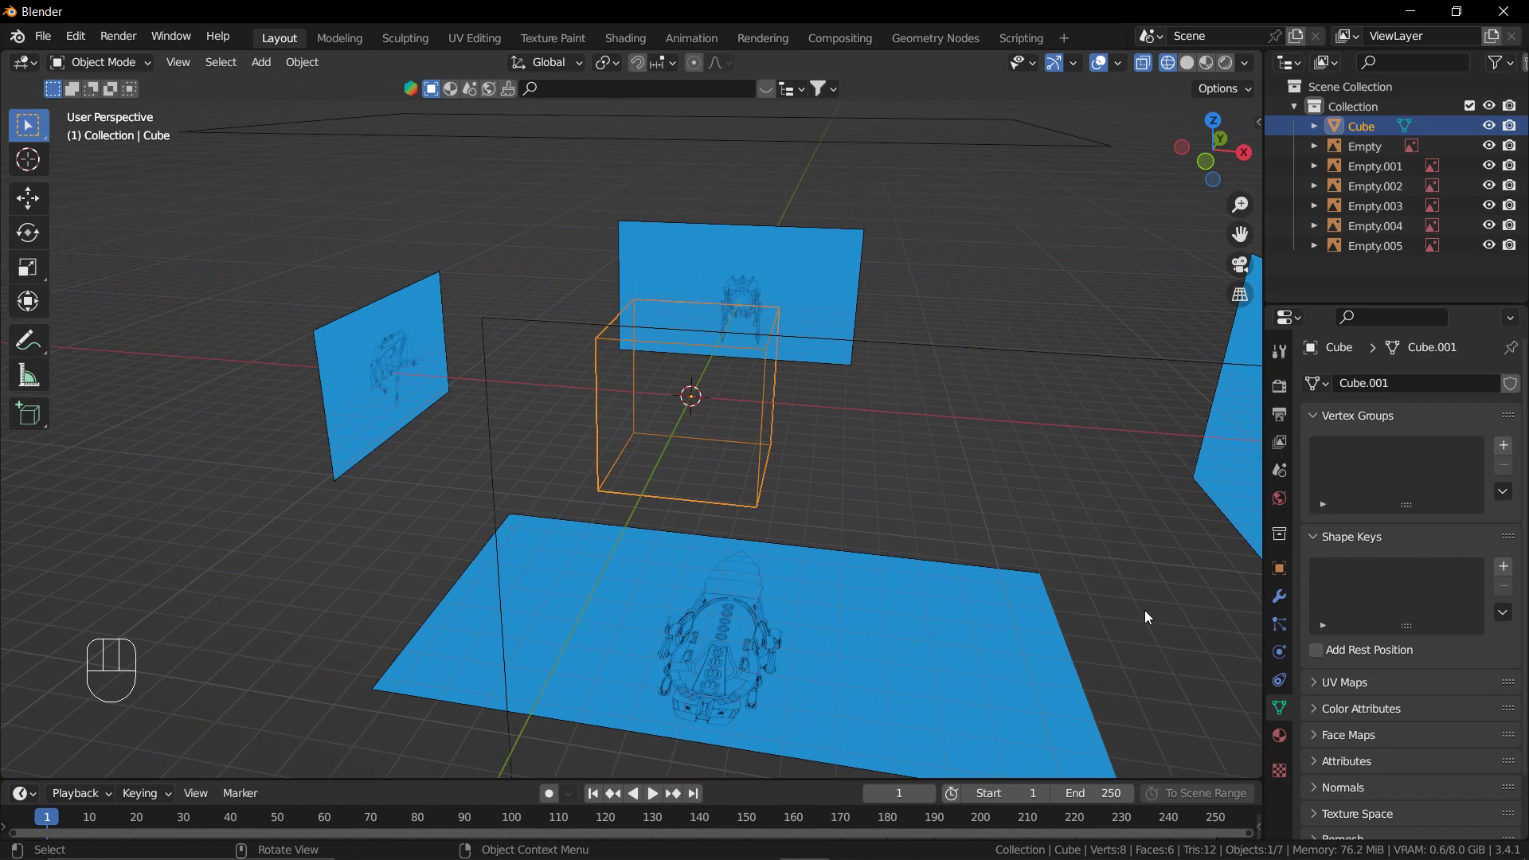
middle_click(865, 468)
left_click(752, 390)
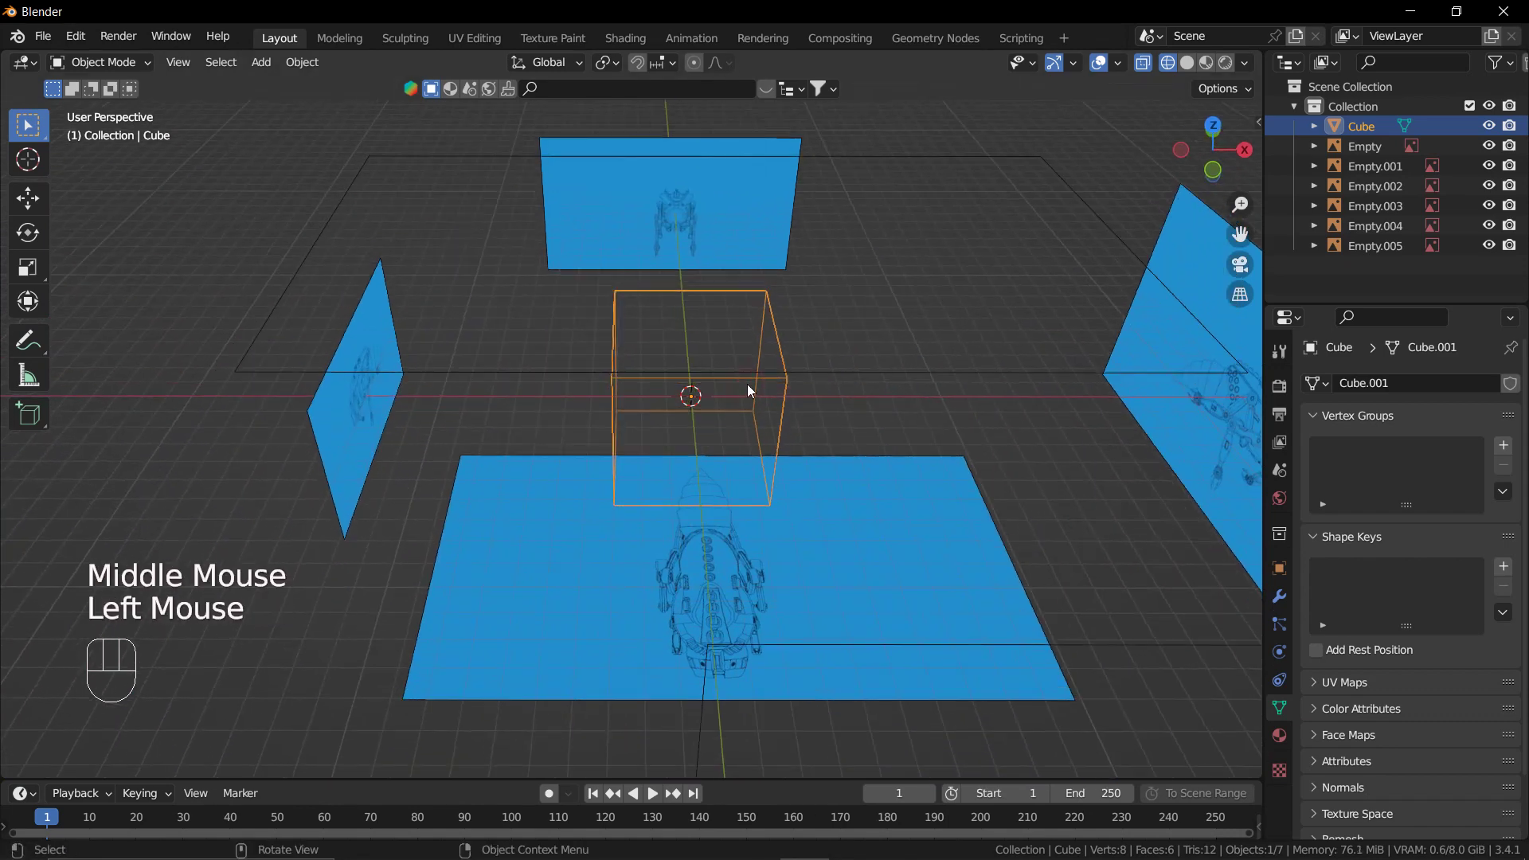
middle_click(766, 432)
In Edit Mode from the top view, delete the left half of the cube's vertices.
key("Tab")
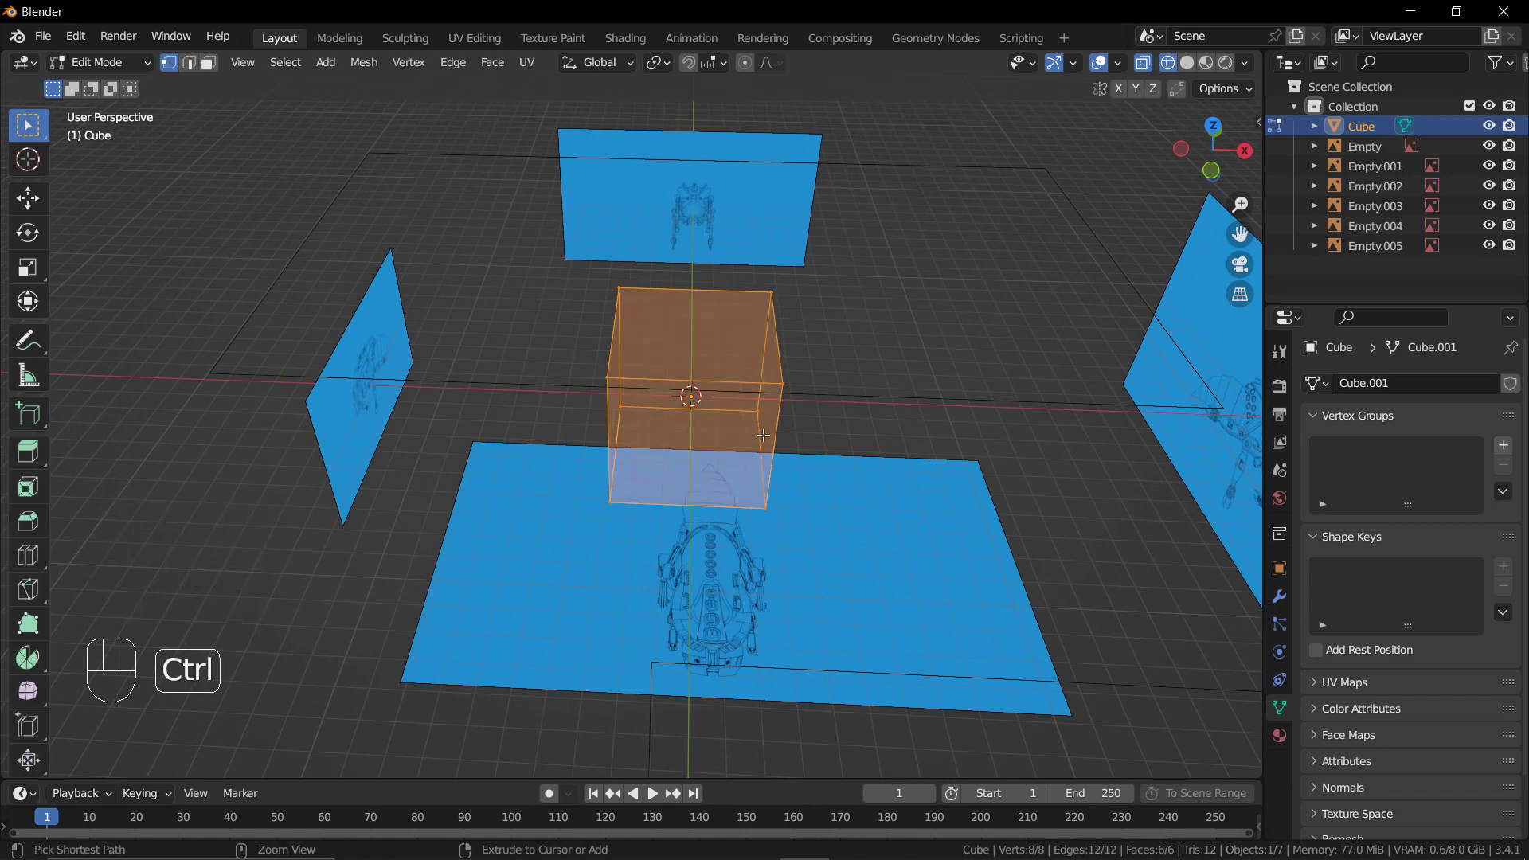
key("ctrl+r")
middle_click(927, 385)
key("KP_7")
left_click_drag(580, 311, 705, 583)
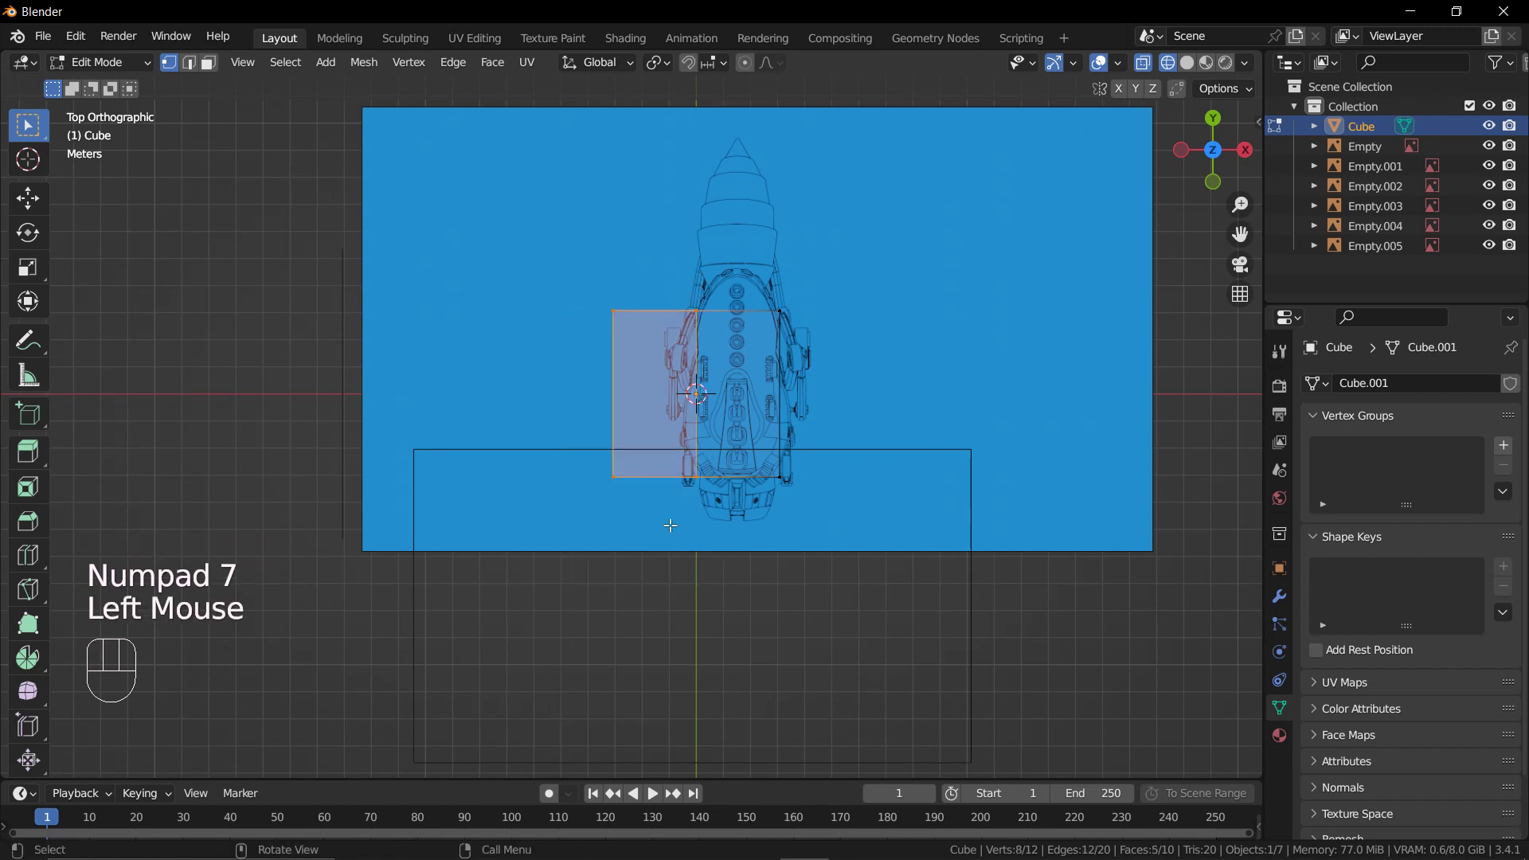
key("x")
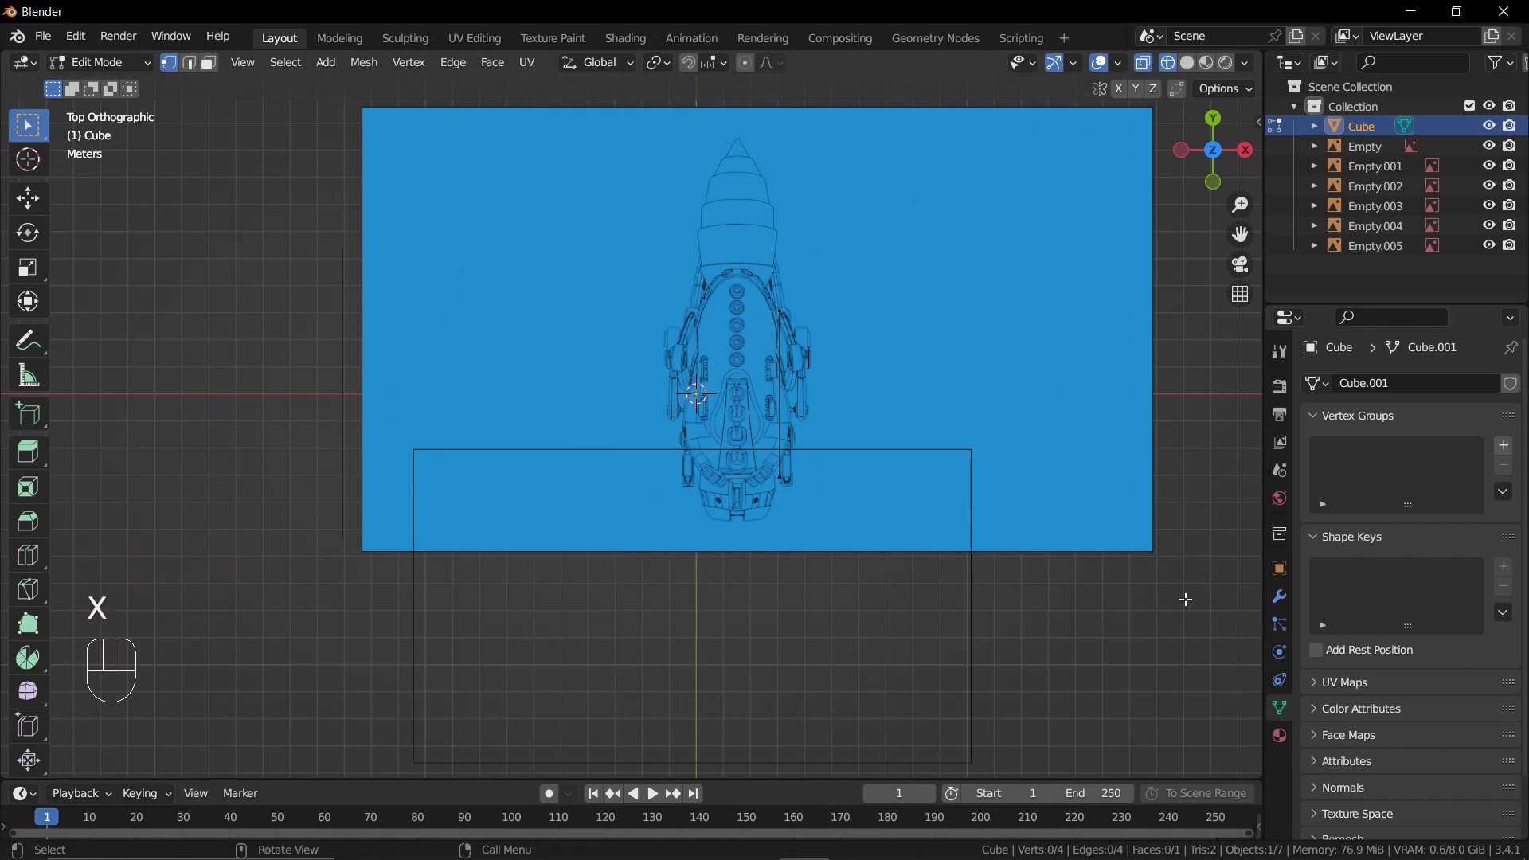
key("ctrl+z")
left_click(570, 319)
key("x")
Add a Mirror modifier on X to the half cube with clipping and merge enabled.
middle_click(812, 529)
scroll("down", 3)
left_click_drag(866, 542, 863, 505)
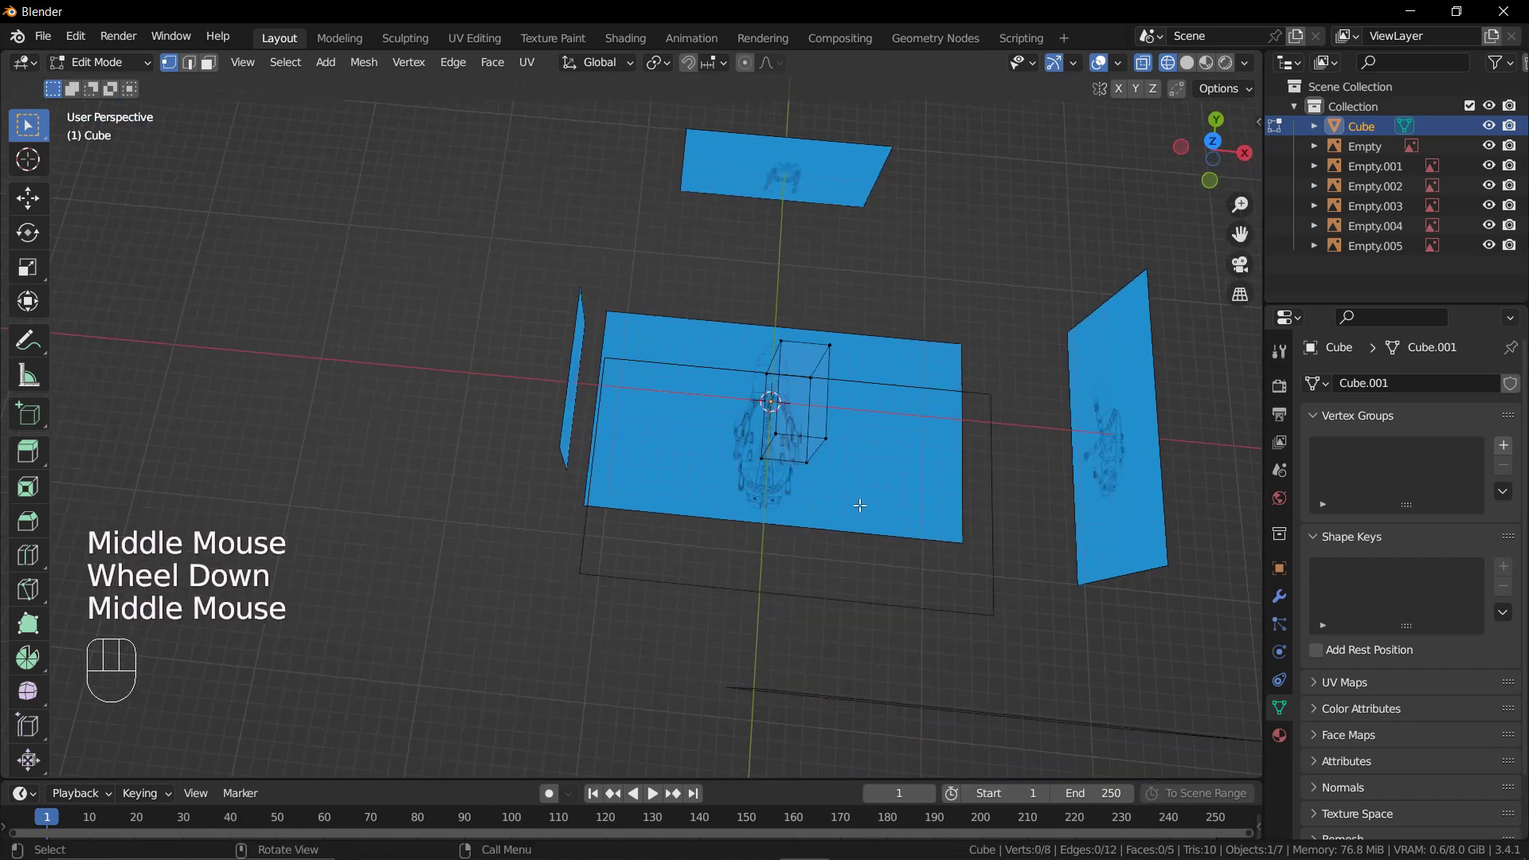
middle_click(857, 477)
double_click(1291, 611)
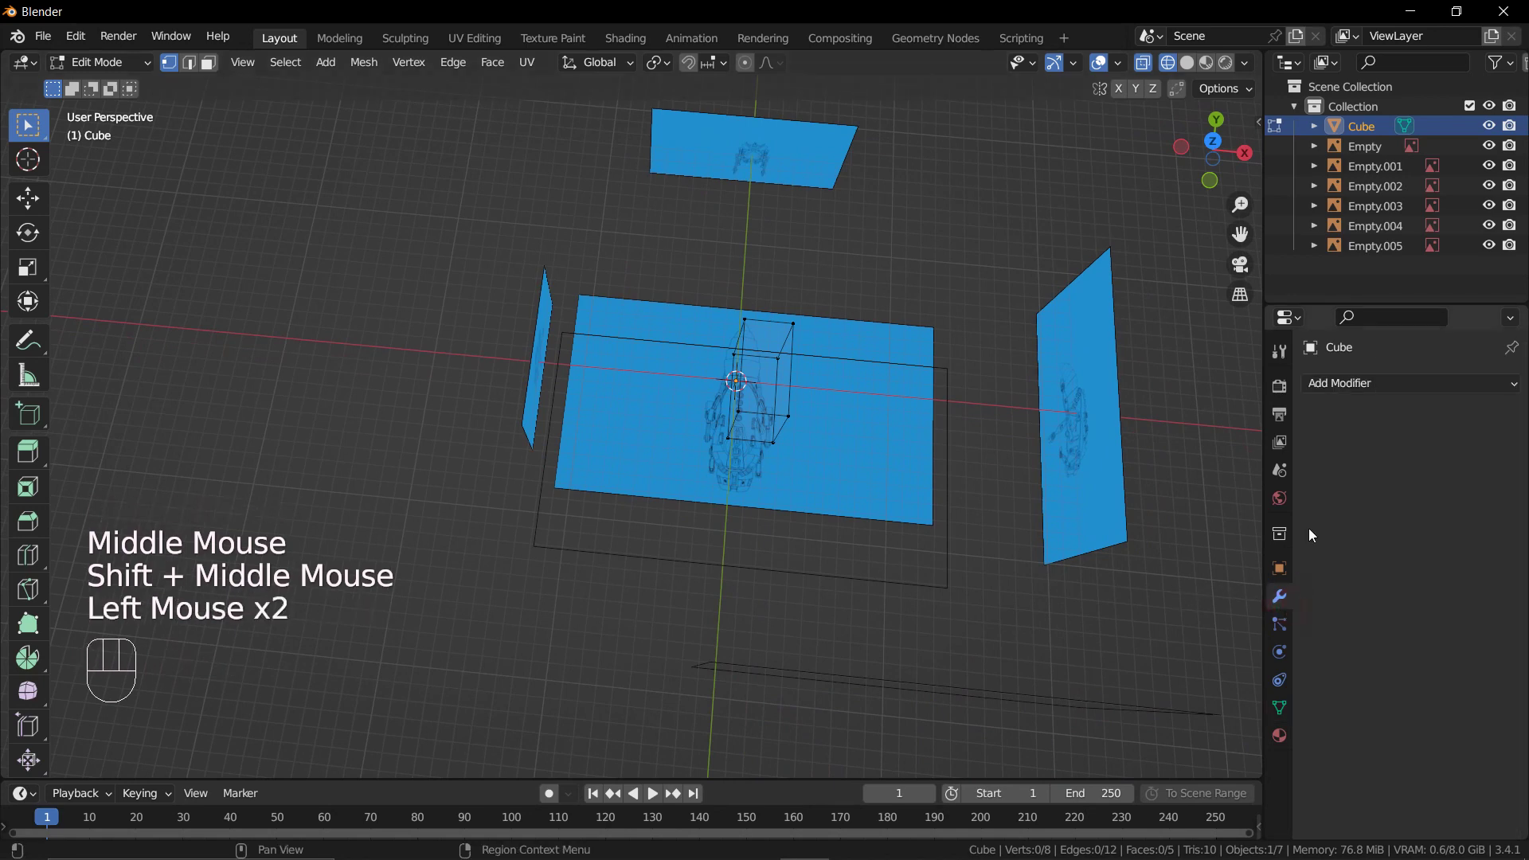
left_click_drag(1129, 658, 1137, 612)
middle_click(976, 496)
left_click(1398, 591)
middle_click(872, 626)
scroll("up", 3)
middle_click(829, 452)
Return to Object Mode and view the half cube straight from the right side.
key("Tab")
middle_click(858, 435)
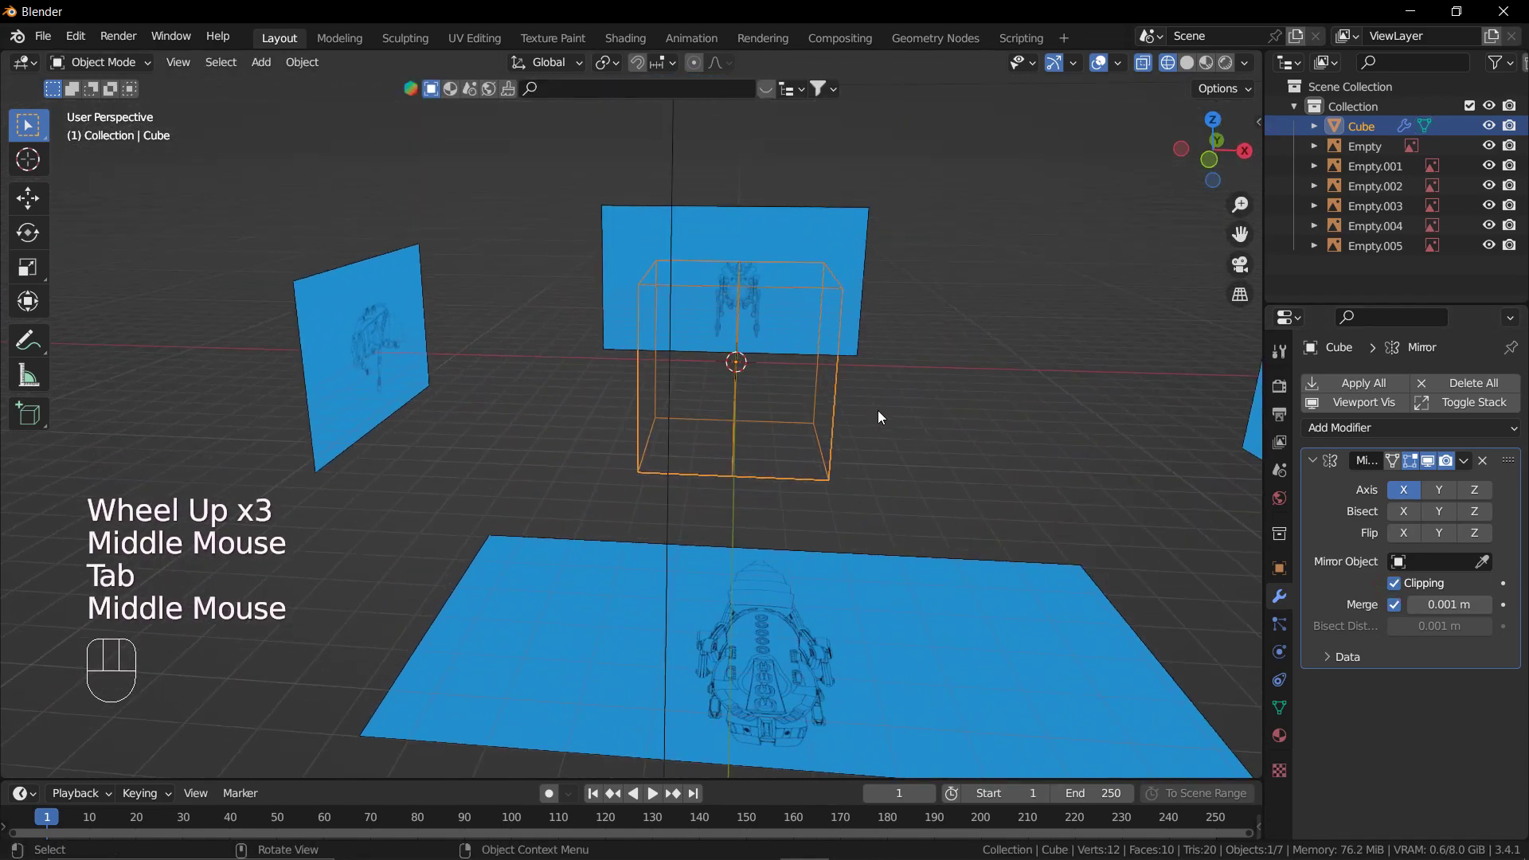
key("KP_3")
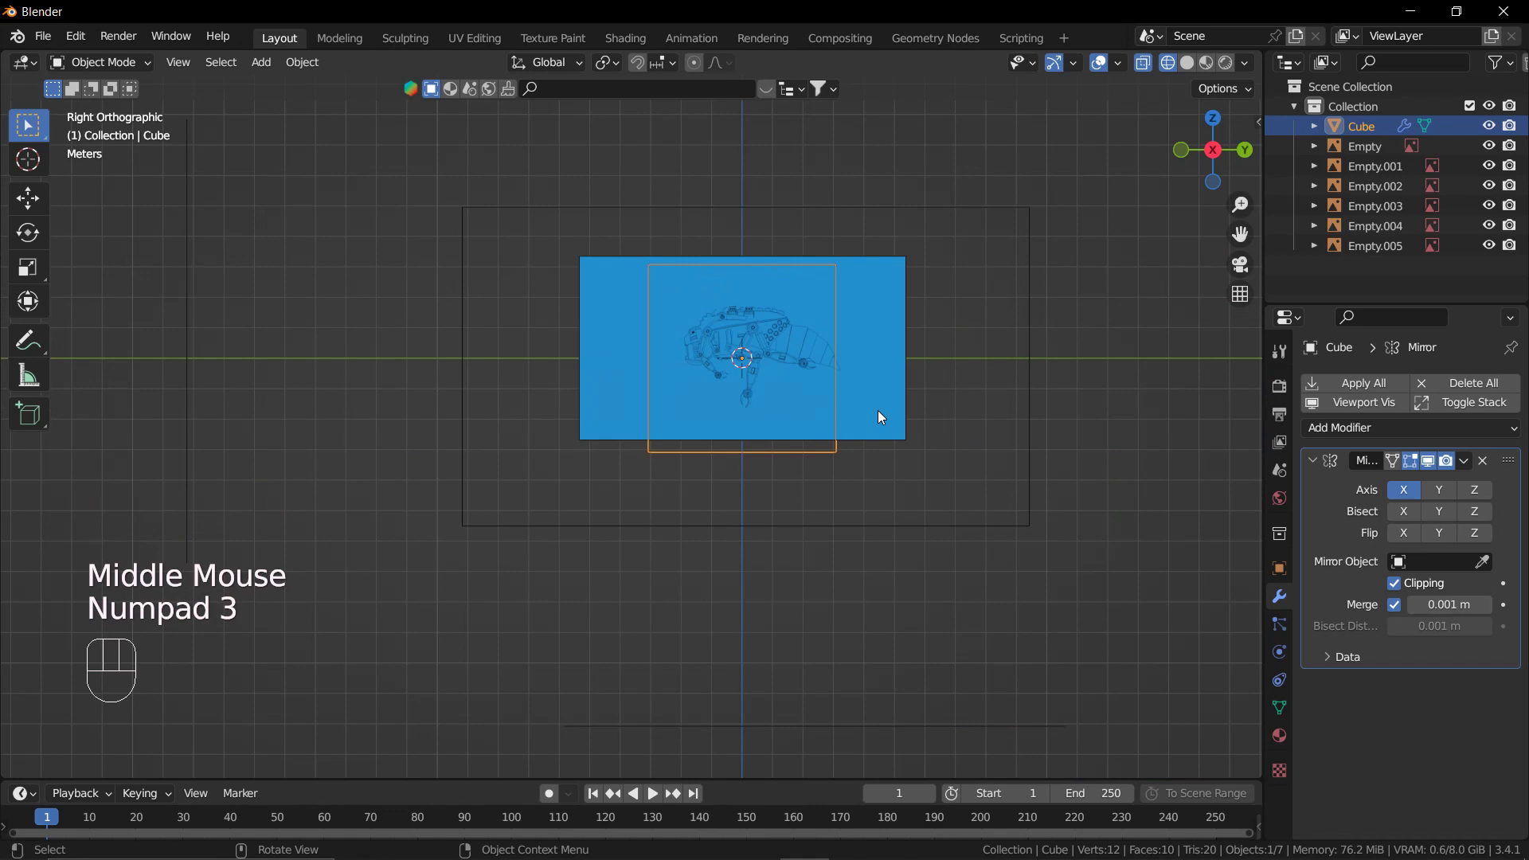
Switch to front view and select the front-view bee blueprint empty.
key("KP_1")
scroll("up", 3)
left_click(1050, 419)
scroll("down", 3)
left_click_drag(1037, 415, 1049, 477)
scroll("up", 3)
Scale the front blueprint to 4.315 and shift it about −0.66 m on X, adjusting height.
key("g")
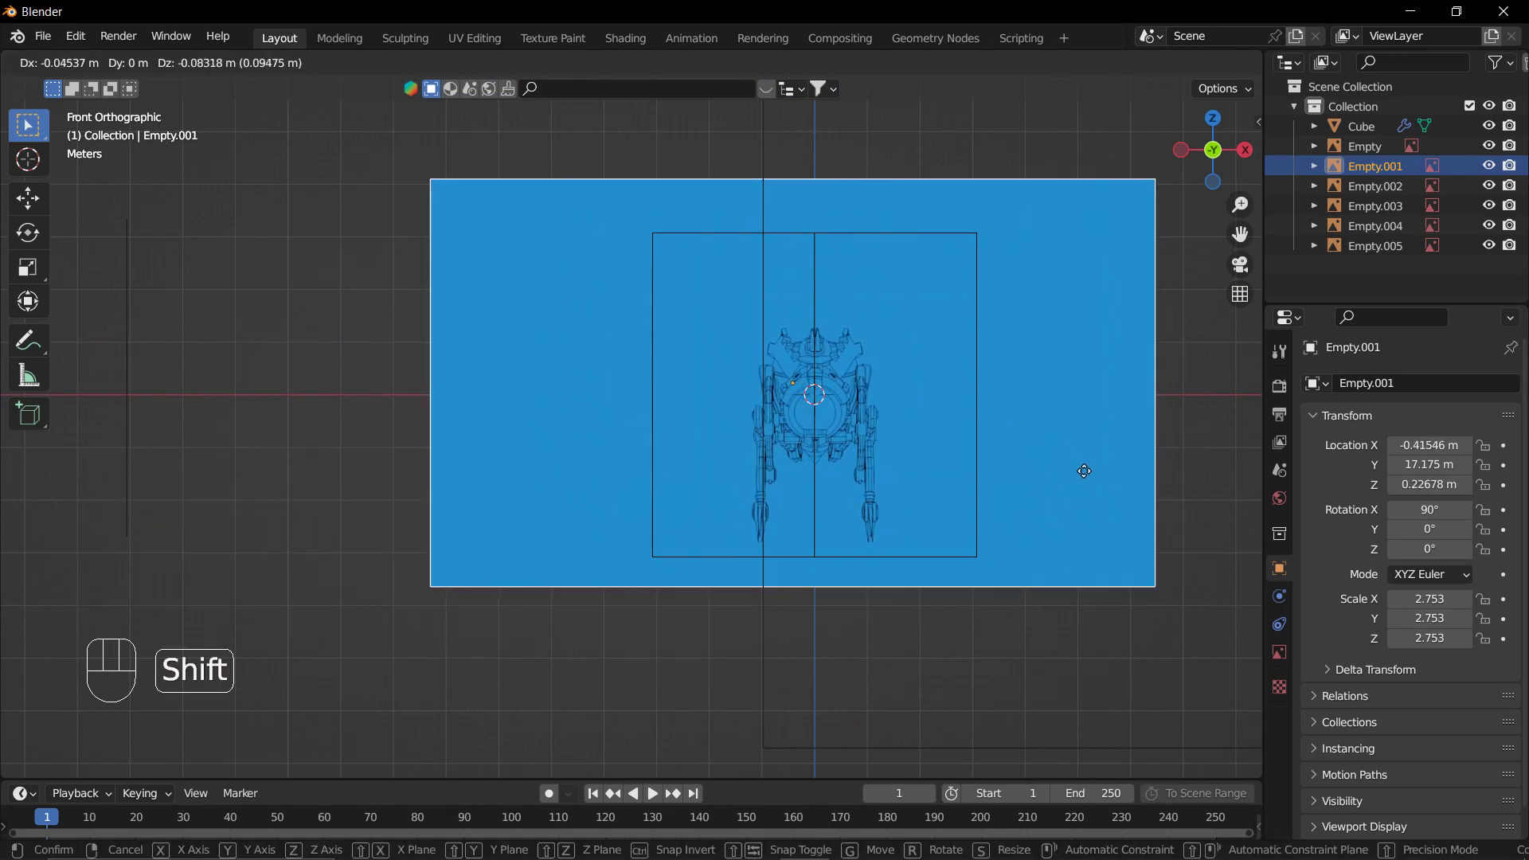
key("s")
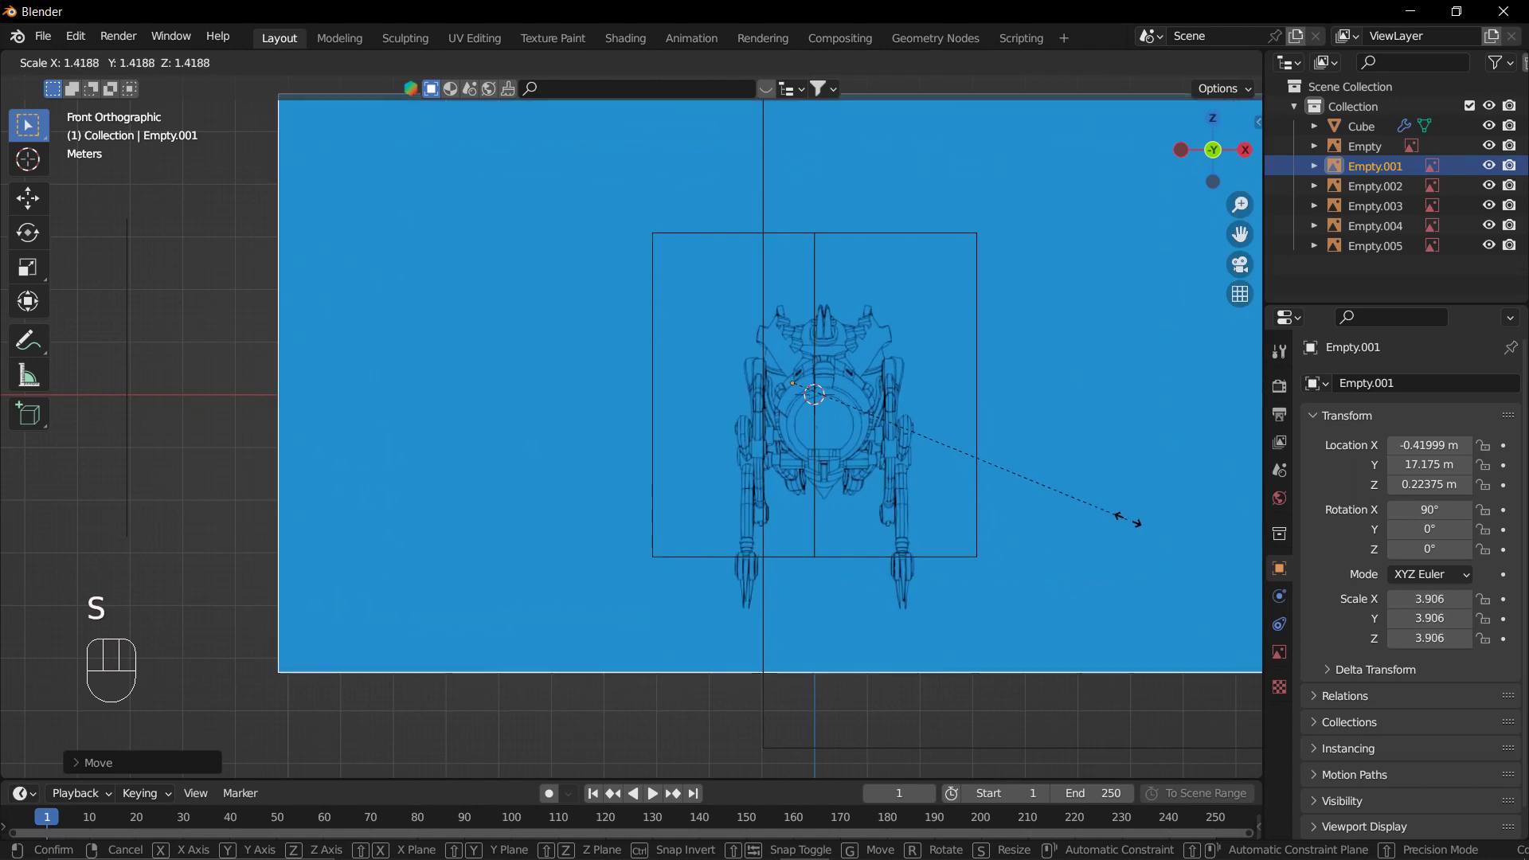
key("g")
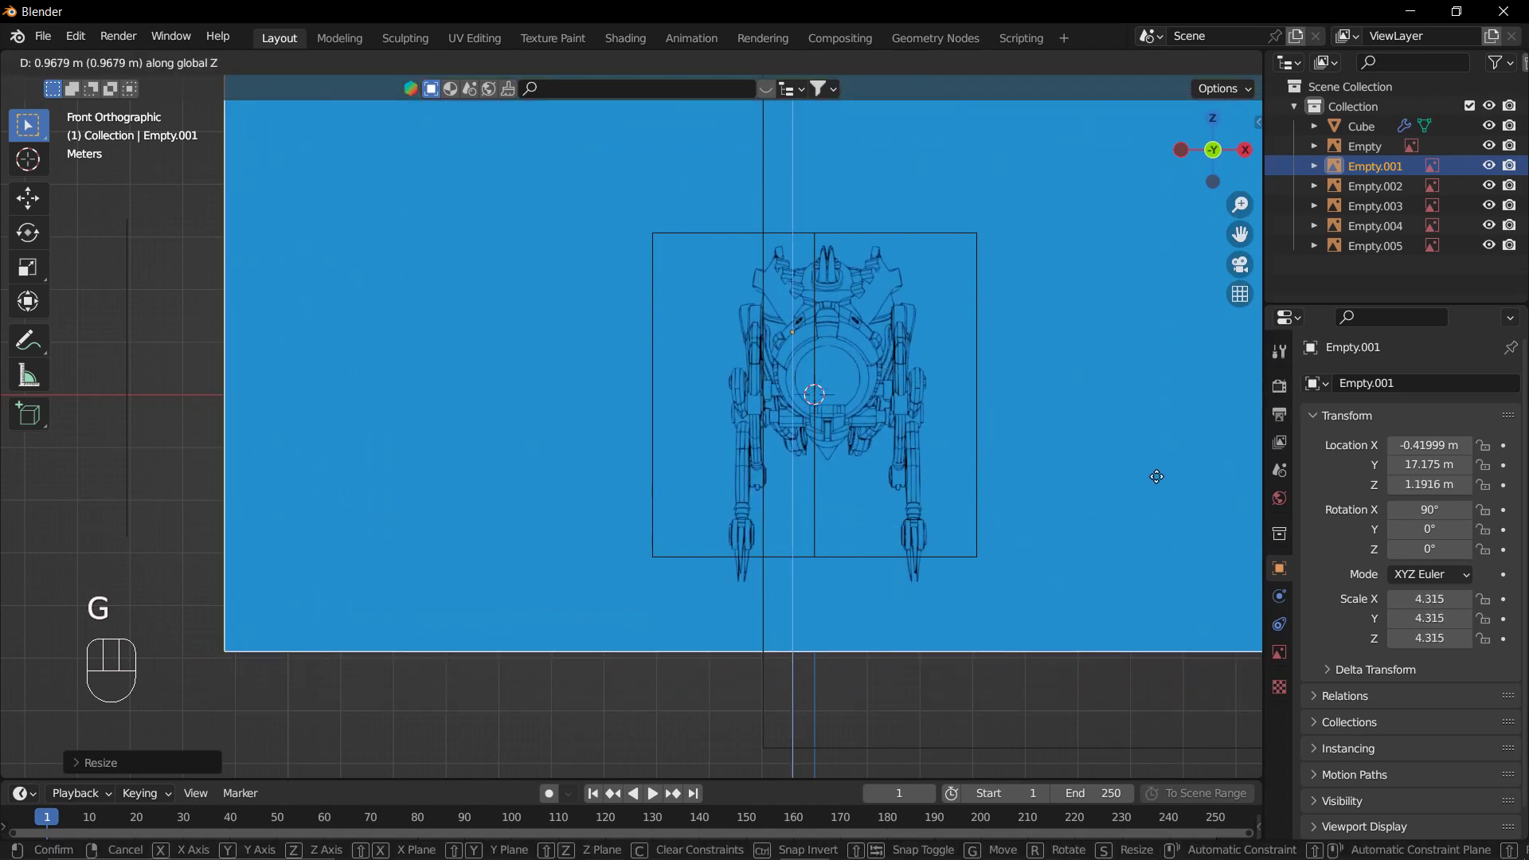
key("g")
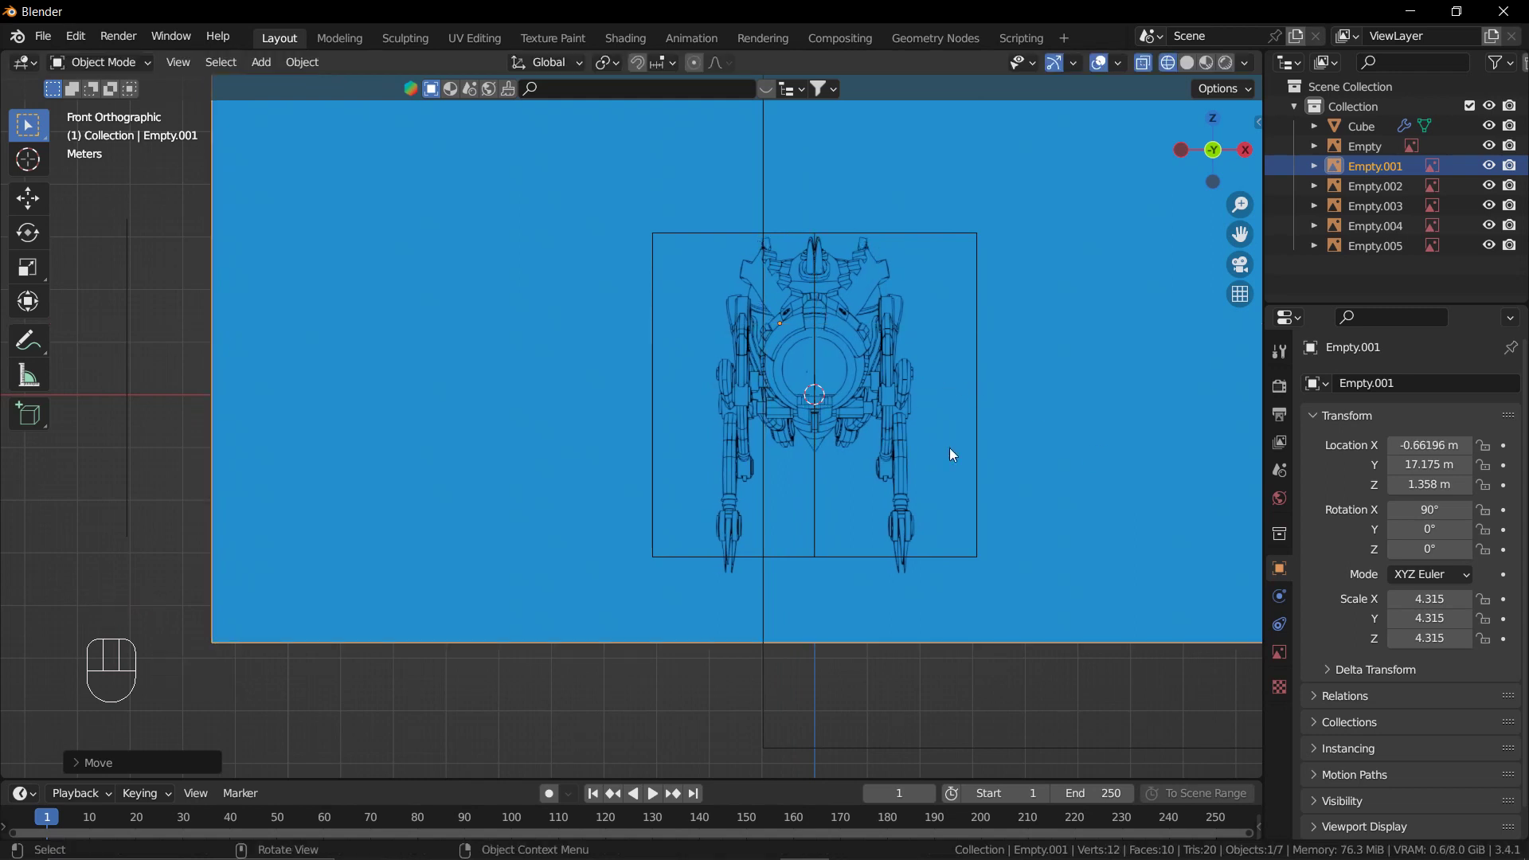
key("g")
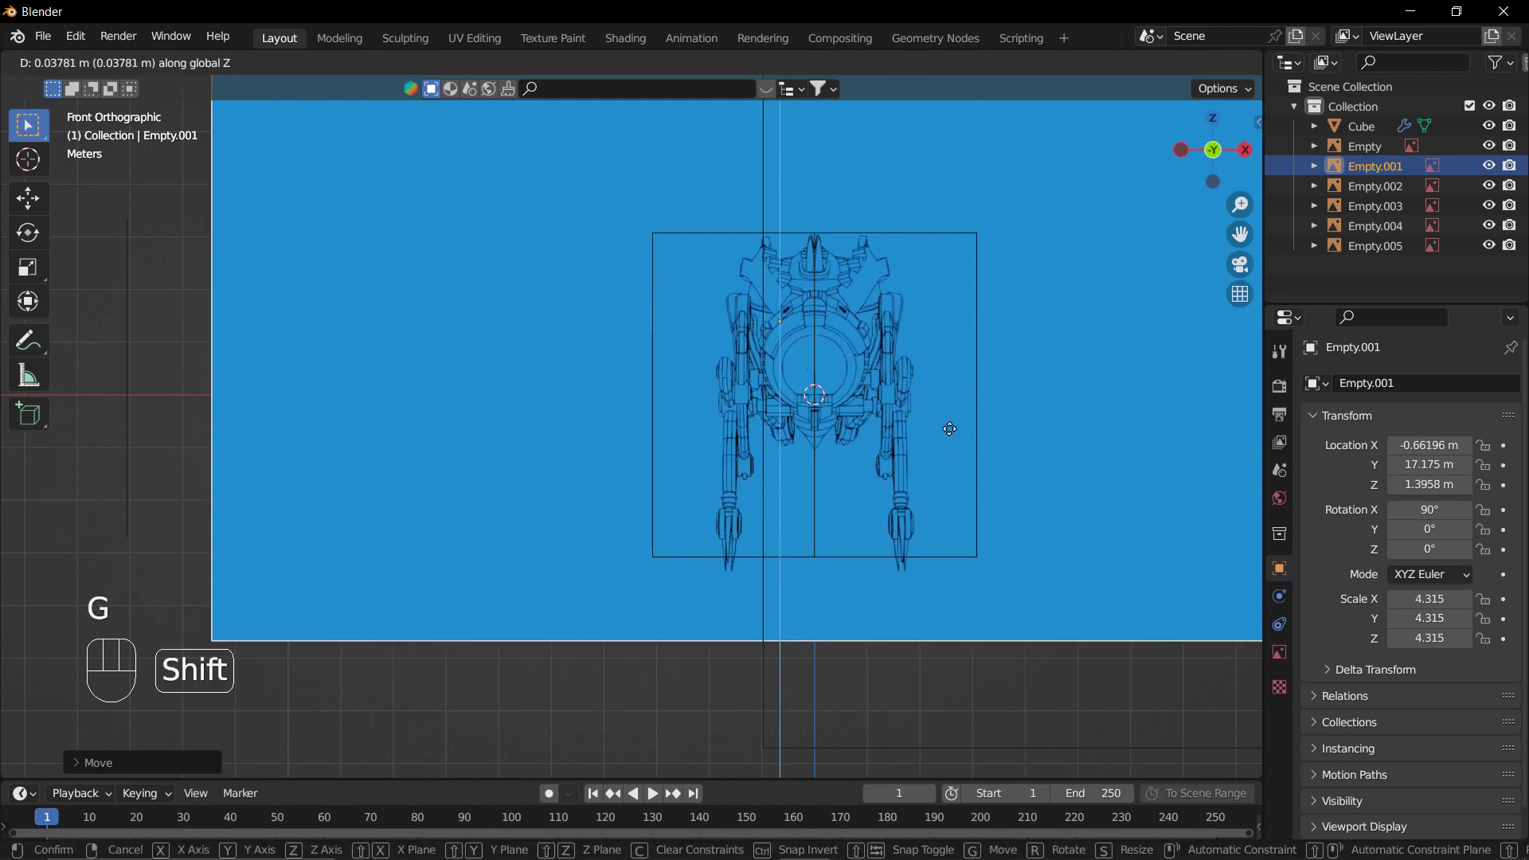
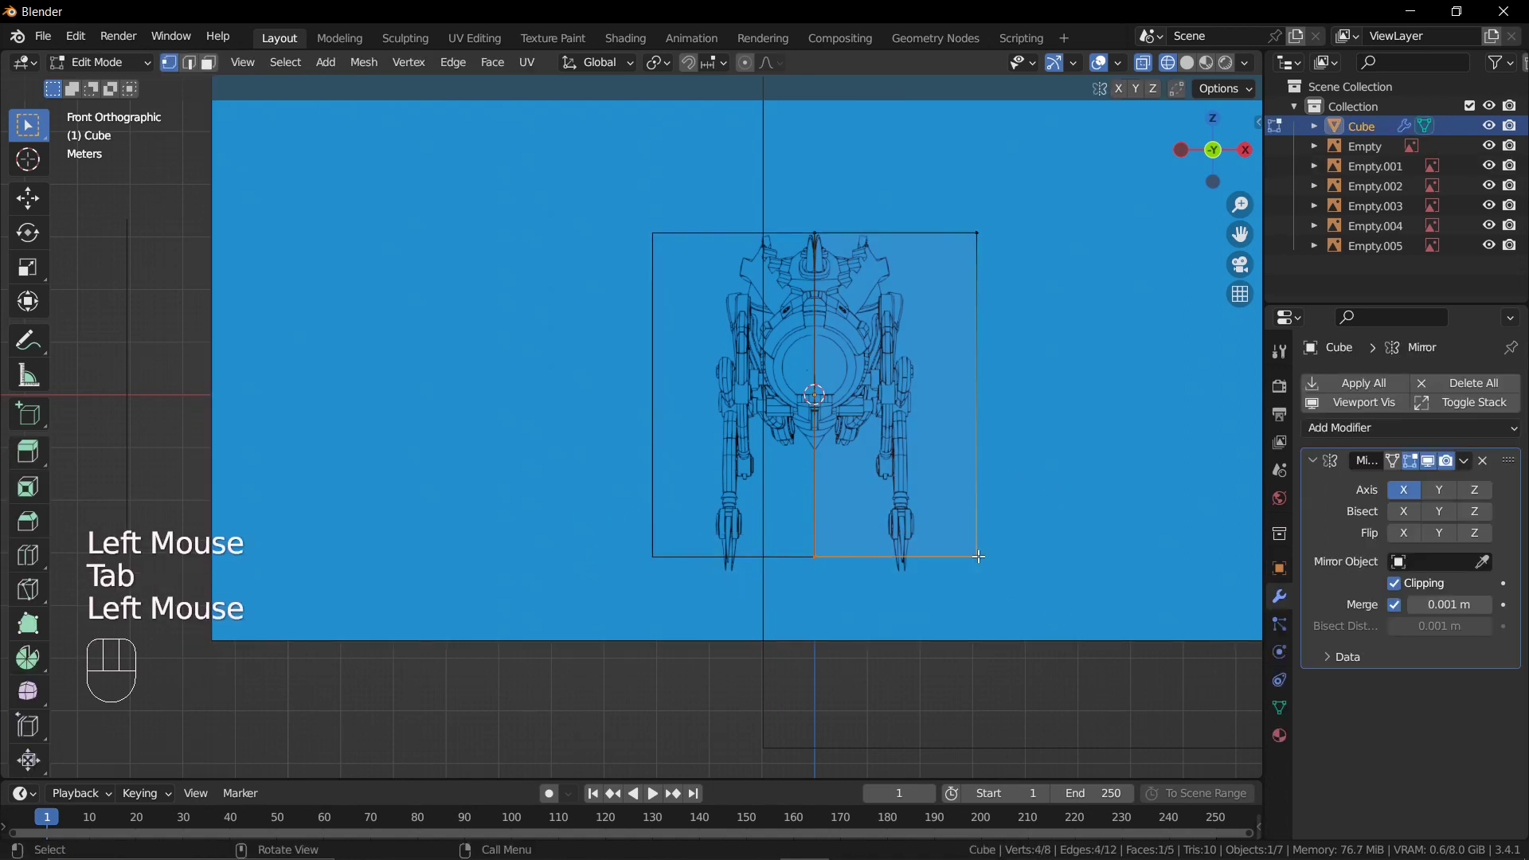
Lower the cube's bottom edge to the bee's front silhouette and switch to side view.
key("g")
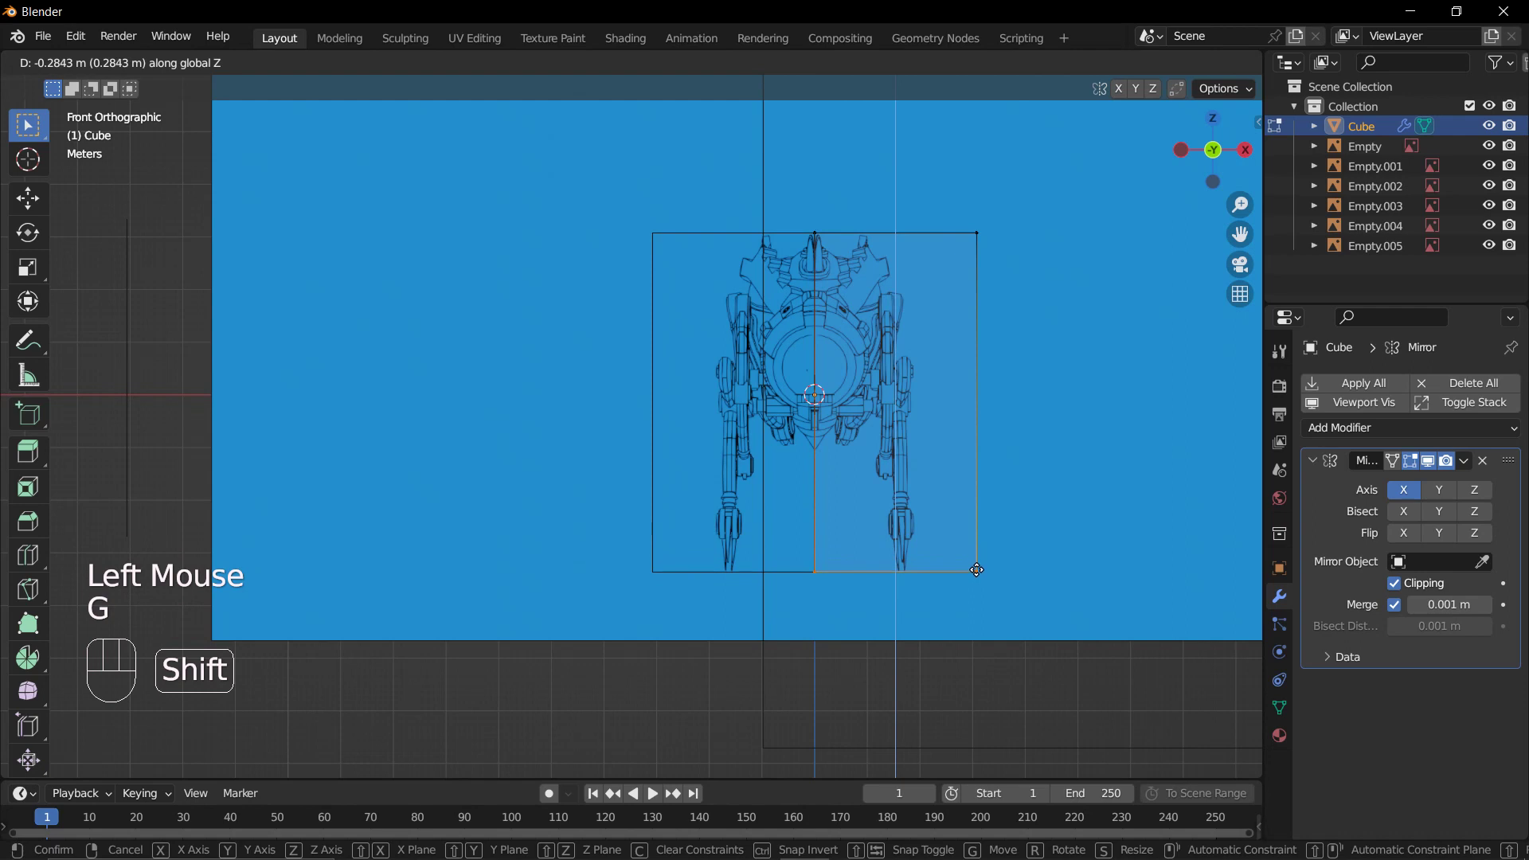
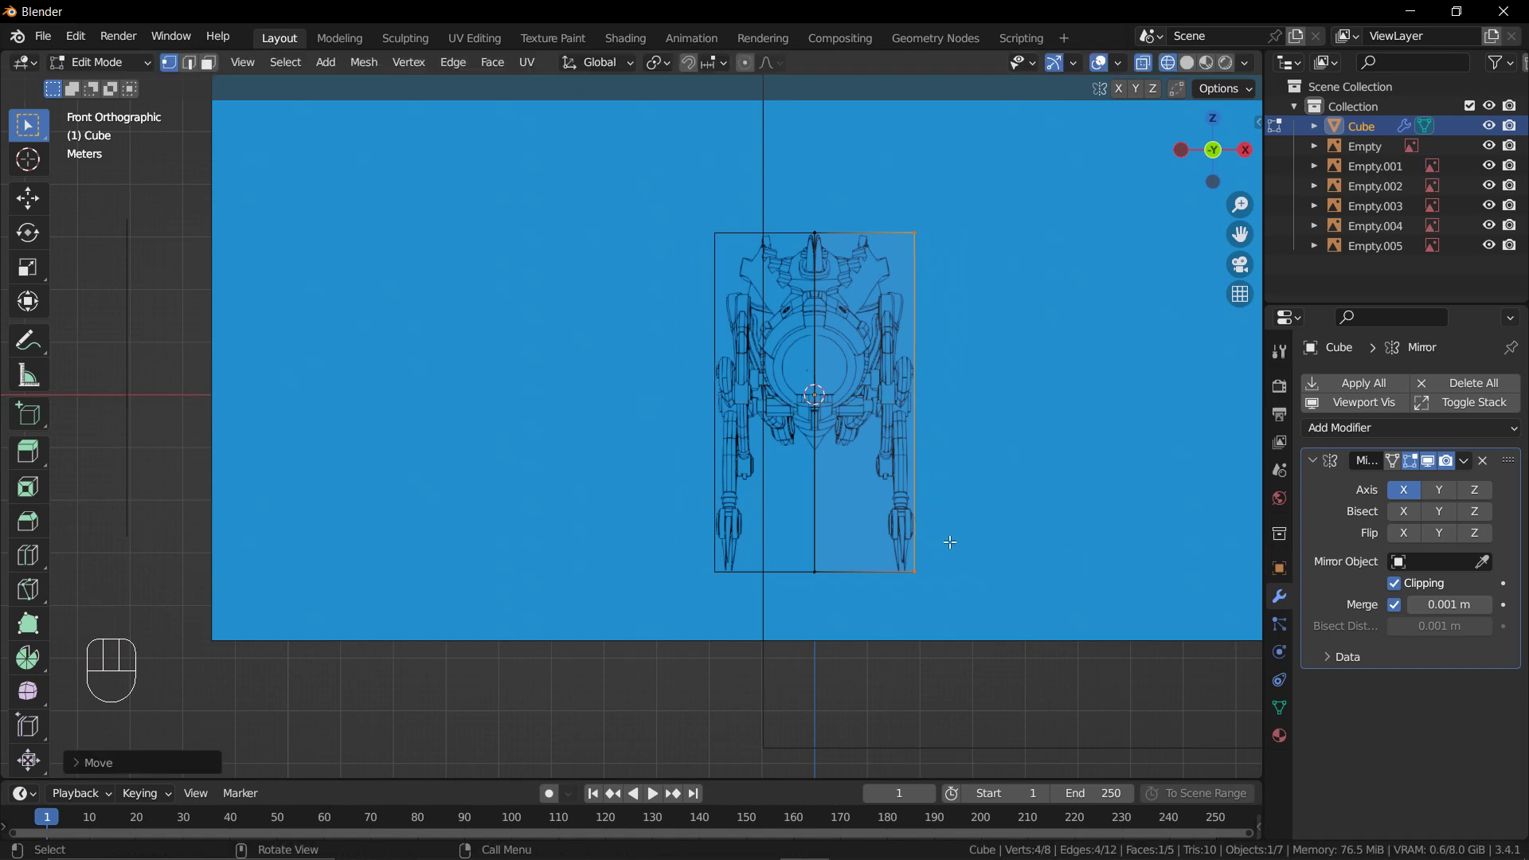
key("KP_3")
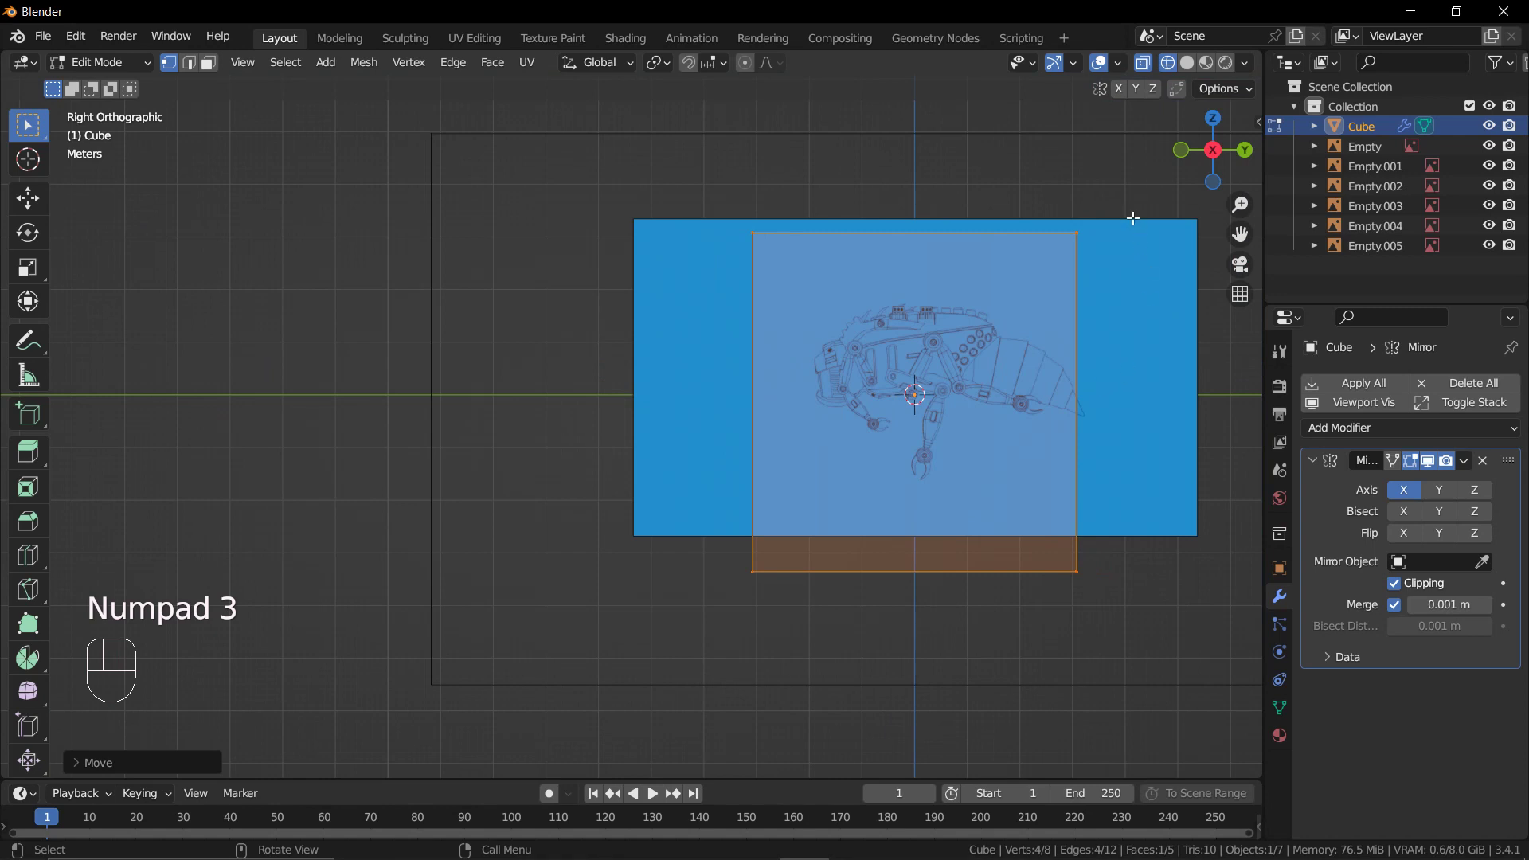
left_click(1136, 219)
left_click(1137, 224)
Leave Edit Mode and select the side-view bee blueprint empty.
key("Tab")
key("Tab")
key("Tab")
left_click(1138, 230)
Roughly scale up the side blueprint and move it toward the cube's profile.
scroll("up", 3)
left_click_drag(1107, 314, 1076, 297)
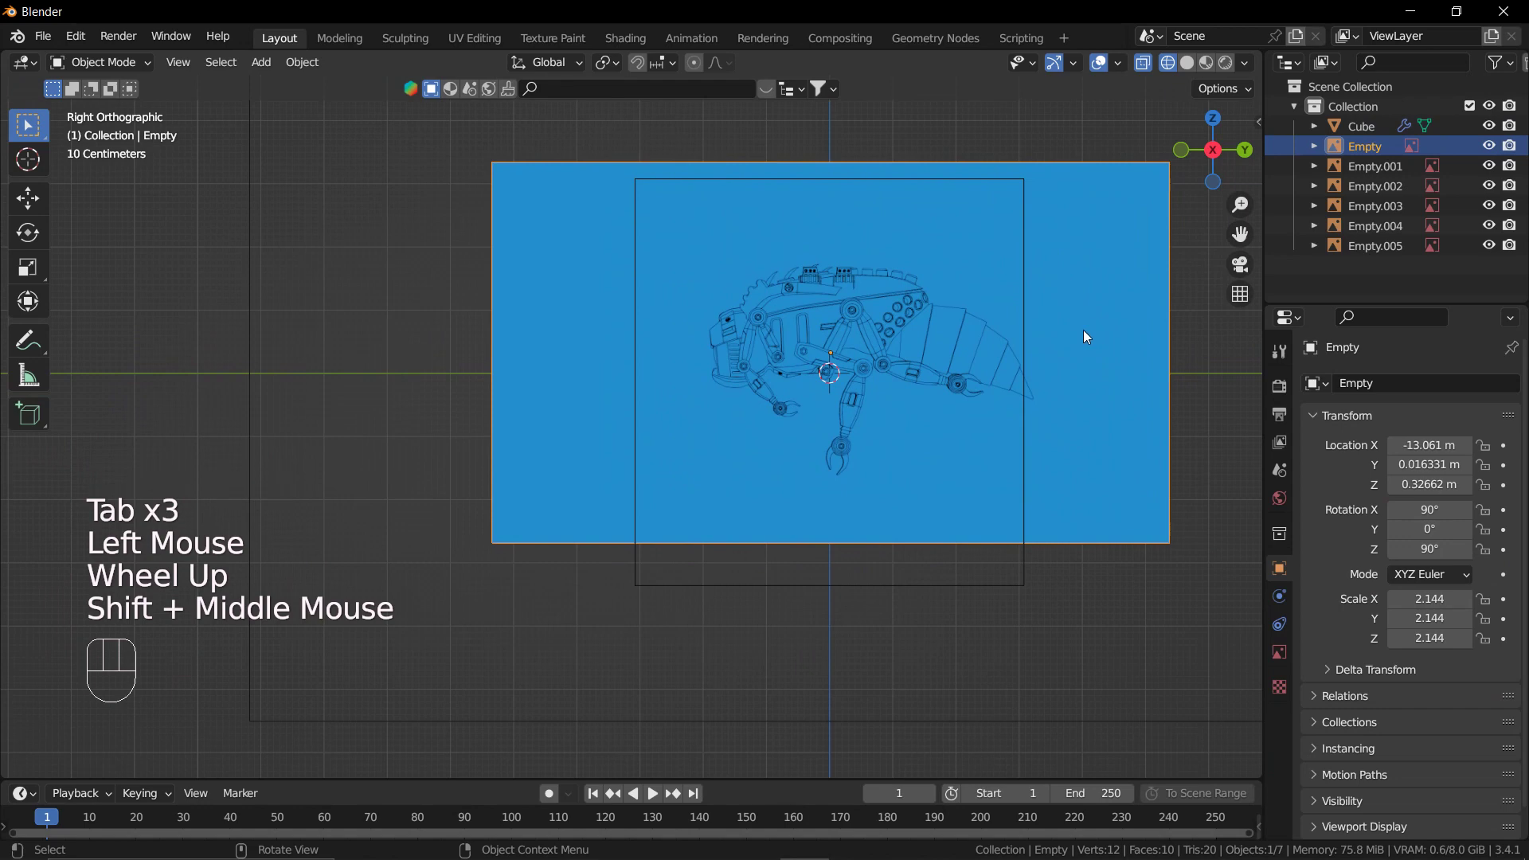
key("s")
key("g")
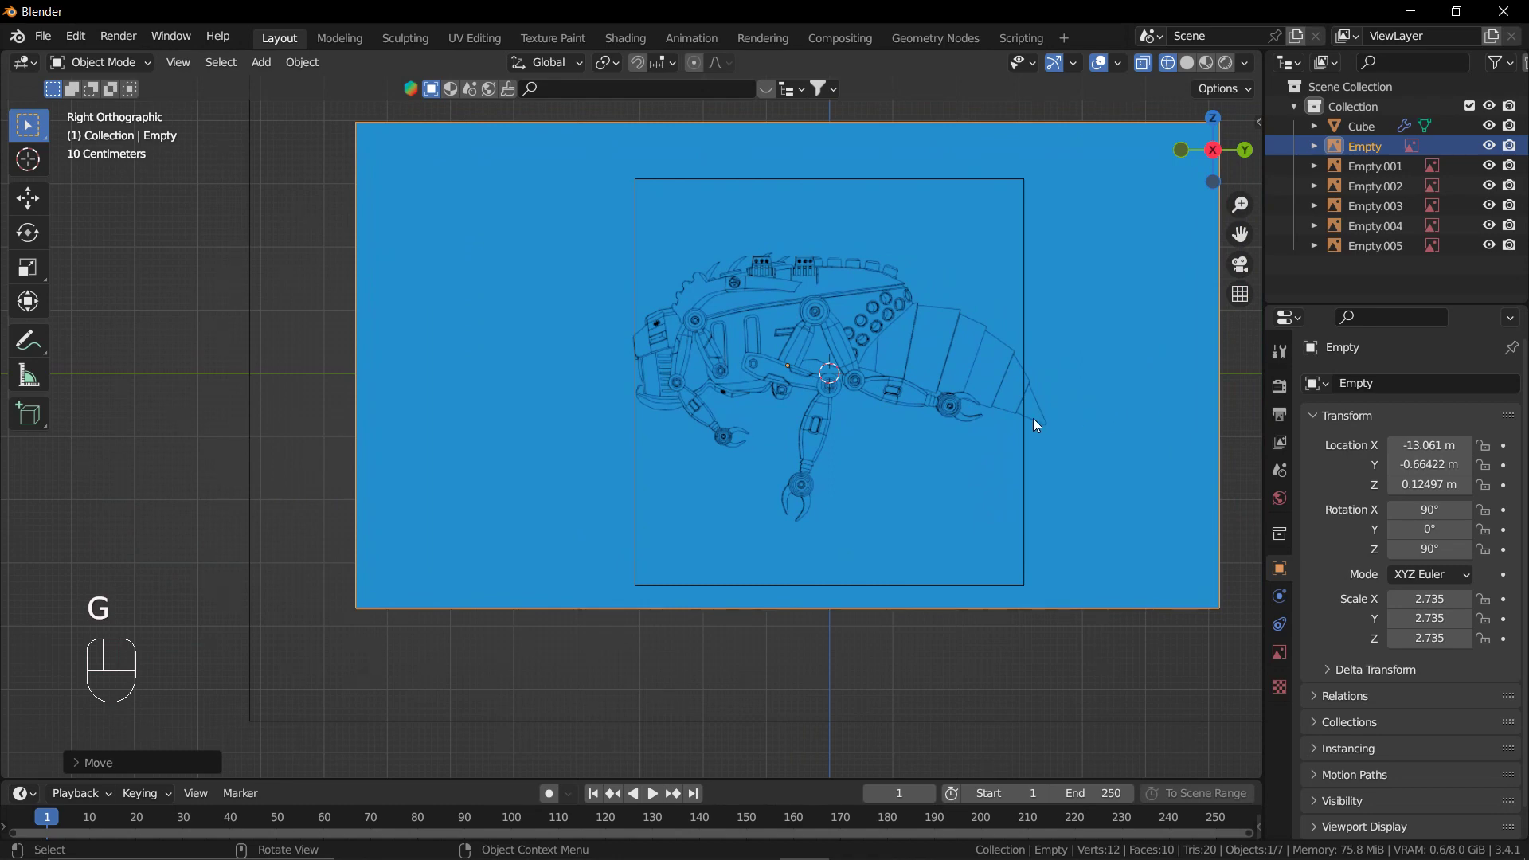
left_click(1027, 428)
left_click(1028, 433)
Reselect the side blueprint and enlarge it to scale 4.135.
key("Tab")
left_click_drag(1023, 271, 1108, 671)
left_click(1131, 594)
key("Tab")
left_click(1132, 599)
key("s")
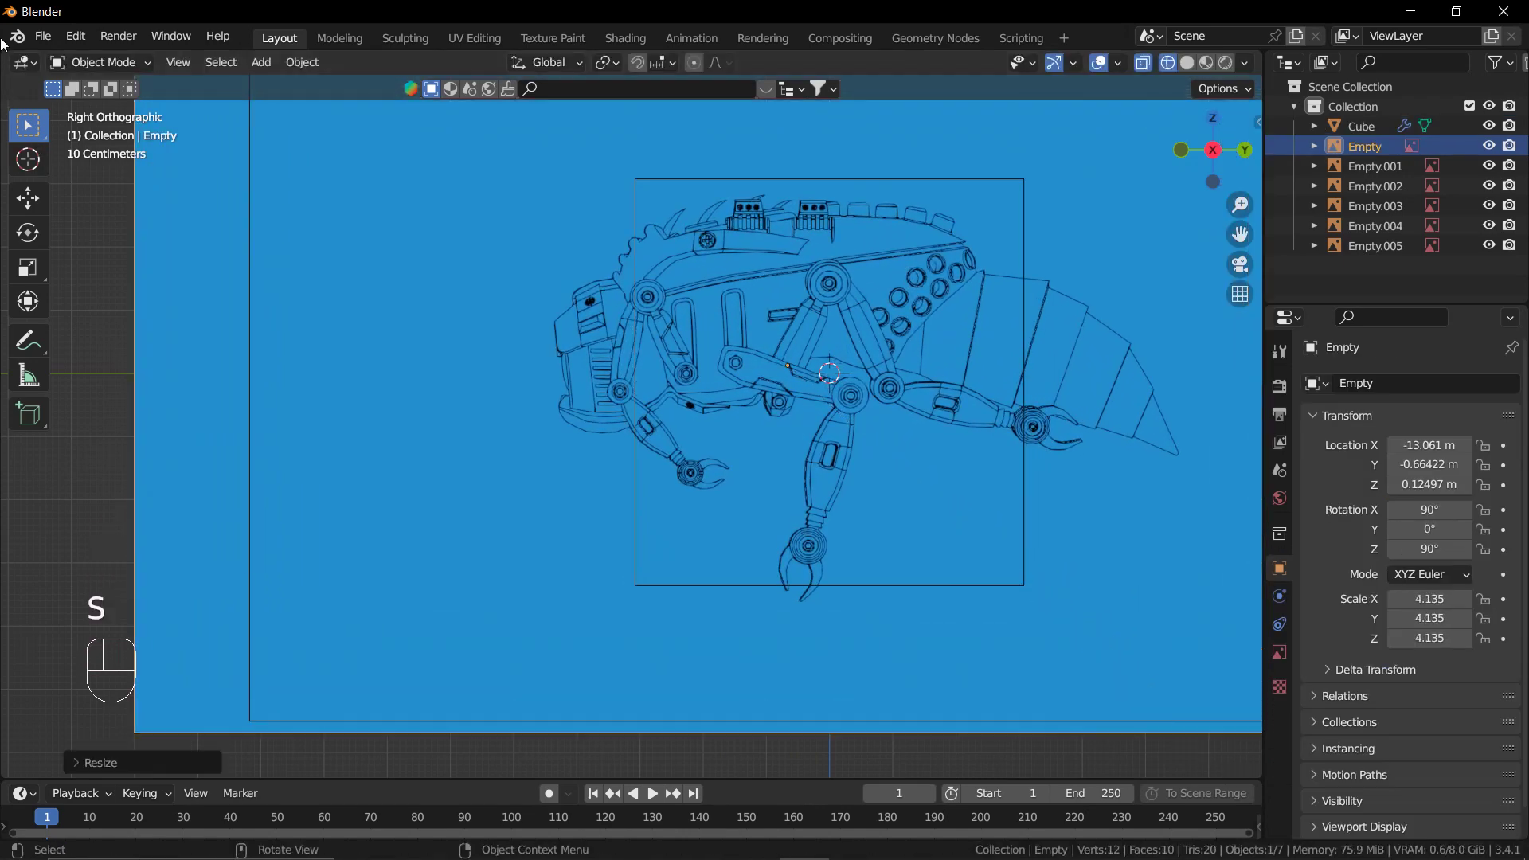
Move the side blueprint along Y and Z so it sits over the cube's profile.
key("g")
key("g")
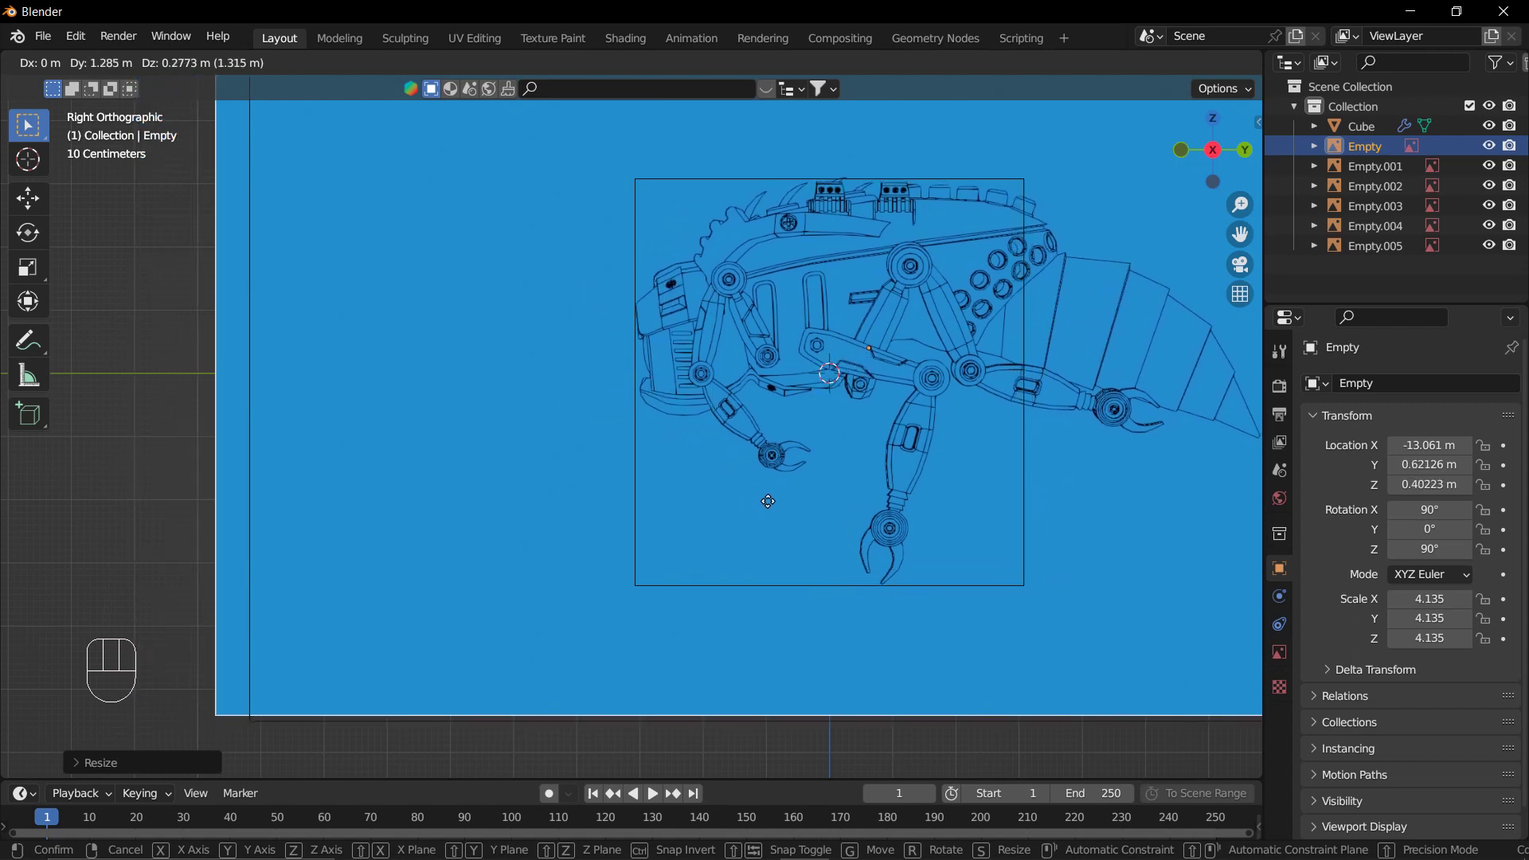
left_click_drag(772, 518, 690, 528)
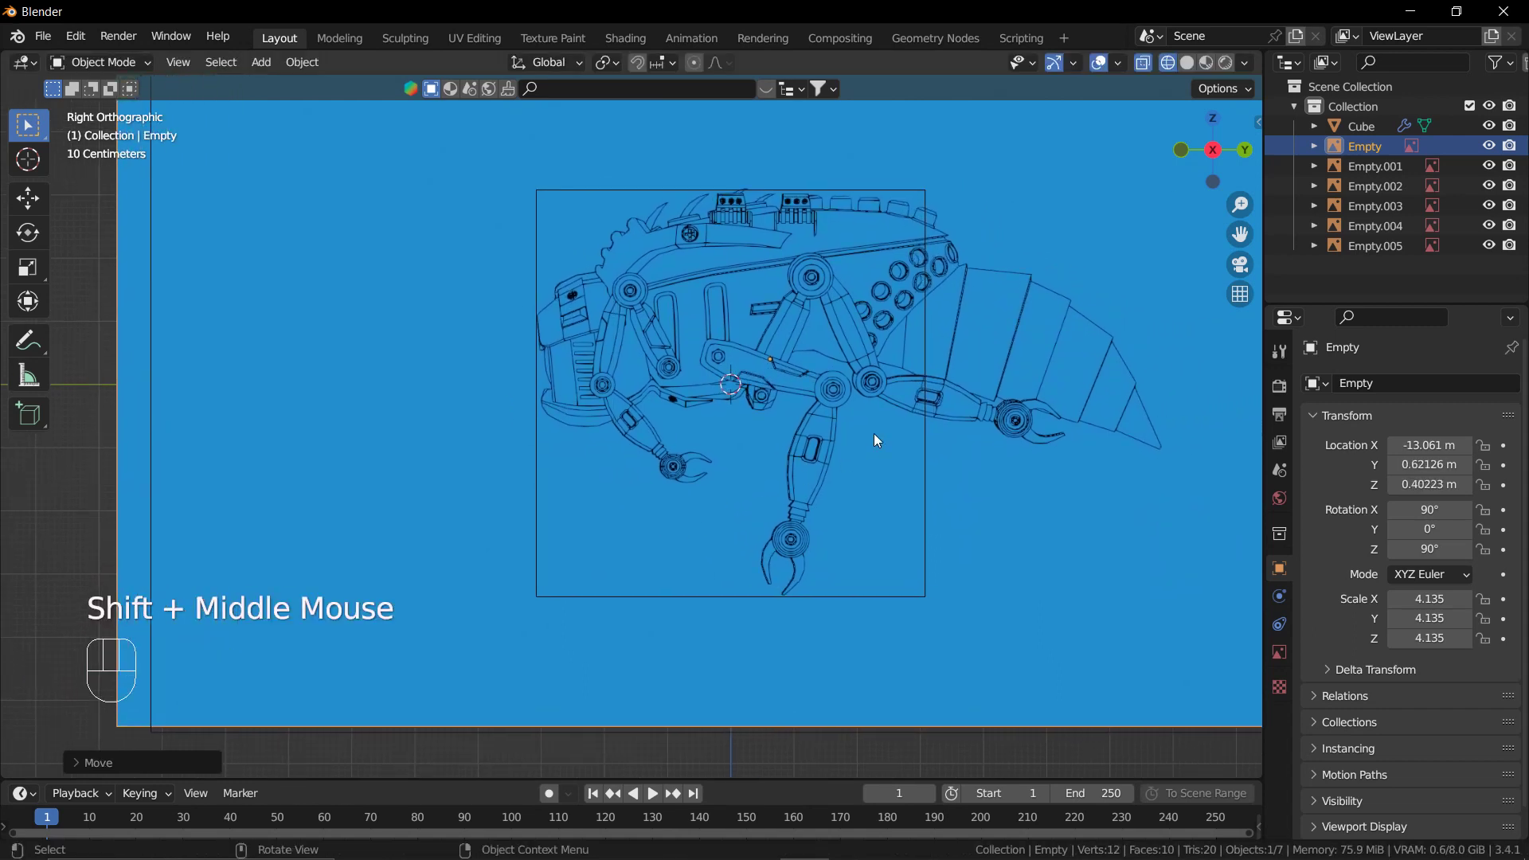
left_click_drag(928, 503, 901, 496)
left_click_drag(897, 491, 900, 486)
In Edit Mode, stretch the cube's end vertices toward the bee's tail and exit.
key("Tab")
left_click_drag(881, 204, 942, 598)
key("g")
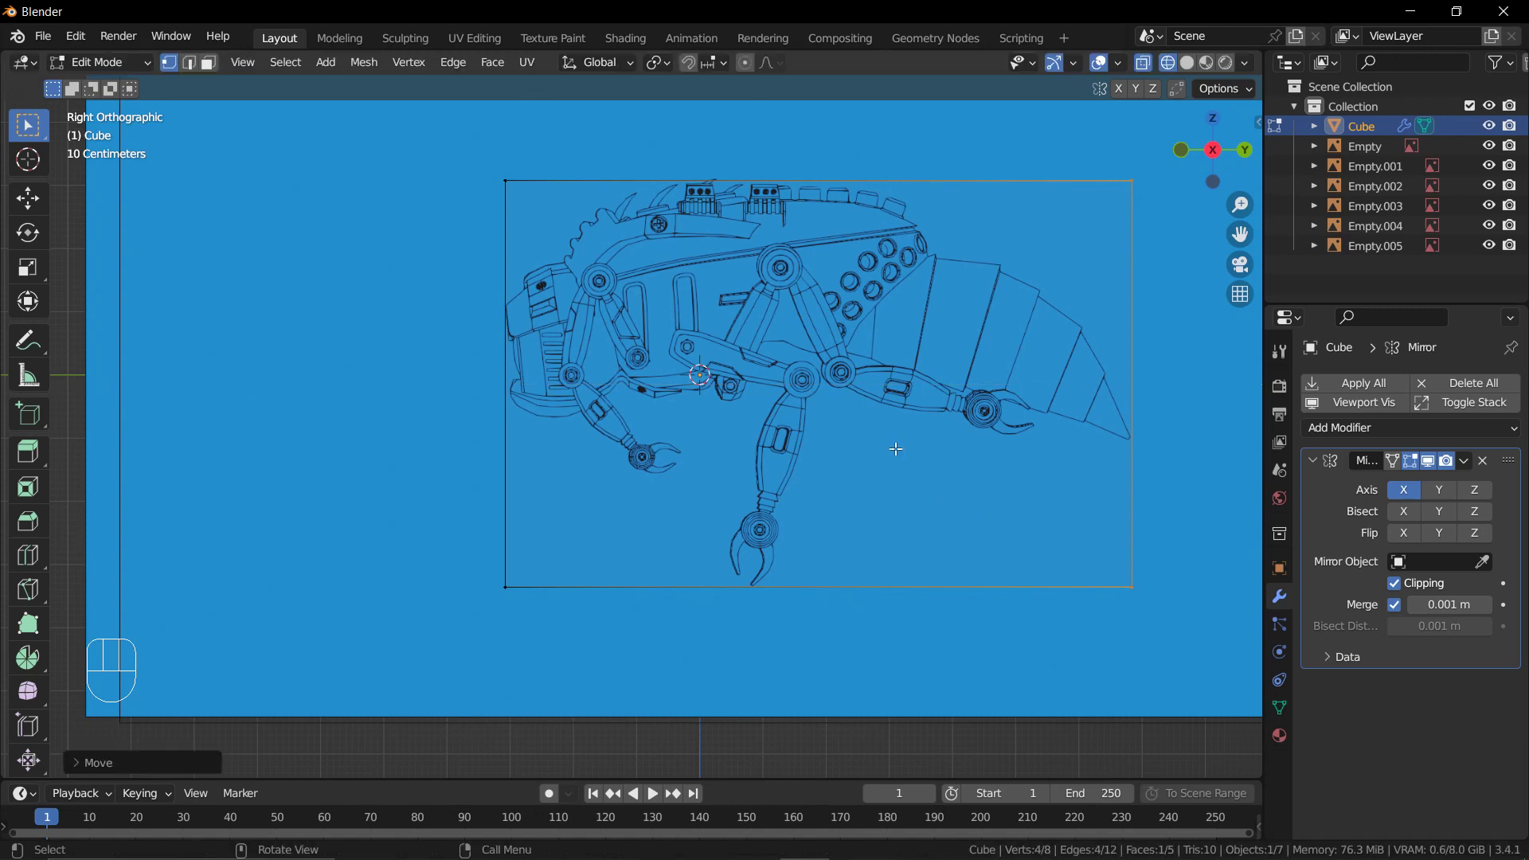
middle_click(988, 489)
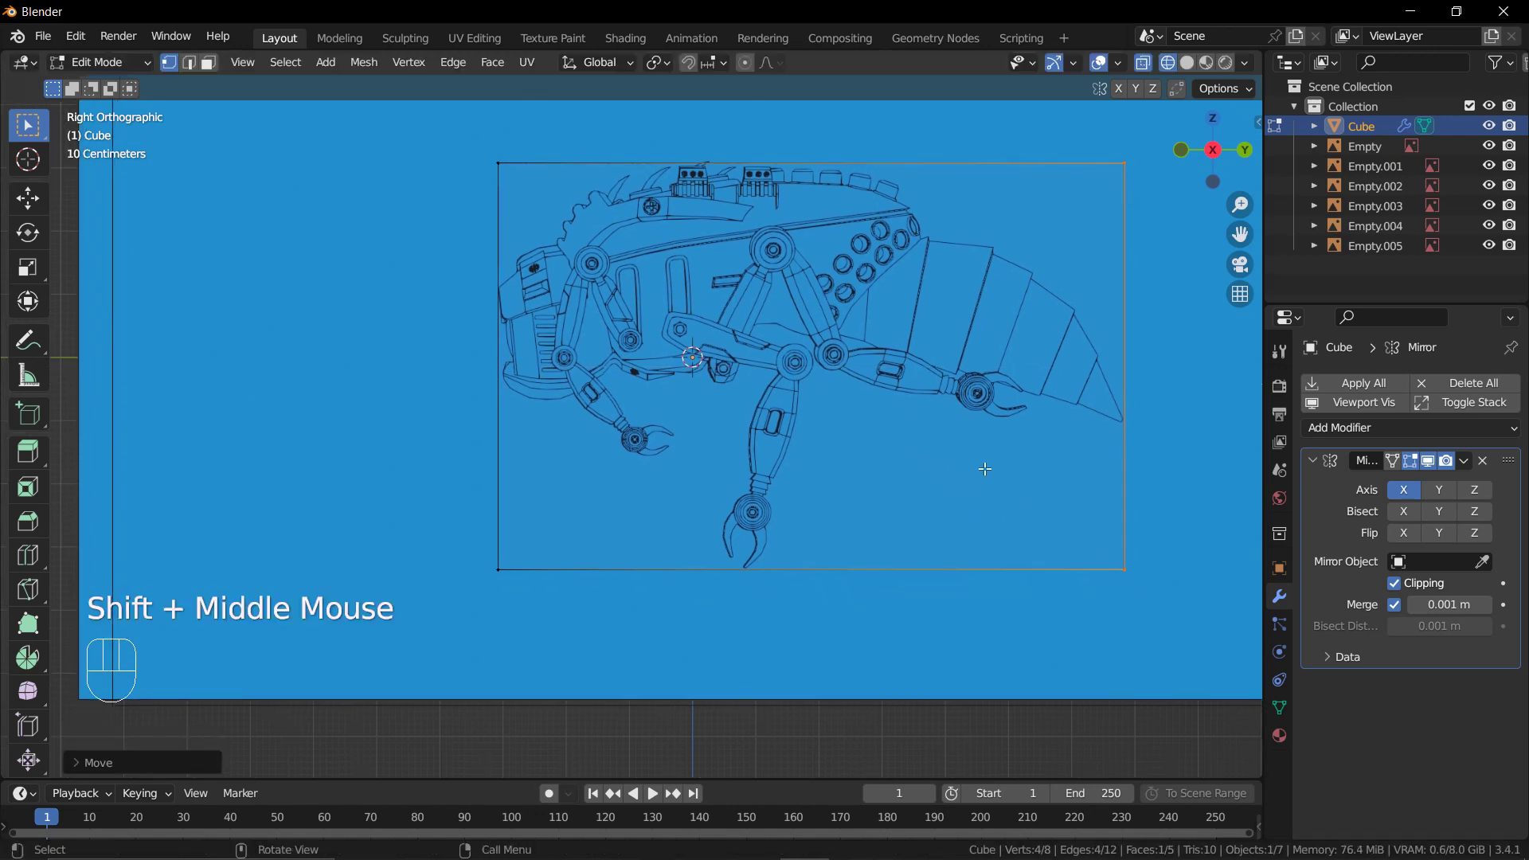
key("Tab")
Switch to the left orthographic view of the opposite side.
scroll("down", 3)
middle_click(946, 475)
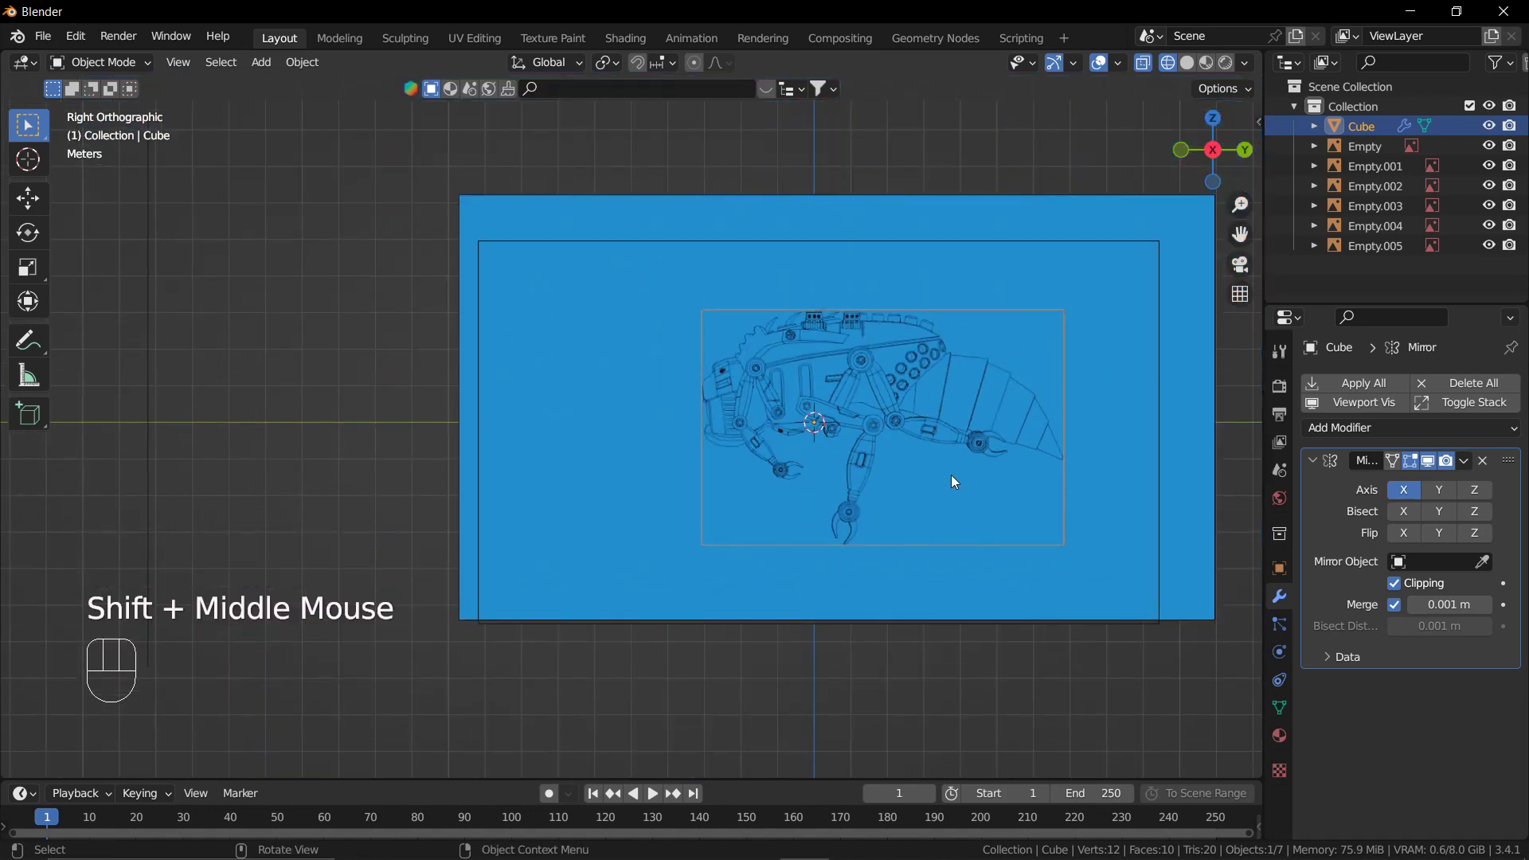
key("ctrl+KP_3")
Select the opposite-side blueprint and roughly scale and move it into place.
left_click(1165, 590)
key("g")
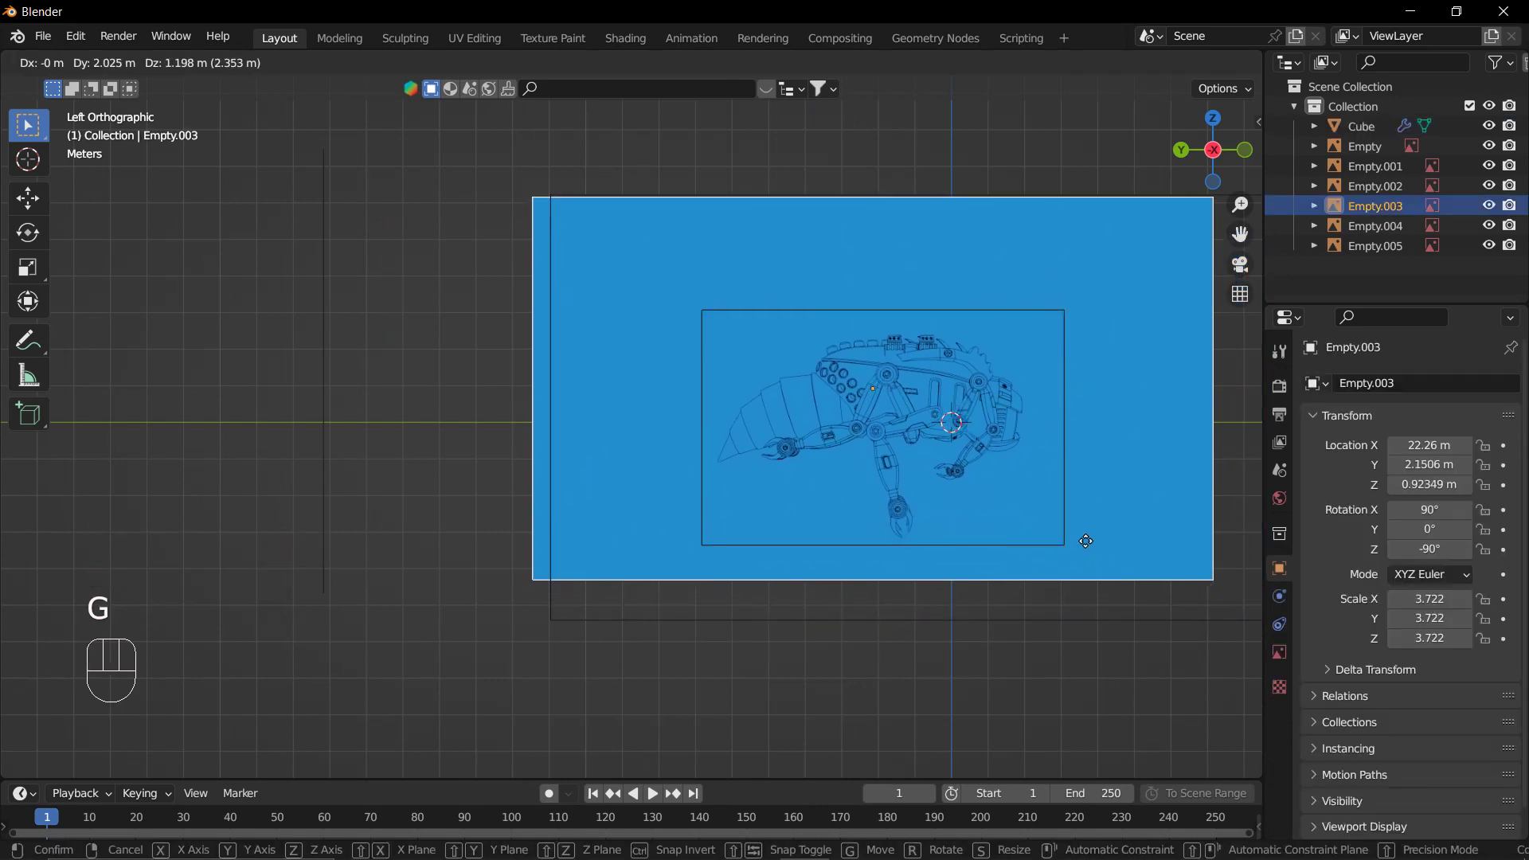
key("s")
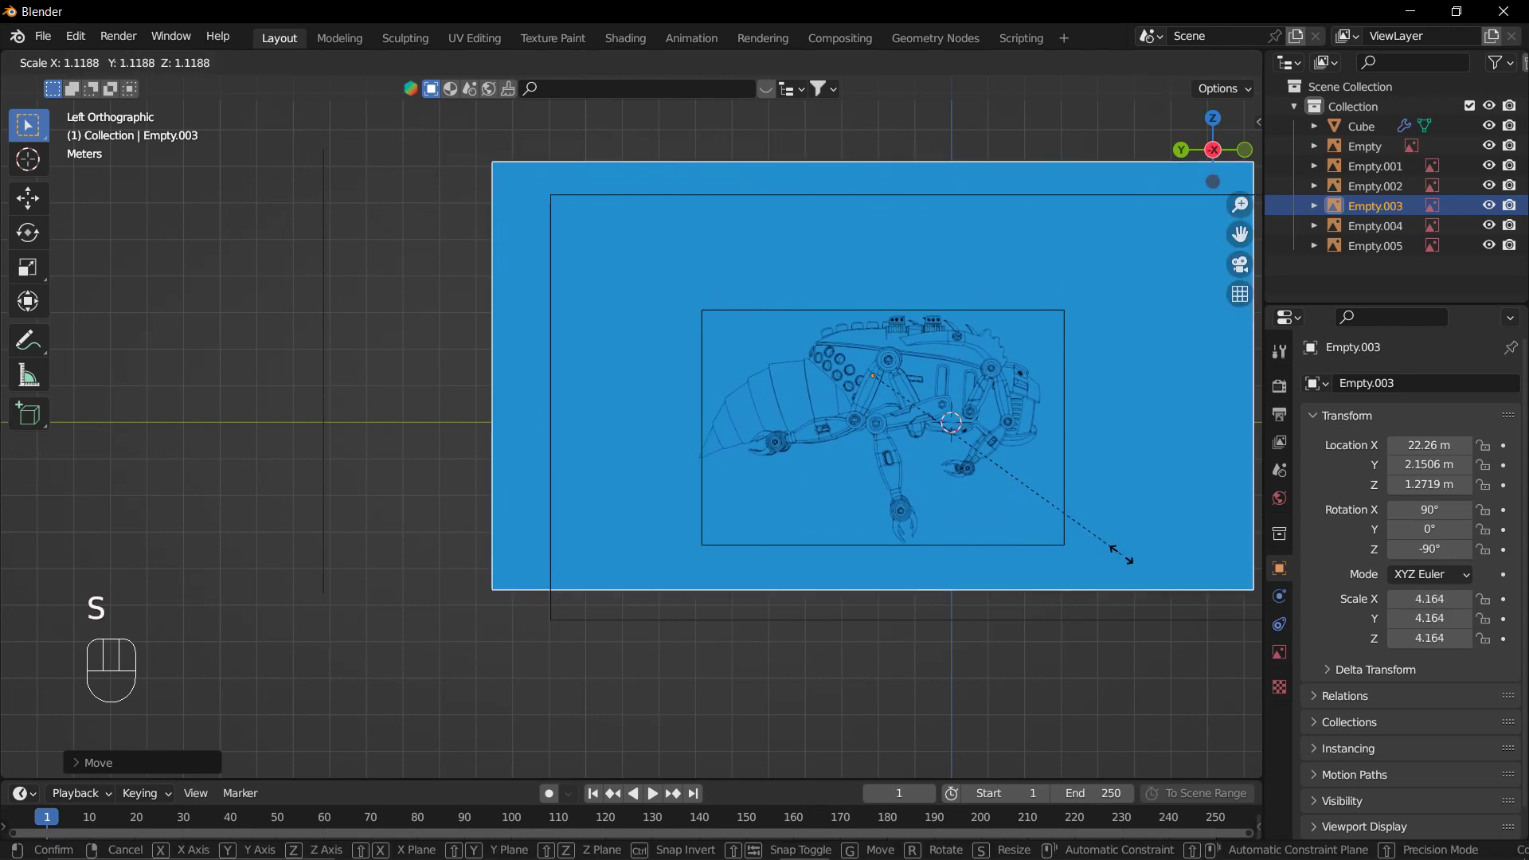
key("g")
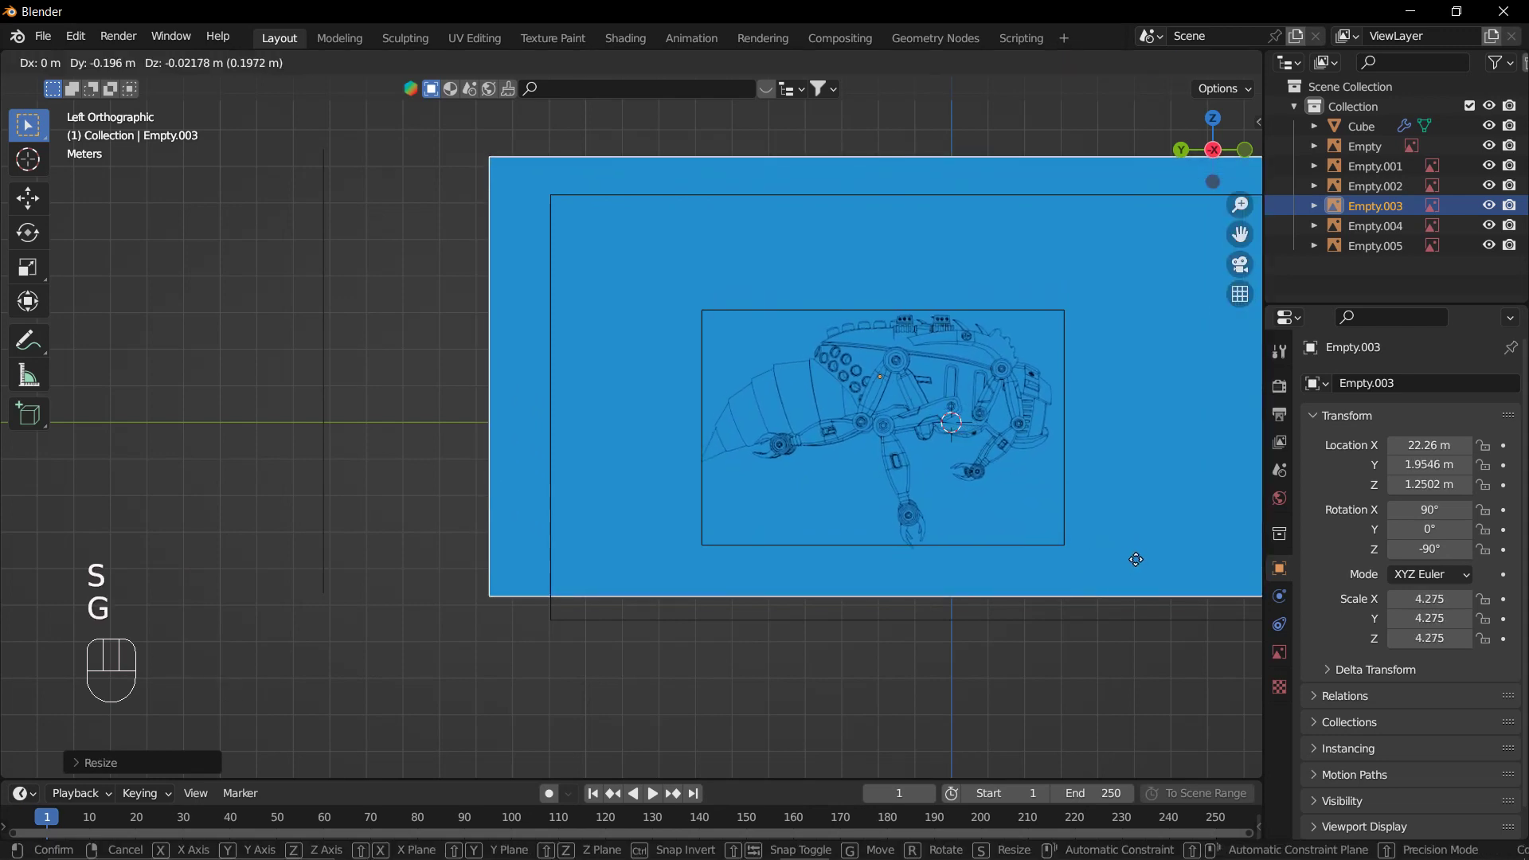
key("s")
key("g")
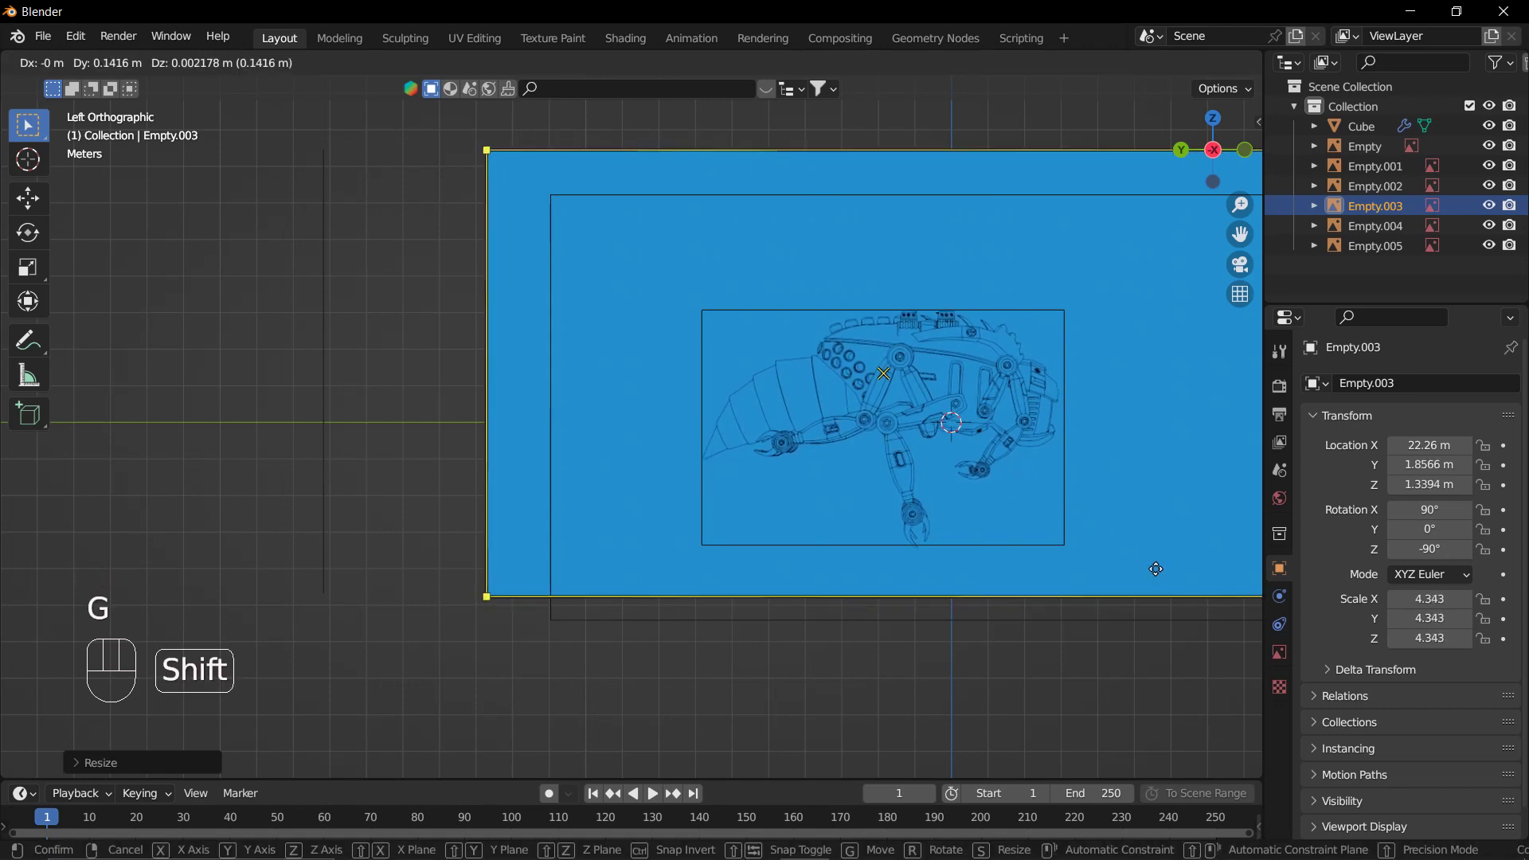
Fine-tune it to scale 4.311 at about 1.86 m Y, 1.36 m Z, comparing both side views.
key("s")
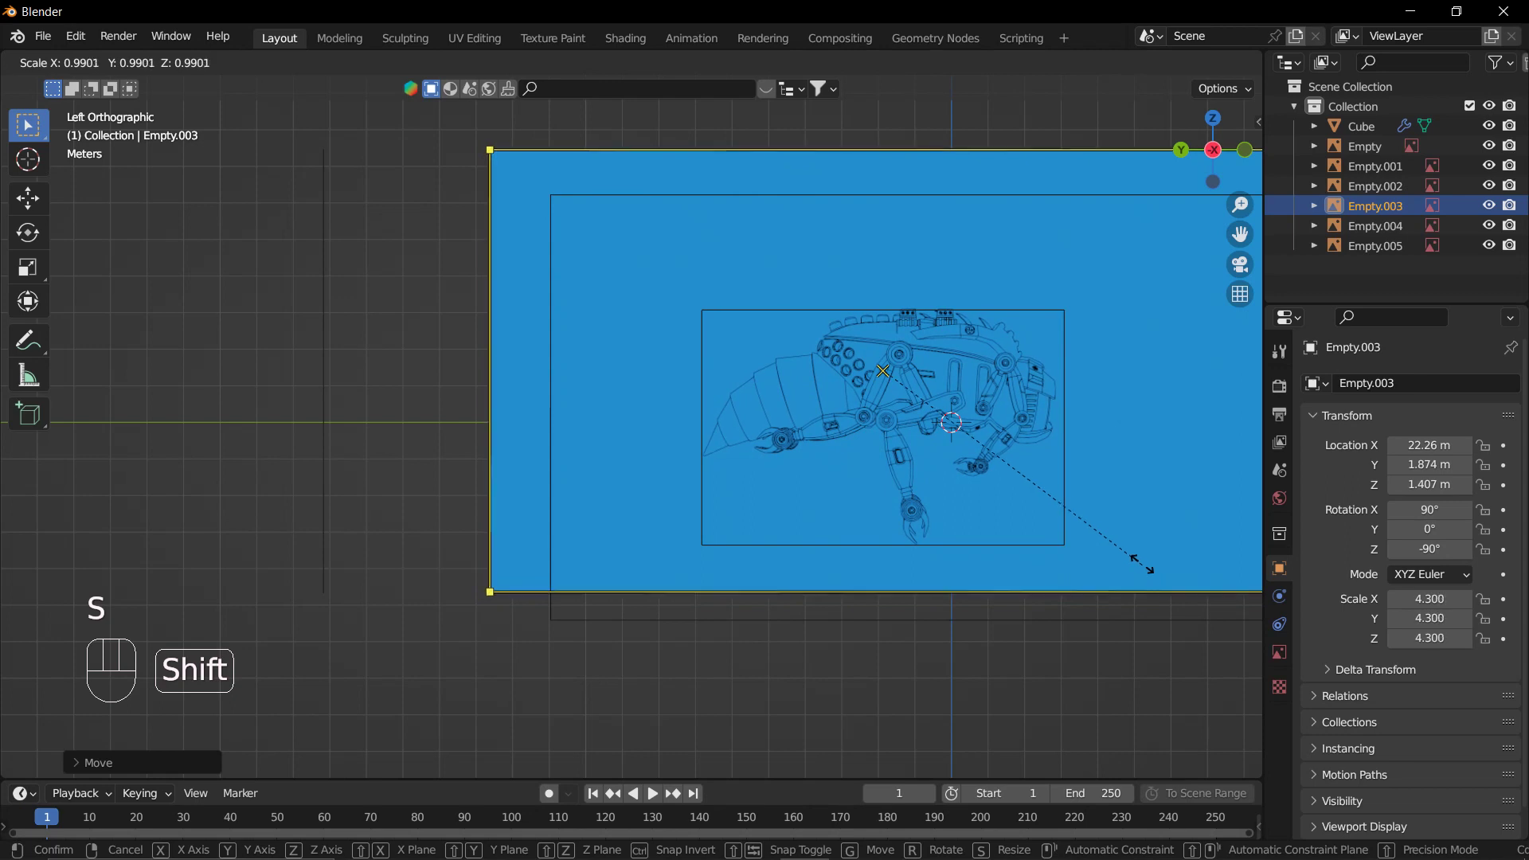
key("g")
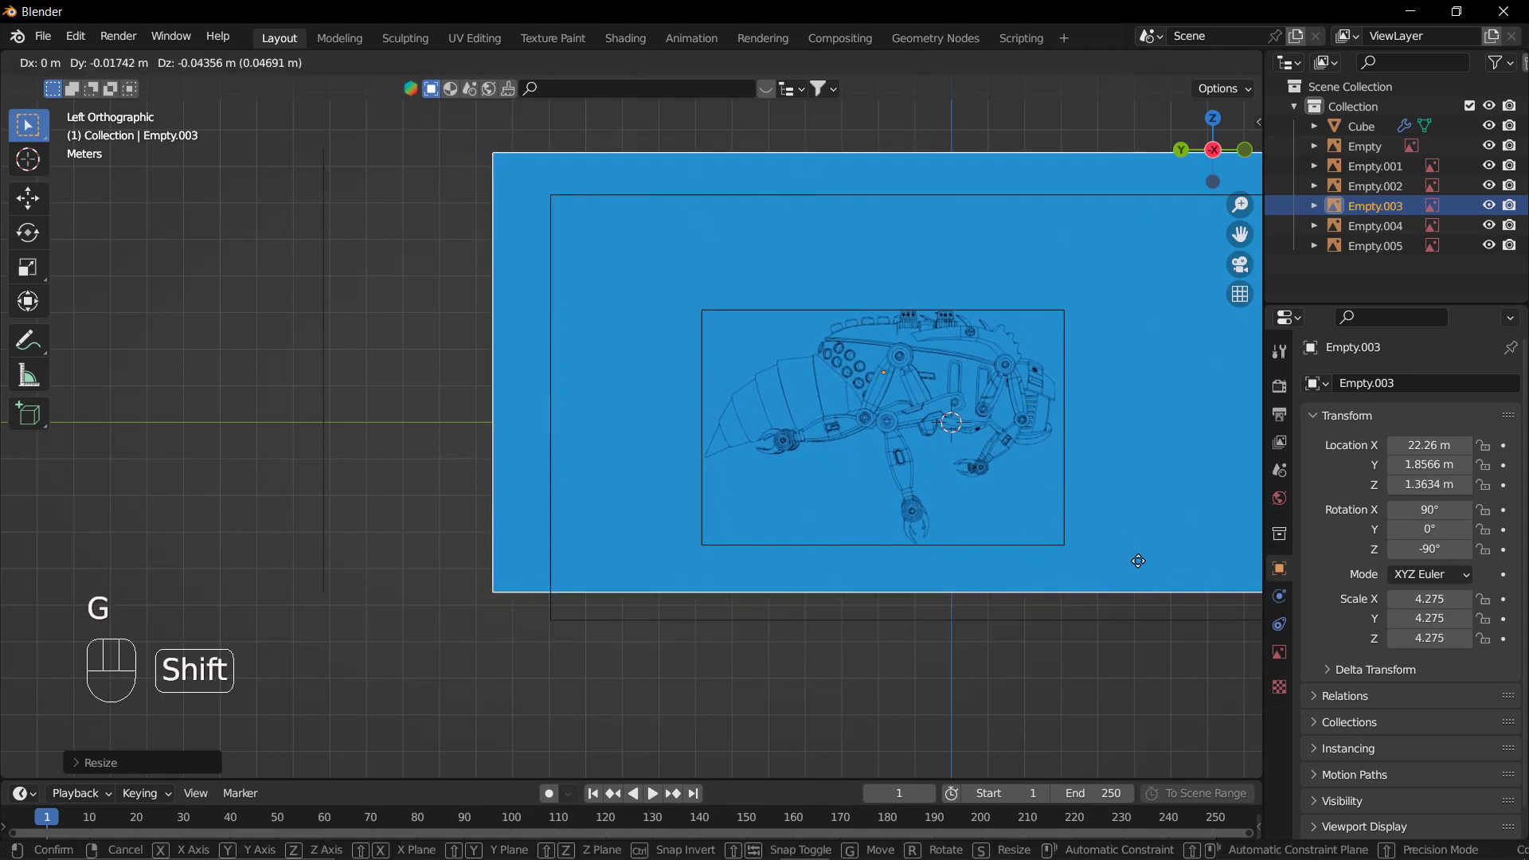
key("s")
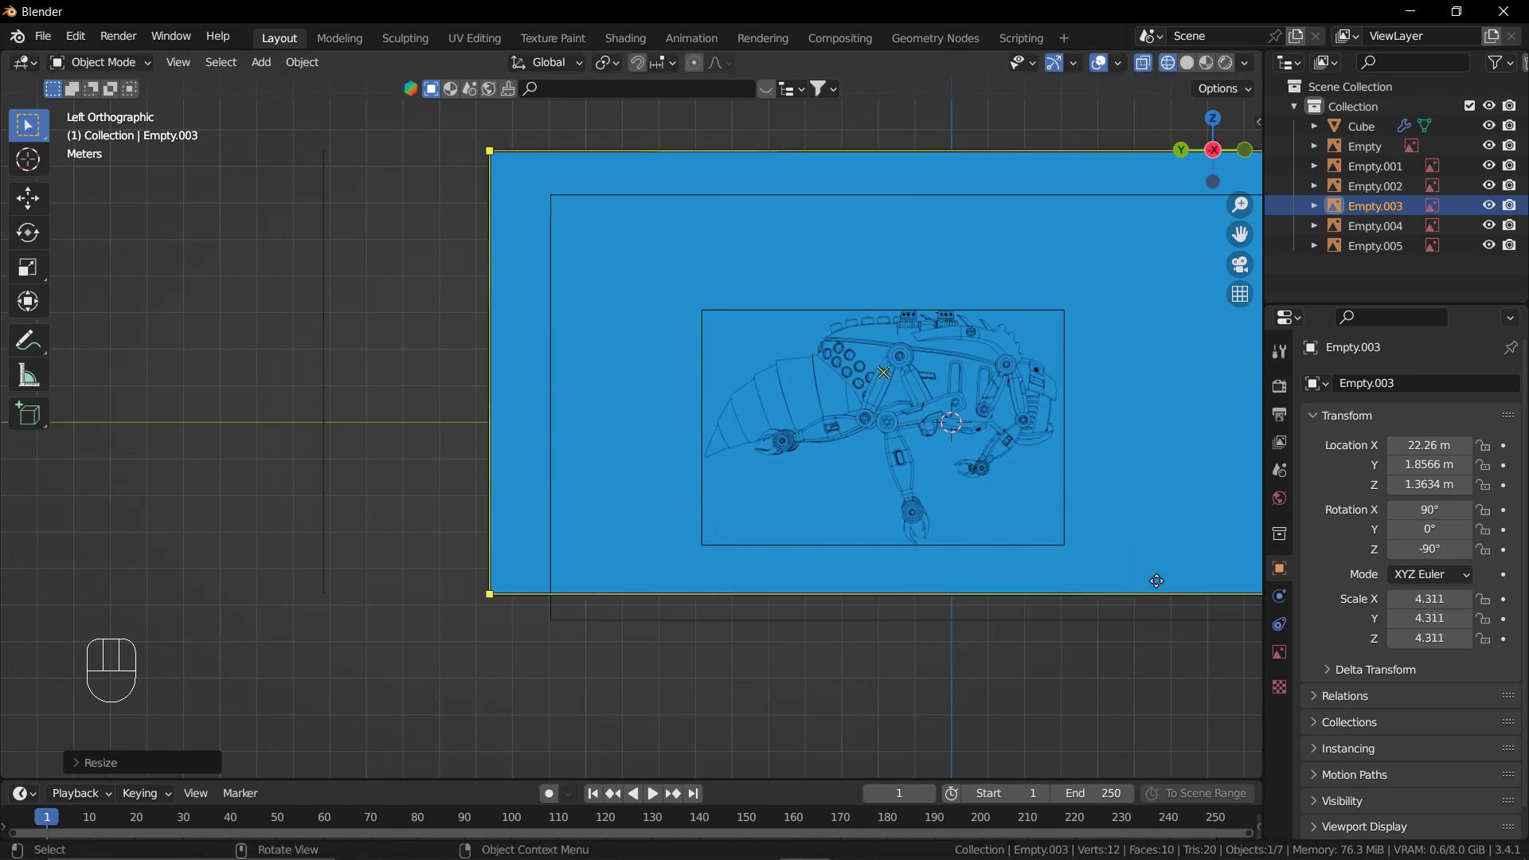
key("KP_3")
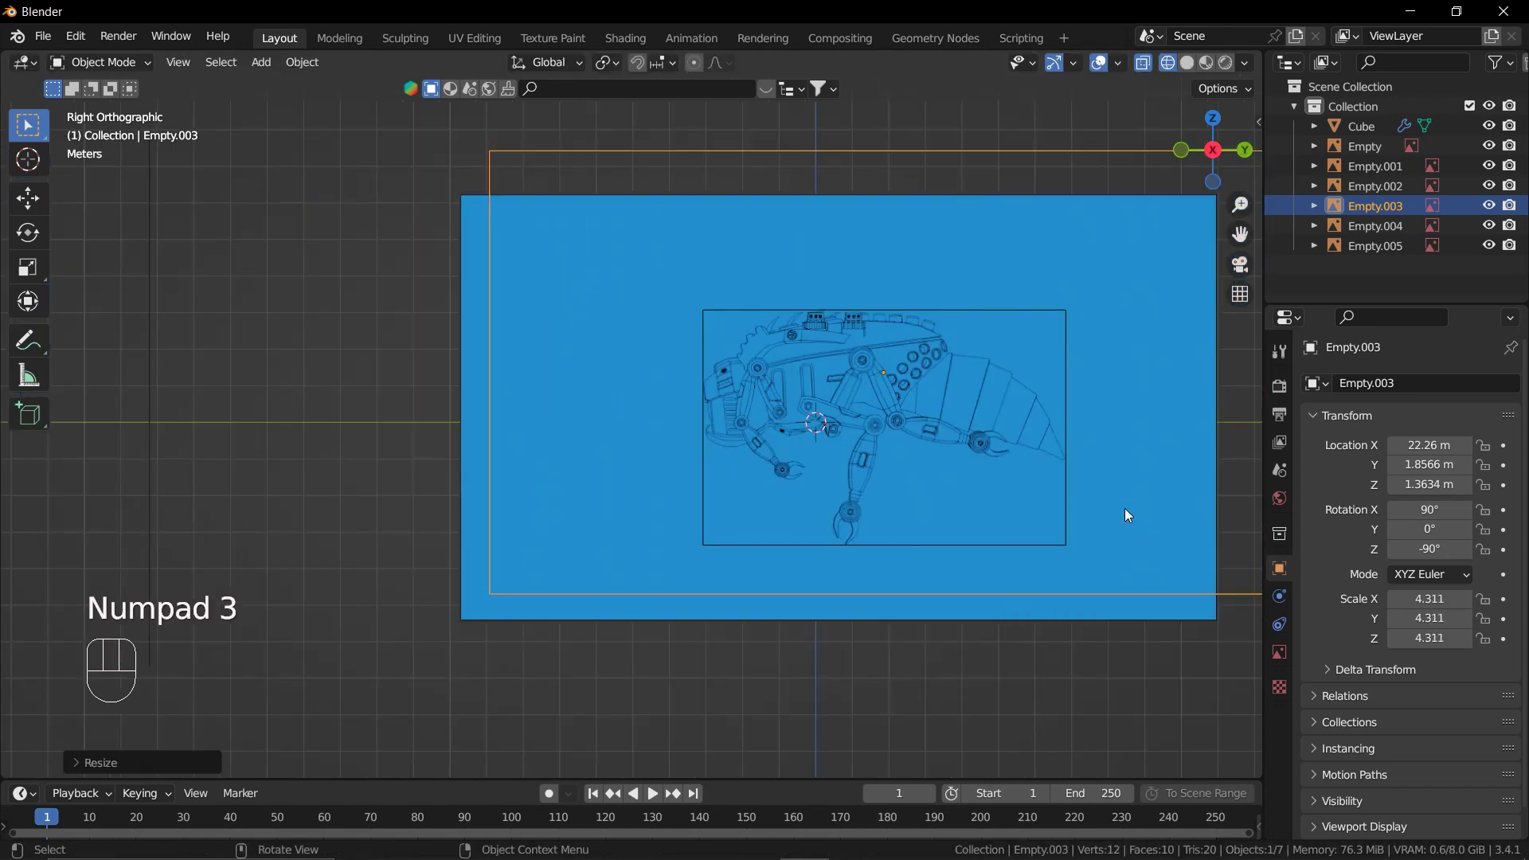
key("ctrl+KP_3")
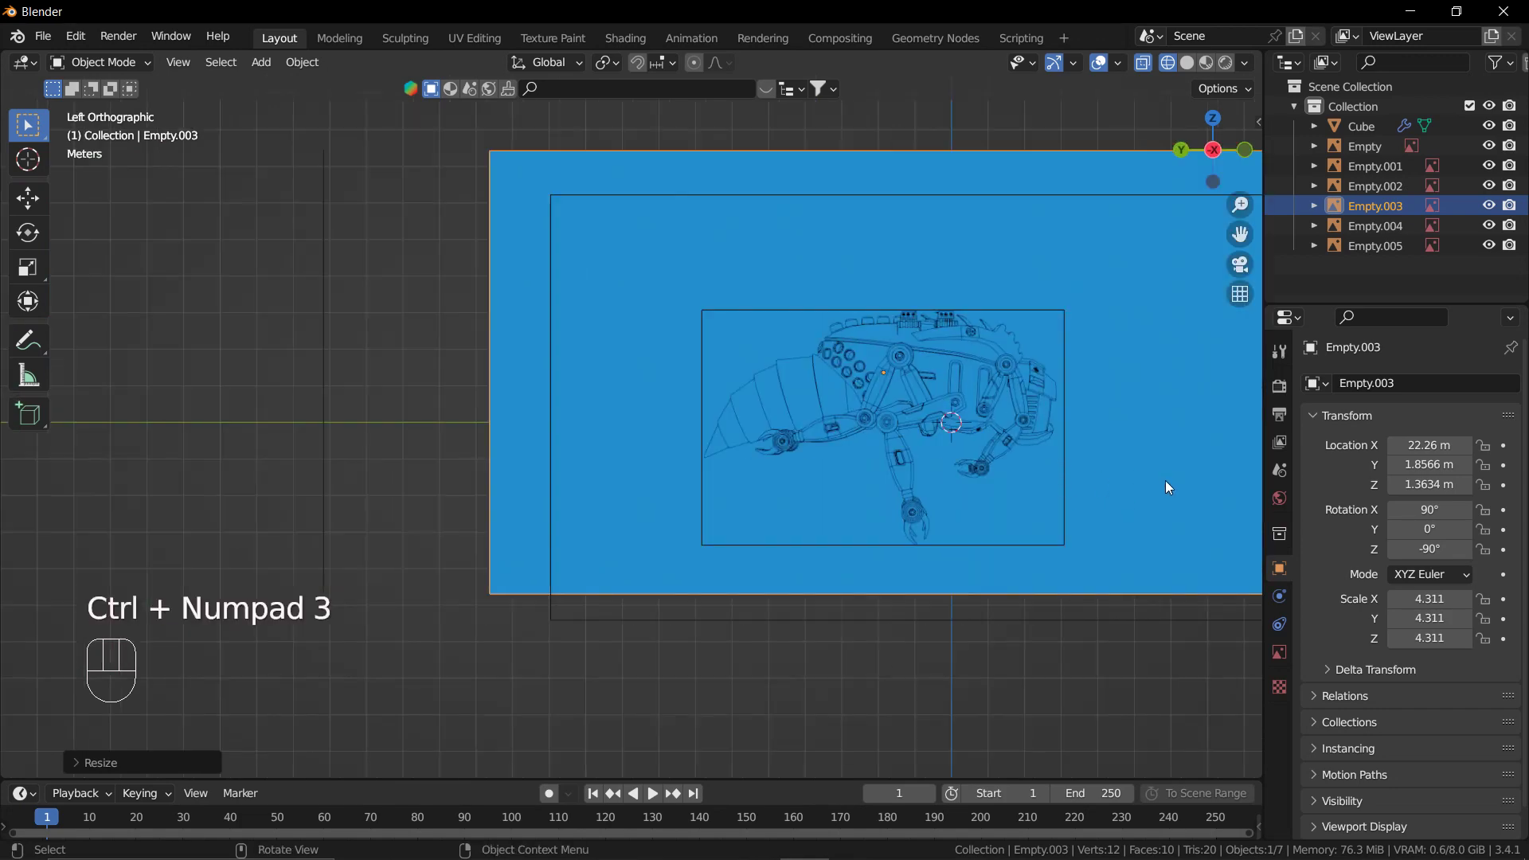
Orbit to see the blueprints in 3D and resize the side blueprint to match the other side.
scroll("down", 3)
scroll("down", 3)
left_click_drag(1159, 493, 1159, 512)
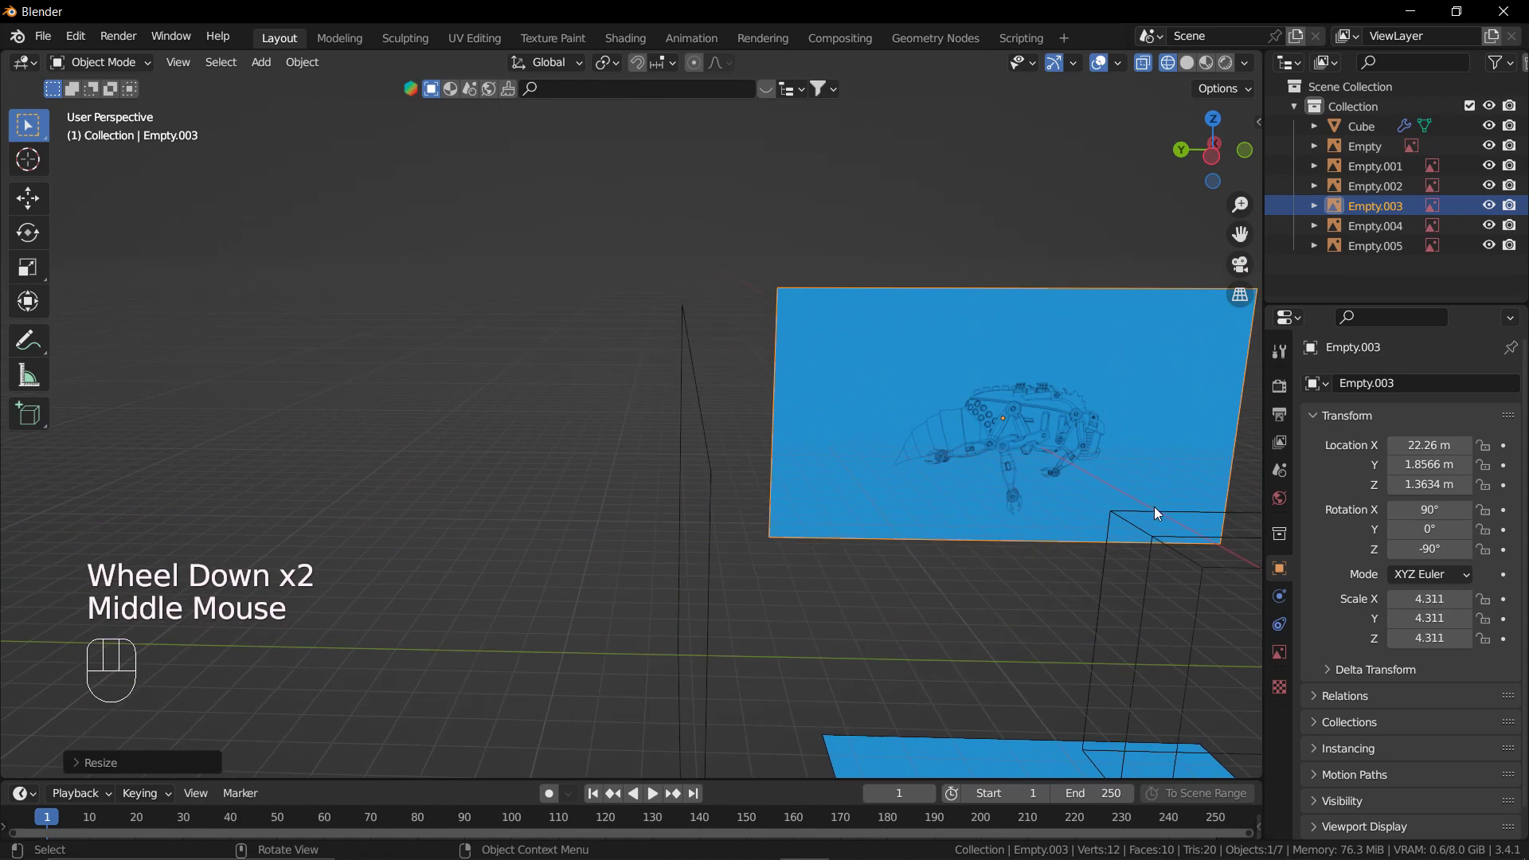
scroll("down", 3)
left_click_drag(1141, 511, 961, 474)
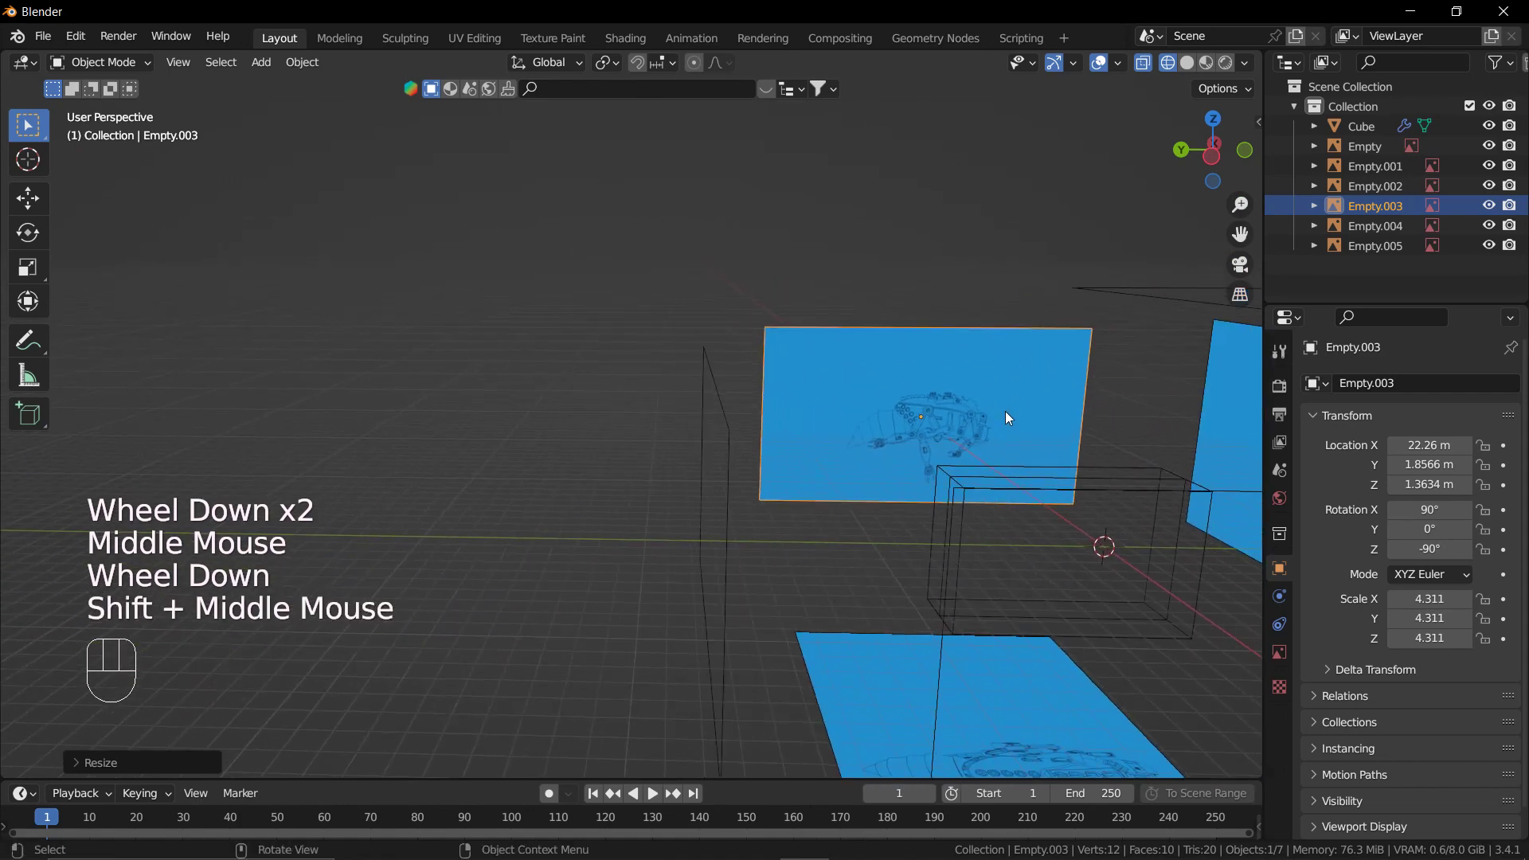
key("ctrl+KP_3")
scroll("up", 3)
left_click_drag(1121, 470, 943, 453)
key("s")
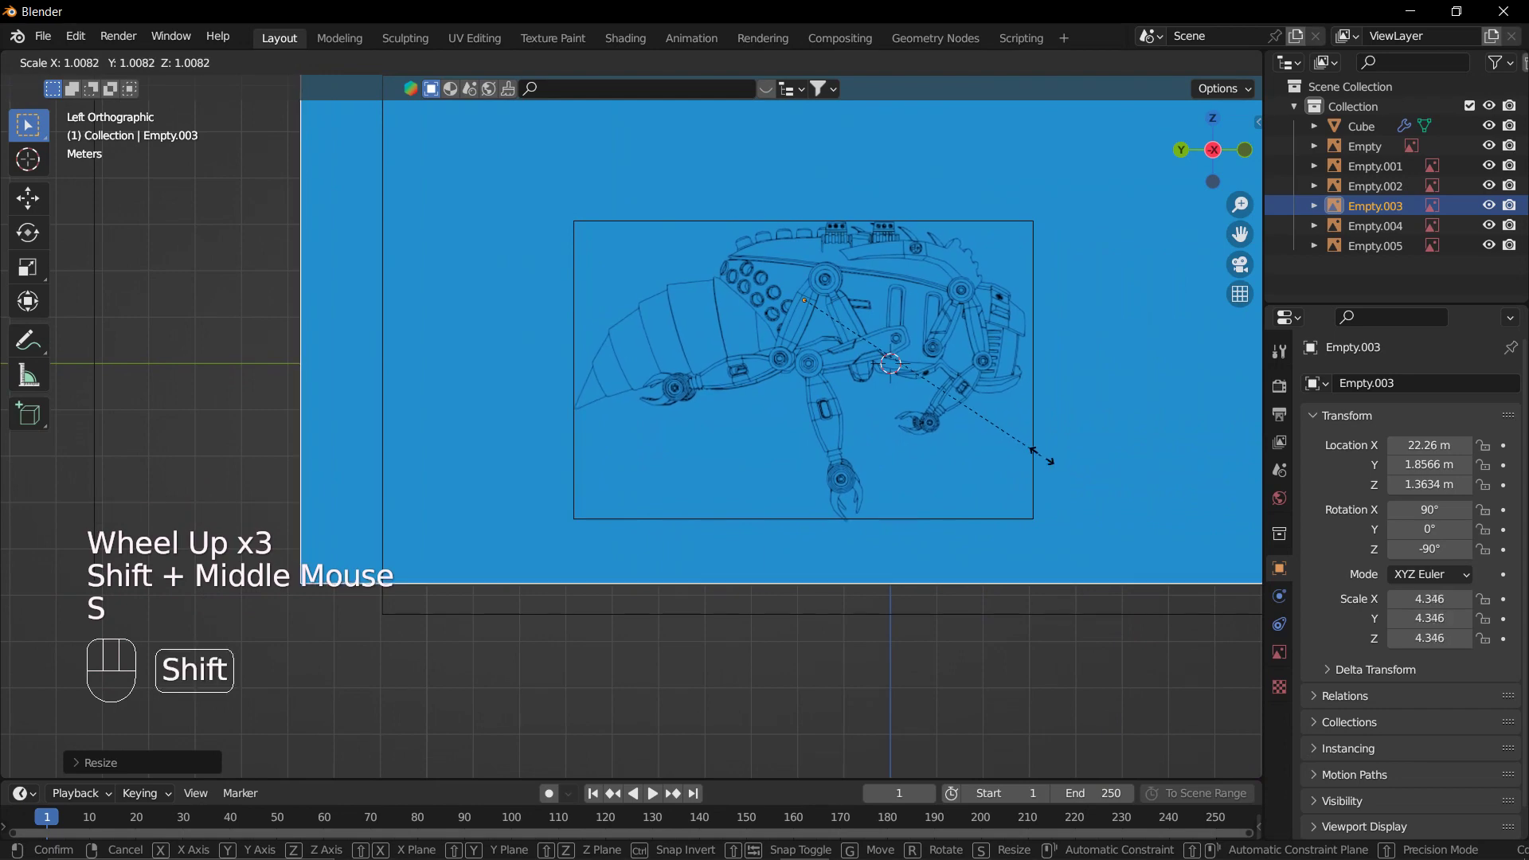
scroll("down", 3)
left_click(1101, 501)
Orbit around the blueprints to reach the left side blueprint.
middle_click(1070, 530)
key("x")
middle_click(1035, 546)
scroll("down", 3)
left_click_drag(985, 597, 861, 633)
scroll("down", 3)
left_click_drag(927, 644, 844, 634)
left_click_drag(831, 644, 754, 612)
Place 3.png opposite the other side view and set its image Side to Back.
left_click(754, 586)
scroll("up", 3)
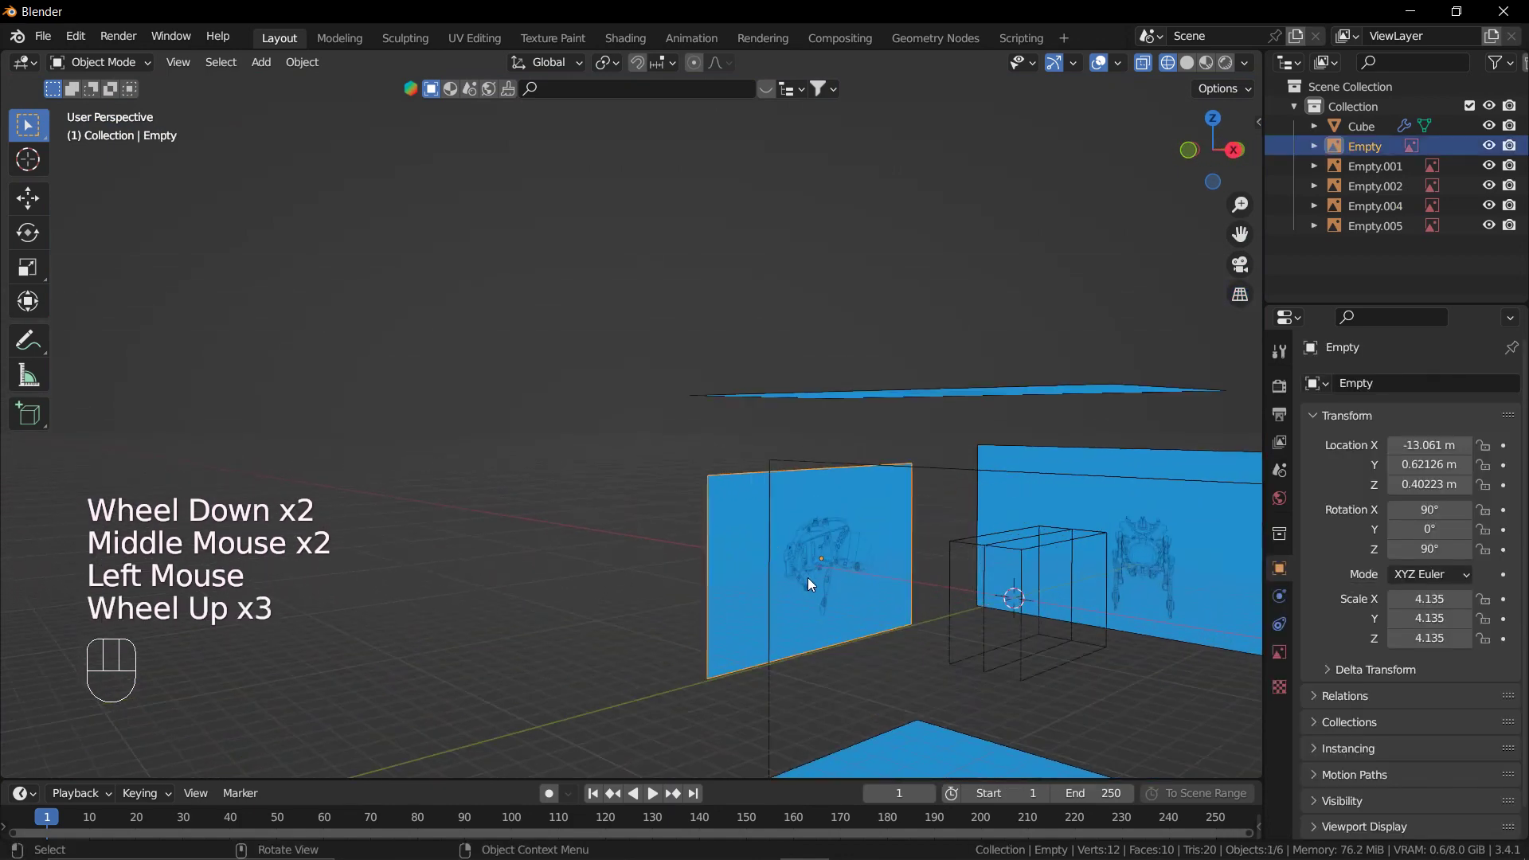
scroll("up", 3)
key("shift+d")
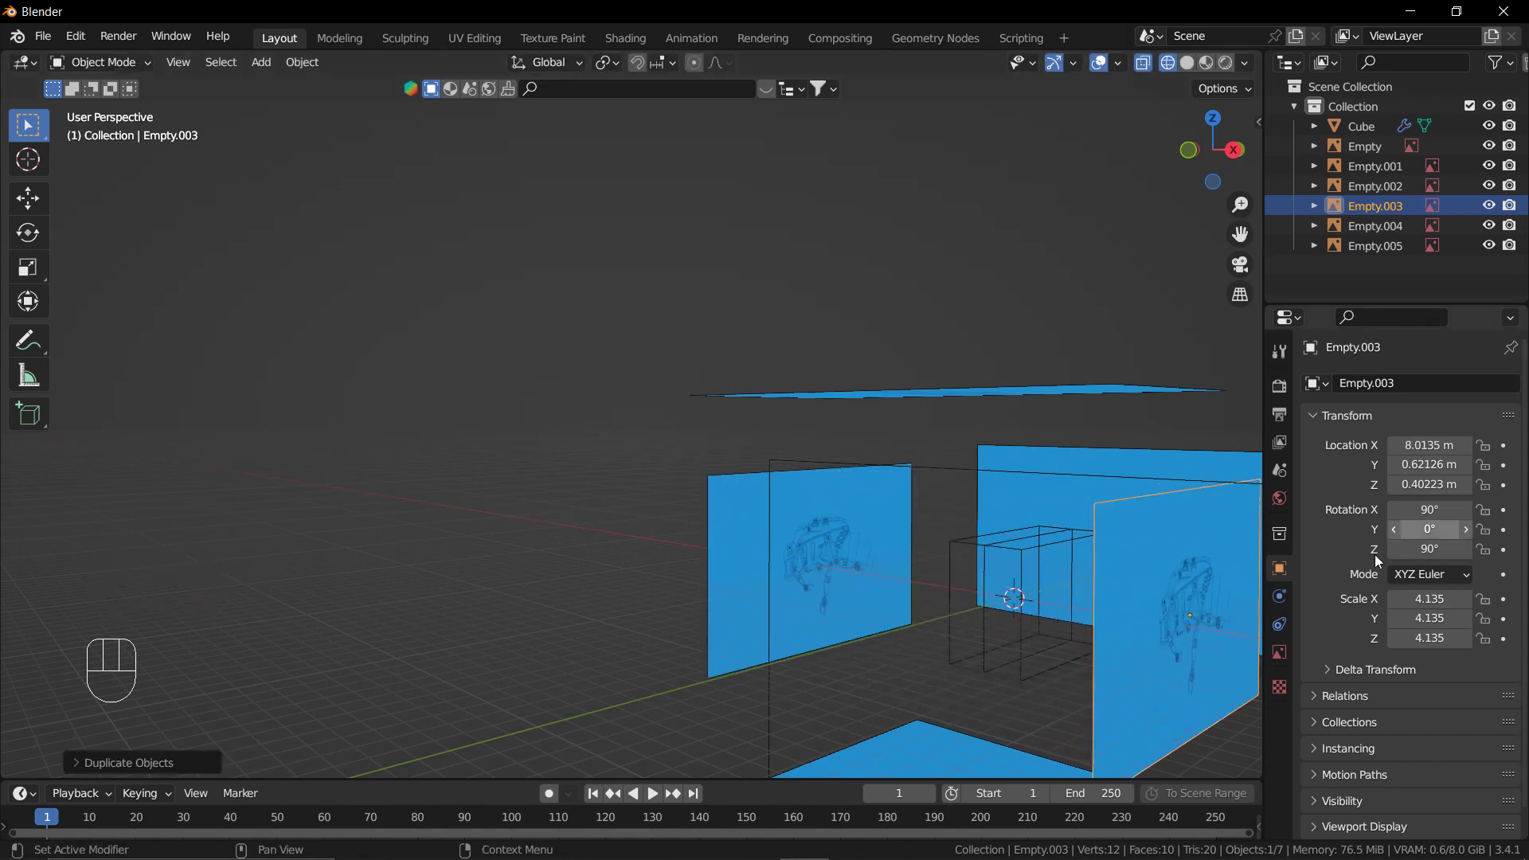
left_click(1290, 653)
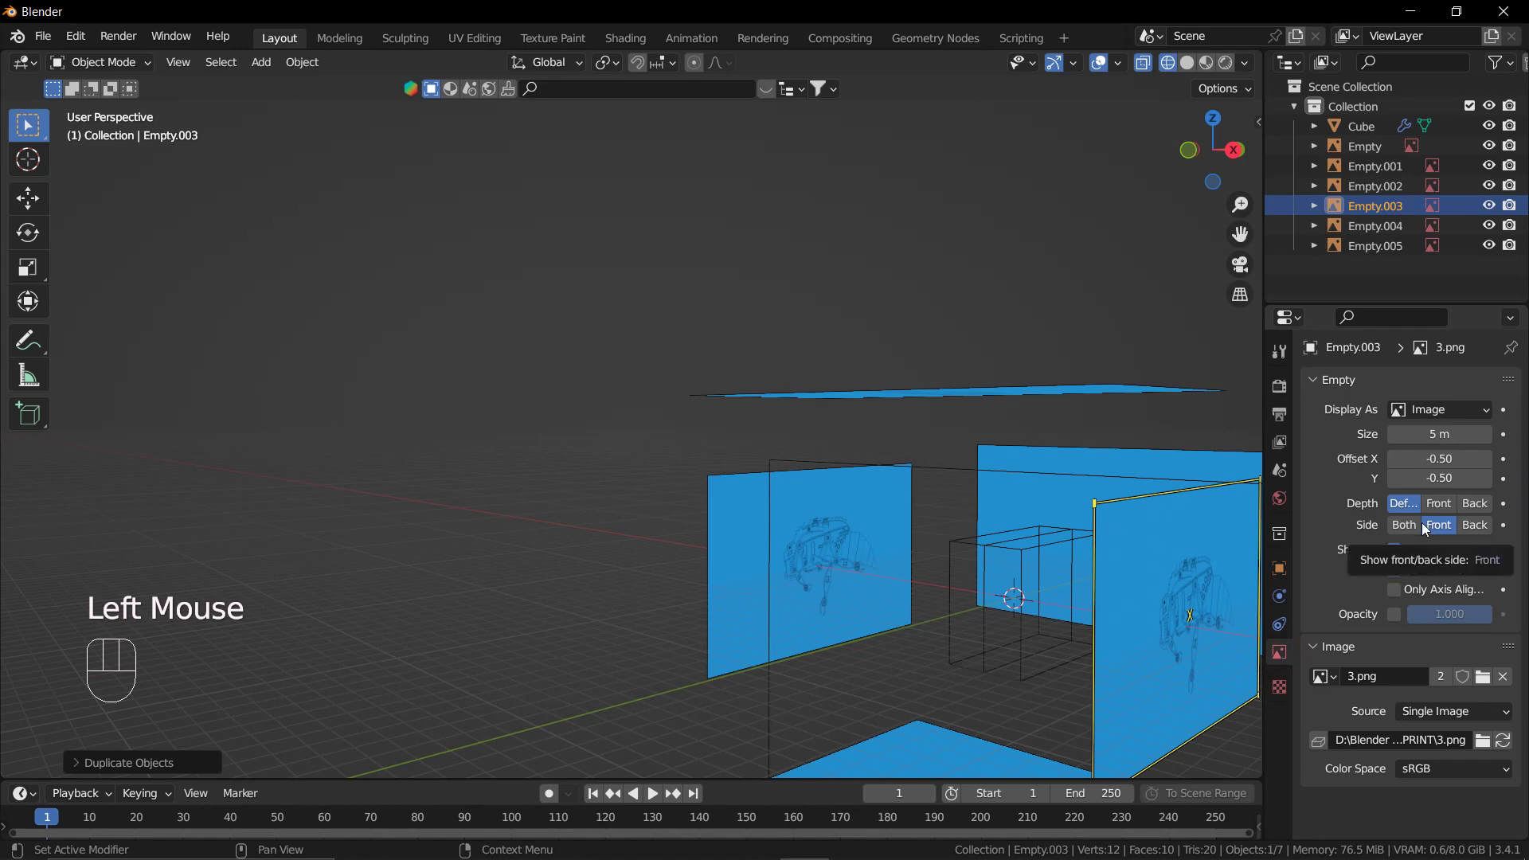
left_click(1474, 532)
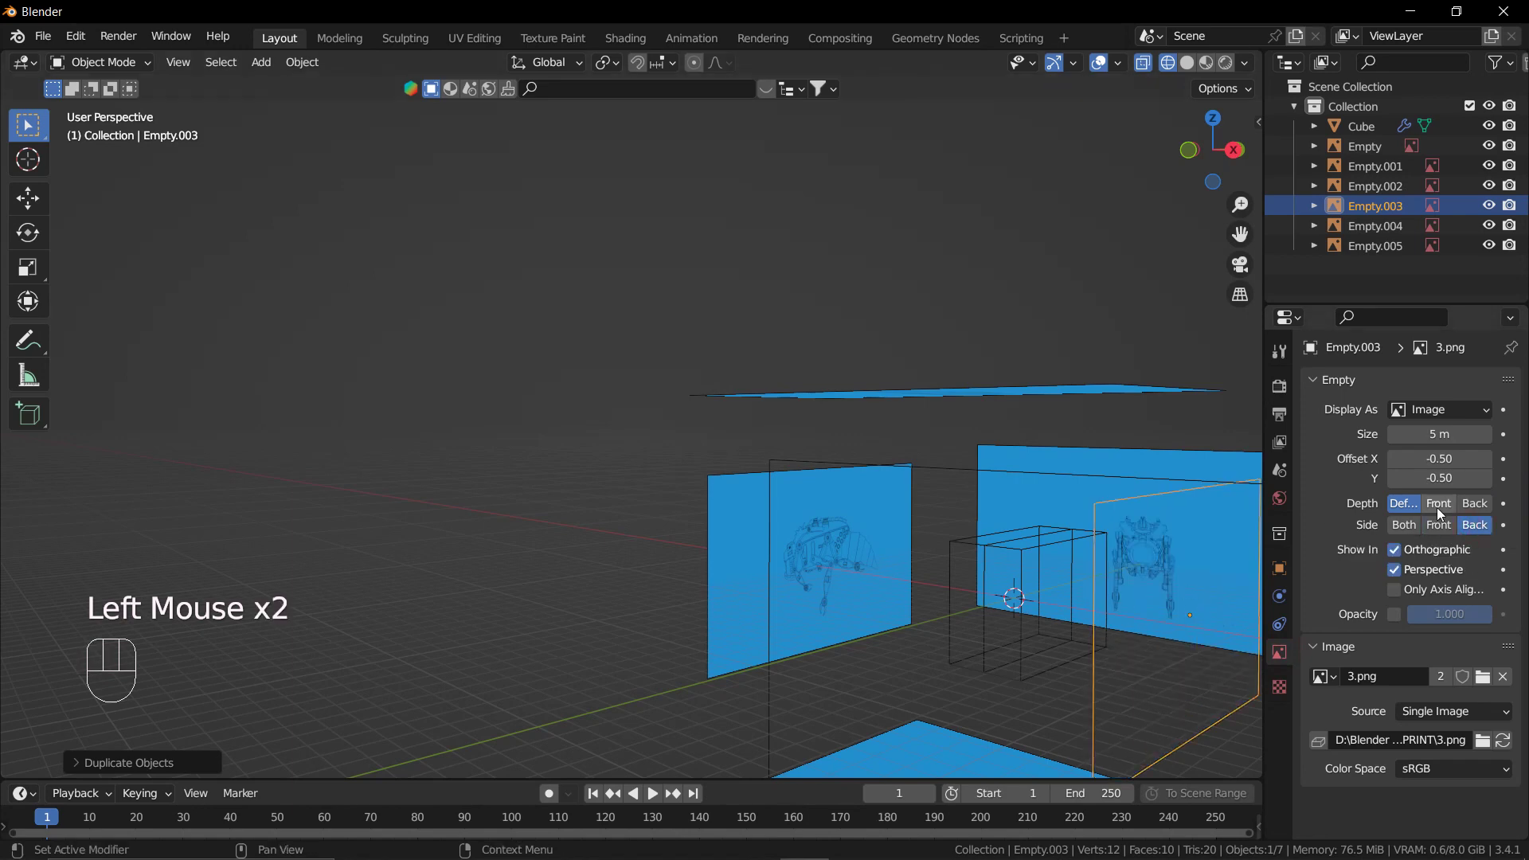
Check the back-only blueprint from several angles, ending in the side view.
scroll("down", 3)
left_click_drag(1114, 612, 1190, 630)
key("KP_3")
scroll("up", 3)
key("KP_3")
scroll("down", 3)
left_click_drag(1097, 558, 1147, 624)
scroll("down", 3)
left_click_drag(1050, 618, 850, 530)
left_click_drag(861, 569, 1015, 493)
scroll("up", 3)
left_click_drag(951, 484, 894, 485)
left_click_drag(882, 501, 827, 512)
middle_click(751, 578)
key("KP_3")
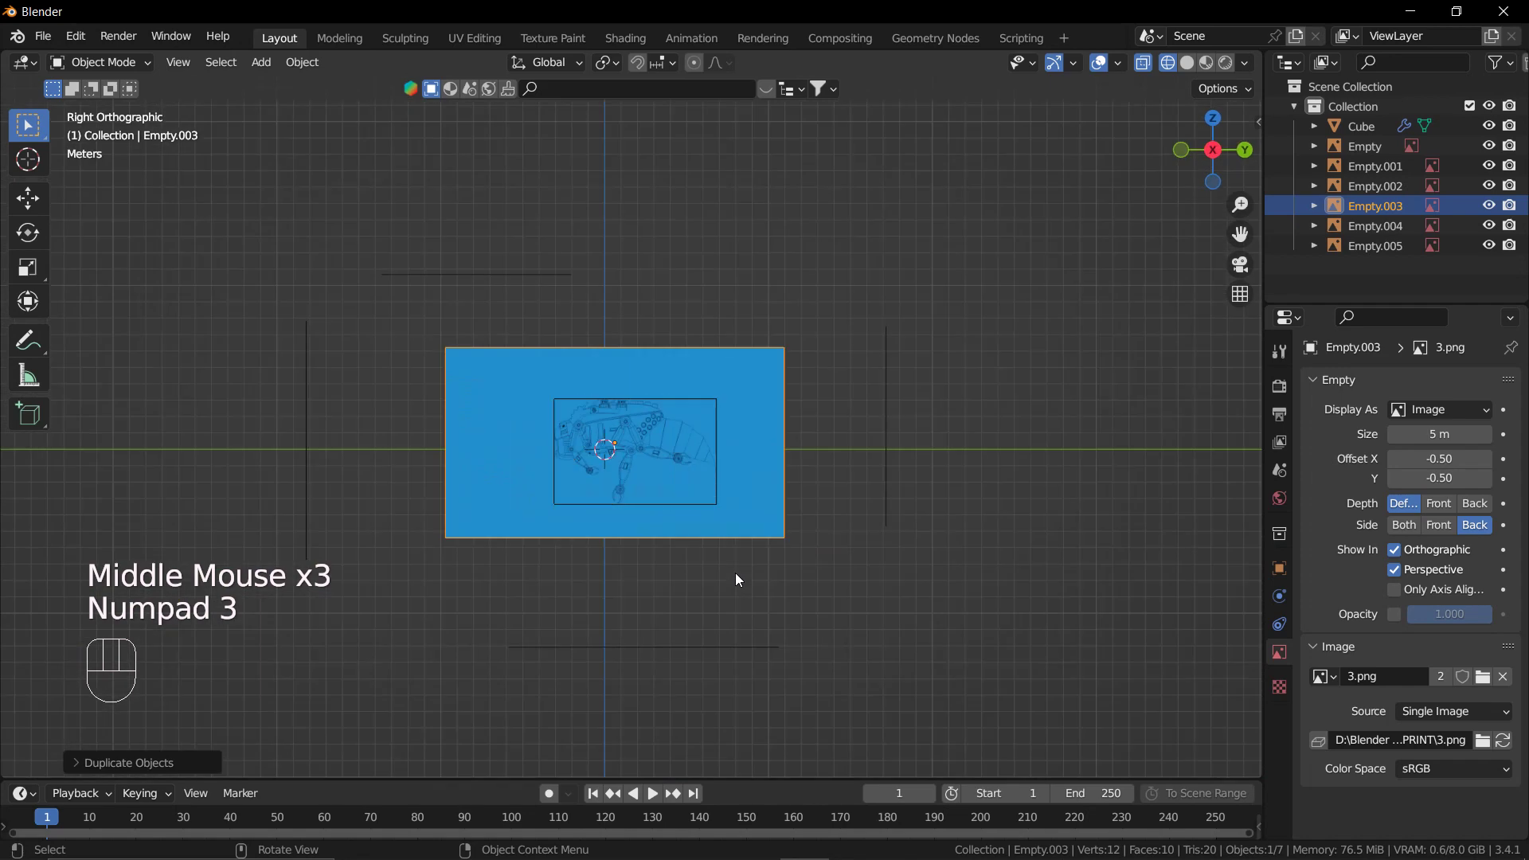
Switch to front orthographic view and scale the 1.png blueprint (Empty.004) down to the cube size.
key("KP_1")
scroll("up", 3)
left_click_drag(483, 460, 530, 461)
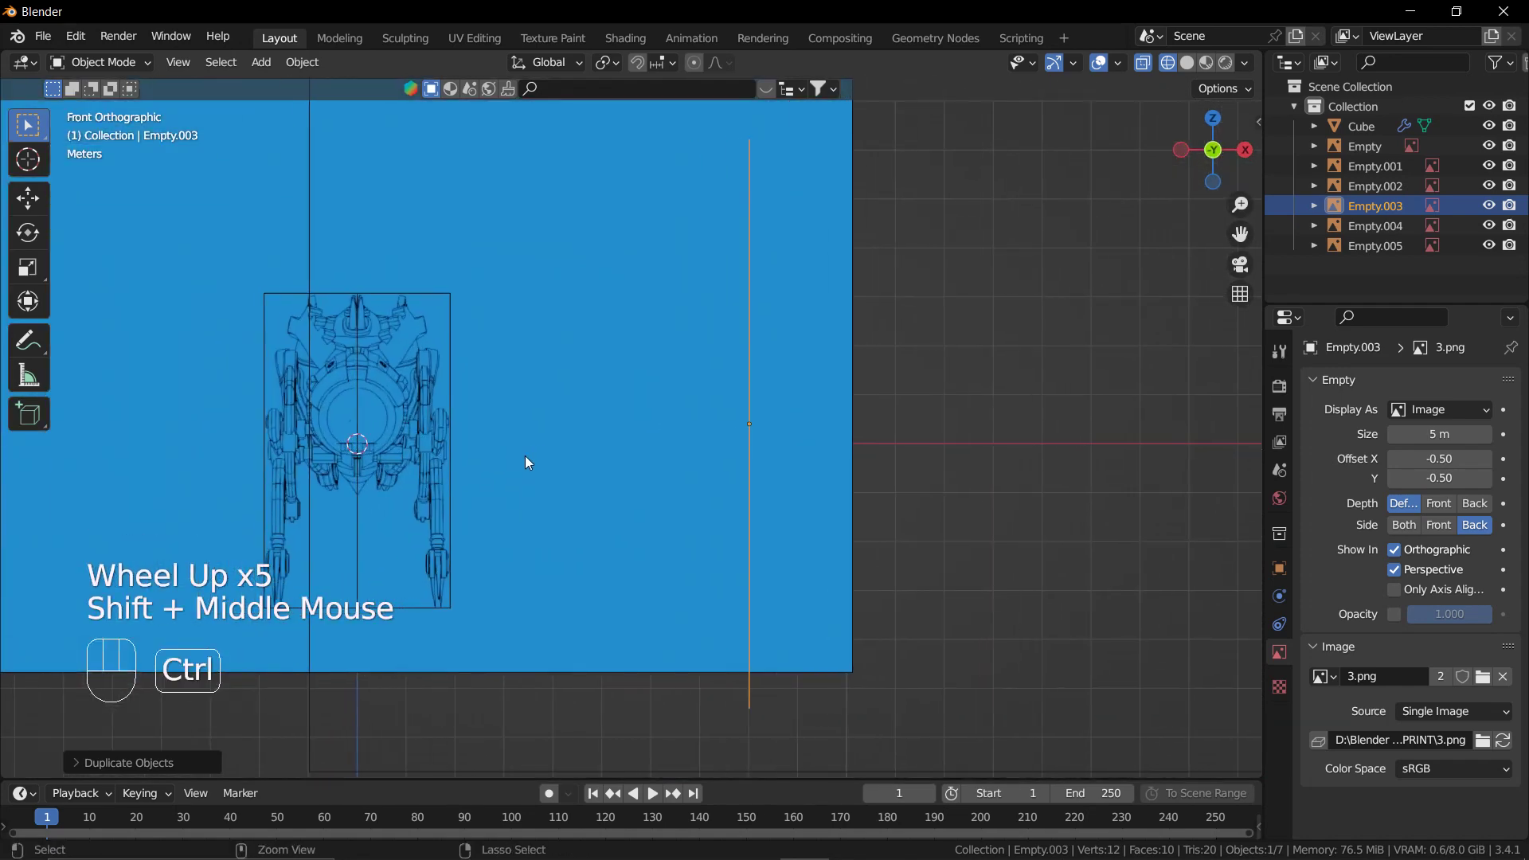
key("ctrl+KP_1")
scroll("down", 3)
left_click(529, 448)
key("g")
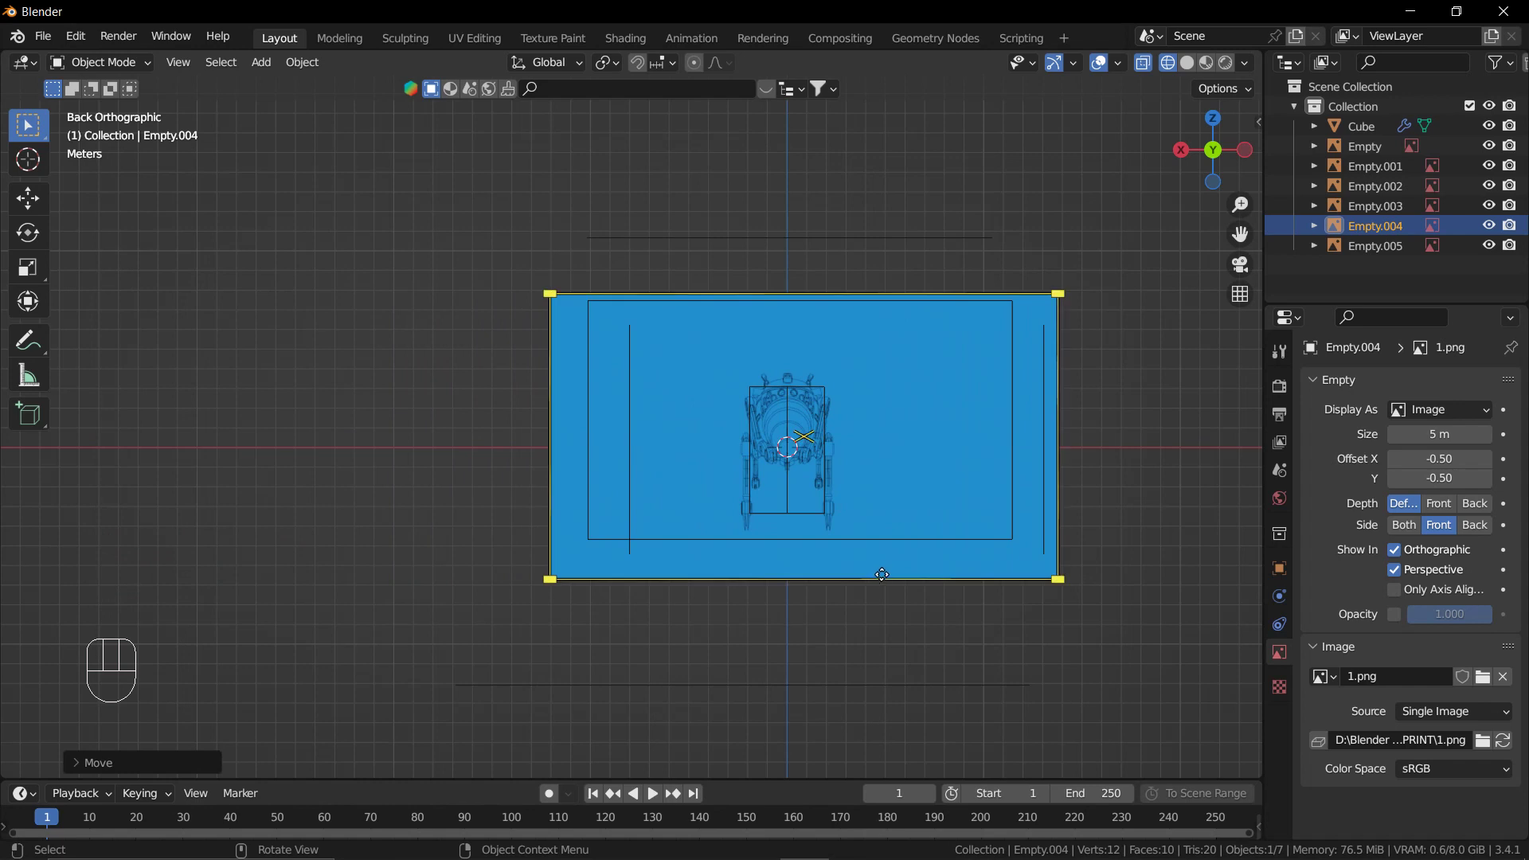
key("s")
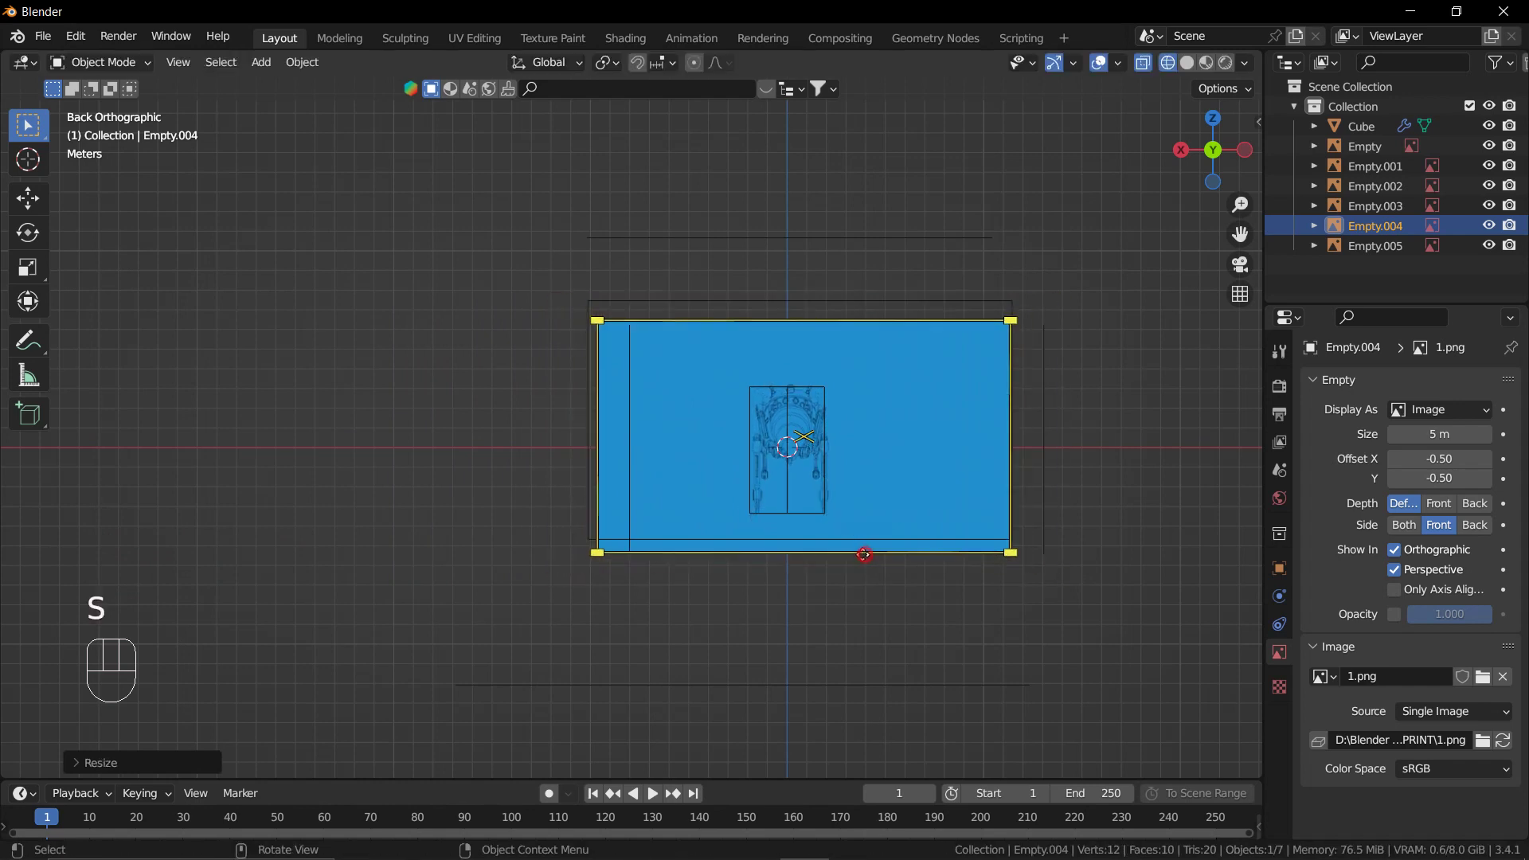
scroll("up", 3)
Nudge and rescale the 1.png blueprint until the bee front view matches the cube wireframe.
key("s")
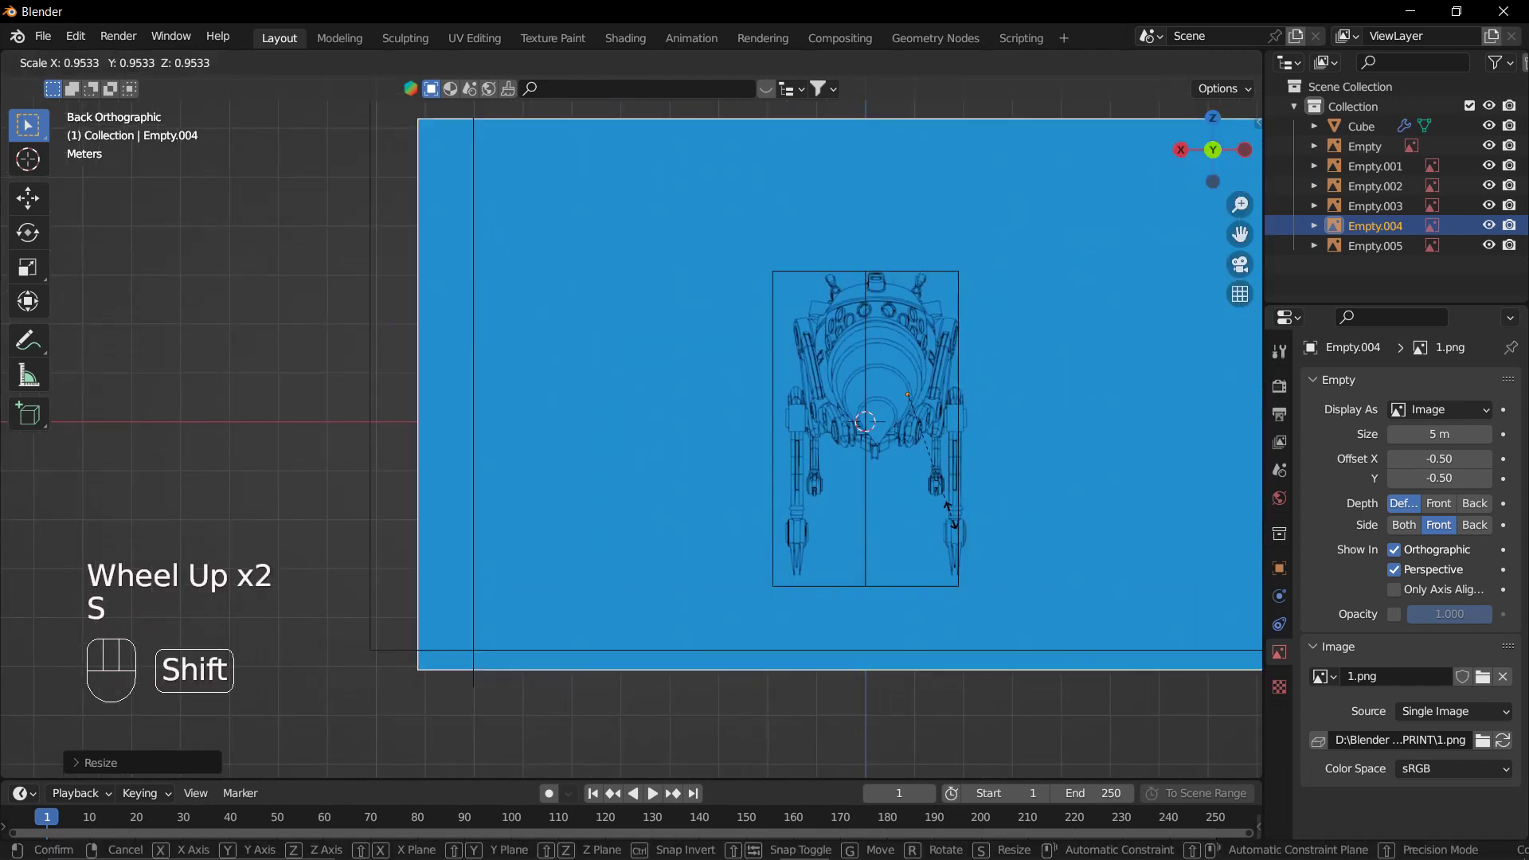
key("g")
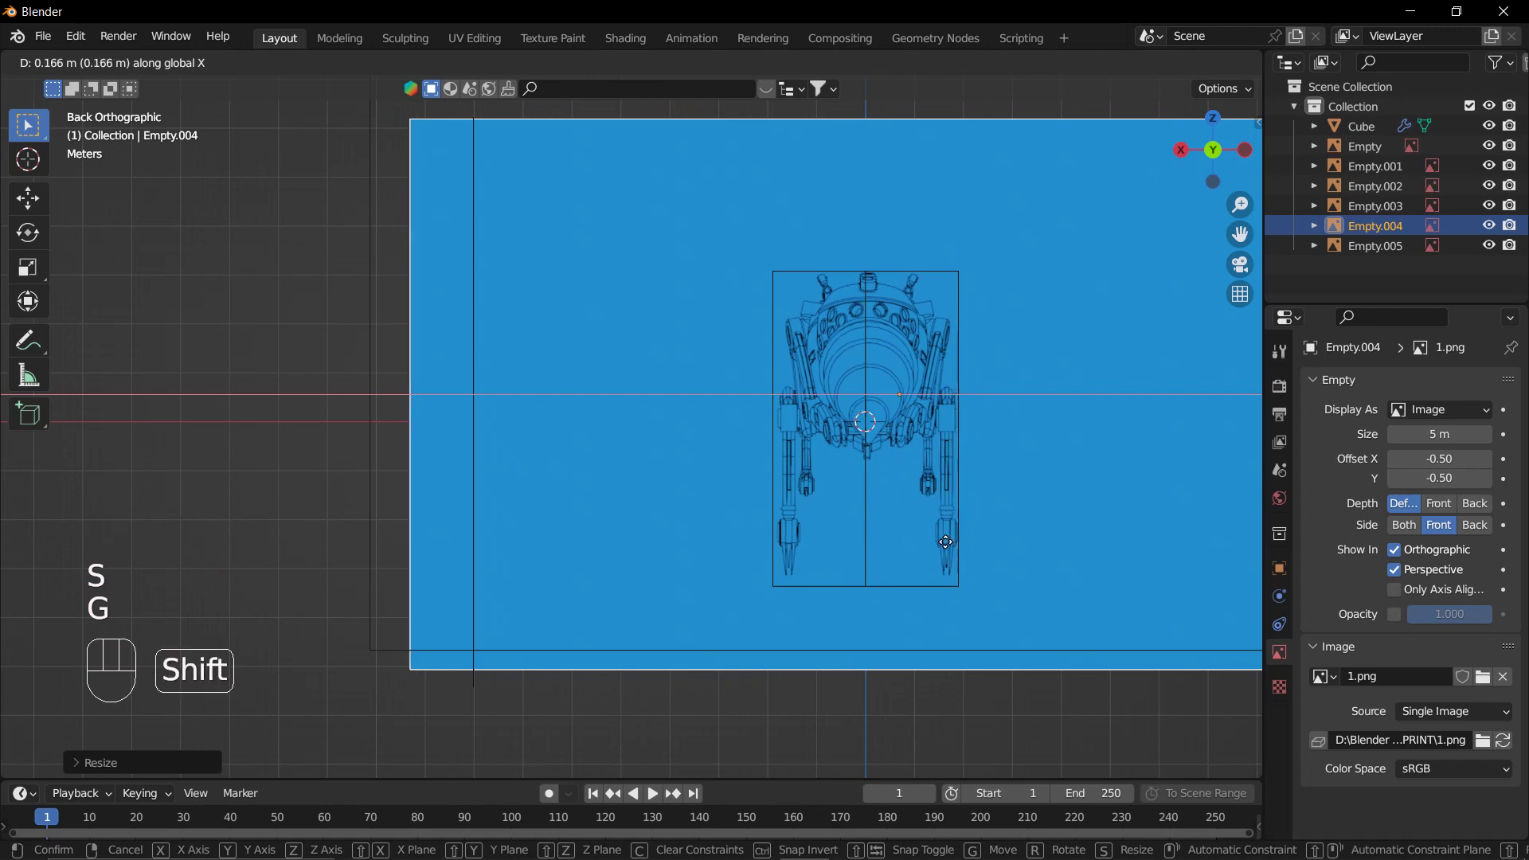
key("s")
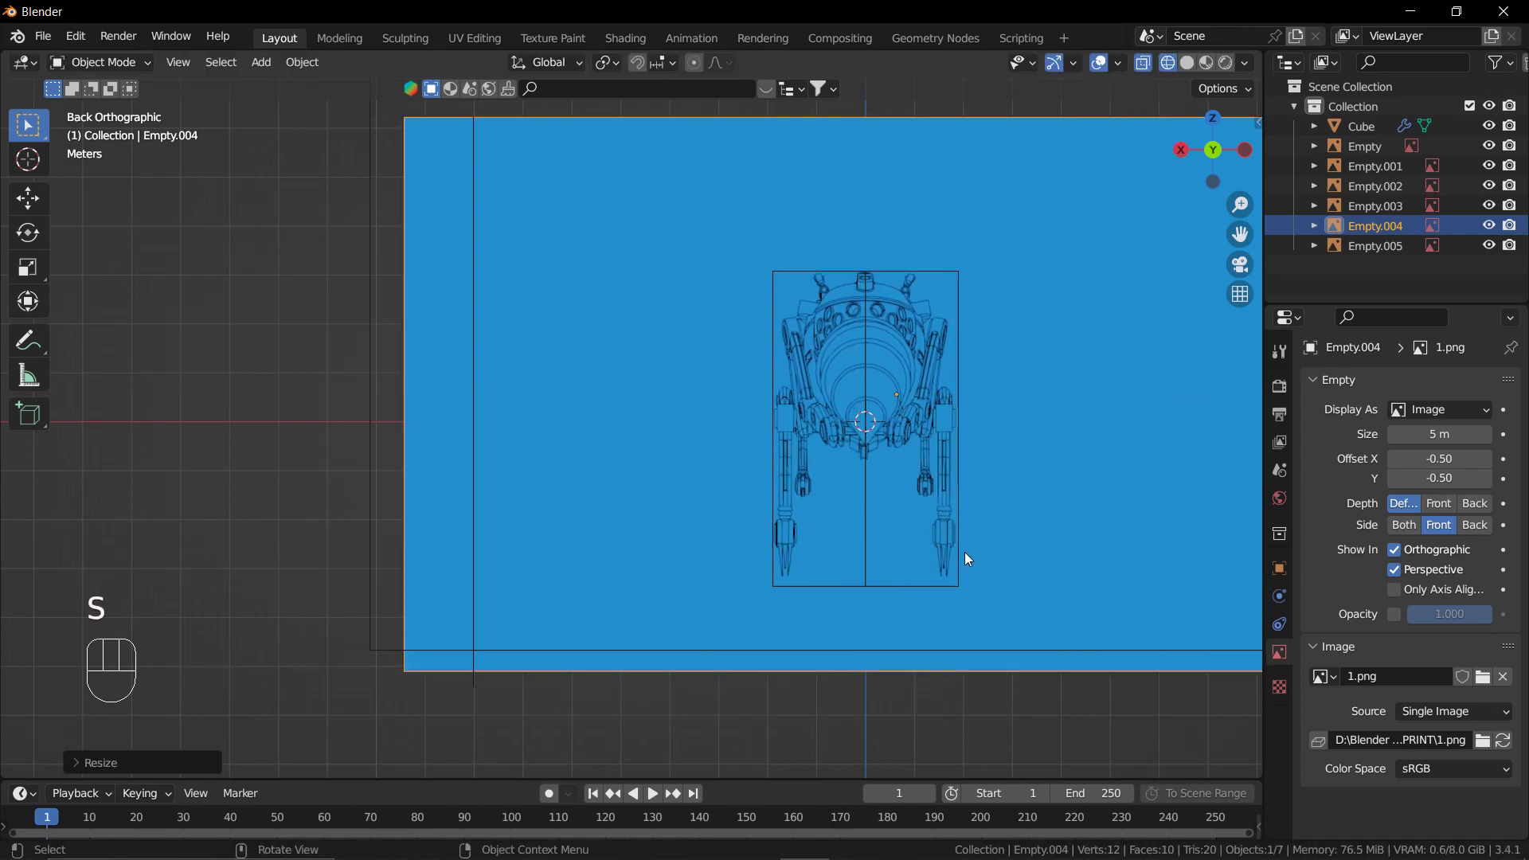
key("g")
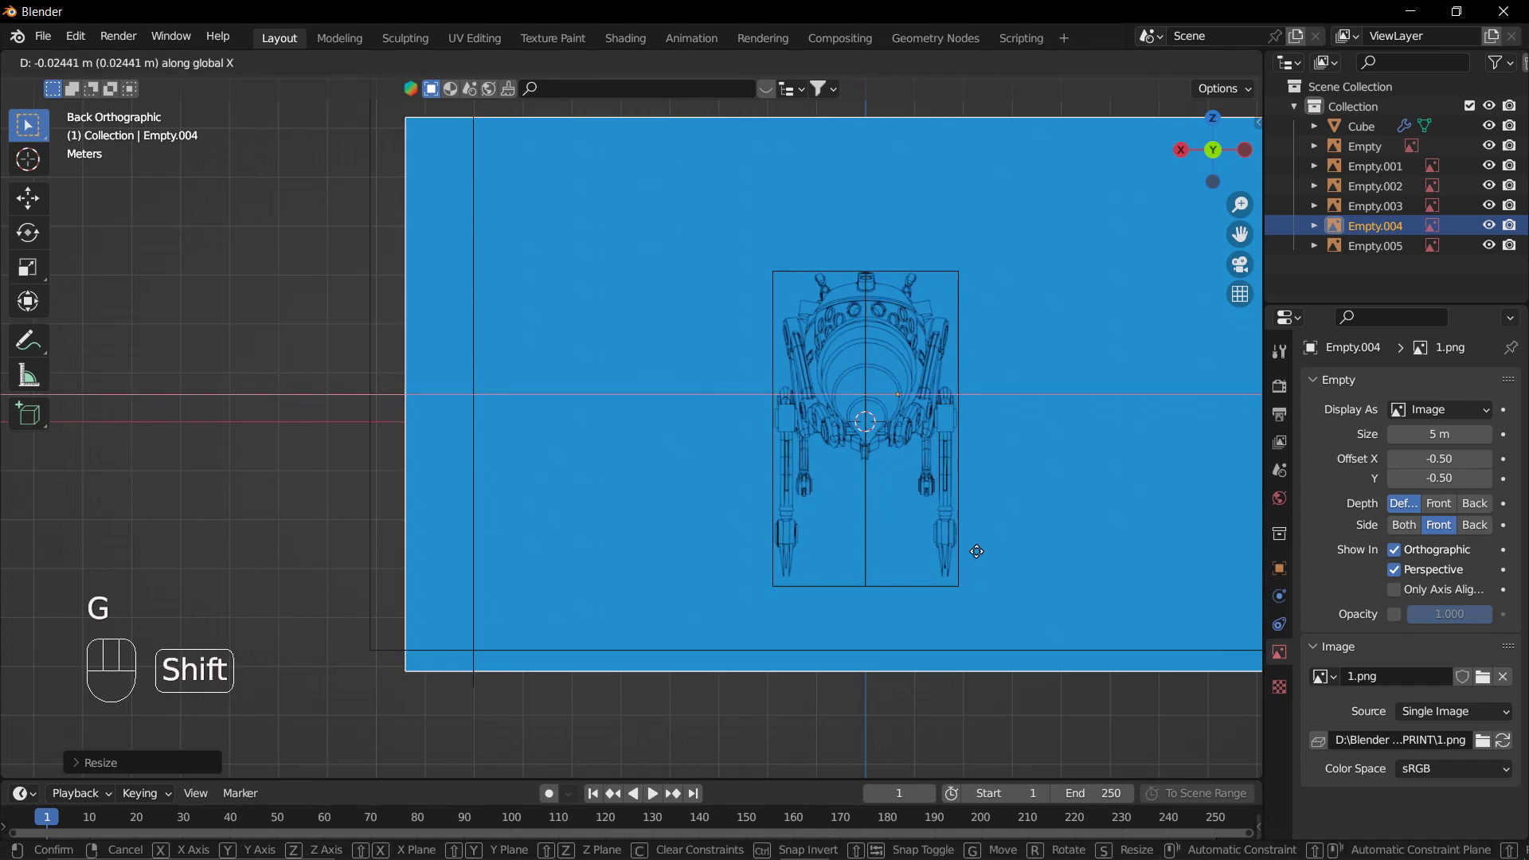
key("s")
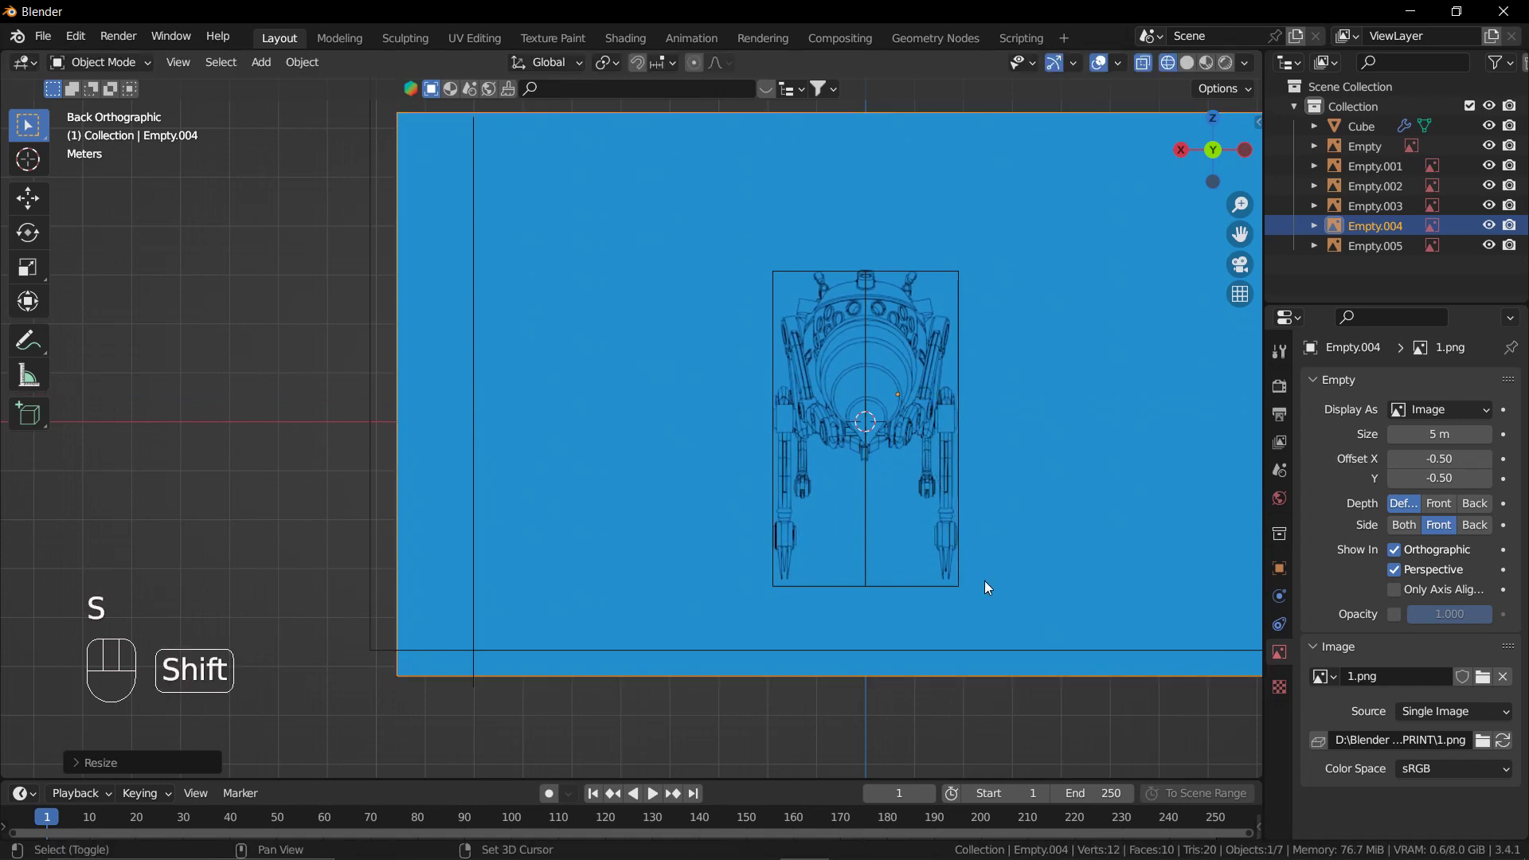
key("g")
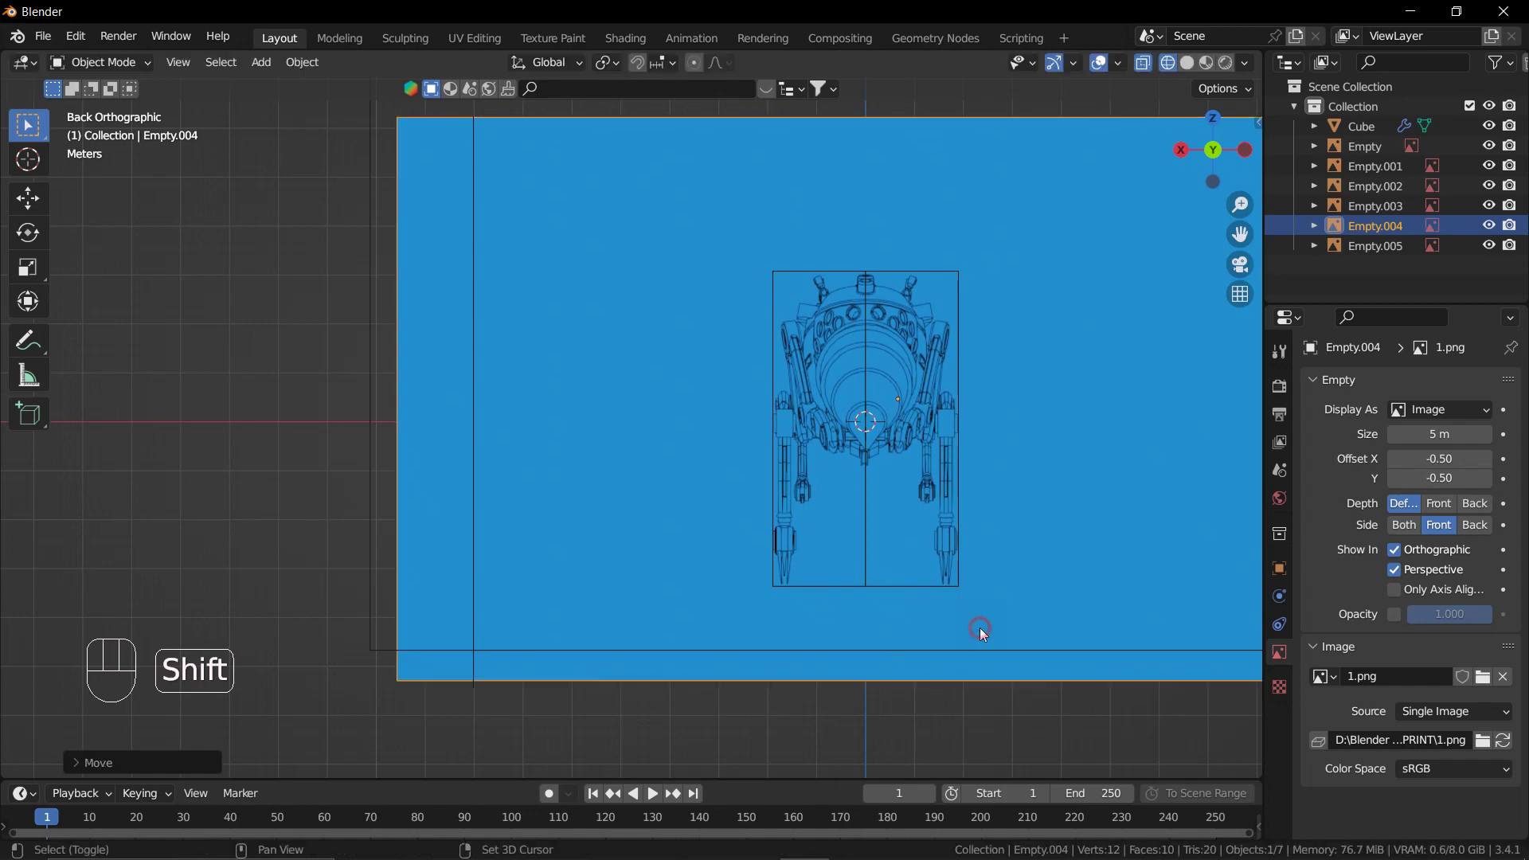
scroll("down", 3)
key("KP_7")
Select the top-view 7.png blueprint (Empty.002) and roughly scale and move it over the cube.
scroll("down", 3)
left_click_drag(936, 411, 931, 495)
left_click(1048, 253)
scroll("up", 3)
left_click_drag(891, 307, 871, 446)
key("s")
key("g")
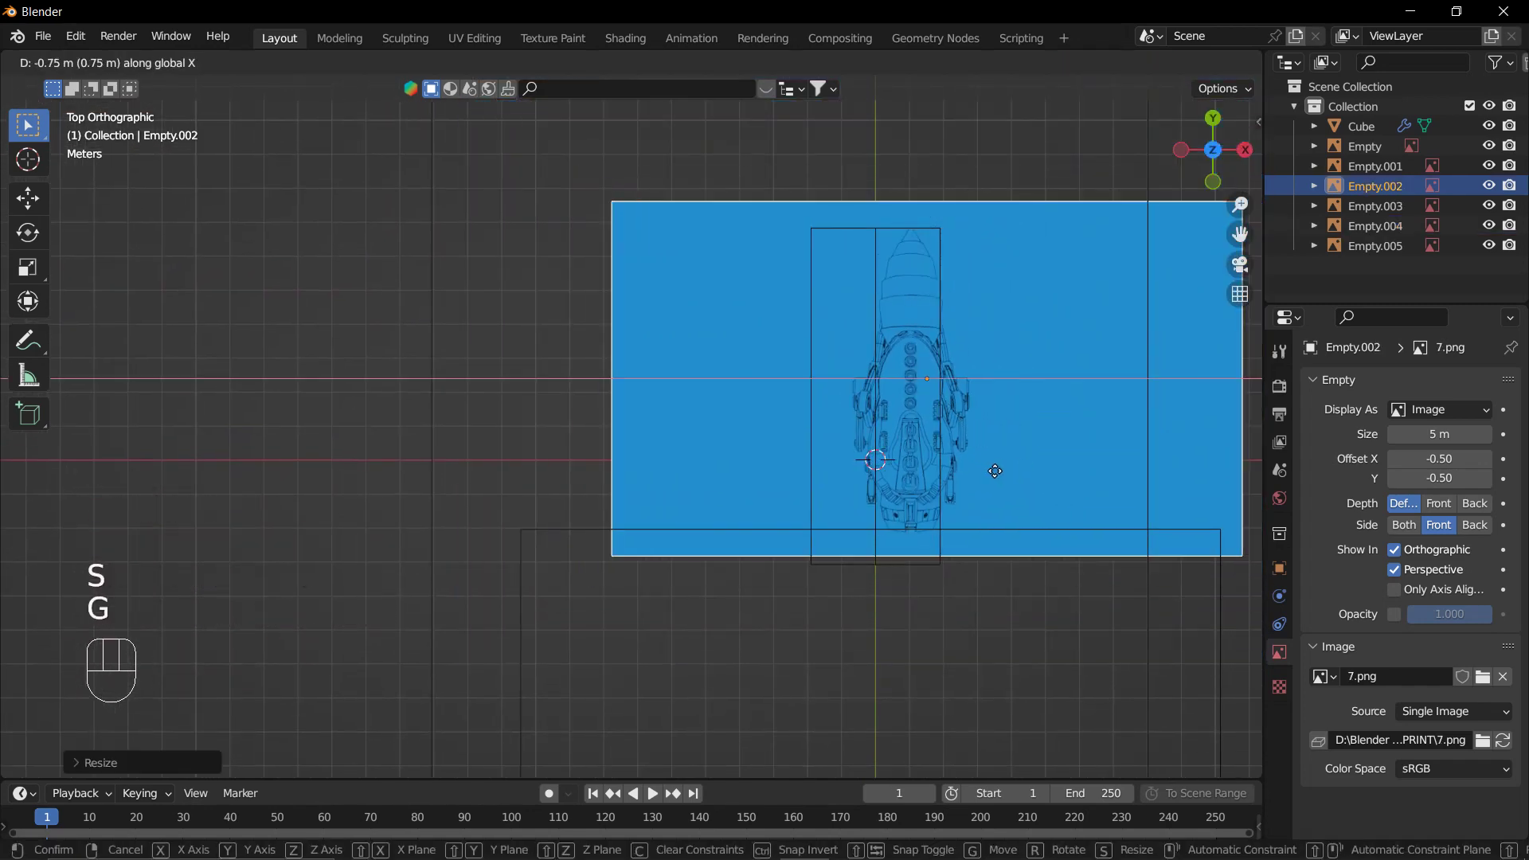
key("s")
key("g")
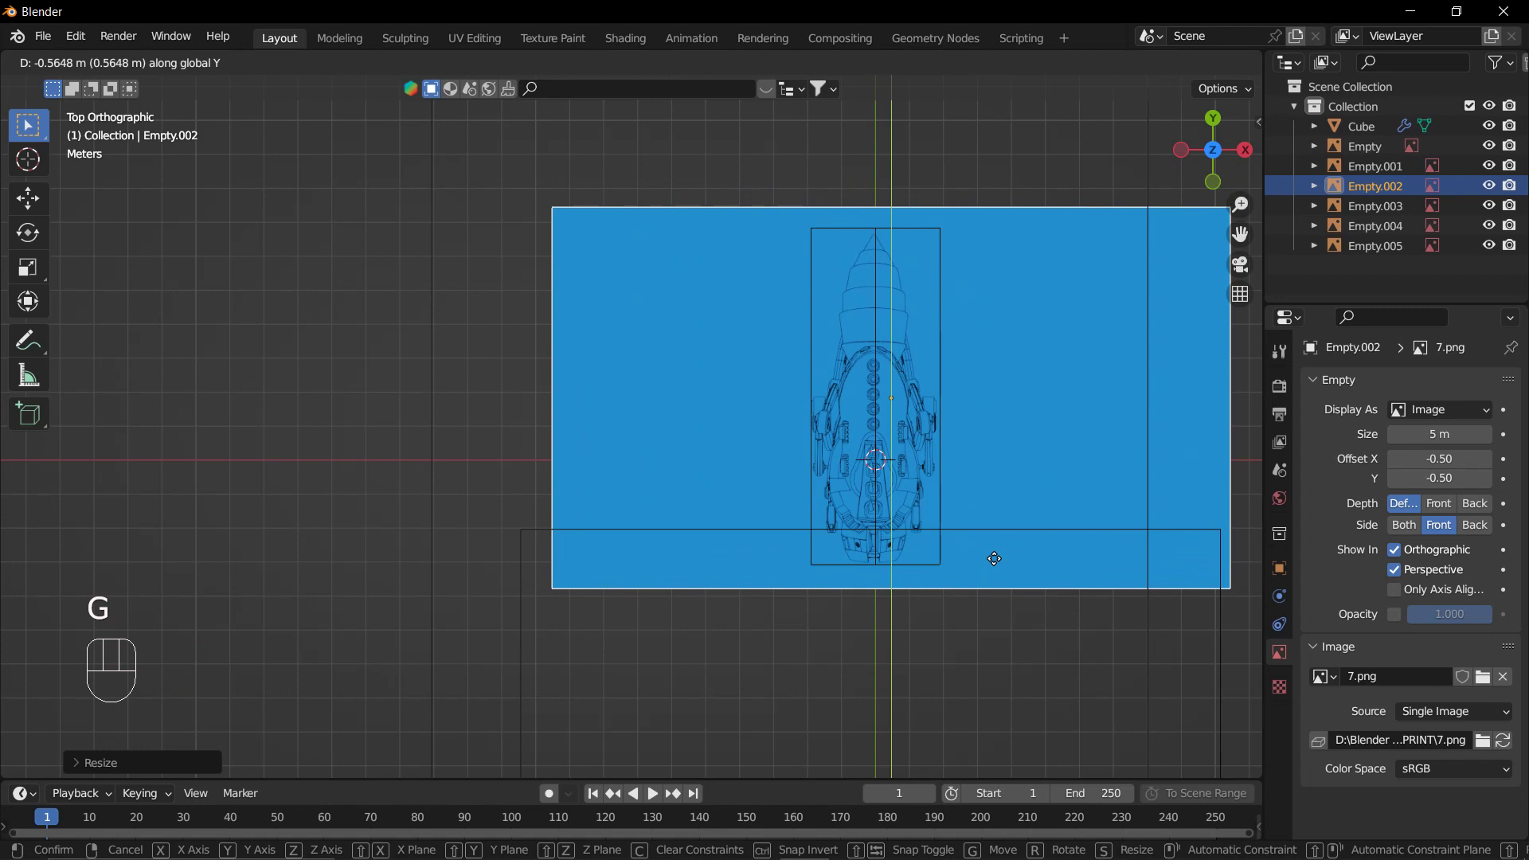
Fine-tune 7.png so the bee top view fits inside the cube outline, checking from above.
scroll("up", 3)
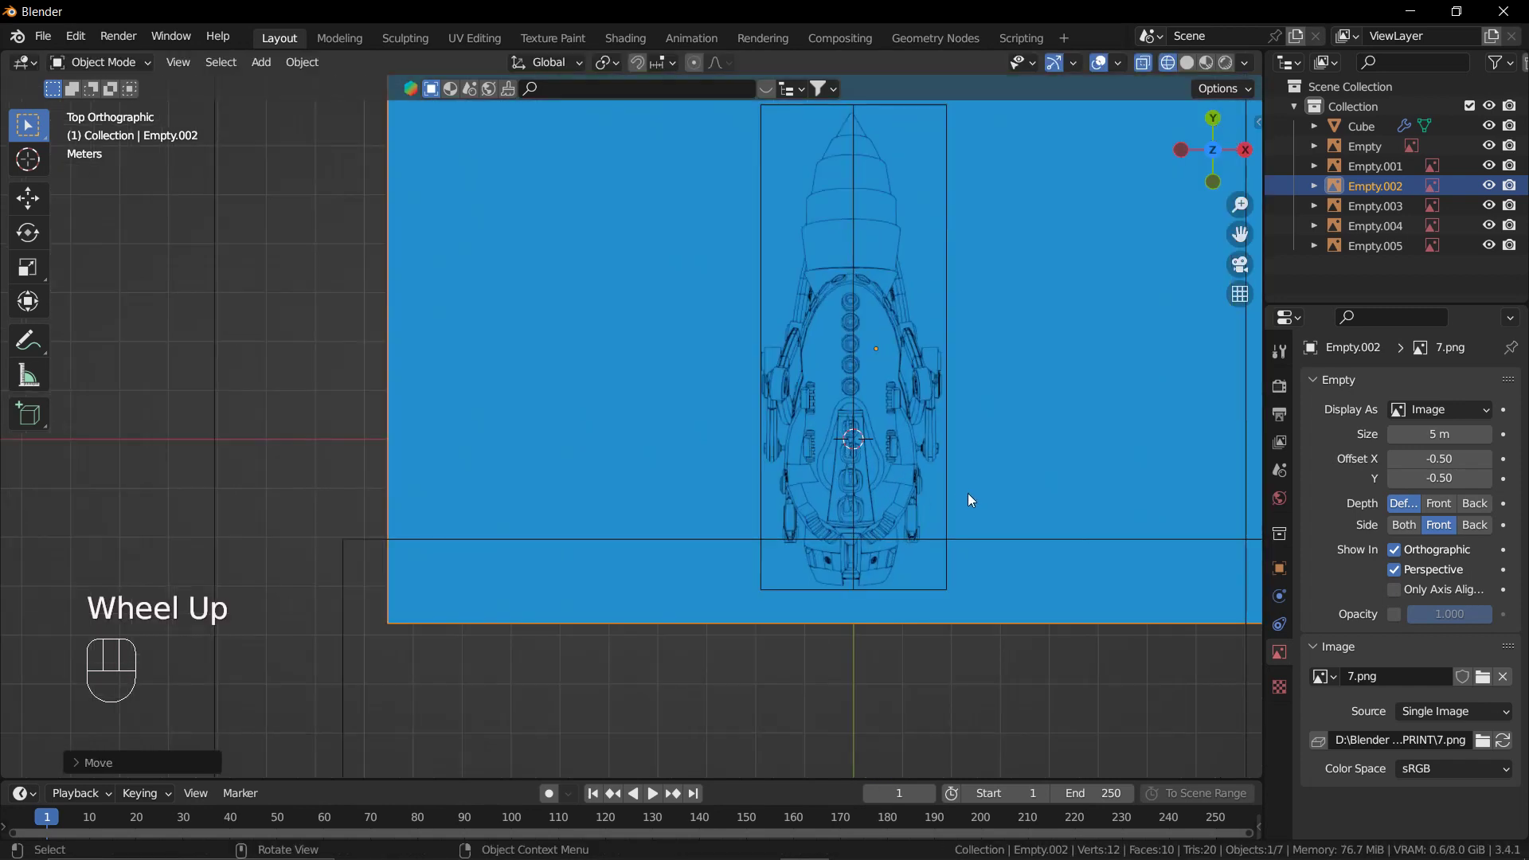
key("s")
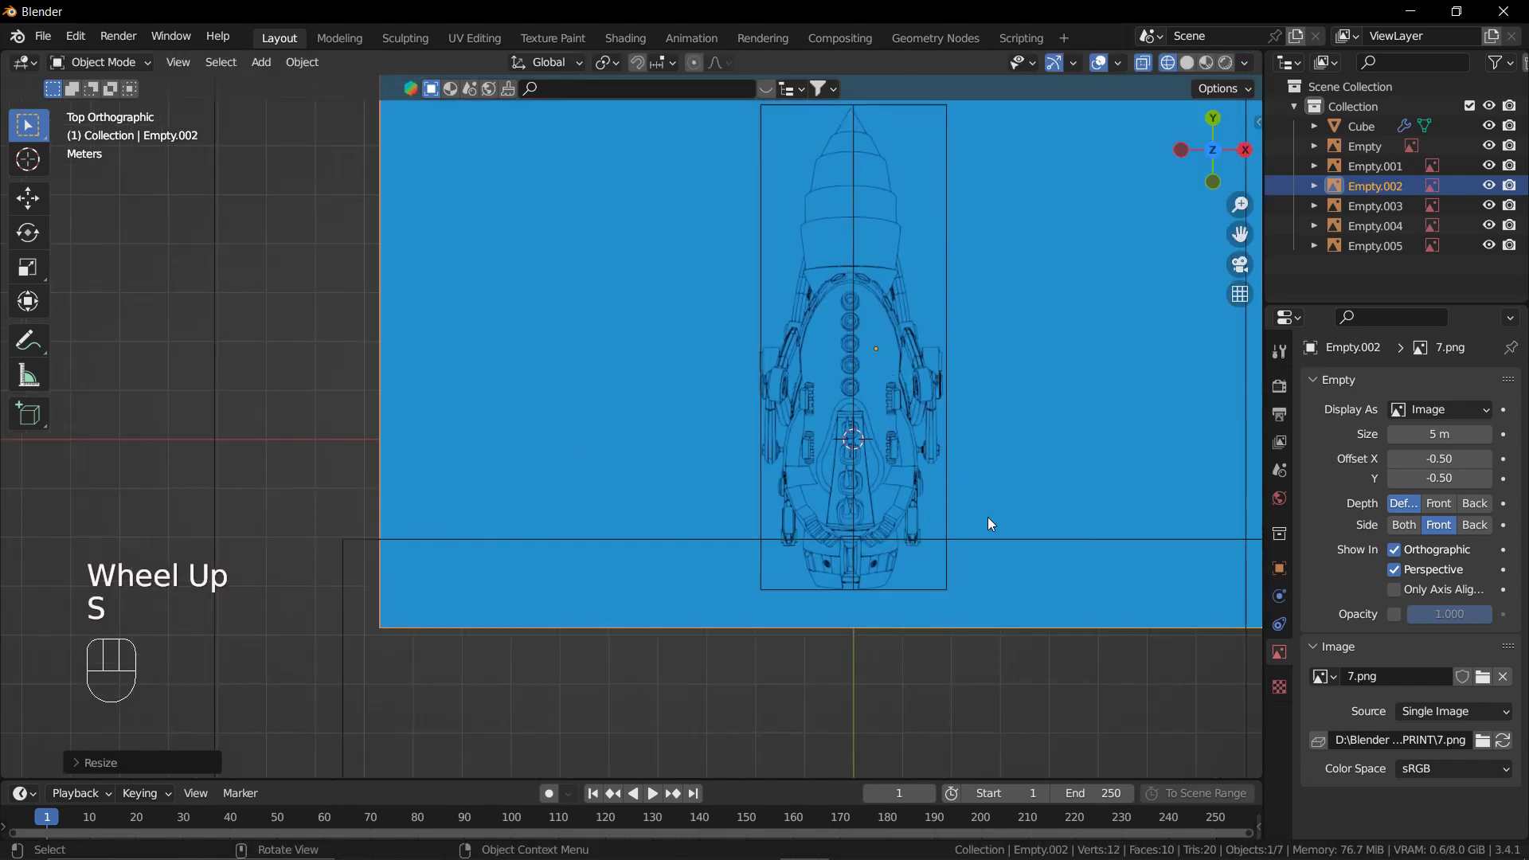
key("g")
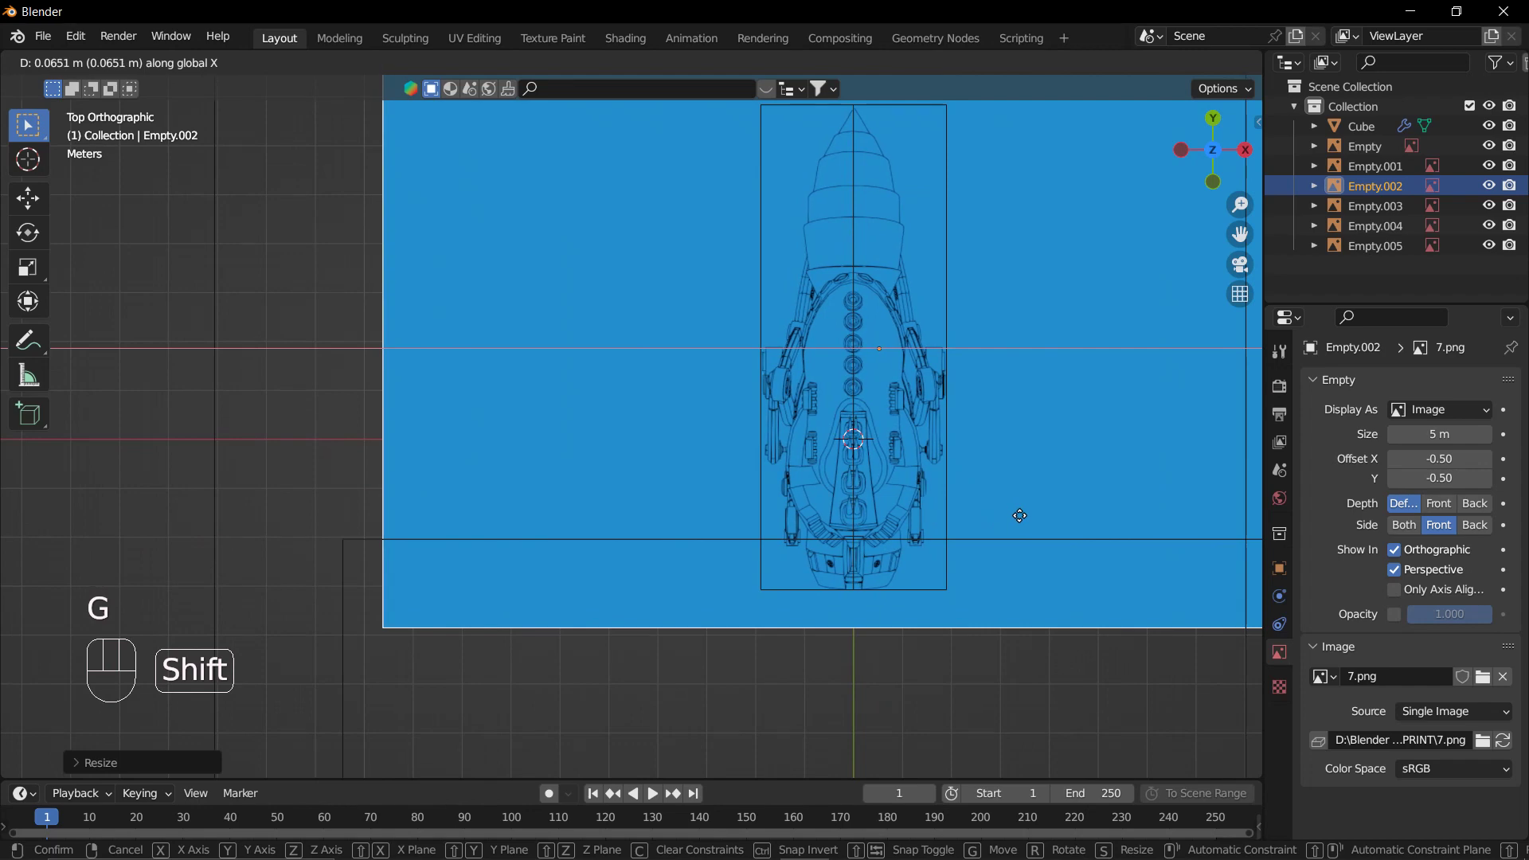
scroll("up", 3)
middle_click(999, 391)
scroll("down", 3)
key("ctrl+KP_7")
scroll("up", 3)
scroll("down", 3)
left_click_drag(971, 272, 959, 327)
Move and scale the 5.png bottom blueprint (Empty.005) under the cube to match the other views.
left_click(934, 282)
key("g")
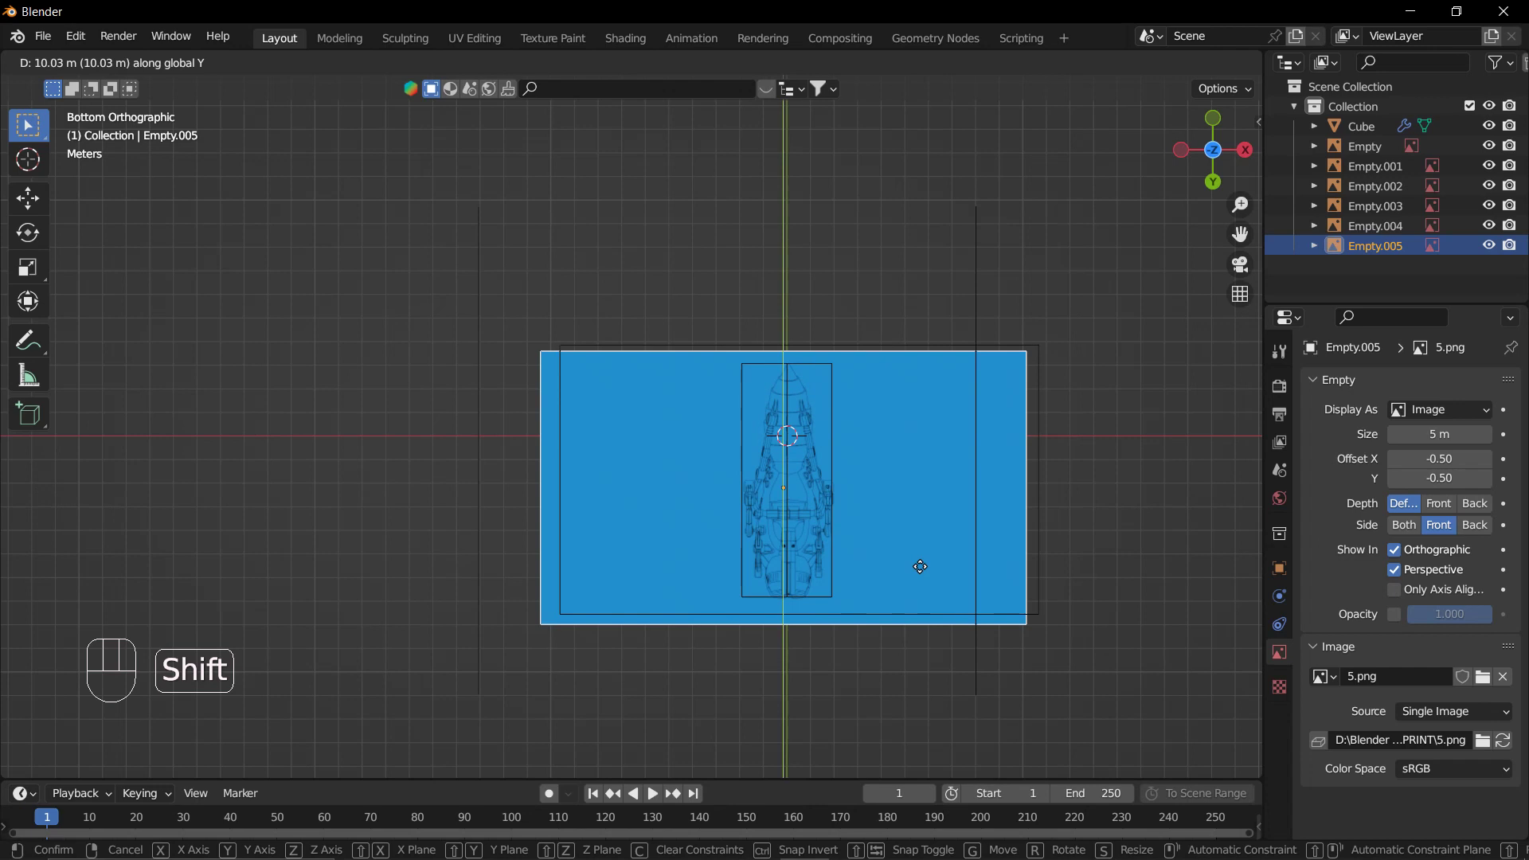
scroll("up", 3)
left_click_drag(880, 523, 901, 478)
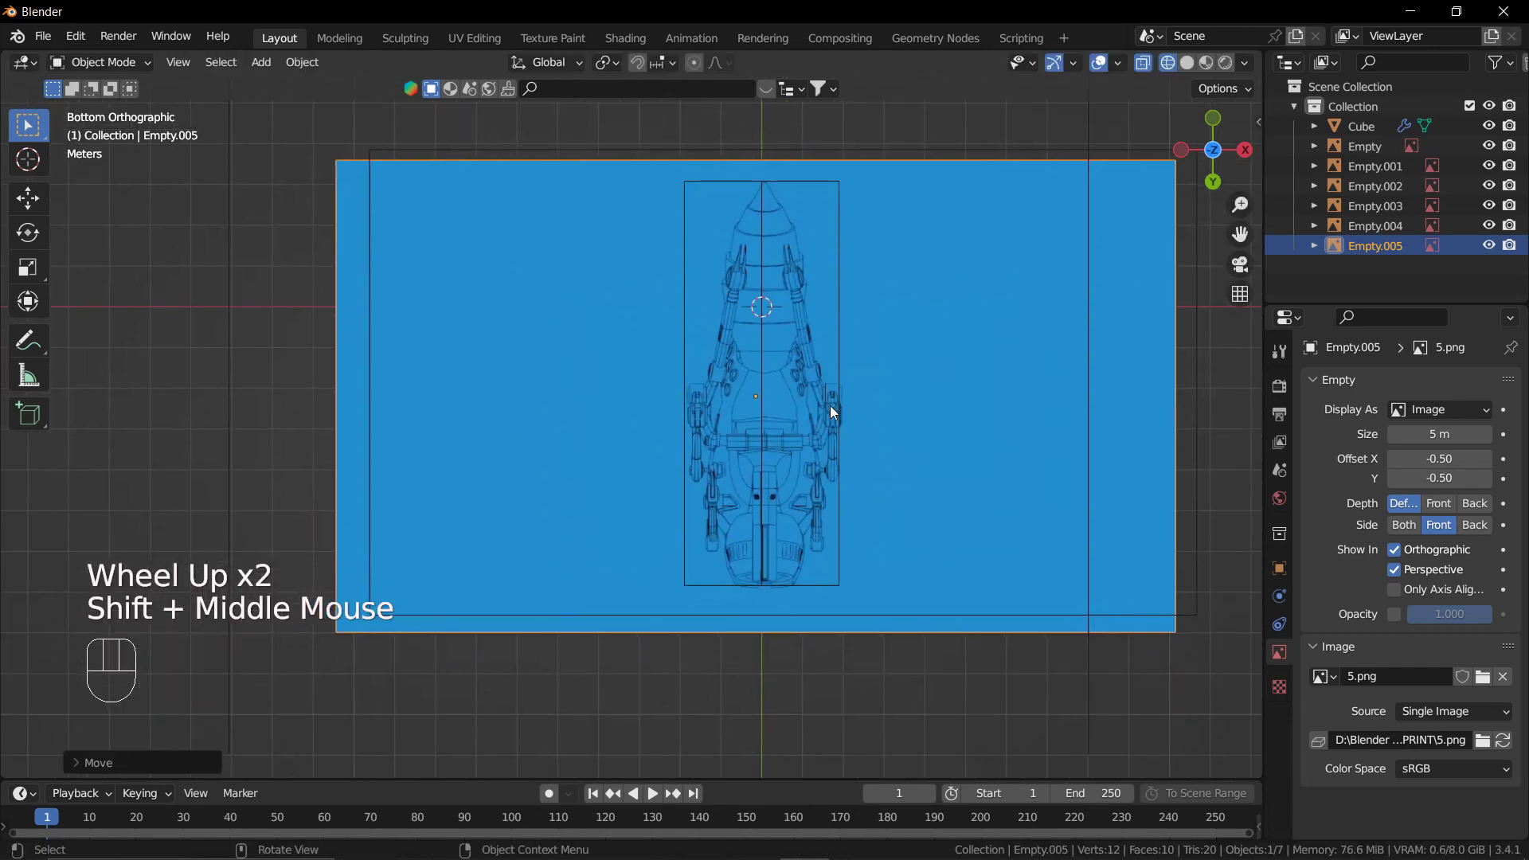
key("s")
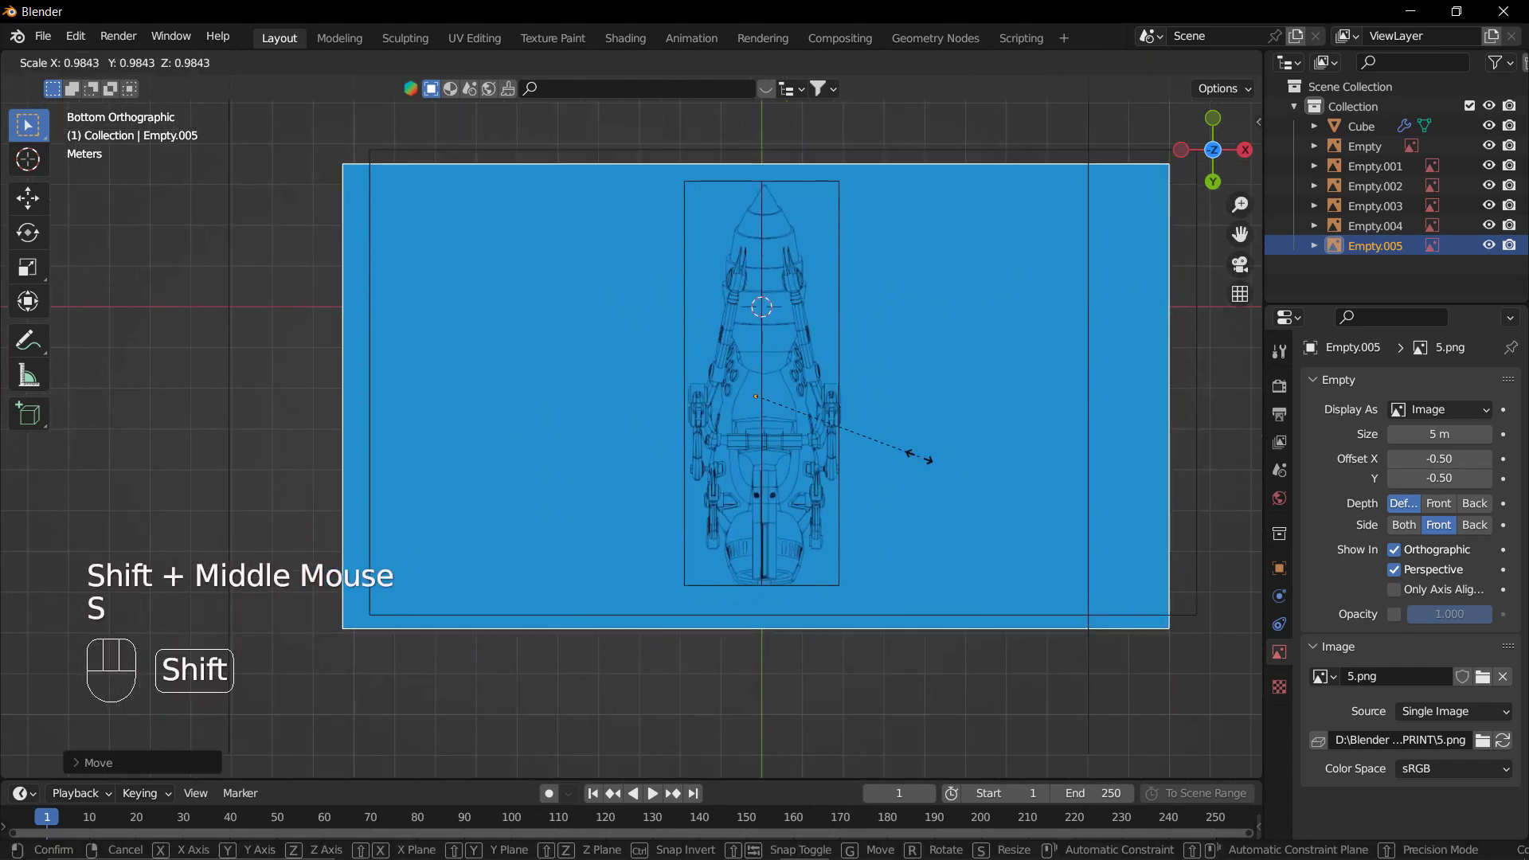
key("g")
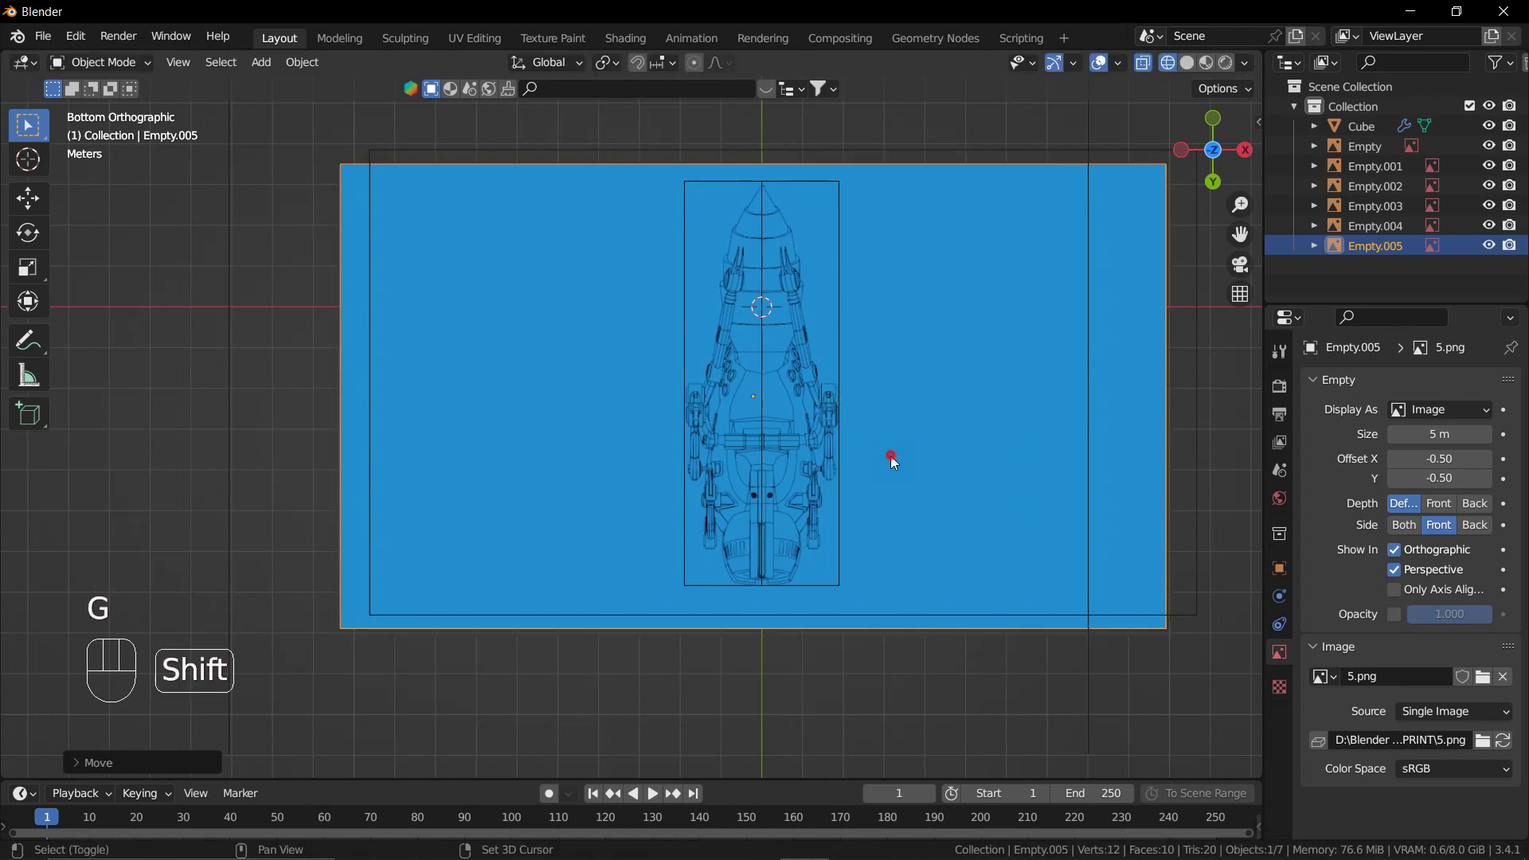
key("s")
key("g")
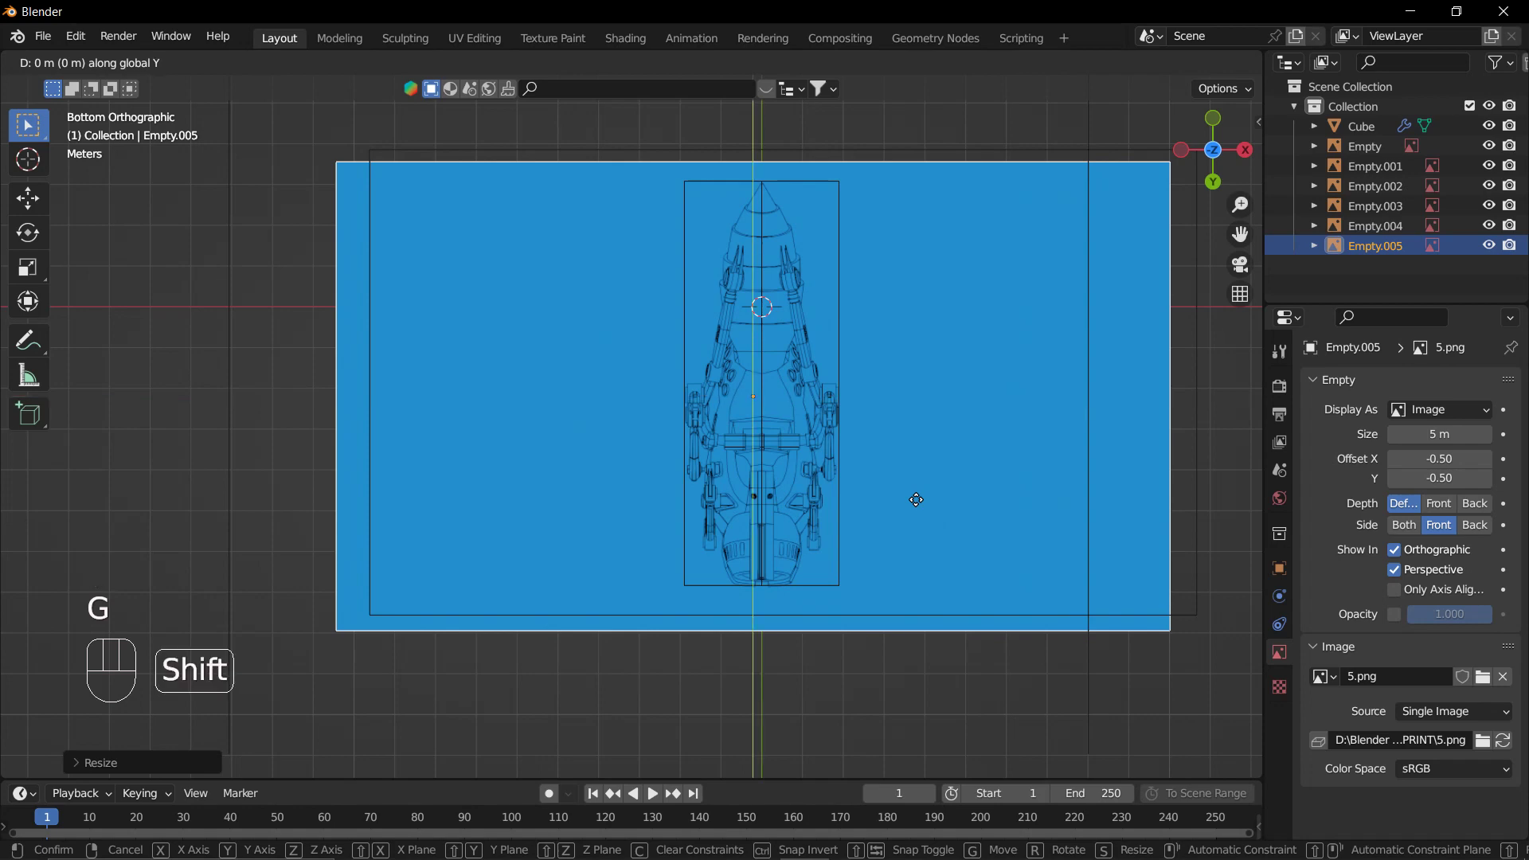
scroll("down", 3)
Orbit to check all six blueprints, then delete the cube leaving only the image empties.
left_click_drag(955, 413, 954, 511)
scroll("down", 3)
left_click_drag(912, 468, 813, 520)
left_click_drag(951, 517, 884, 554)
left_click(886, 520)
scroll("up", 3)
key("x")
scroll("down", 3)
left_click_drag(857, 526, 971, 510)
left_click_drag(984, 388, 897, 384)
left_click_drag(881, 425, 938, 396)
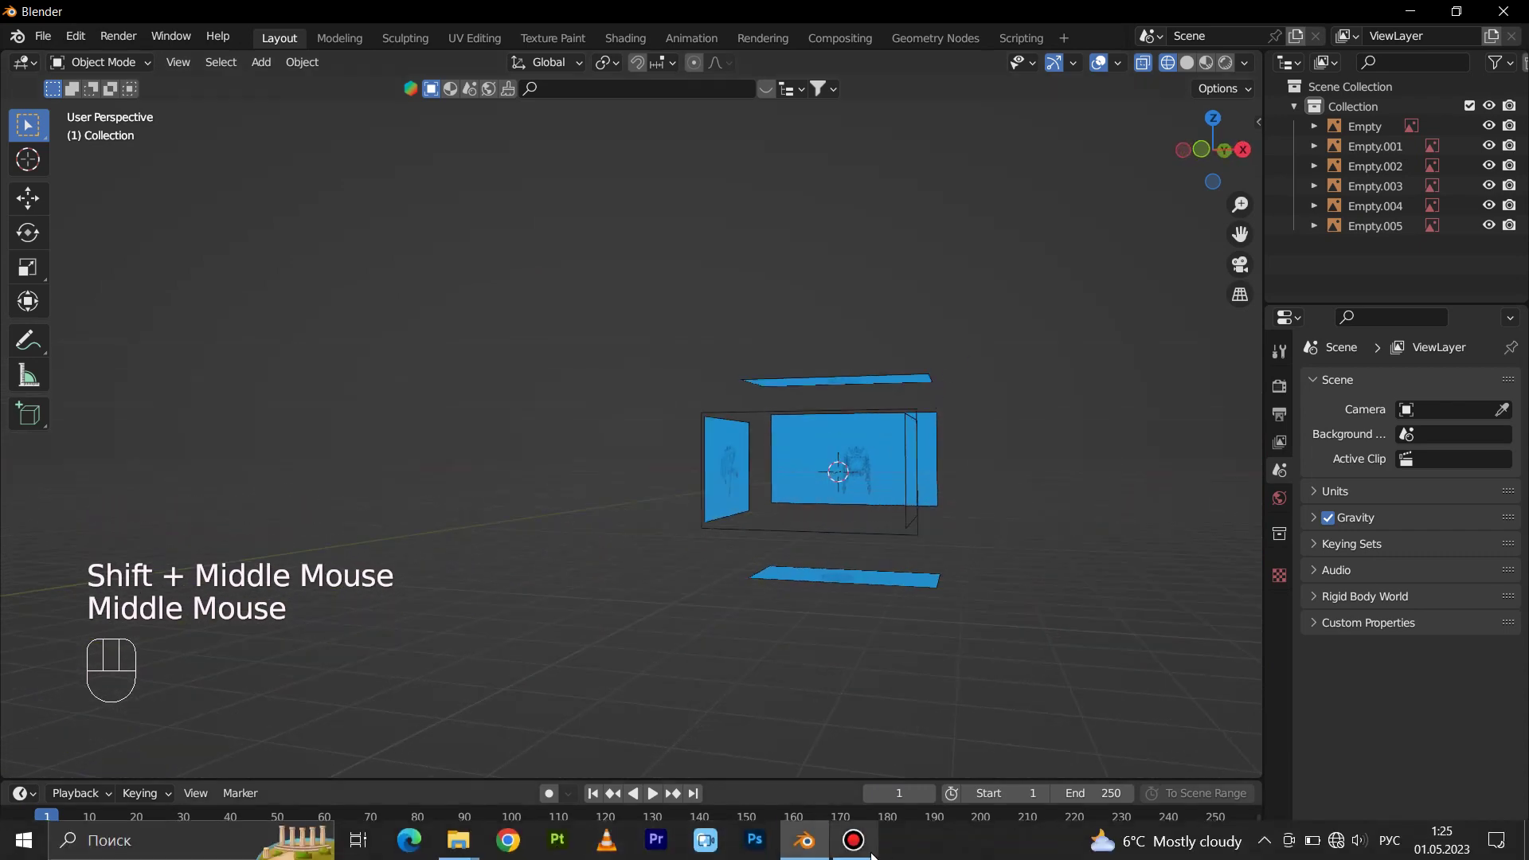